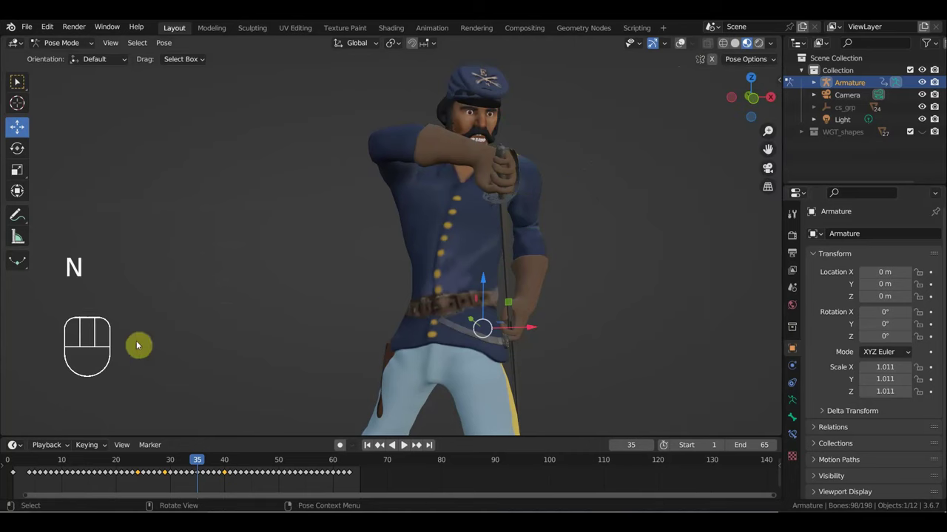
At frame 32, frame the soldier's hands and select the Ctrl_Hand_IK_Left control bone.
{"action": "left_click_drag", "start_coordinate": [479, 357], "coordinate": [422, 347]}
{"action": "left_click_drag", "start_coordinate": [201, 461], "coordinate": [197, 461]}
{"action": "left_click_drag", "start_coordinate": [426, 393], "coordinate": [352, 320]}
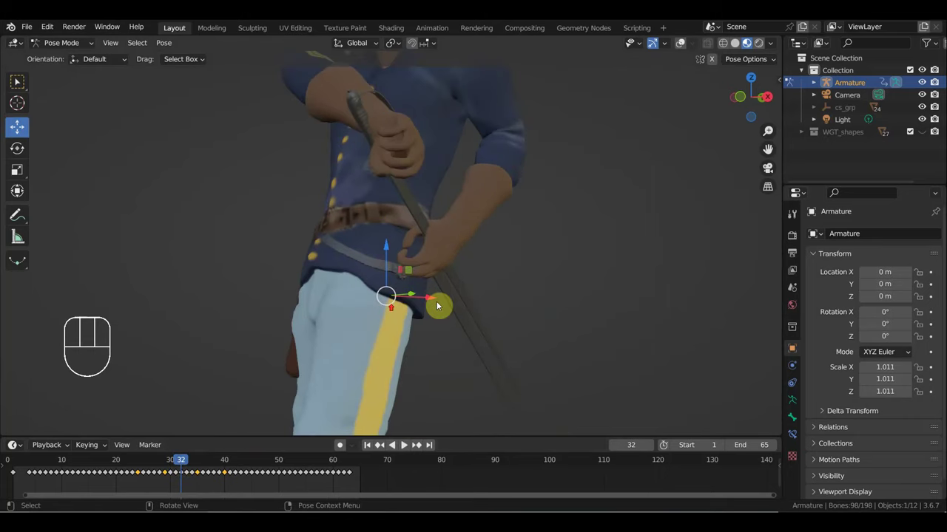
{"action": "left_click_drag", "start_coordinate": [684, 46], "coordinate": [639, 92]}
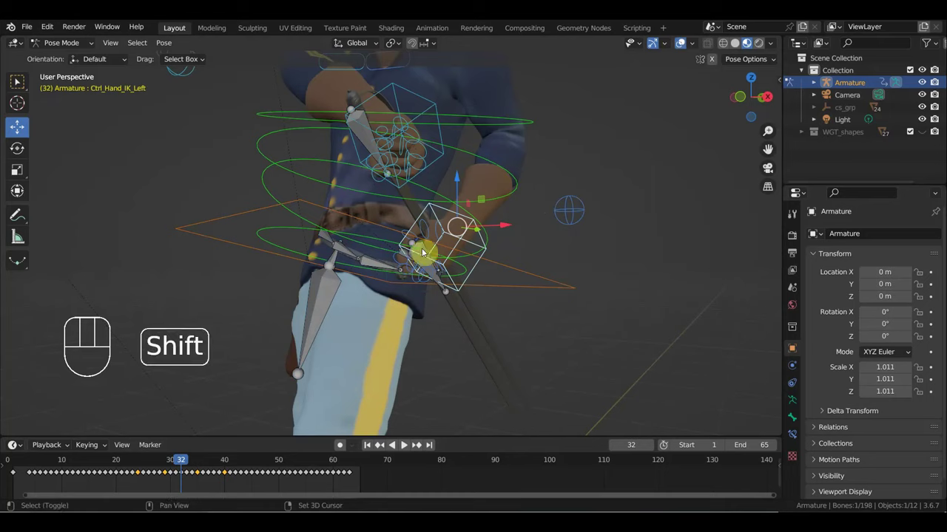
{"action": "left_click", "coordinate": [423, 248]}
{"action": "left_click", "coordinate": [681, 47]}
Move and rotate the left hand onto the sword hilt, key Location & Rotation, then scrub to frame 28.
{"action": "left_click_drag", "start_coordinate": [535, 256], "coordinate": [521, 256]}
{"action": "key", "text": "g"}
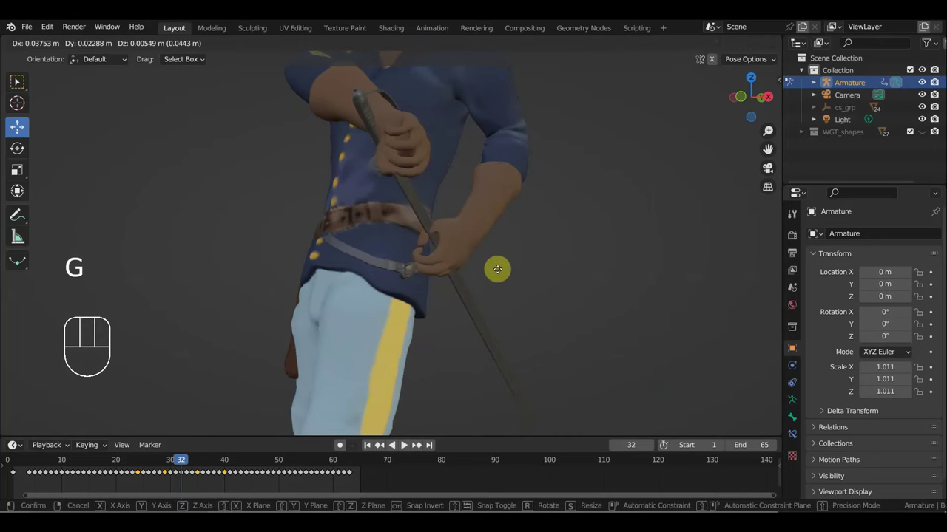
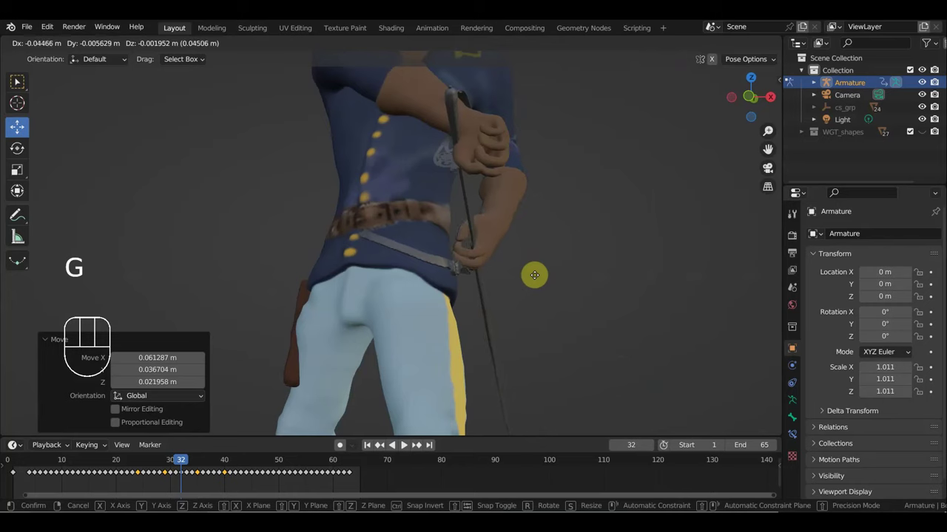
{"action": "scroll", "scroll_direction": "up", "scroll_amount": 3}
{"action": "left_click_drag", "start_coordinate": [509, 294], "coordinate": [416, 282]}
{"action": "middle_click", "coordinate": [448, 293]}
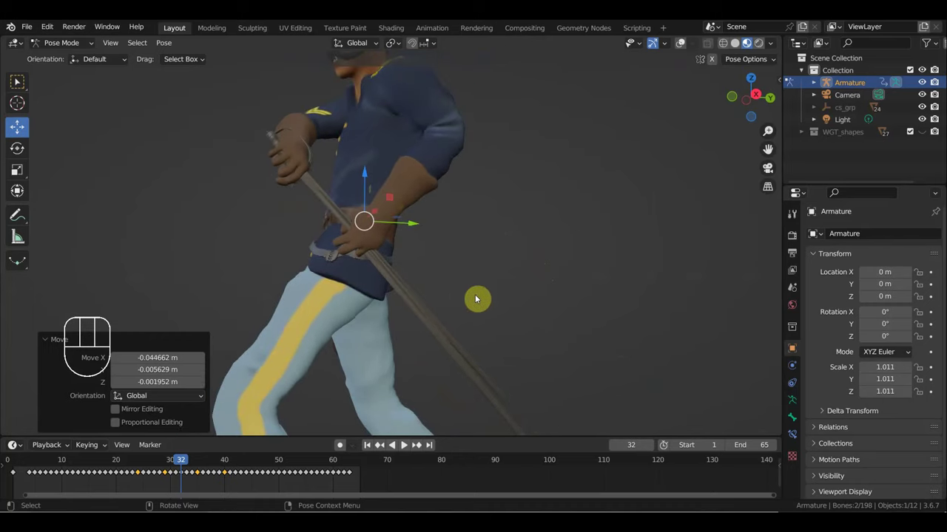
{"action": "key", "text": "r"}
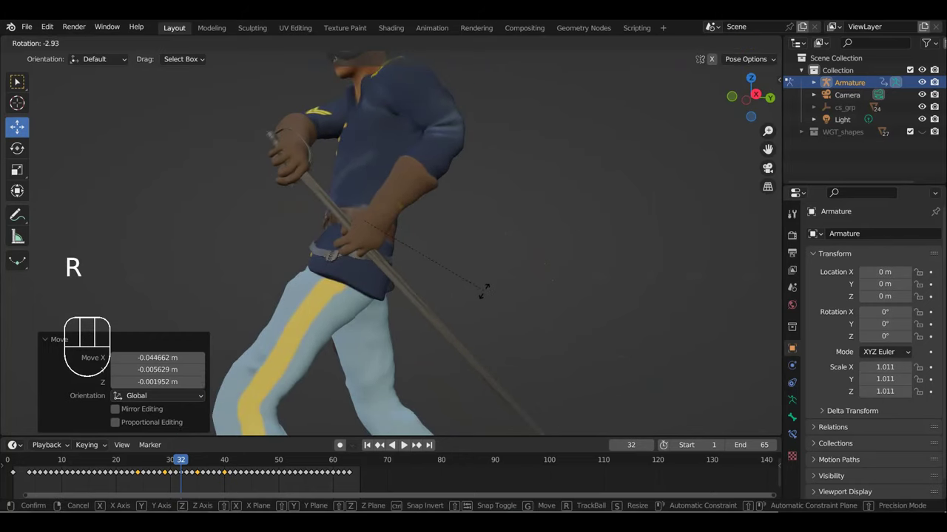
{"action": "key", "text": "g"}
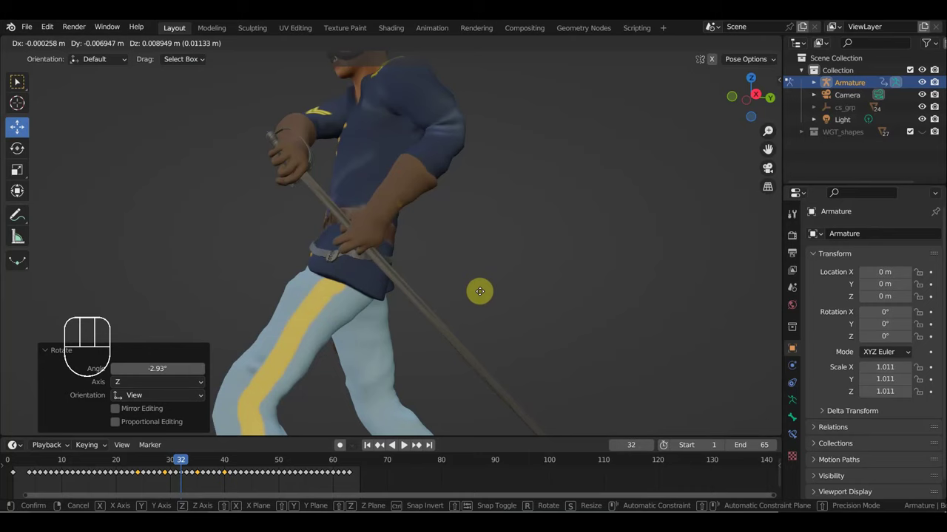
{"action": "key", "text": "a"}
{"action": "key", "text": "i"}
{"action": "left_click_drag", "start_coordinate": [181, 461], "coordinate": [218, 430]}
{"action": "left_click_drag", "start_coordinate": [318, 381], "coordinate": [375, 397]}
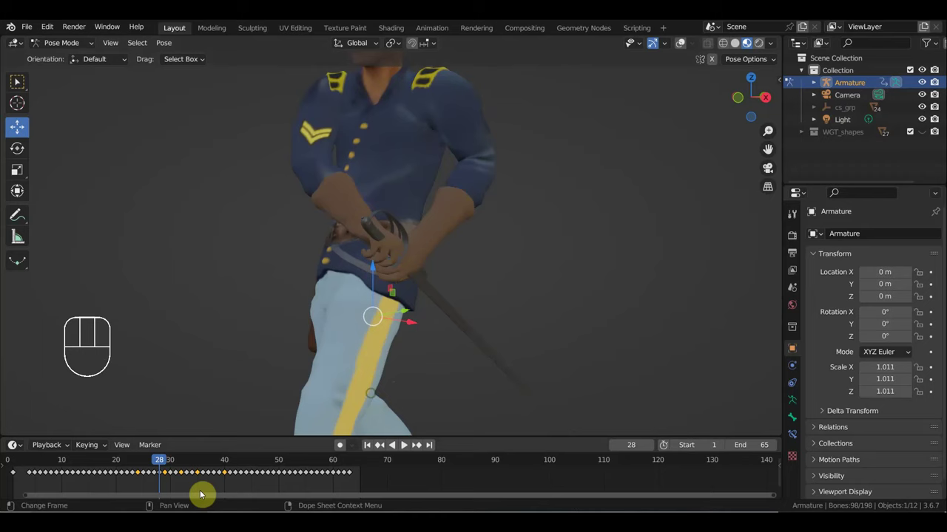
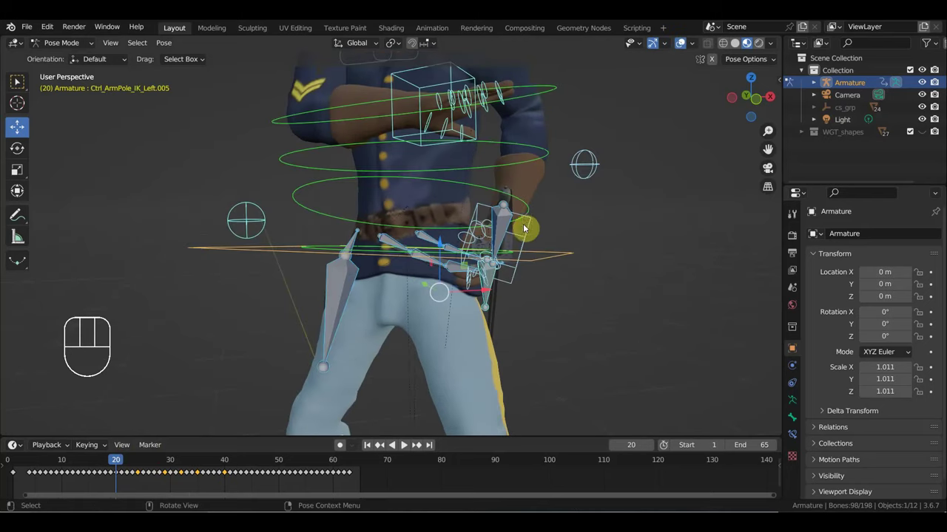
Move the left hand lower down the sword and key its location and rotation at frame 17.
{"action": "left_click", "coordinate": [529, 229]}
{"action": "left_click", "coordinate": [681, 47]}
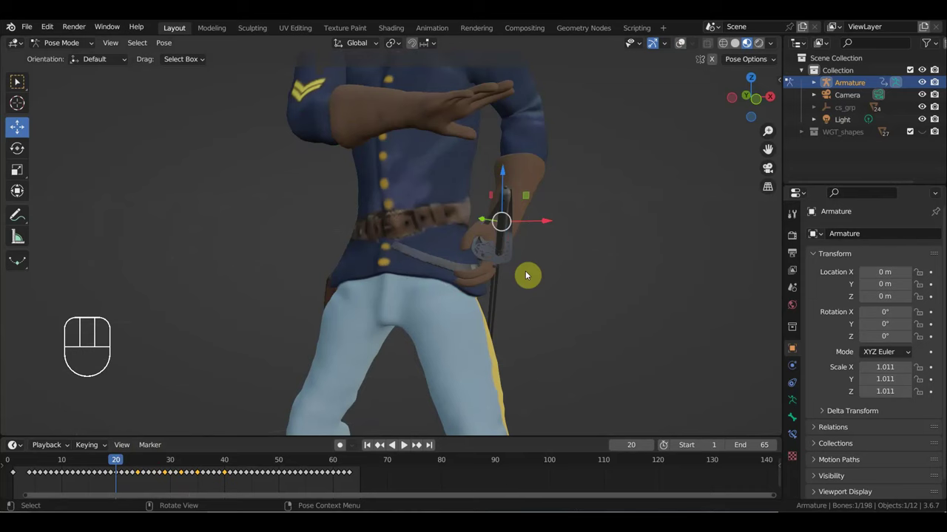
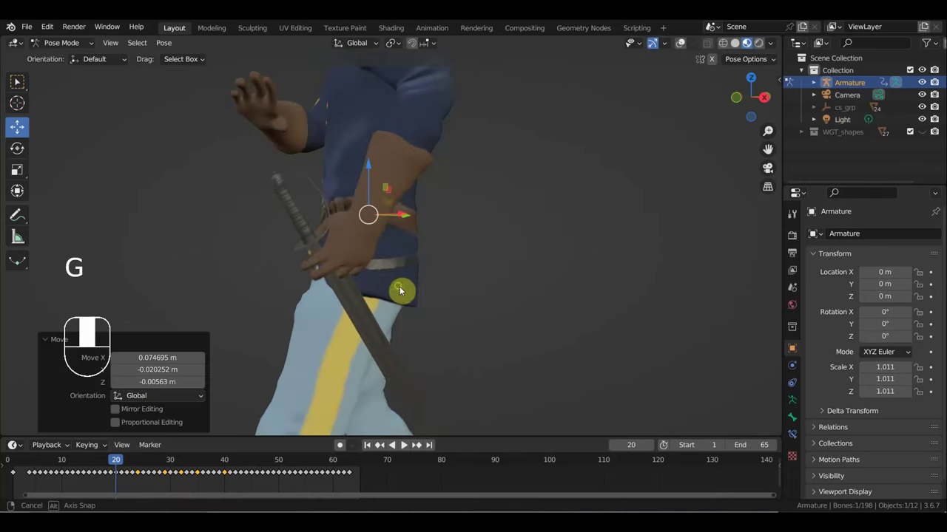
{"action": "key", "text": "g"}
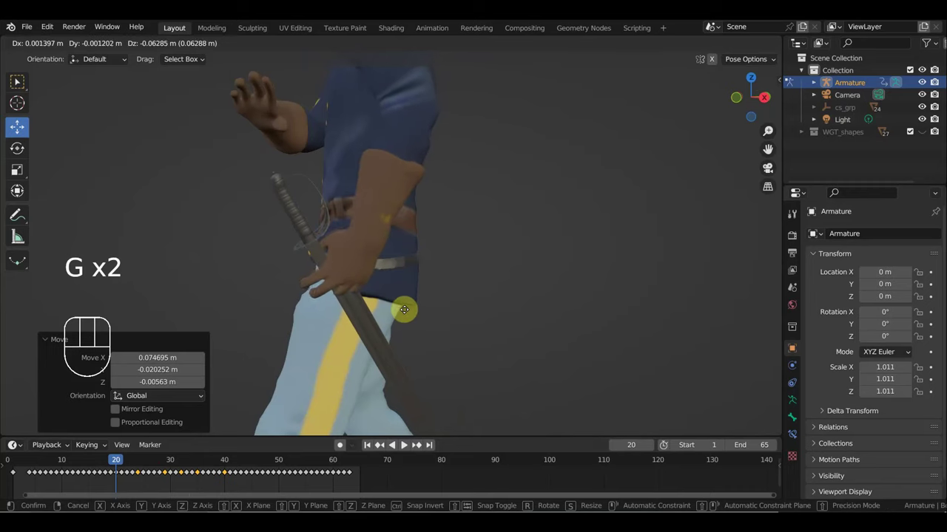
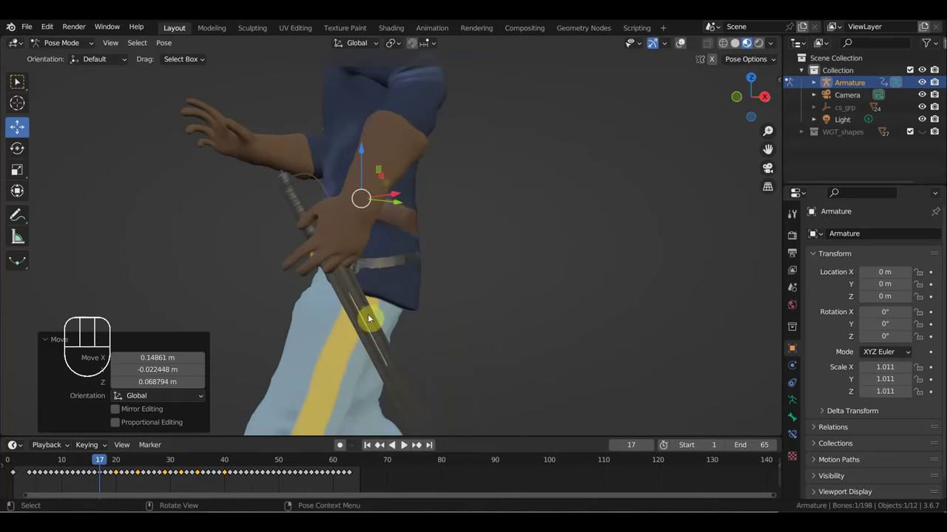
{"action": "key", "text": "g"}
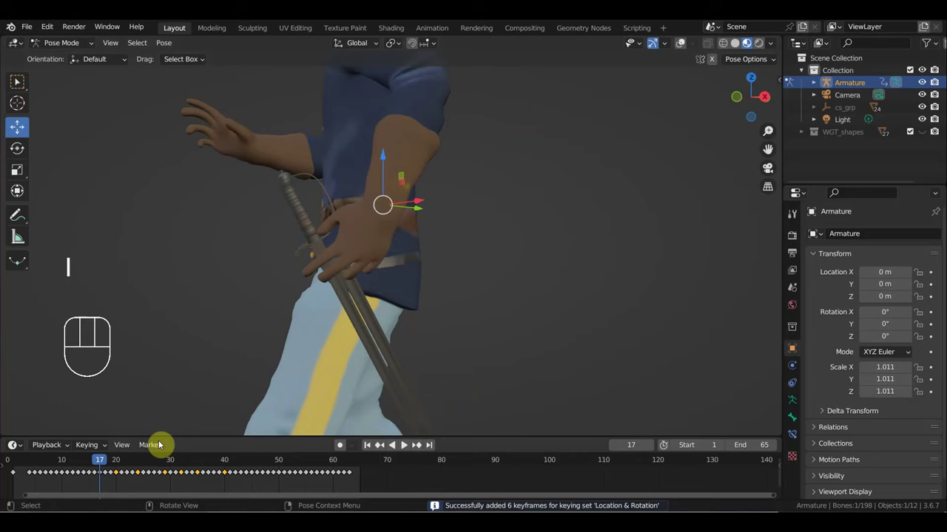
At frame 18, move and rotate the left hand control to adjust its grip on the sword.
{"action": "left_click_drag", "start_coordinate": [107, 462], "coordinate": [108, 465]}
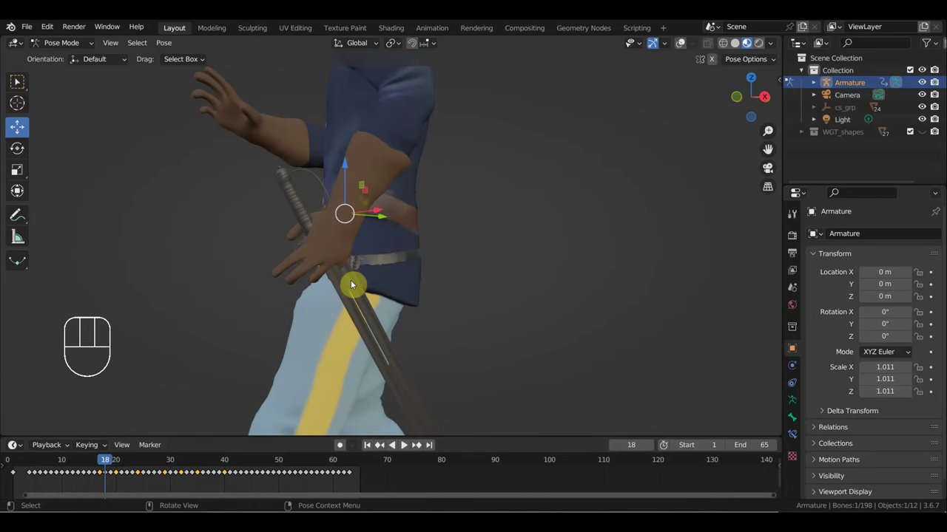
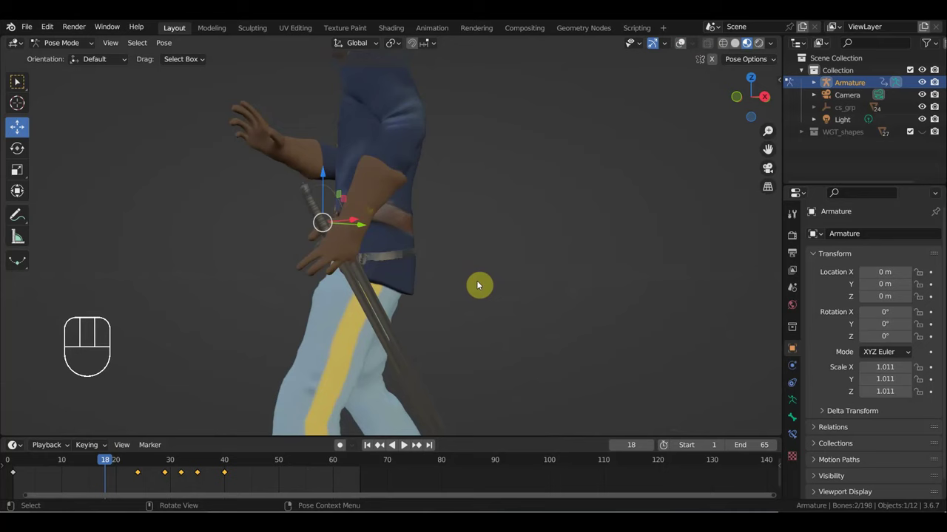
{"action": "key", "text": "g"}
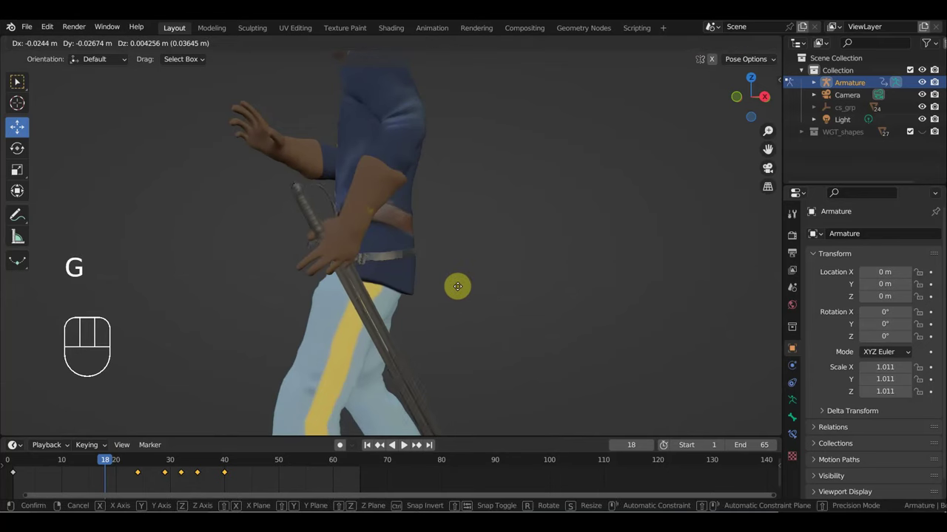
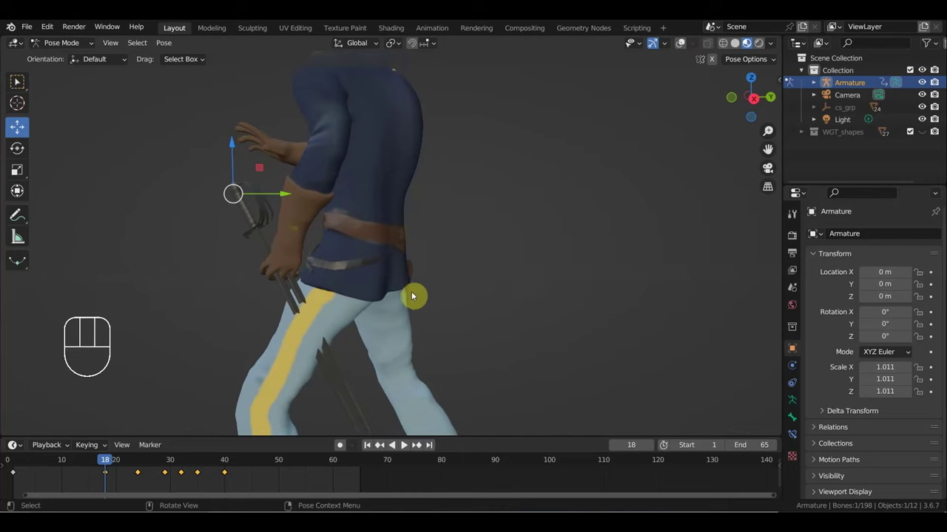
{"action": "key", "text": "g"}
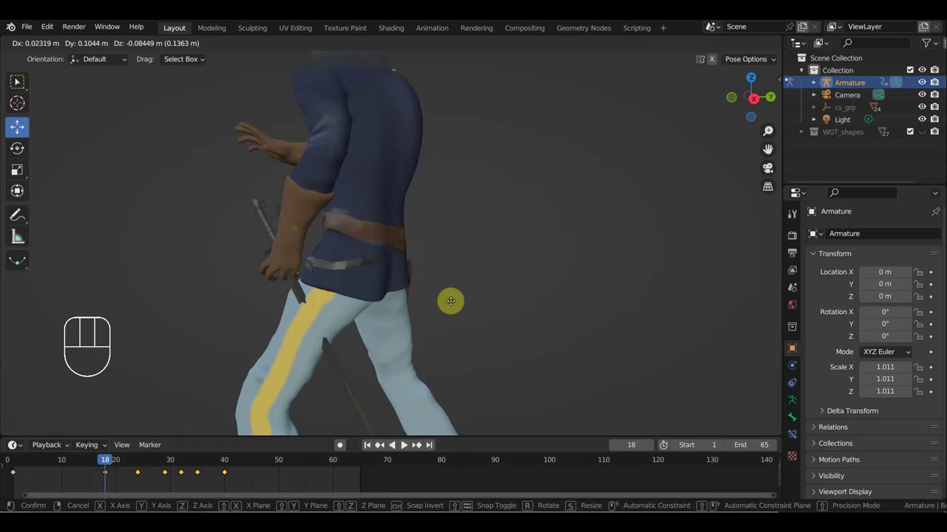
{"action": "left_click_drag", "start_coordinate": [488, 306], "coordinate": [543, 297]}
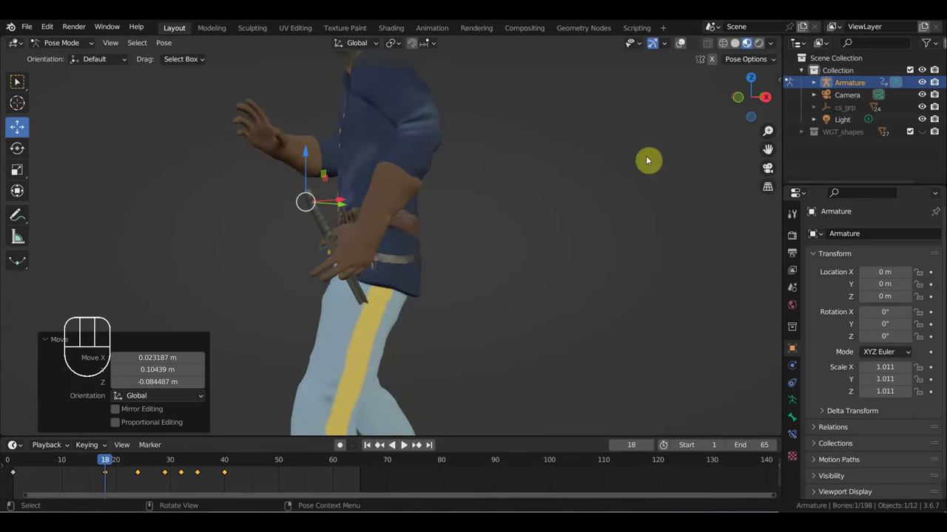
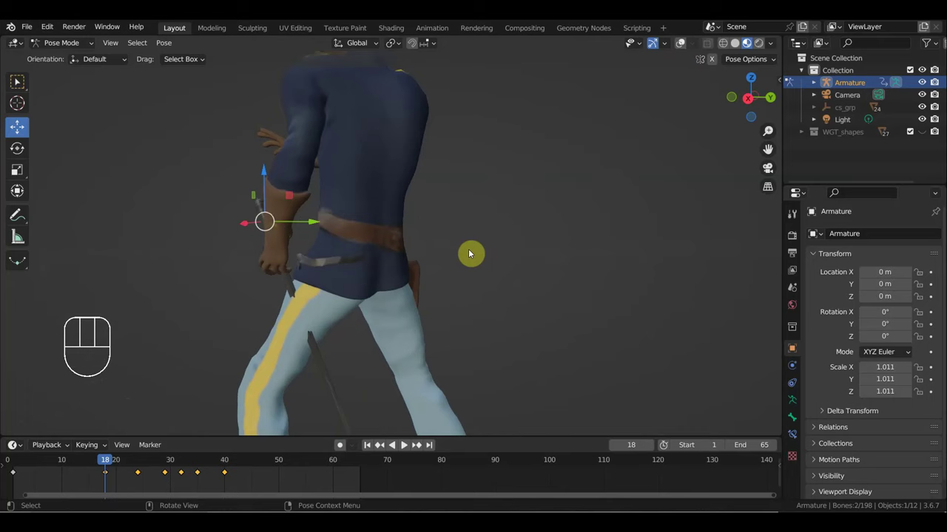
{"action": "key", "text": "r"}
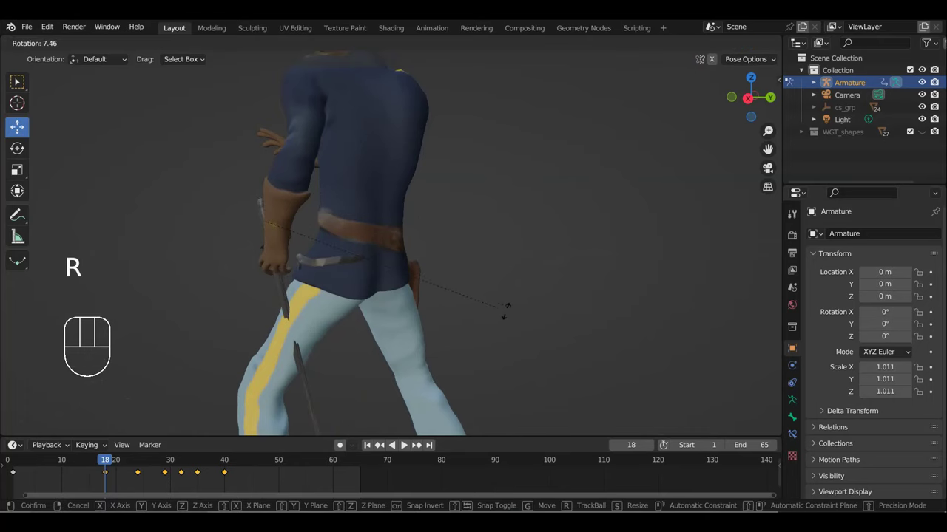
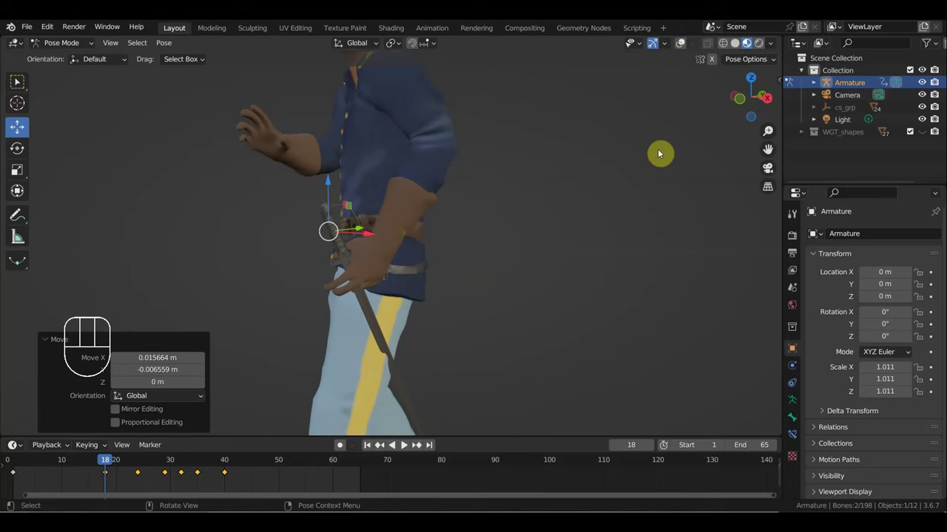
Key Location & Rotation on all bones, then select the left hand control and rotate and move it.
{"action": "key", "text": "a"}
{"action": "key", "text": "i"}
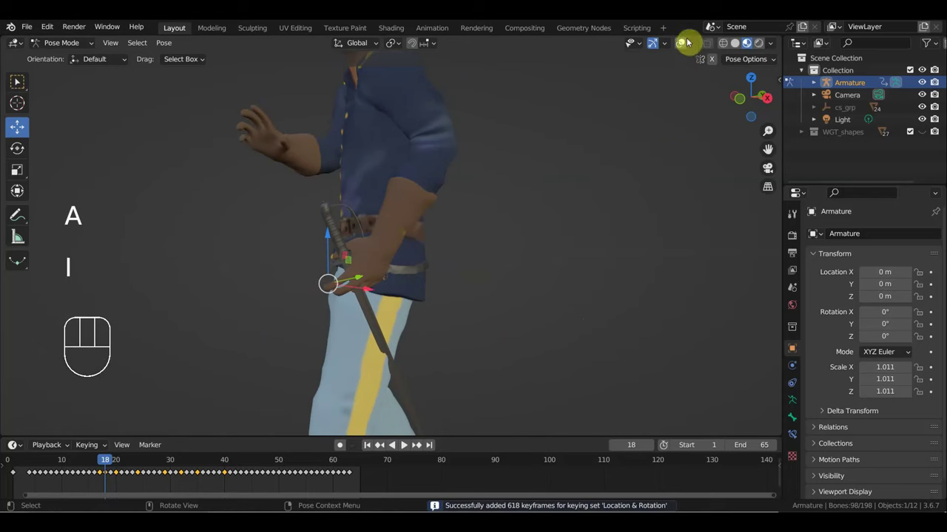
{"action": "left_click", "coordinate": [684, 44]}
{"action": "left_click", "coordinate": [406, 255]}
{"action": "left_click", "coordinate": [683, 46]}
{"action": "left_click_drag", "start_coordinate": [561, 238], "coordinate": [462, 244]}
{"action": "key", "text": "r"}
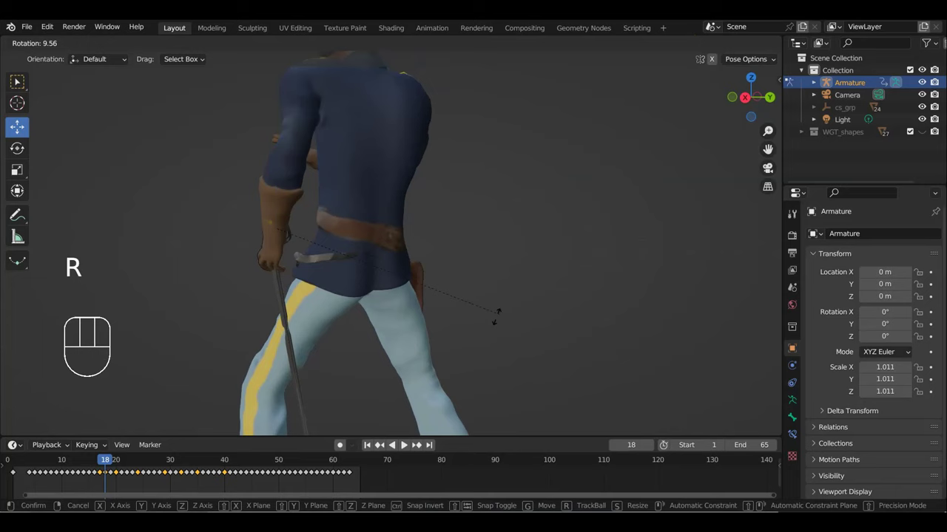
{"action": "left_click_drag", "start_coordinate": [479, 344], "coordinate": [579, 343]}
{"action": "key", "text": "g"}
Key the refined hand grip at the hip, then scrub between frames 22 and 19 to check it.
{"action": "left_click_drag", "start_coordinate": [542, 331], "coordinate": [432, 331]}
{"action": "left_click_drag", "start_coordinate": [284, 298], "coordinate": [340, 299]}
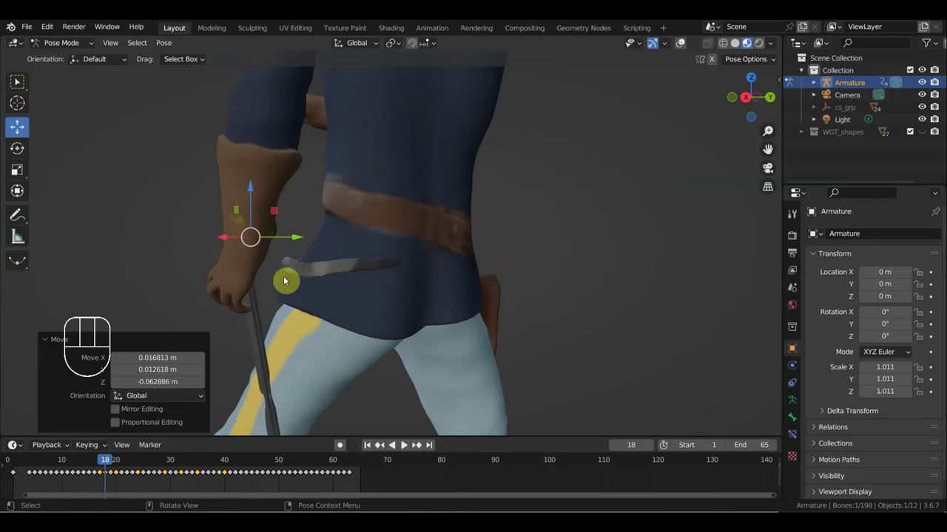
{"action": "key", "text": "i"}
{"action": "left_click_drag", "start_coordinate": [102, 460], "coordinate": [161, 439]}
{"action": "middle_click", "coordinate": [275, 365]}
{"action": "left_click_drag", "start_coordinate": [388, 336], "coordinate": [431, 337]}
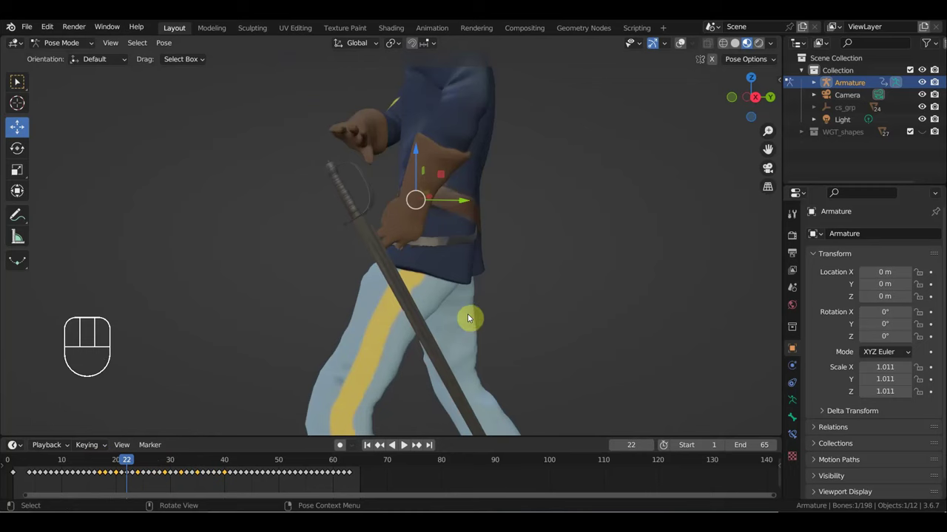
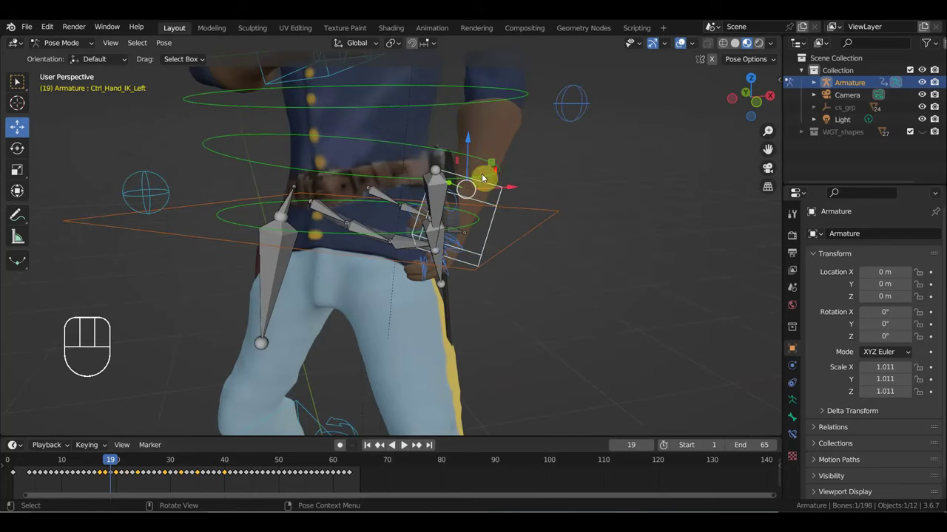
{"action": "left_click_drag", "start_coordinate": [501, 201], "coordinate": [561, 165]}
{"action": "left_click", "coordinate": [684, 47]}
{"action": "left_click_drag", "start_coordinate": [463, 252], "coordinate": [475, 251]}
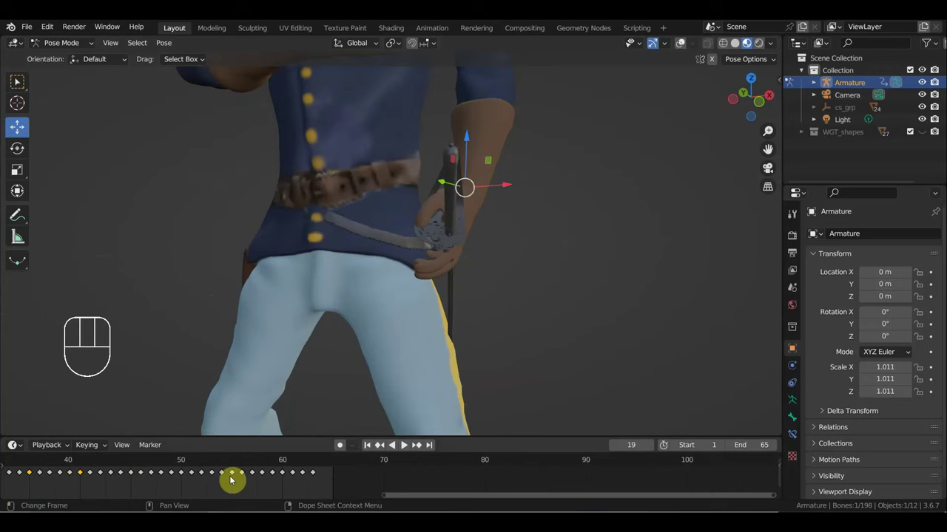
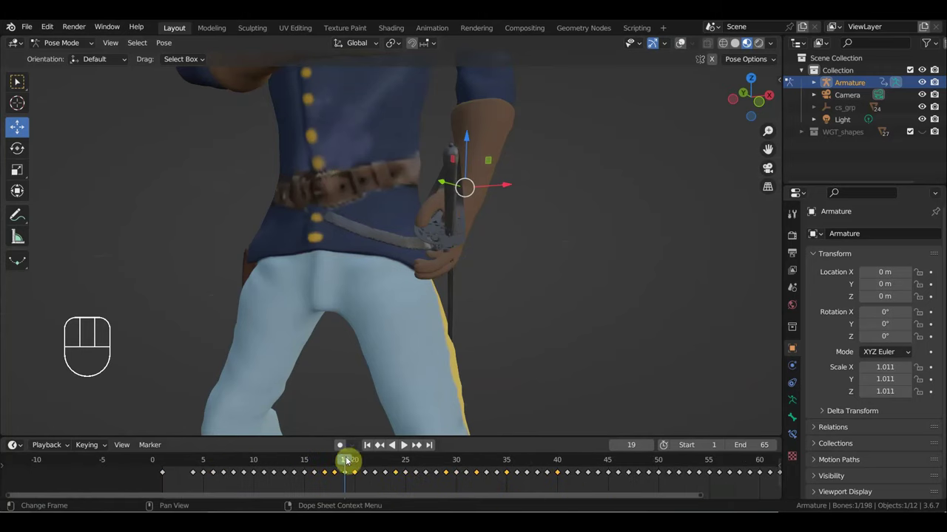
Step through the sword-draw frames, delete a stray key, and land on frame 27 with the hilt in view.
{"action": "left_click_drag", "start_coordinate": [334, 465], "coordinate": [361, 482]}
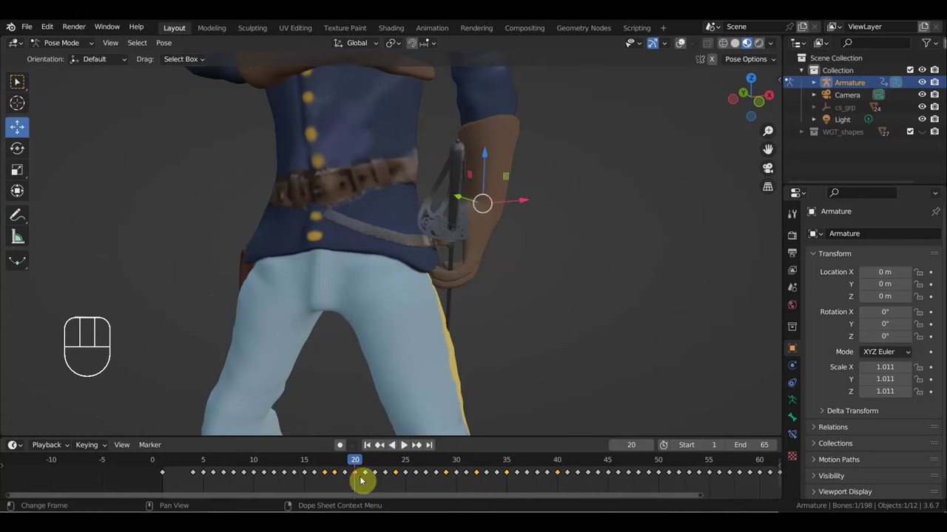
{"action": "left_click_drag", "start_coordinate": [361, 468], "coordinate": [426, 487]}
{"action": "left_click_drag", "start_coordinate": [420, 487], "coordinate": [337, 473]}
{"action": "key", "text": "Delete"}
{"action": "left_click_drag", "start_coordinate": [417, 470], "coordinate": [428, 496]}
{"action": "left_click_drag", "start_coordinate": [478, 393], "coordinate": [425, 368]}
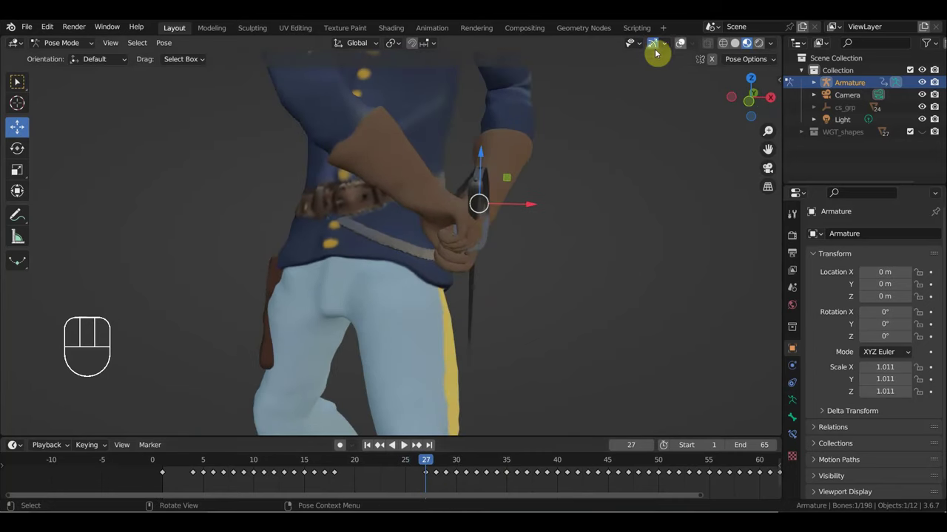
Rotate and shift the hand onto the sword grip and key its location and rotation.
{"action": "left_click", "coordinate": [688, 45]}
{"action": "left_click", "coordinate": [446, 172]}
{"action": "left_click_drag", "start_coordinate": [553, 210], "coordinate": [429, 197]}
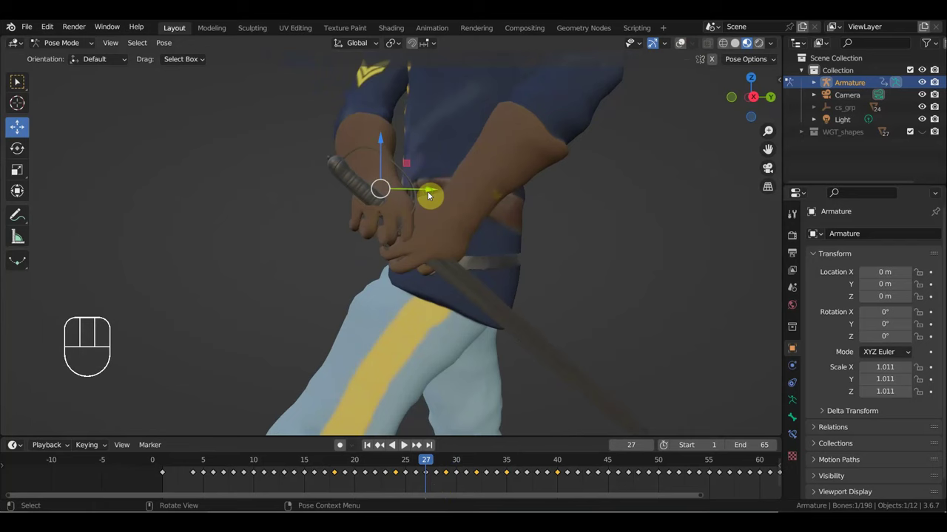
{"action": "key", "text": "r"}
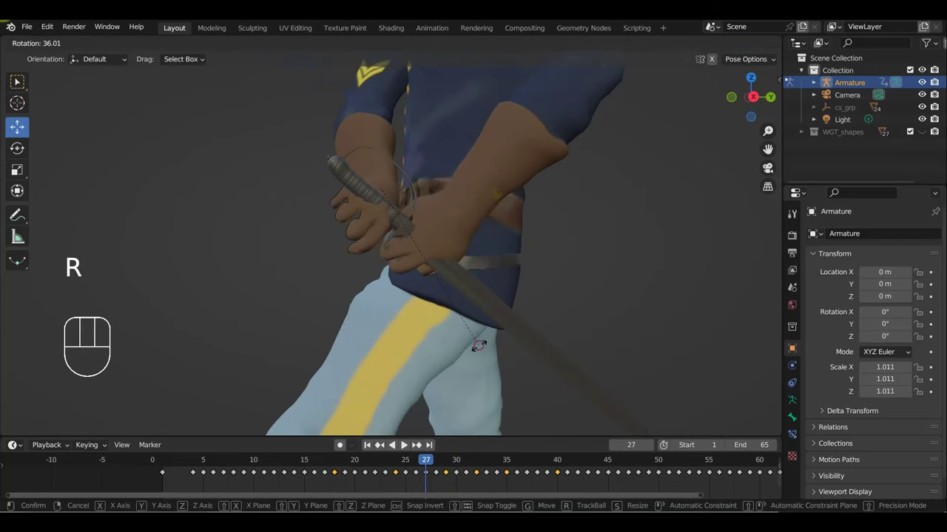
{"action": "key", "text": "g"}
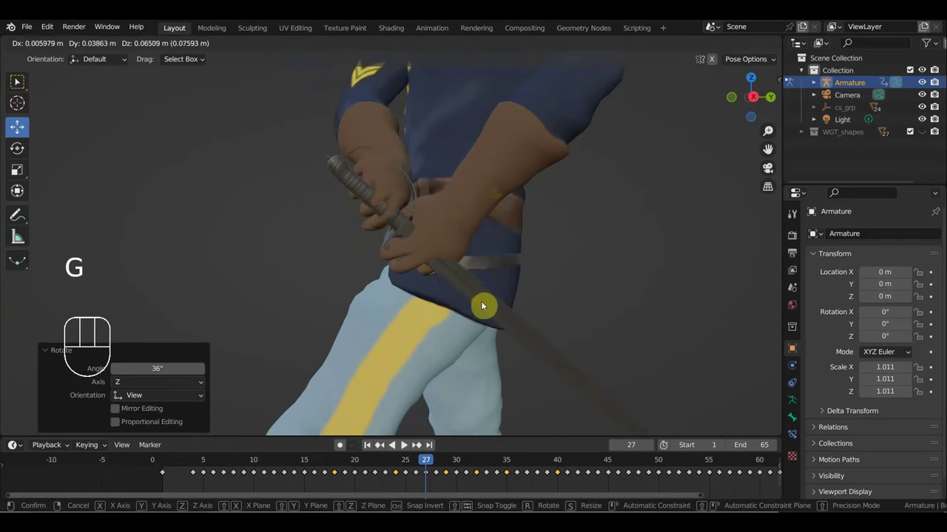
{"action": "left_click_drag", "start_coordinate": [481, 318], "coordinate": [485, 332]}
{"action": "left_click_drag", "start_coordinate": [485, 333], "coordinate": [514, 350]}
{"action": "key", "text": "g"}
{"action": "left_click_drag", "start_coordinate": [617, 309], "coordinate": [690, 233]}
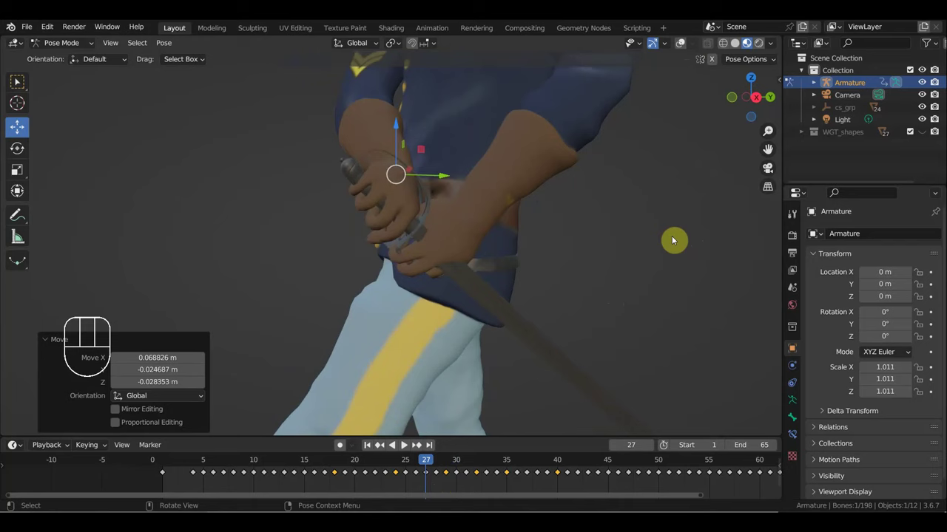
{"action": "key", "text": "i"}
Scrub between frames 24 and 26 and delete the stray keyframes around frame 24.
{"action": "left_click_drag", "start_coordinate": [427, 465], "coordinate": [400, 472]}
{"action": "left_click_drag", "start_coordinate": [528, 406], "coordinate": [592, 422]}
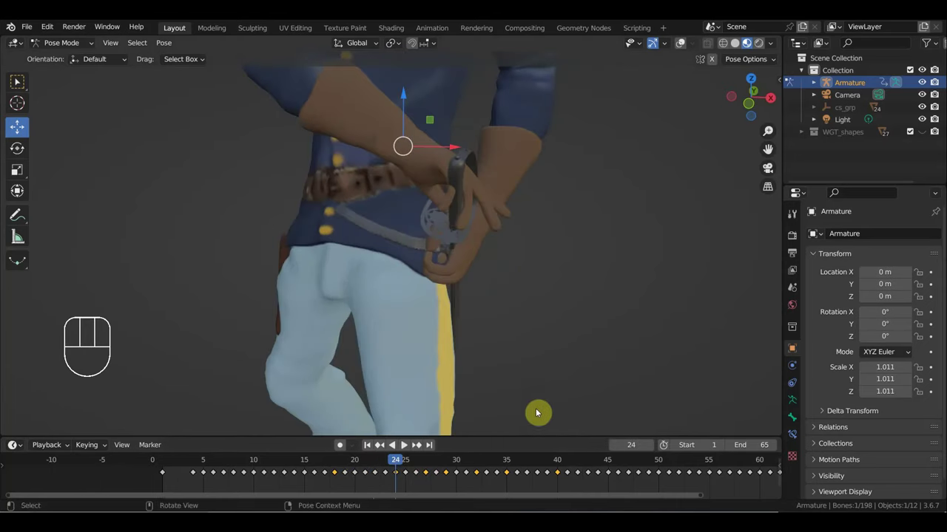
{"action": "left_click_drag", "start_coordinate": [402, 467], "coordinate": [417, 474]}
{"action": "left_click", "coordinate": [417, 475]}
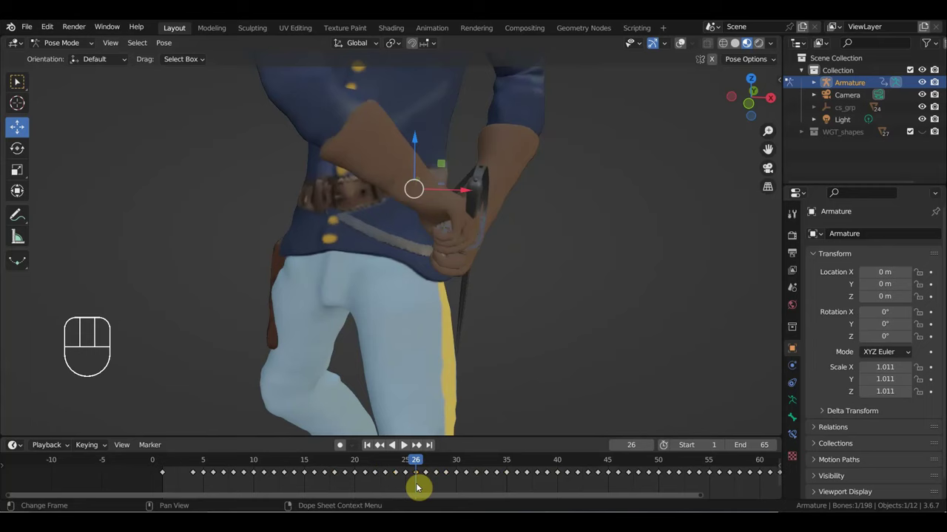
{"action": "left_click_drag", "start_coordinate": [402, 478], "coordinate": [392, 472]}
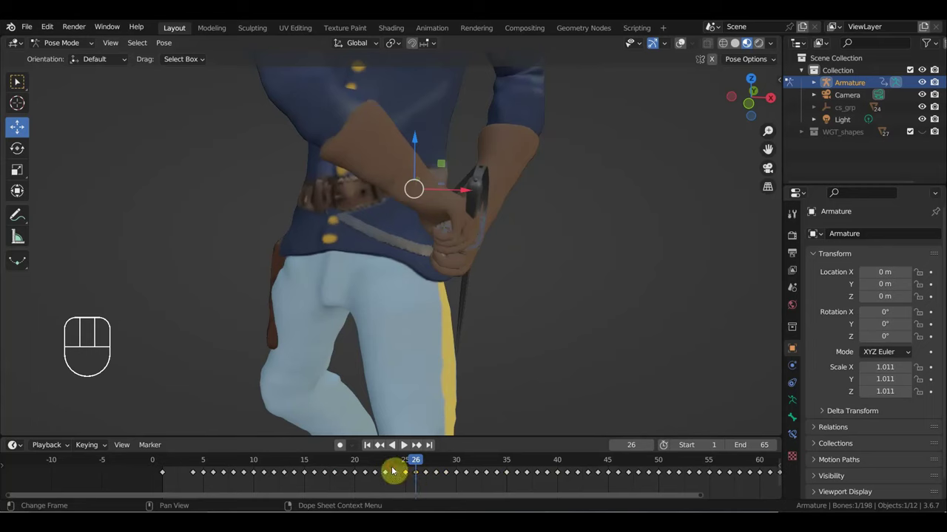
{"action": "key", "text": "Delete"}
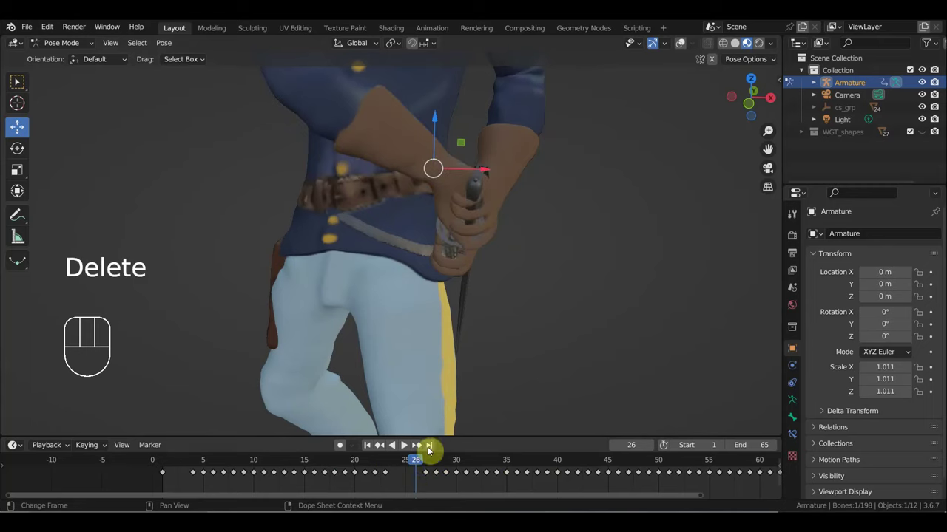
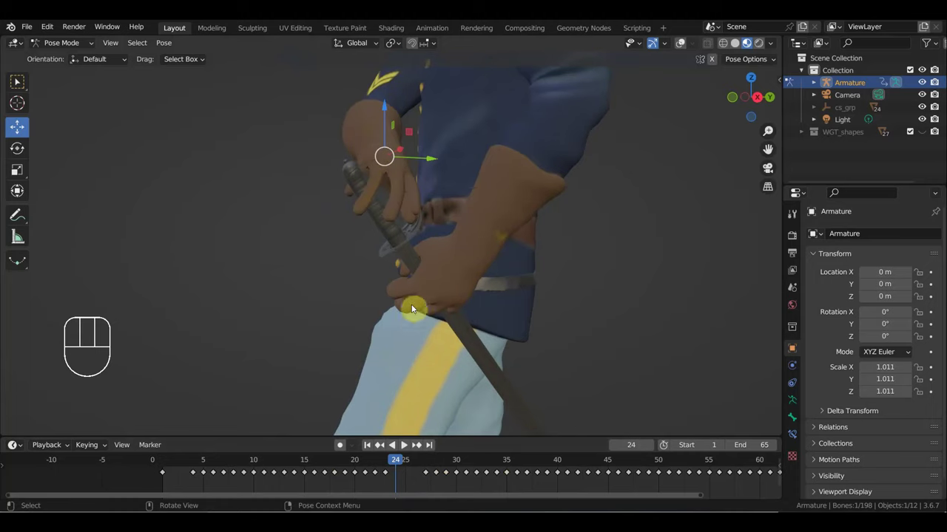
Swing the sword arm up beside the soldier's head at frame 38 and key Location & Rotation.
{"action": "left_click_drag", "start_coordinate": [380, 463], "coordinate": [505, 497]}
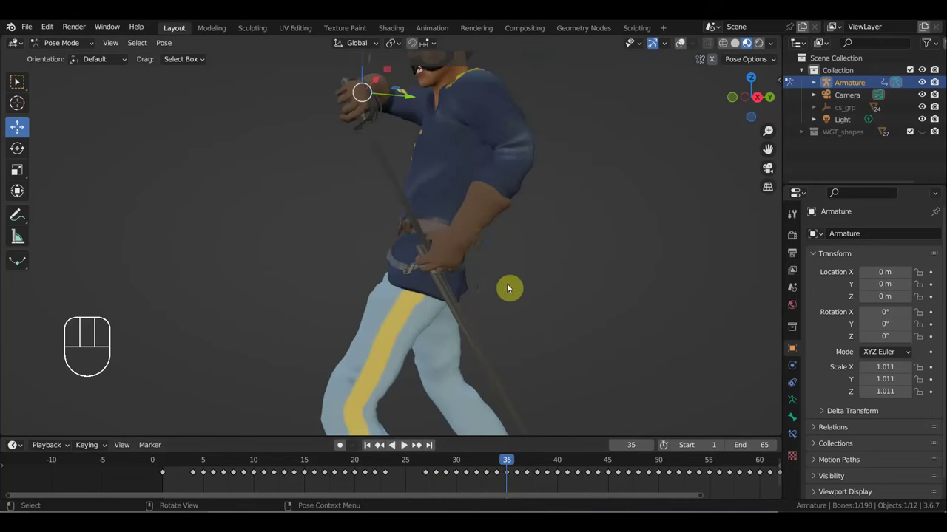
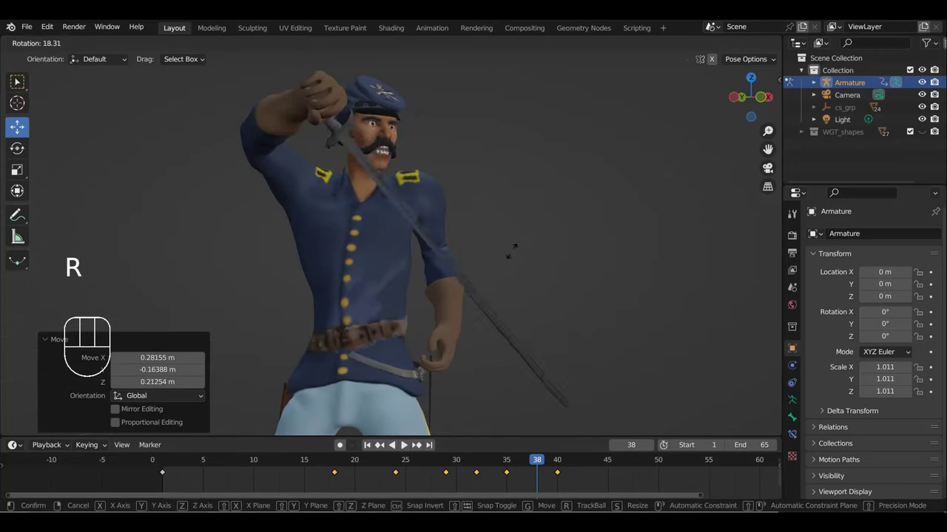
{"action": "left_click_drag", "start_coordinate": [444, 276], "coordinate": [339, 301]}
{"action": "key", "text": "r"}
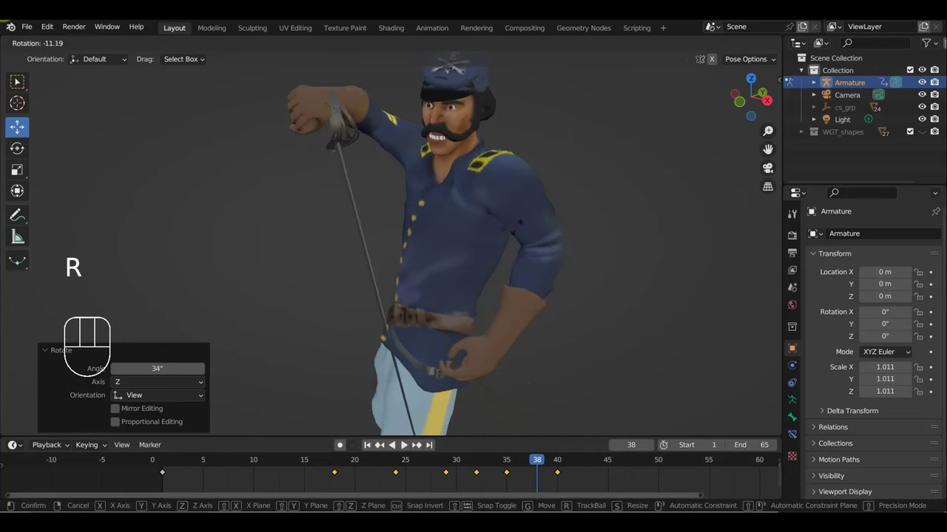
{"action": "key", "text": "g"}
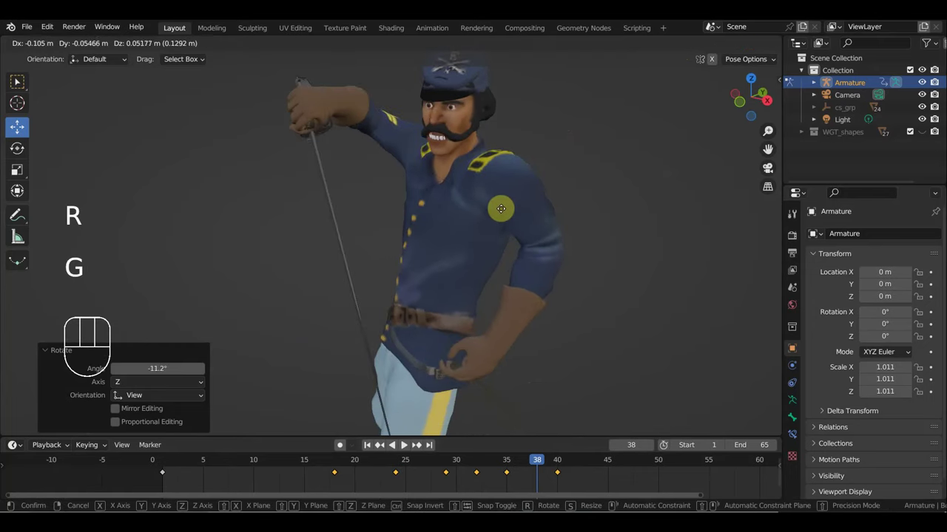
{"action": "left_click_drag", "start_coordinate": [526, 217], "coordinate": [588, 215]}
{"action": "key", "text": "g"}
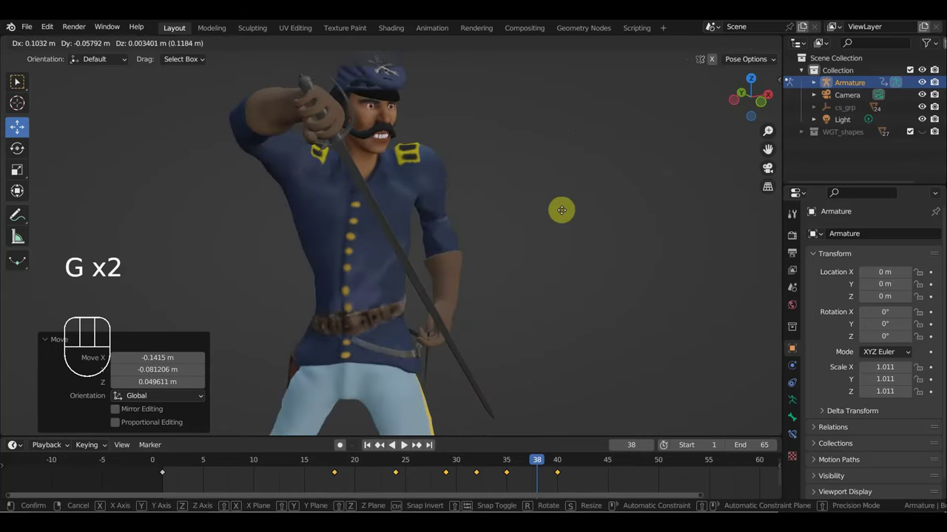
{"action": "key", "text": "i"}
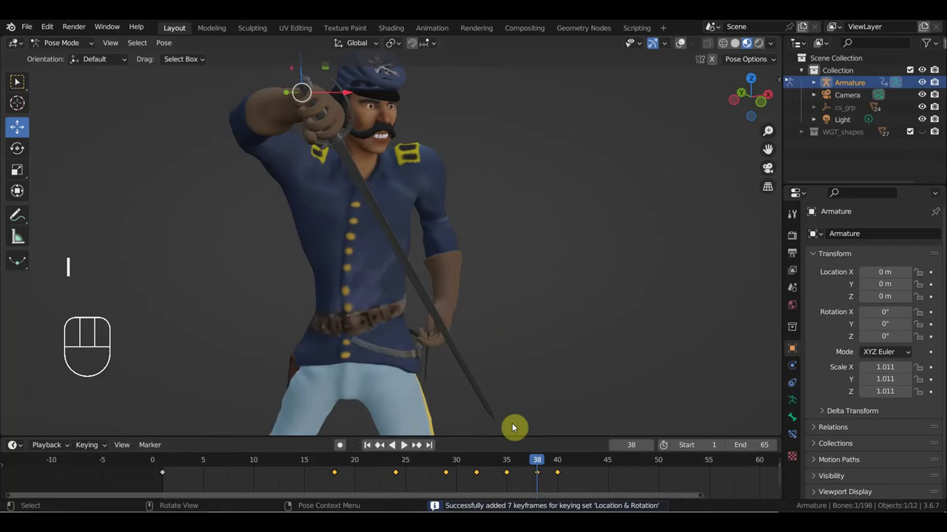
At frame 32, try the left arm pole control, undo the move, and select the wrist control instead.
{"action": "left_click_drag", "start_coordinate": [535, 467], "coordinate": [479, 466]}
{"action": "left_click_drag", "start_coordinate": [514, 356], "coordinate": [476, 338]}
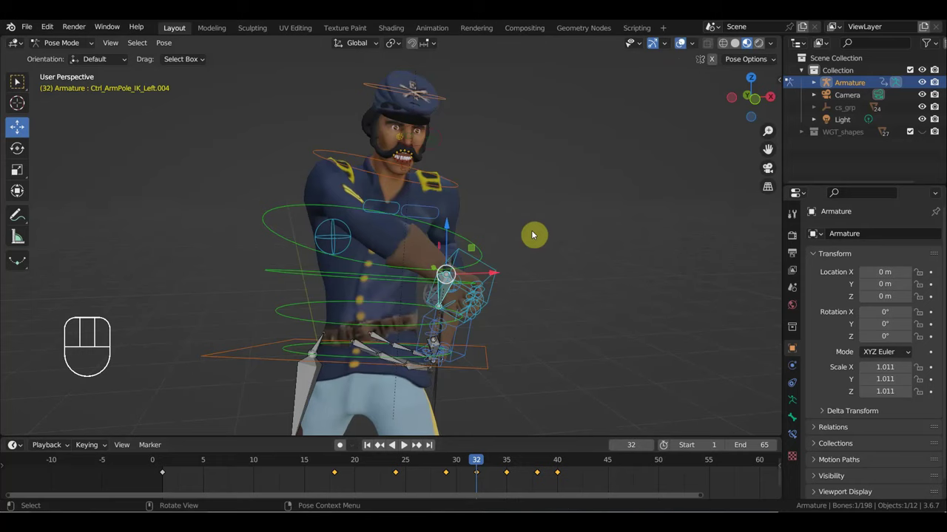
{"action": "left_click", "coordinate": [489, 268]}
{"action": "left_click_drag", "start_coordinate": [647, 193], "coordinate": [637, 182]}
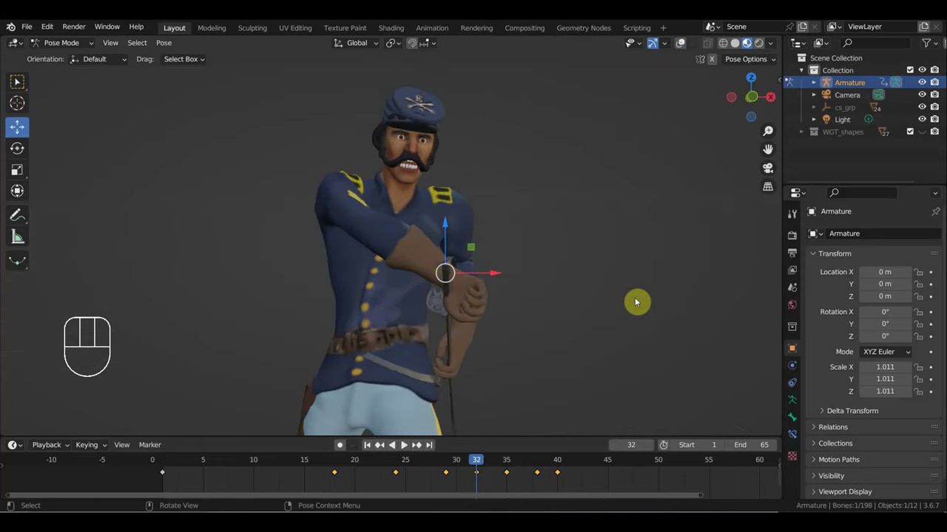
{"action": "key", "text": "g"}
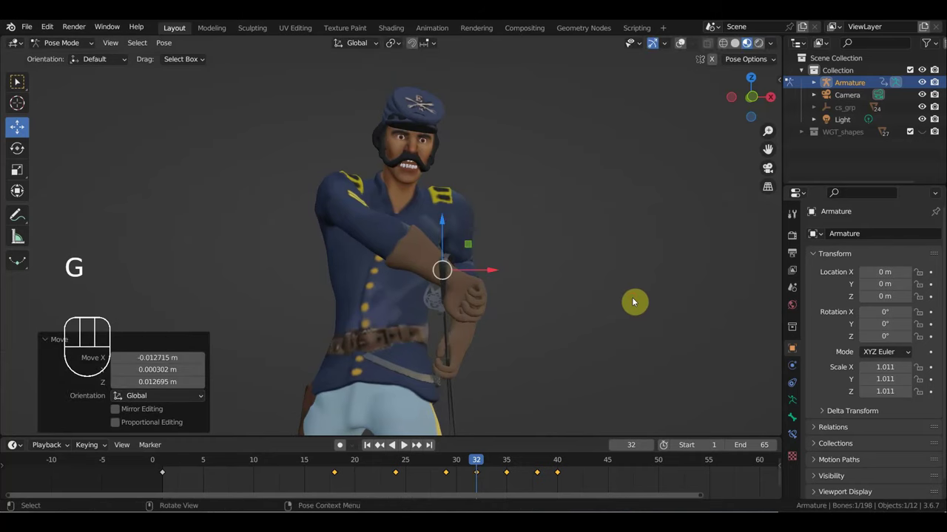
{"action": "key", "text": "ctrl+z"}
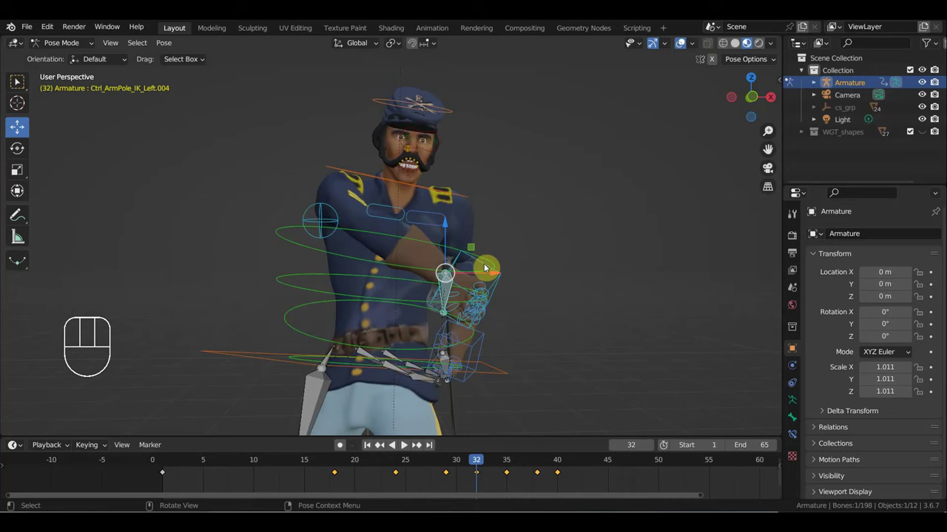
{"action": "left_click_drag", "start_coordinate": [479, 266], "coordinate": [510, 254]}
{"action": "left_click", "coordinate": [689, 44]}
{"action": "left_click", "coordinate": [680, 45]}
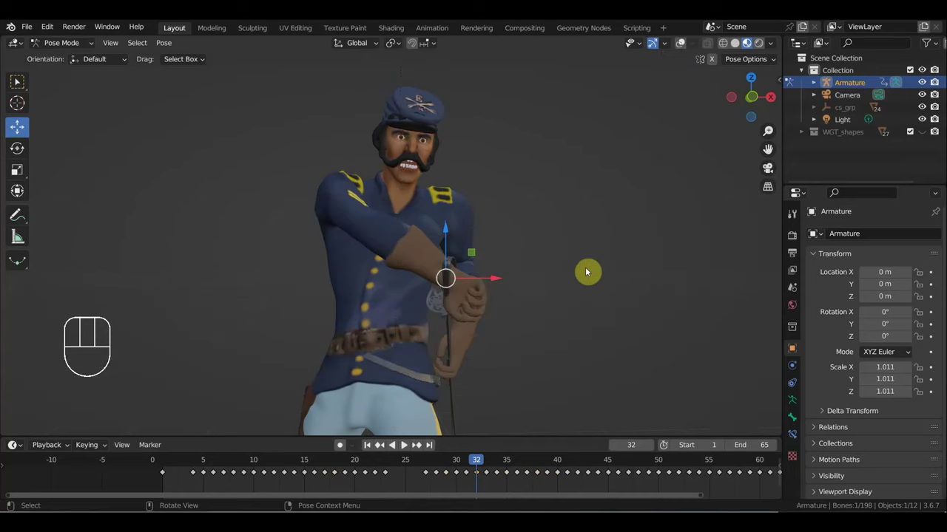
Rotate and move the arm to hold the hilt in front of the chest and key the pose at frame 32.
{"action": "left_click_drag", "start_coordinate": [589, 289], "coordinate": [419, 258]}
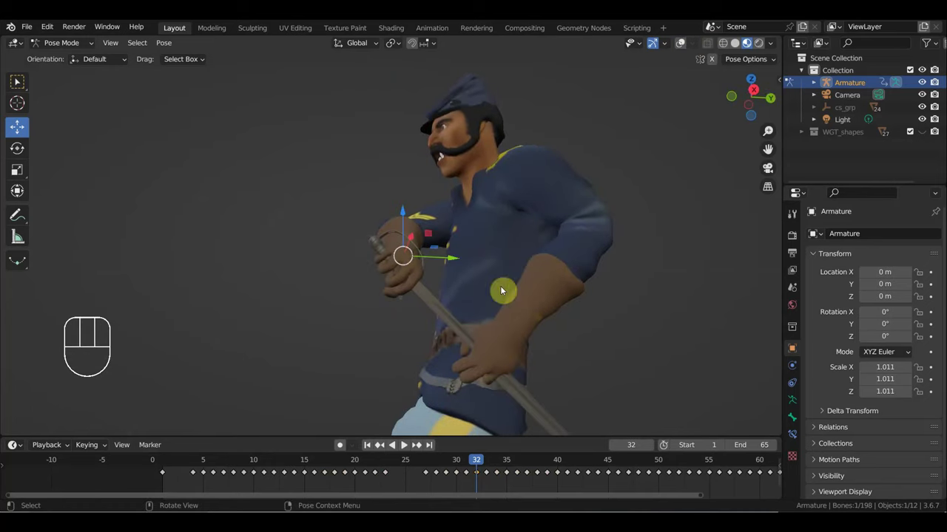
{"action": "key", "text": "r"}
{"action": "key", "text": "g"}
{"action": "left_click_drag", "start_coordinate": [584, 295], "coordinate": [700, 314]}
{"action": "key", "text": "g"}
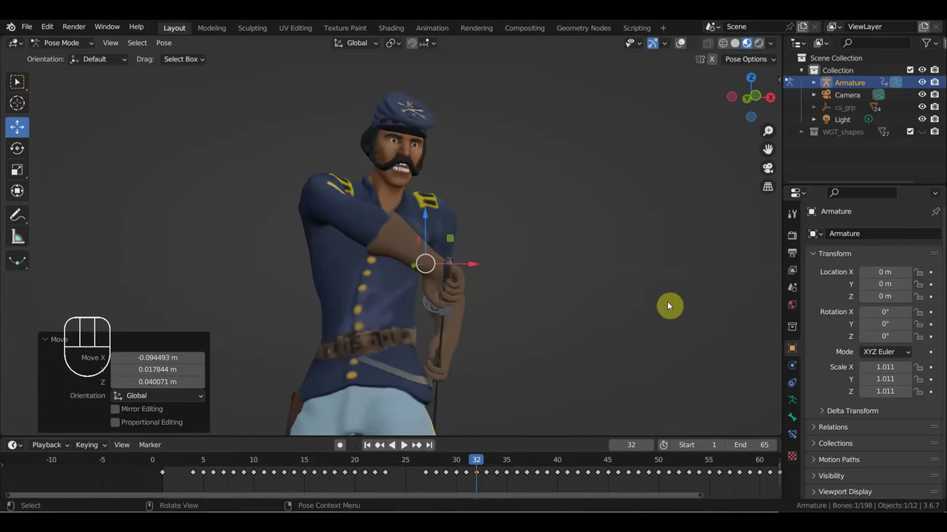
{"action": "key", "text": "i"}
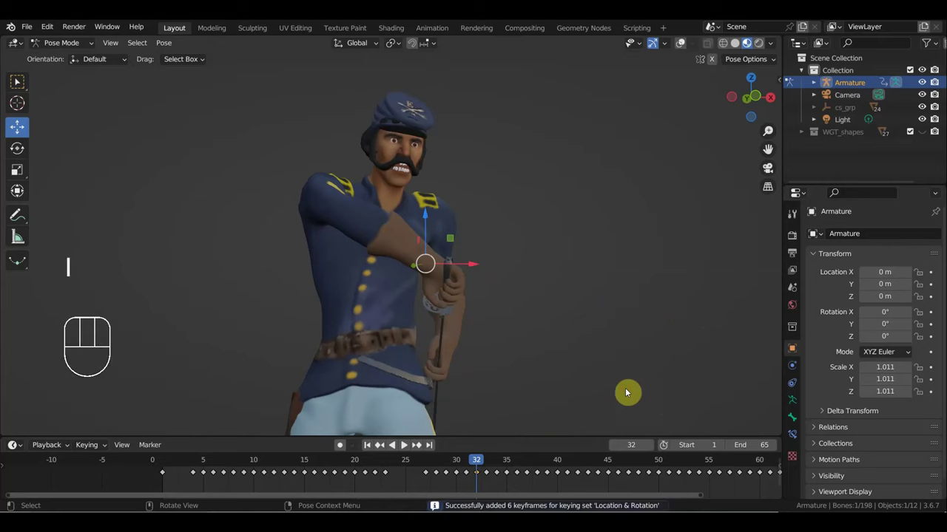
Delete unwanted keyframes around frames 27–30 in the timeline.
{"action": "left_click", "coordinate": [463, 468]}
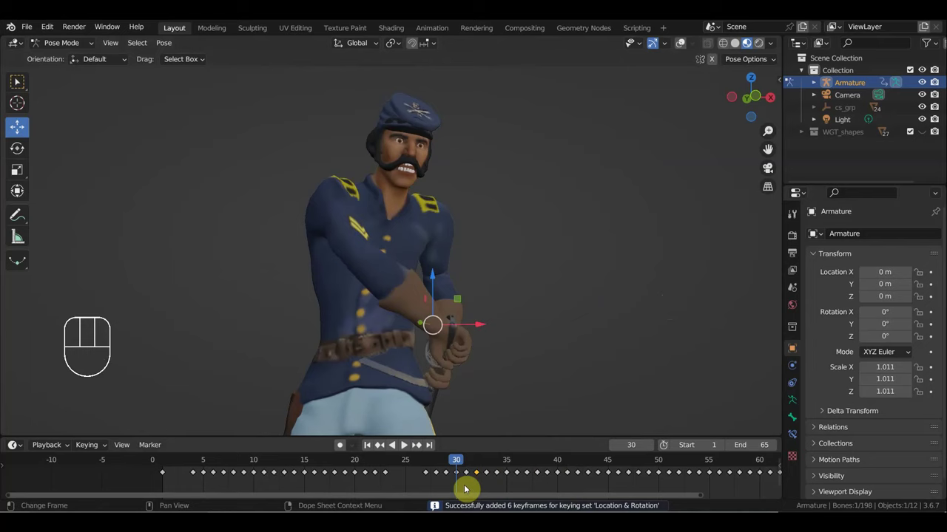
{"action": "left_click_drag", "start_coordinate": [465, 488], "coordinate": [445, 471]}
{"action": "key", "text": "Delete"}
{"action": "left_click_drag", "start_coordinate": [466, 467], "coordinate": [435, 477]}
{"action": "left_click_drag", "start_coordinate": [452, 487], "coordinate": [417, 470]}
{"action": "key", "text": "Delete"}
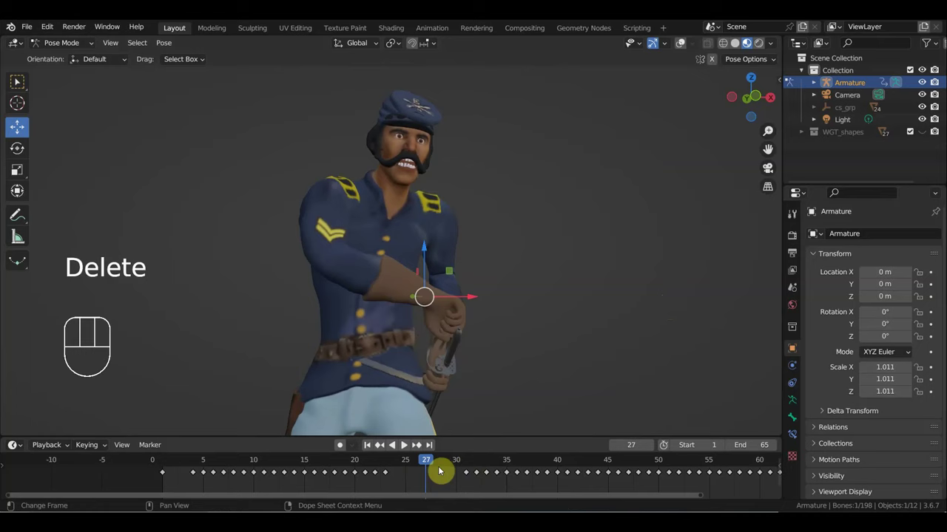
Slide the hand control along the sword grip, key it, and scrub to frame 29.
{"action": "left_click_drag", "start_coordinate": [427, 465], "coordinate": [463, 443]}
{"action": "left_click_drag", "start_coordinate": [490, 389], "coordinate": [350, 368]}
{"action": "key", "text": "g"}
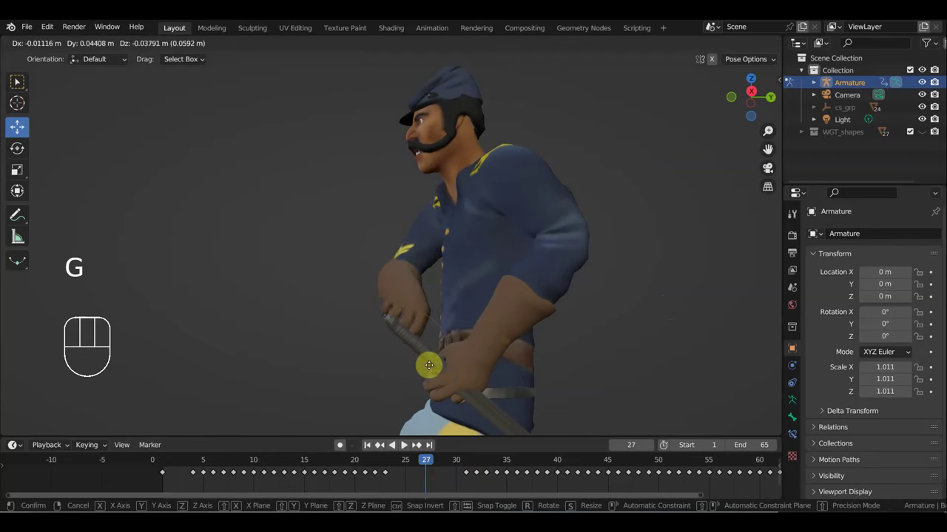
{"action": "scroll", "scroll_direction": "up", "scroll_amount": 3}
{"action": "left_click_drag", "start_coordinate": [531, 383], "coordinate": [615, 388]}
{"action": "key", "text": "g"}
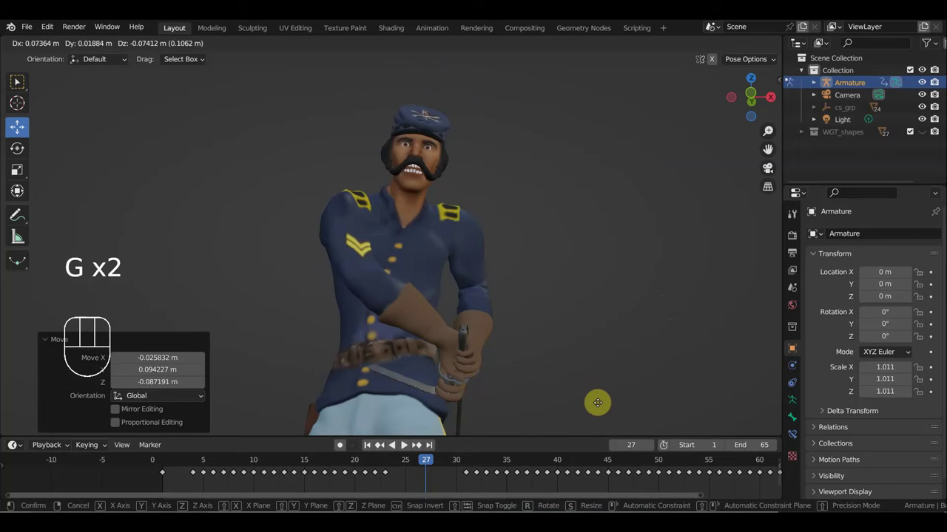
{"action": "left_click_drag", "start_coordinate": [565, 401], "coordinate": [451, 401]}
{"action": "scroll", "scroll_direction": "down", "scroll_amount": 3}
{"action": "key", "text": "g"}
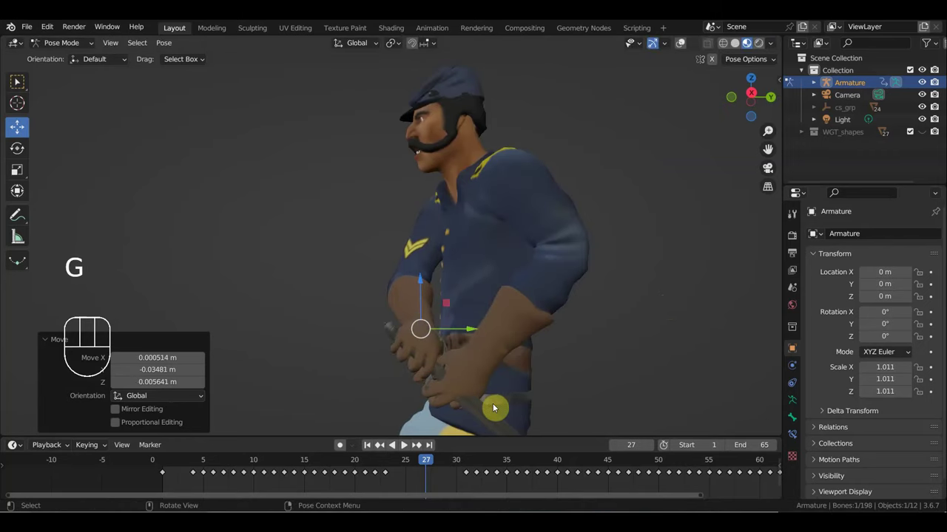
{"action": "key", "text": "i"}
{"action": "left_click_drag", "start_coordinate": [431, 463], "coordinate": [449, 469]}
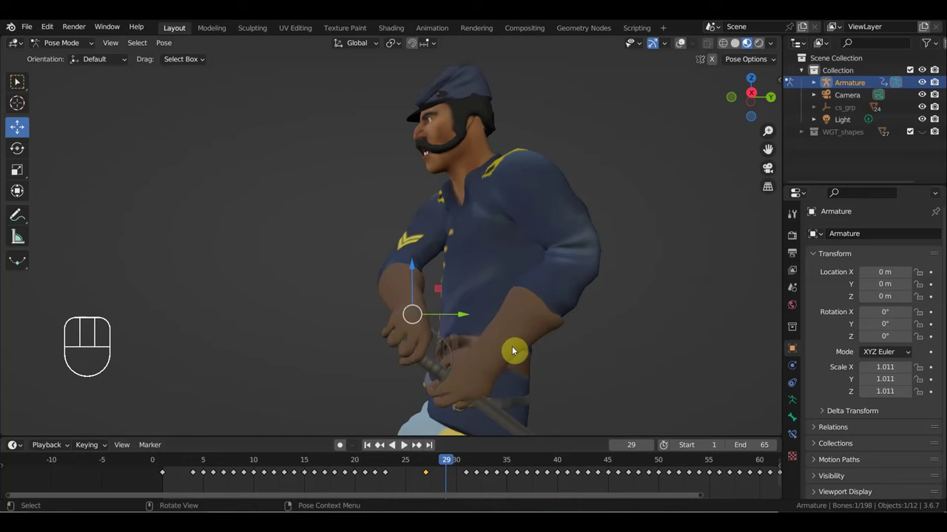
Select the sword hand control at frame 29 and settle it onto the hilt, then deselect.
{"action": "left_click", "coordinate": [683, 42]}
{"action": "left_click", "coordinate": [423, 347]}
{"action": "left_click", "coordinate": [679, 56]}
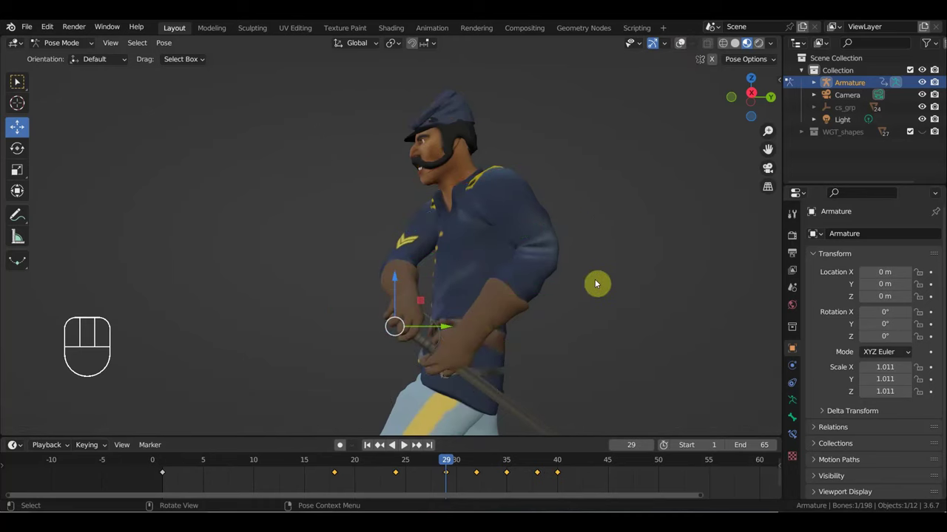
{"action": "key", "text": "g"}
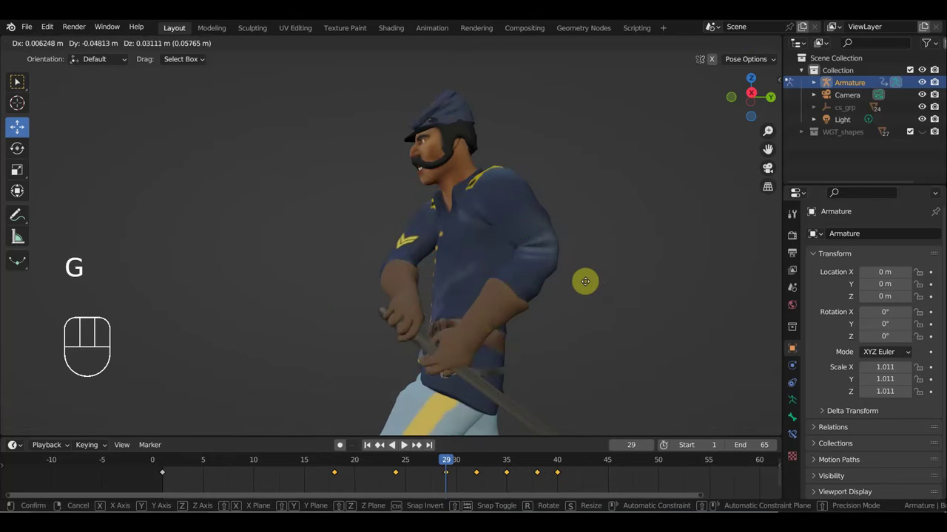
{"action": "left_click_drag", "start_coordinate": [643, 281], "coordinate": [709, 296]}
{"action": "key", "text": "g"}
{"action": "left_click_drag", "start_coordinate": [634, 309], "coordinate": [505, 308]}
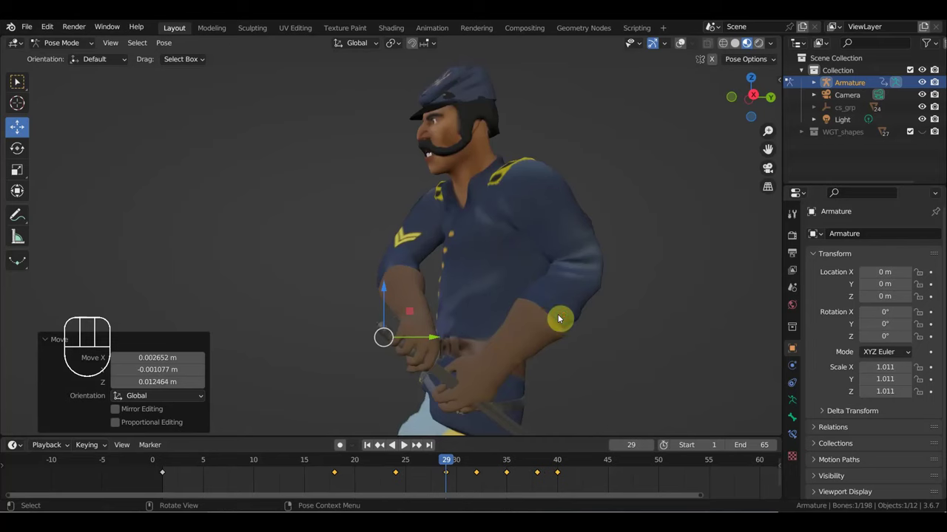
{"action": "key", "text": "g"}
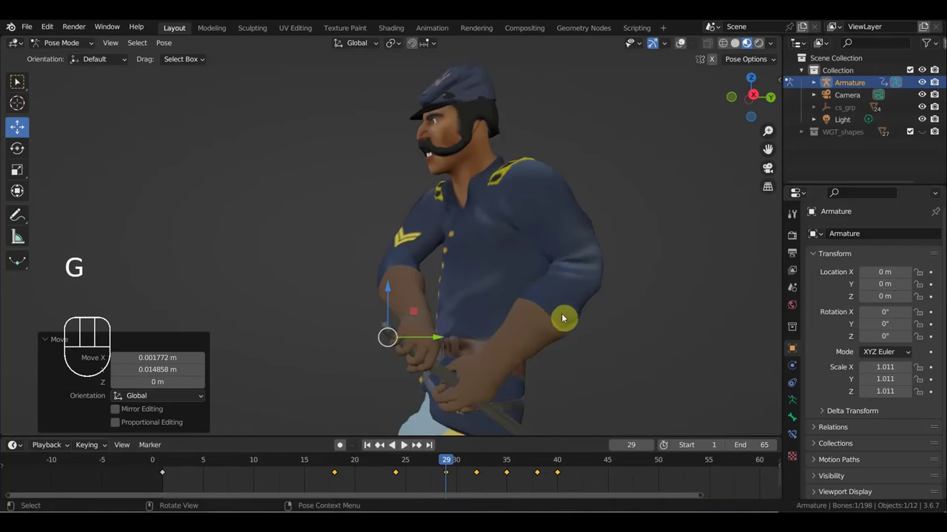
{"action": "left_click", "coordinate": [579, 329]}
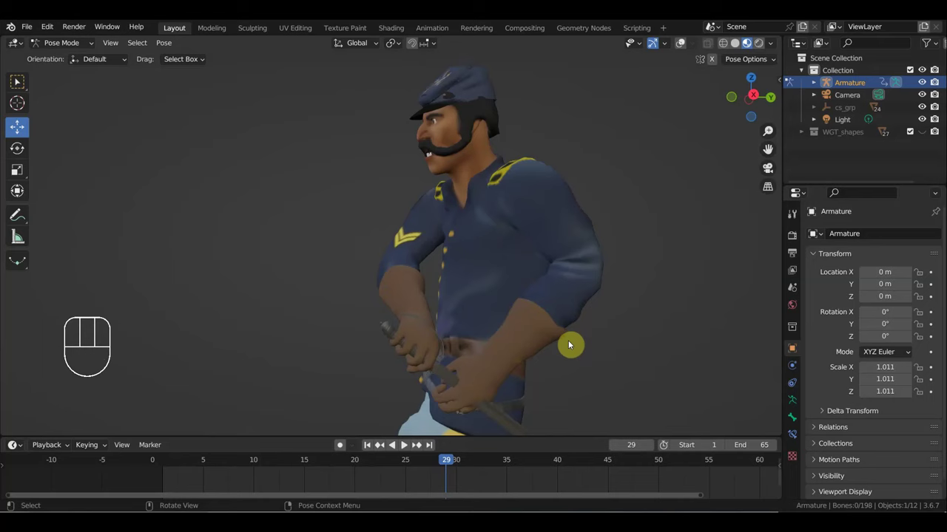
Select the left arm pole, hand and finger controls together with the rig shapes shown, then hide them.
{"action": "left_click", "coordinate": [606, 307]}
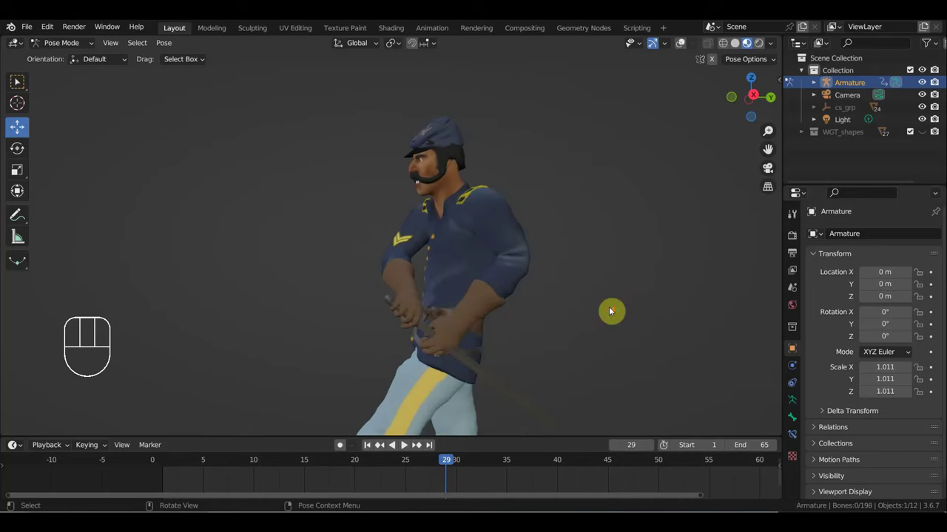
{"action": "key", "text": "r"}
{"action": "left_click", "coordinate": [562, 359]}
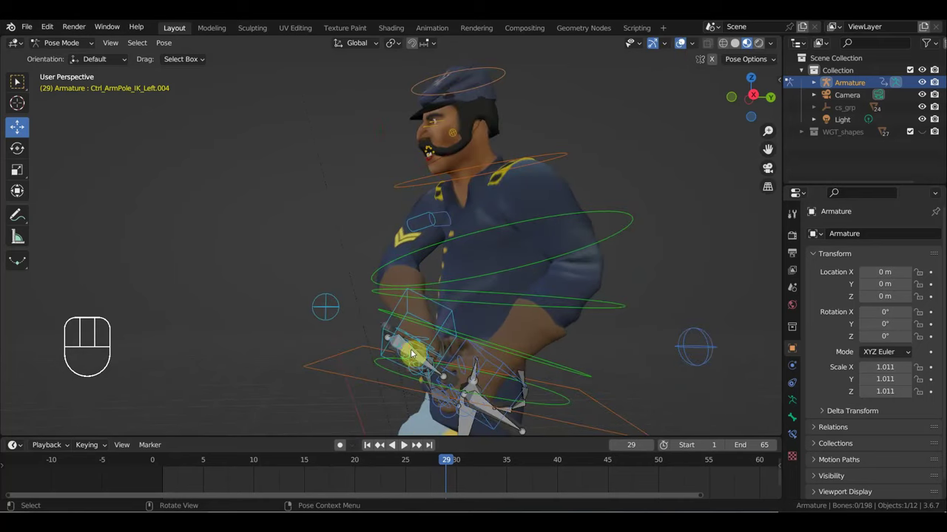
{"action": "left_click", "coordinate": [410, 349]}
{"action": "left_click", "coordinate": [410, 343]}
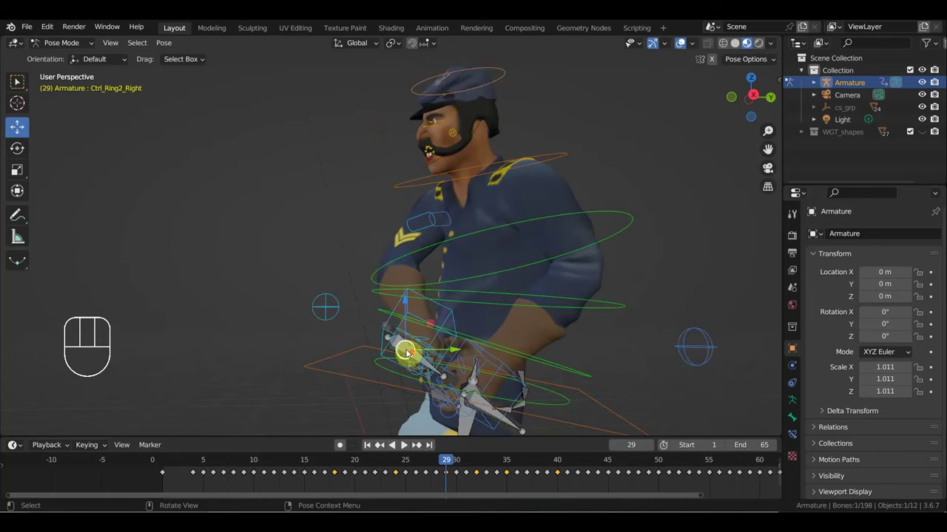
{"action": "left_click", "coordinate": [409, 402]}
{"action": "left_click", "coordinate": [678, 48]}
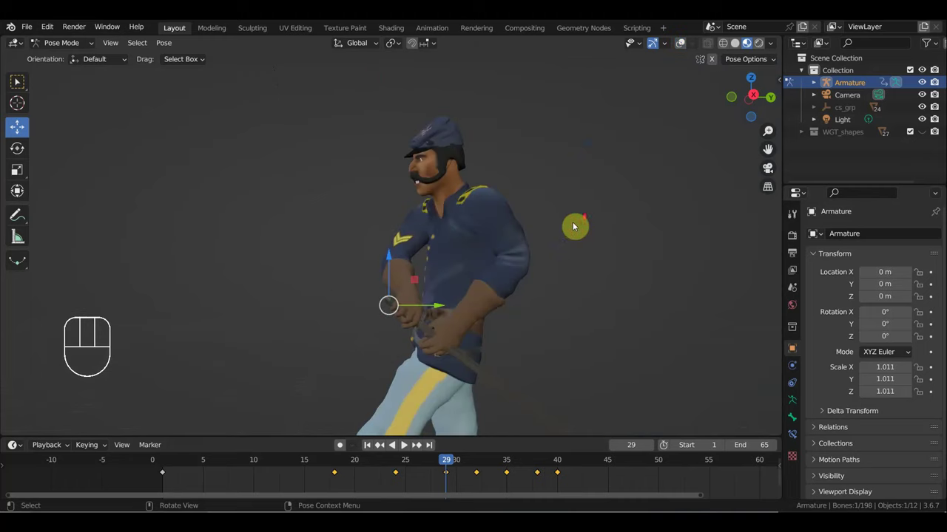
Rotate and move the selected arm and finger controls to refine the sword-hand pose at frame 29.
{"action": "key", "text": "r"}
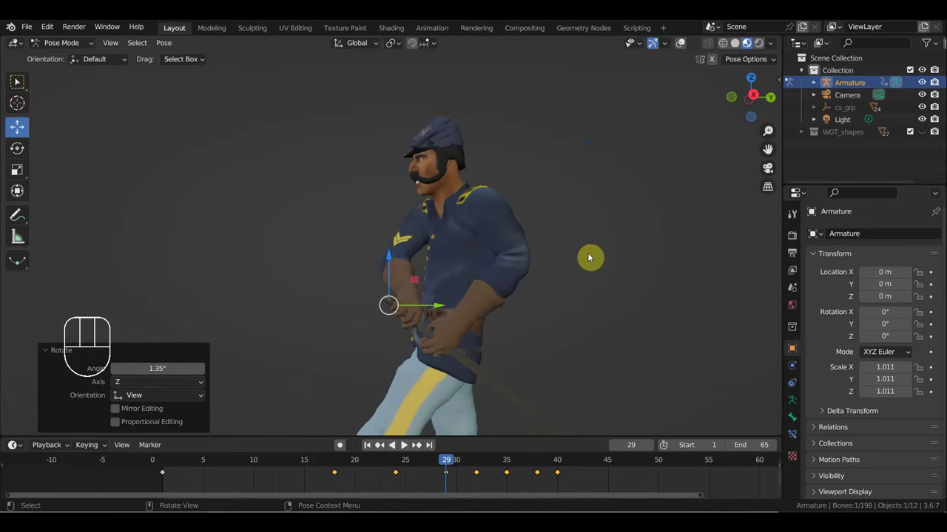
{"action": "key", "text": "g"}
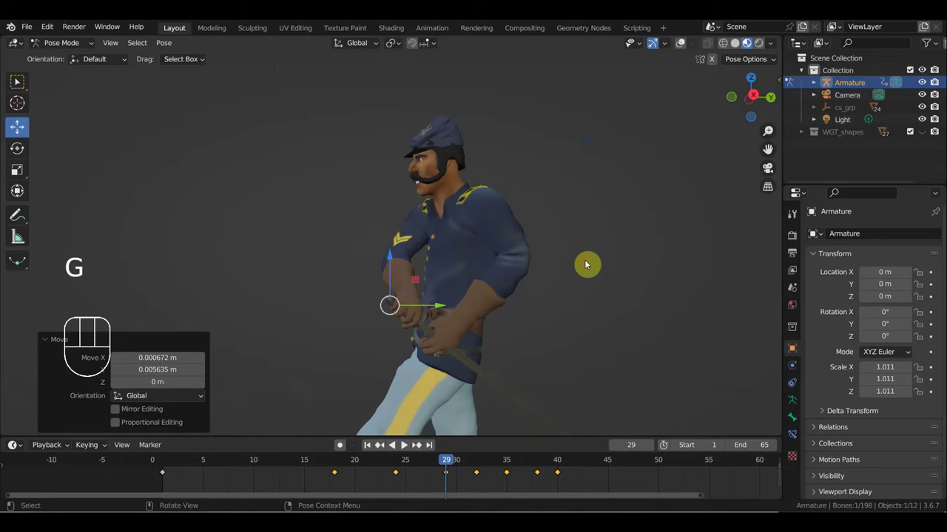
{"action": "key", "text": "r"}
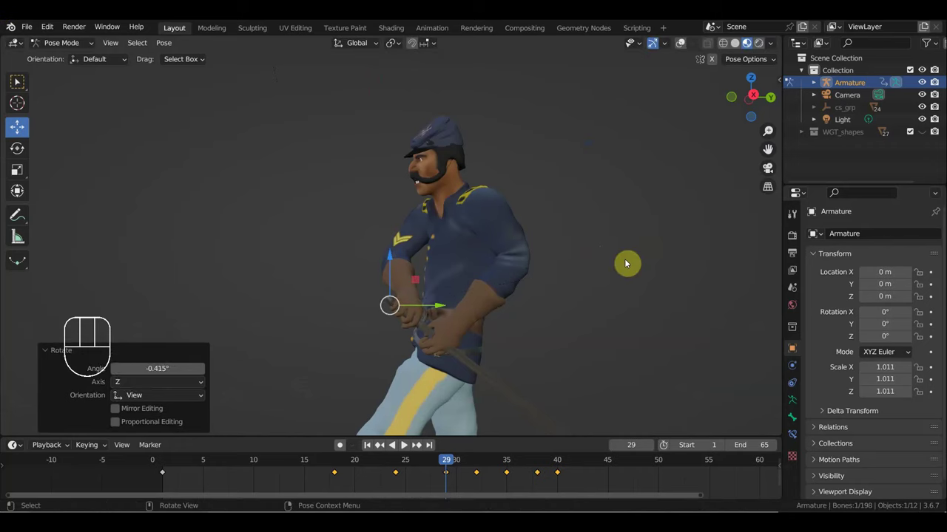
Key the controls, settle on frame 31 and move the sword hand along the grip, keying it.
{"action": "key", "text": "i"}
{"action": "left_click_drag", "start_coordinate": [459, 464], "coordinate": [475, 450]}
{"action": "left_click_drag", "start_coordinate": [488, 388], "coordinate": [474, 328]}
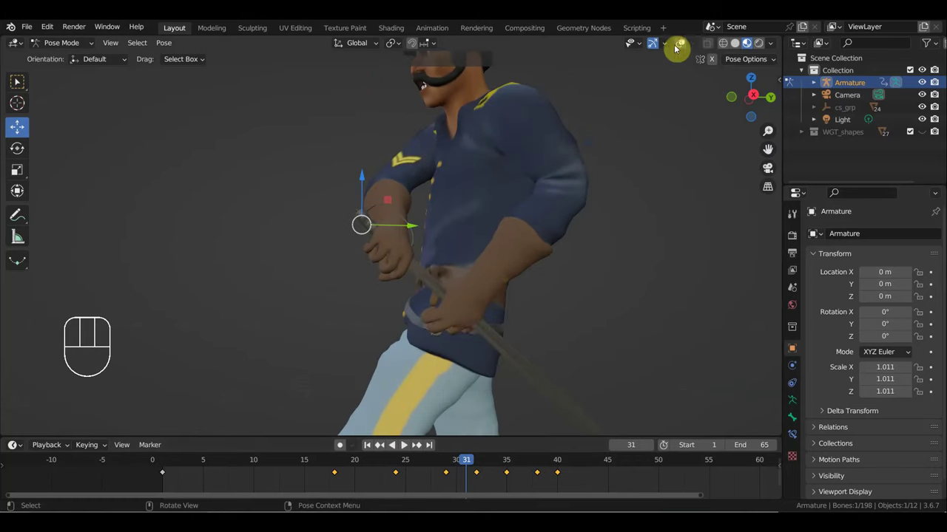
{"action": "left_click", "coordinate": [681, 48]}
{"action": "left_click", "coordinate": [422, 222]}
{"action": "left_click", "coordinate": [681, 47]}
{"action": "key", "text": "g"}
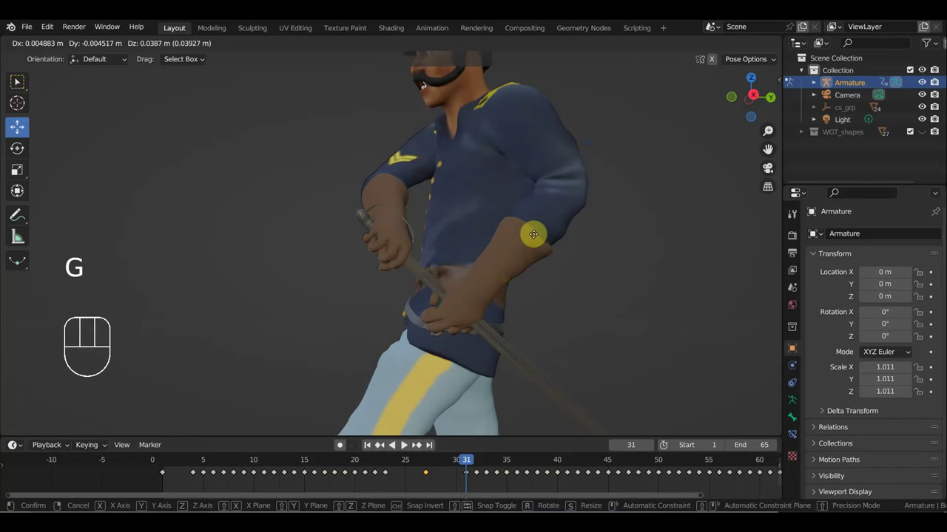
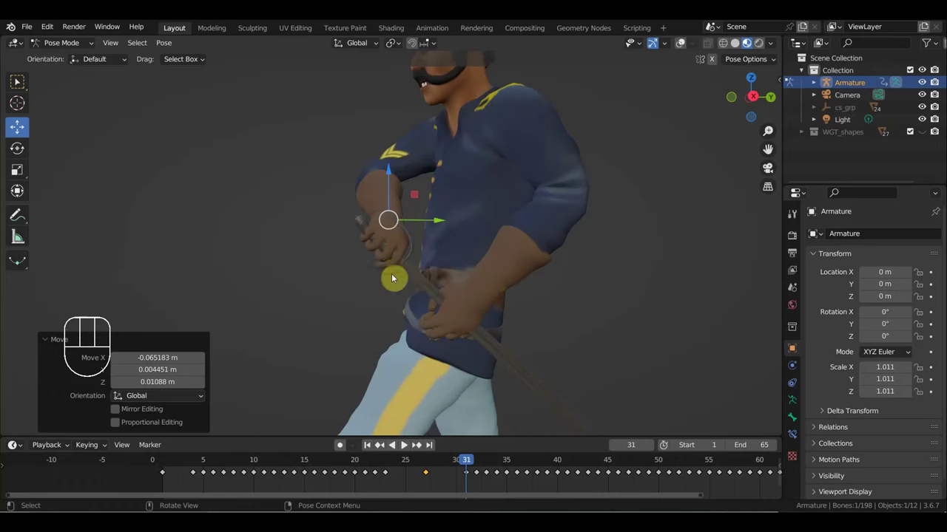
{"action": "key", "text": "g"}
{"action": "key", "text": "i"}
Slide the hand up the sword toward the hilt around frame 30 and key the pose.
{"action": "left_click_drag", "start_coordinate": [462, 467], "coordinate": [449, 468]}
{"action": "left_click_drag", "start_coordinate": [482, 364], "coordinate": [483, 348]}
{"action": "key", "text": "g"}
{"action": "left_click_drag", "start_coordinate": [471, 363], "coordinate": [444, 369]}
{"action": "key", "text": "g"}
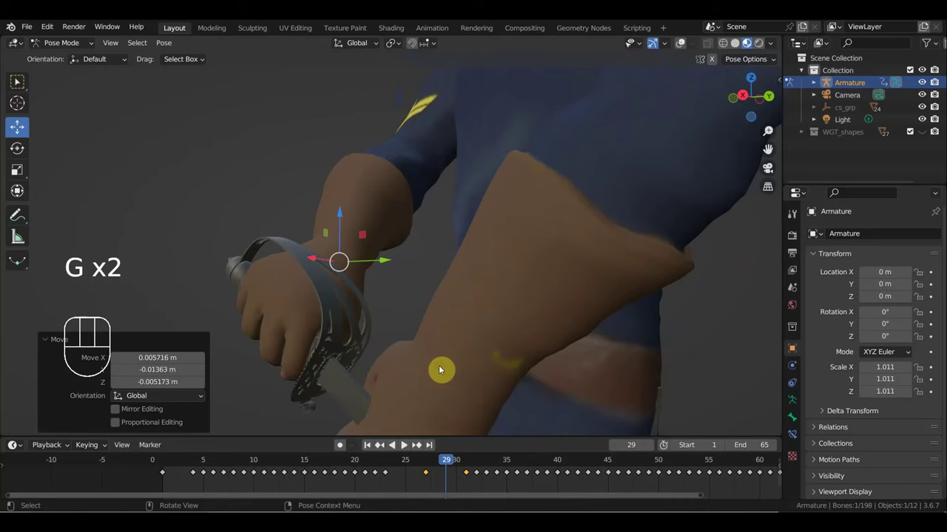
{"action": "key", "text": "i"}
{"action": "left_click_drag", "start_coordinate": [459, 469], "coordinate": [444, 360]}
{"action": "left_click_drag", "start_coordinate": [503, 352], "coordinate": [507, 353]}
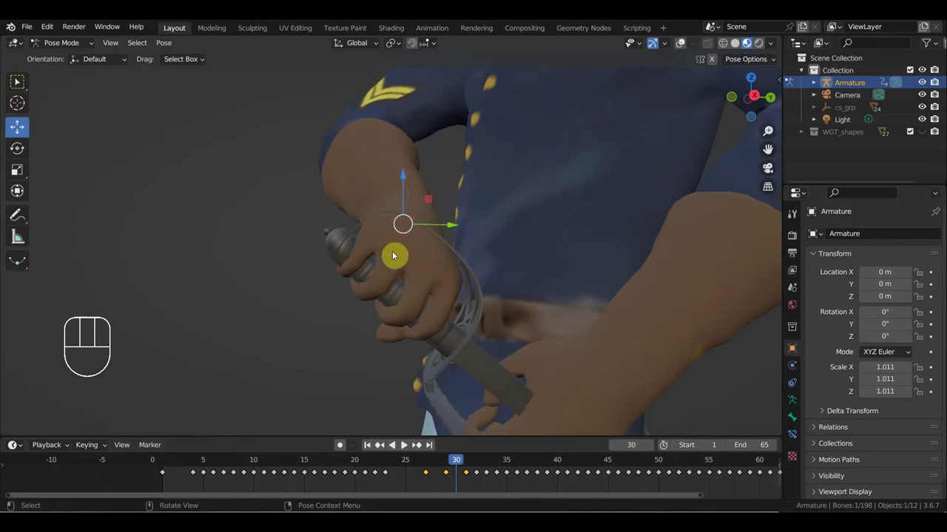
Back at frame 27 adjust the hand's grip on the sword, then move ahead to frame 33.
{"action": "left_click_drag", "start_coordinate": [453, 467], "coordinate": [430, 469]}
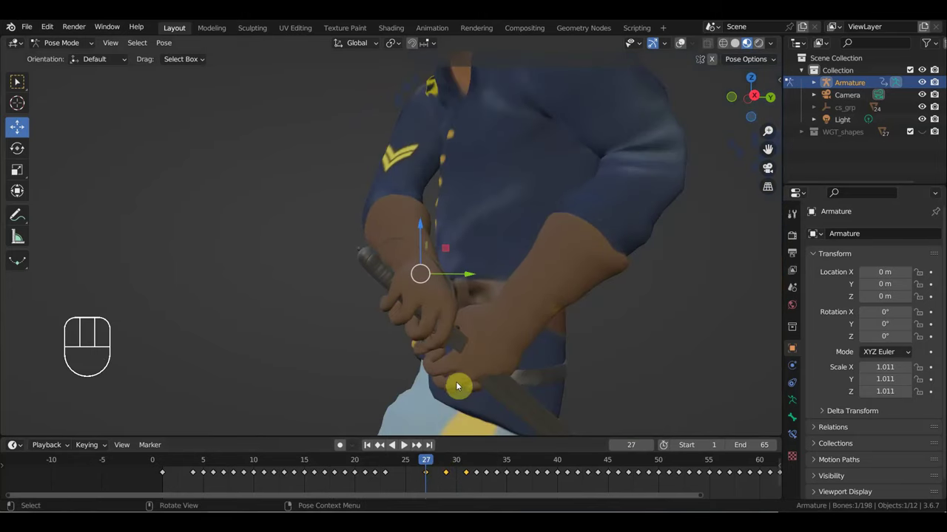
{"action": "left_click_drag", "start_coordinate": [444, 466], "coordinate": [493, 429]}
{"action": "left_click_drag", "start_coordinate": [462, 403], "coordinate": [399, 423]}
{"action": "left_click_drag", "start_coordinate": [476, 327], "coordinate": [692, 331]}
{"action": "left_click_drag", "start_coordinate": [692, 43], "coordinate": [667, 62]}
Lift Ctrl_Hand_IK_Right higher before the chest at frame 33, key it, and scrub on to frame 37.
{"action": "left_click", "coordinate": [510, 173]}
{"action": "left_click_drag", "start_coordinate": [684, 43], "coordinate": [680, 60]}
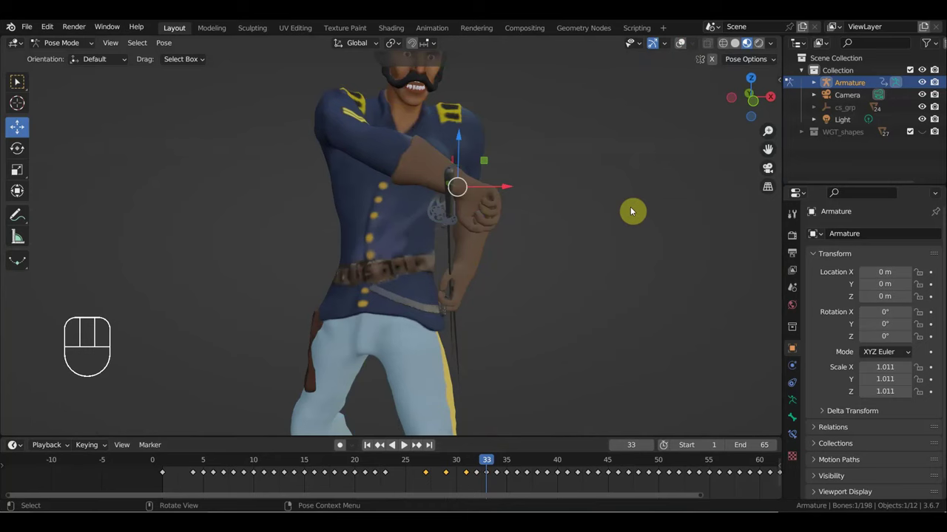
{"action": "key", "text": "g"}
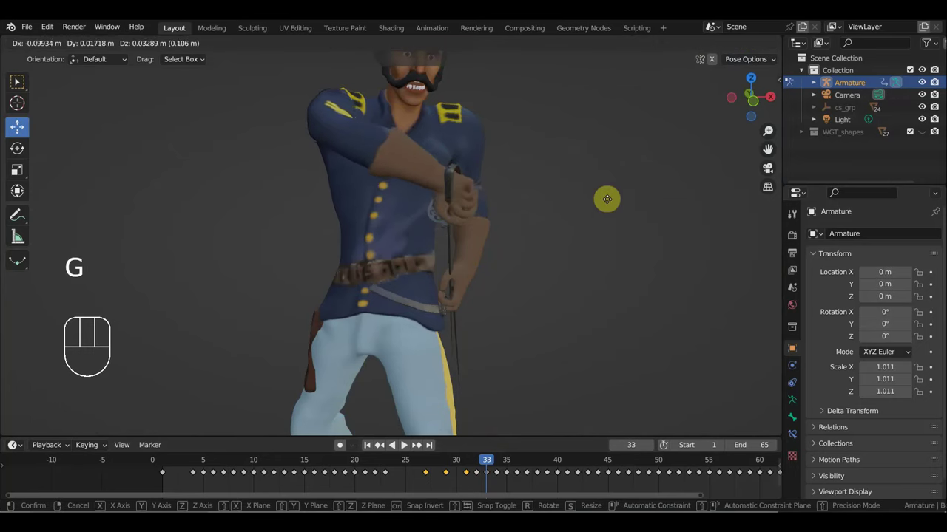
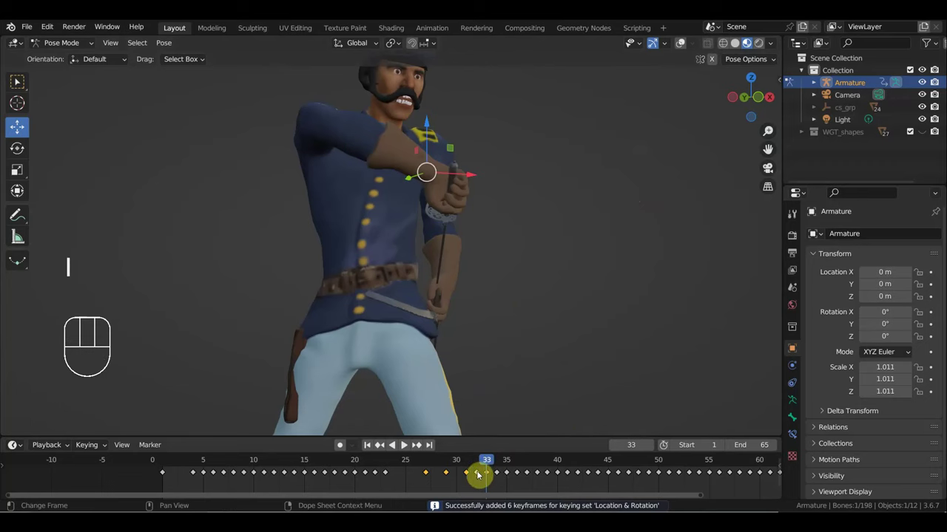
{"action": "left_click", "coordinate": [478, 476]}
{"action": "key", "text": "Delete"}
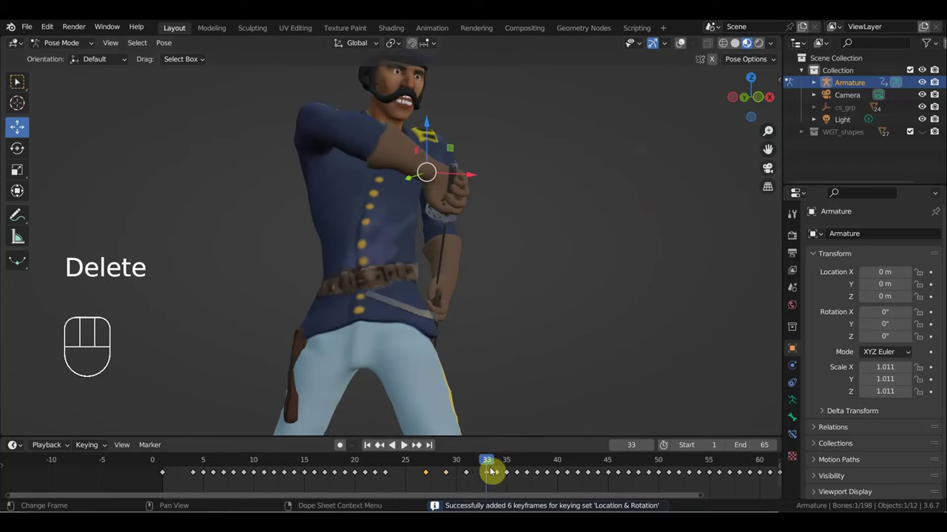
{"action": "left_click_drag", "start_coordinate": [468, 469], "coordinate": [505, 466]}
{"action": "left_click_drag", "start_coordinate": [548, 308], "coordinate": [525, 347]}
At frame 40 select Ctrl_Hand_IK_Right and box-select its keyframes between frames 33 and 40.
{"action": "left_click_drag", "start_coordinate": [523, 347], "coordinate": [509, 355]}
{"action": "left_click_drag", "start_coordinate": [524, 469], "coordinate": [553, 403]}
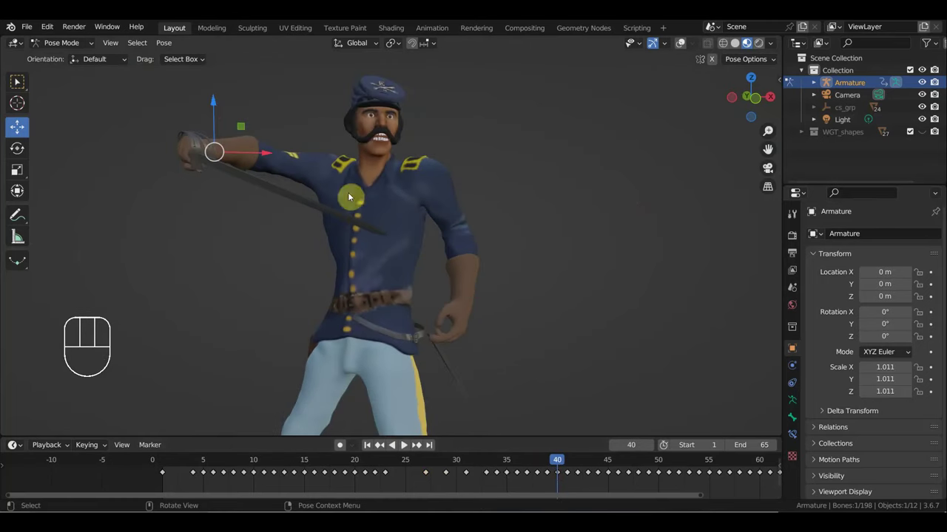
{"action": "left_click", "coordinate": [685, 43]}
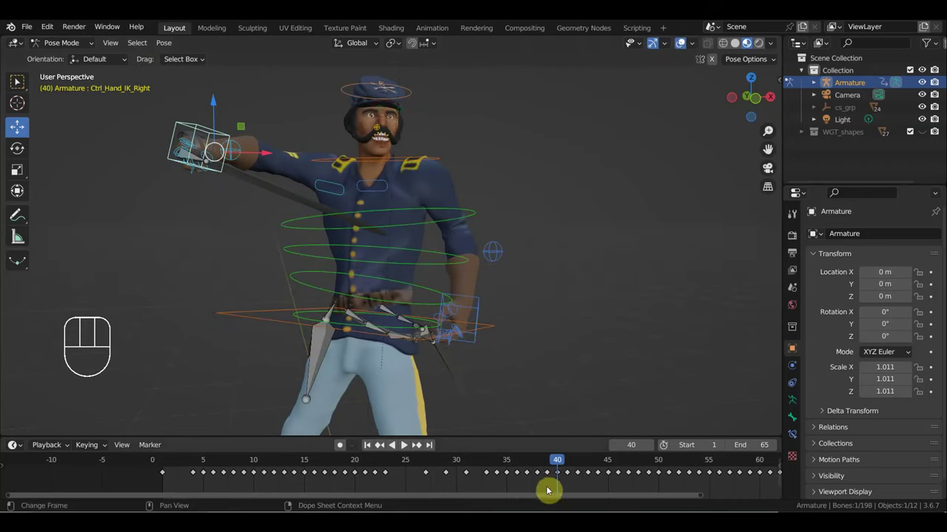
{"action": "left_click_drag", "start_coordinate": [548, 490], "coordinate": [530, 480]}
{"action": "left_click_drag", "start_coordinate": [520, 476], "coordinate": [495, 473]}
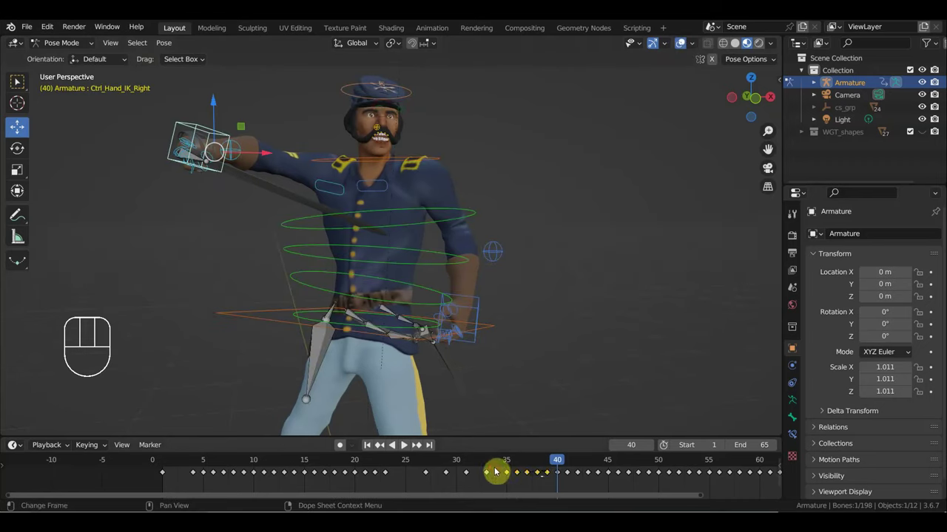
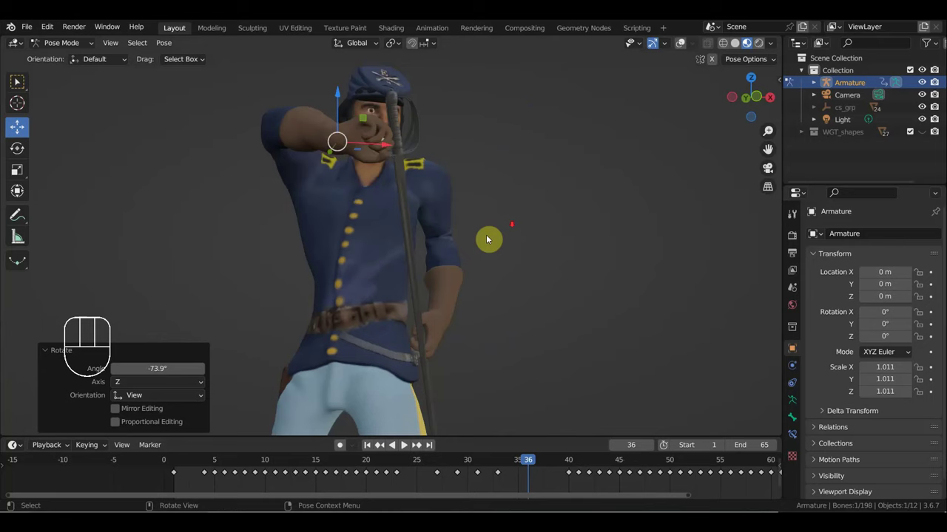
Rotate and move the sword hand to bring the blade up in front of the soldier's face.
{"action": "key", "text": "r"}
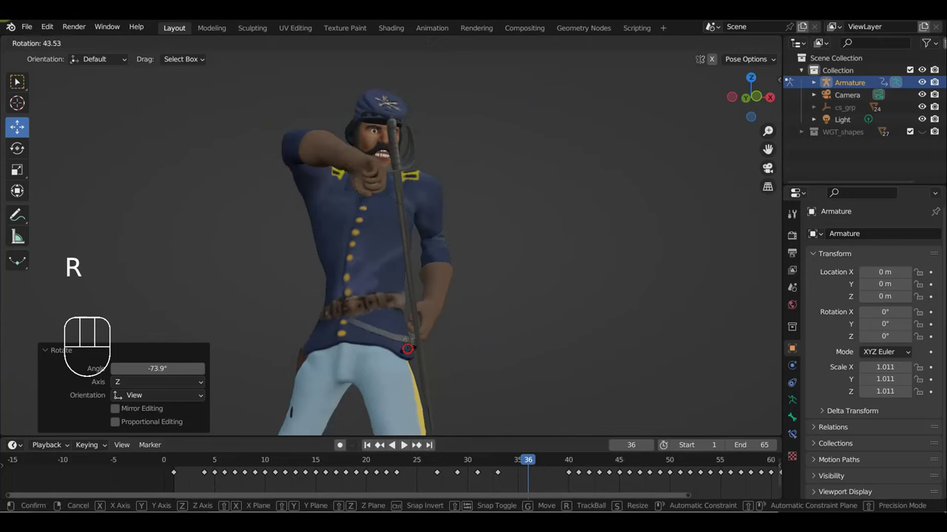
{"action": "key", "text": "g"}
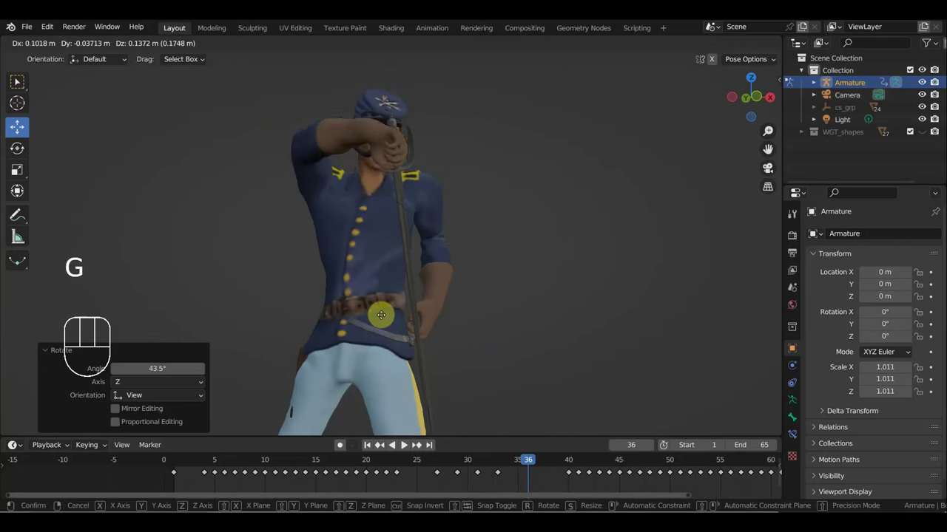
{"action": "left_click_drag", "start_coordinate": [360, 331], "coordinate": [270, 336]}
{"action": "scroll", "scroll_direction": "up", "scroll_amount": 3}
{"action": "left_click_drag", "start_coordinate": [293, 351], "coordinate": [370, 332]}
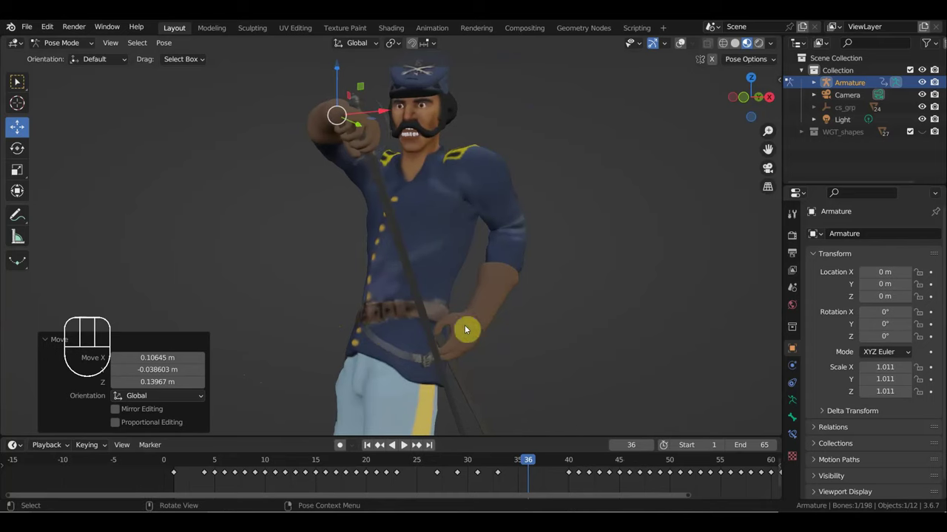
{"action": "key", "text": "r"}
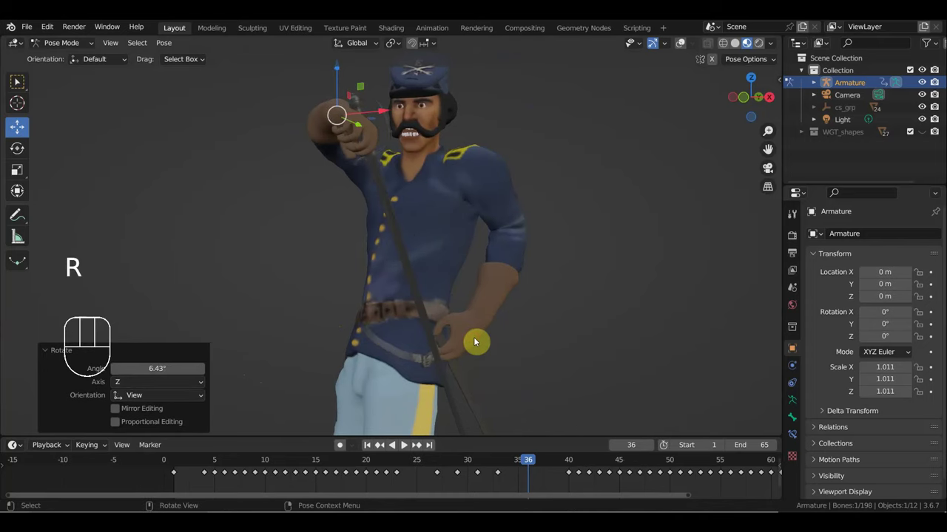
{"action": "key", "text": "g"}
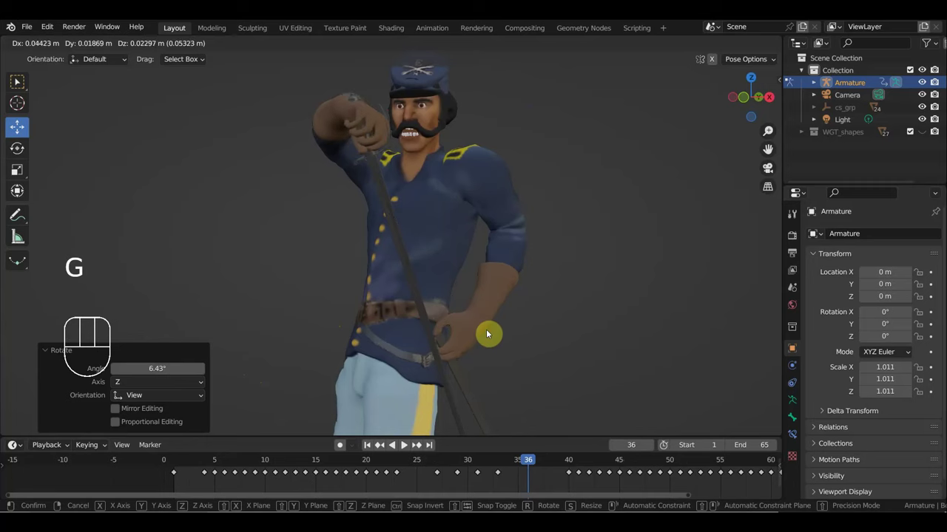
Fine-tune the sword hand's angle, then key Location & Rotation for every bone at frame 36.
{"action": "key", "text": "r"}
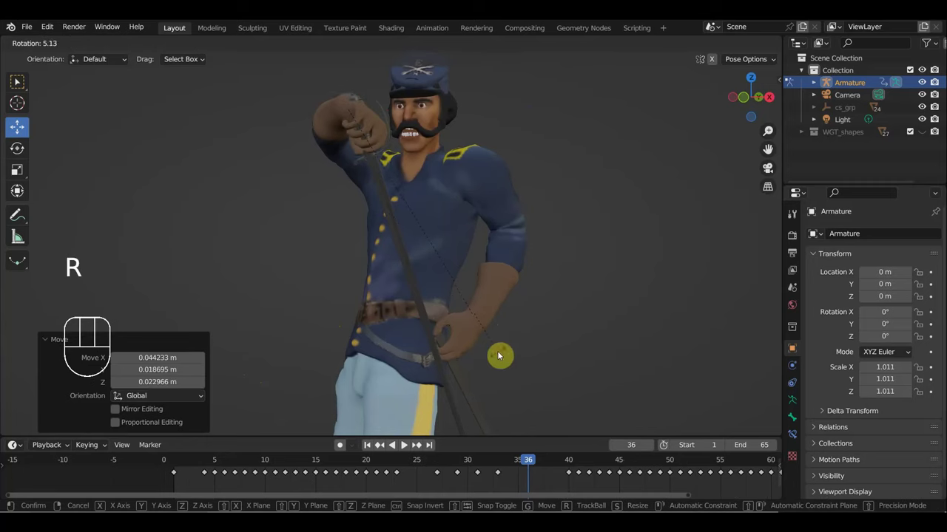
{"action": "left_click_drag", "start_coordinate": [509, 354], "coordinate": [488, 397]}
{"action": "key", "text": "g"}
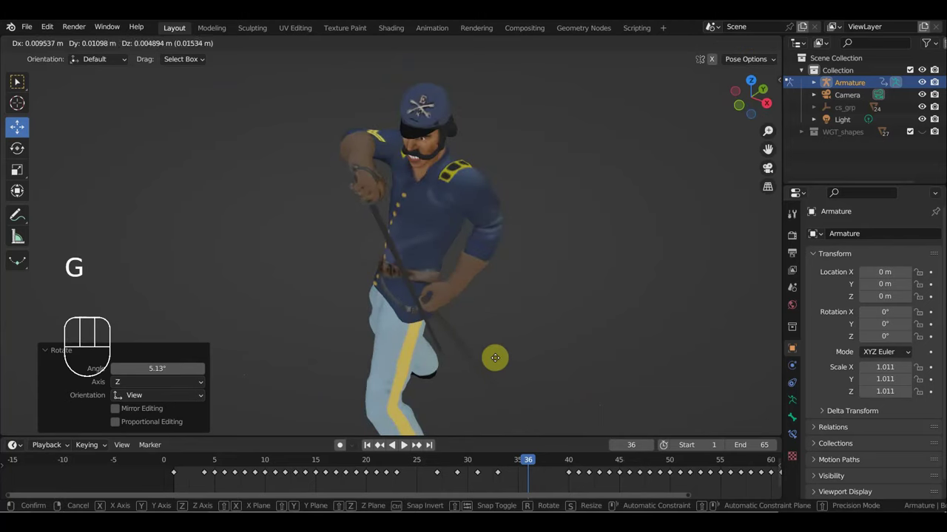
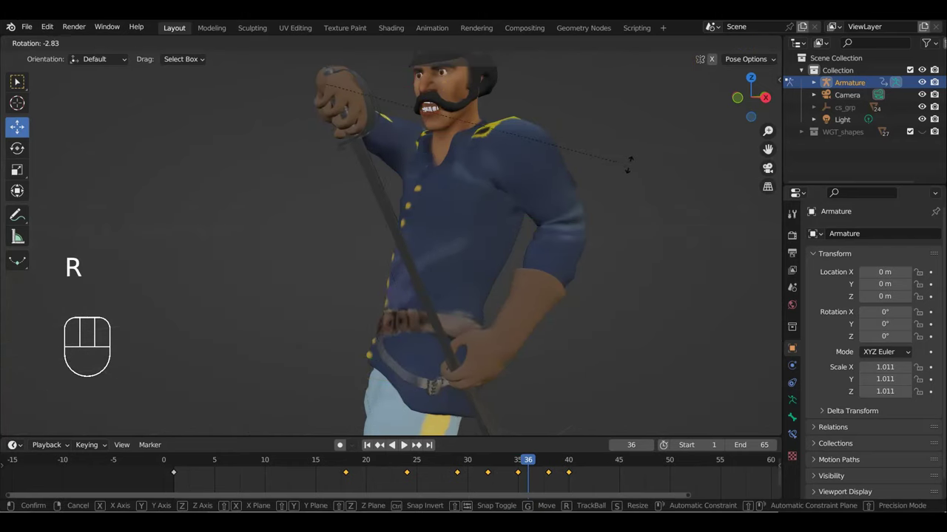
{"action": "left_click_drag", "start_coordinate": [633, 173], "coordinate": [542, 225]}
{"action": "left_click_drag", "start_coordinate": [553, 239], "coordinate": [569, 258]}
{"action": "key", "text": "r"}
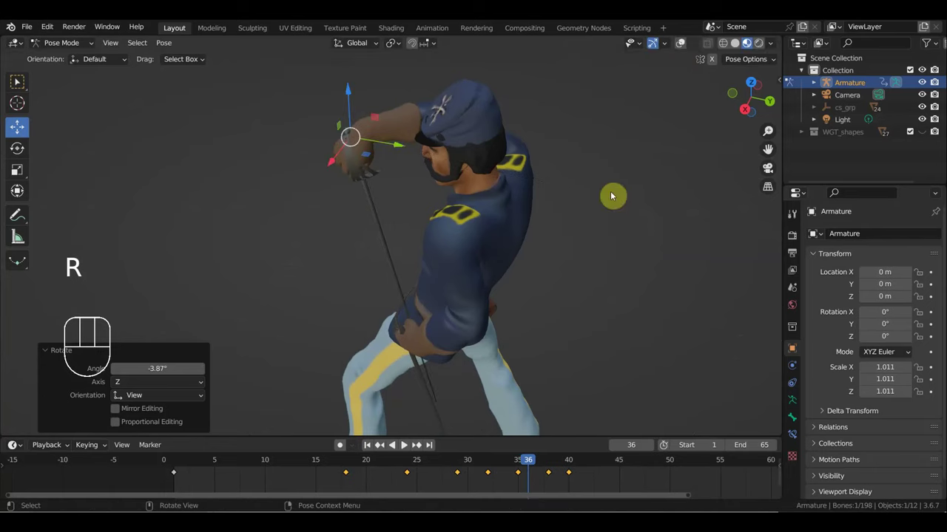
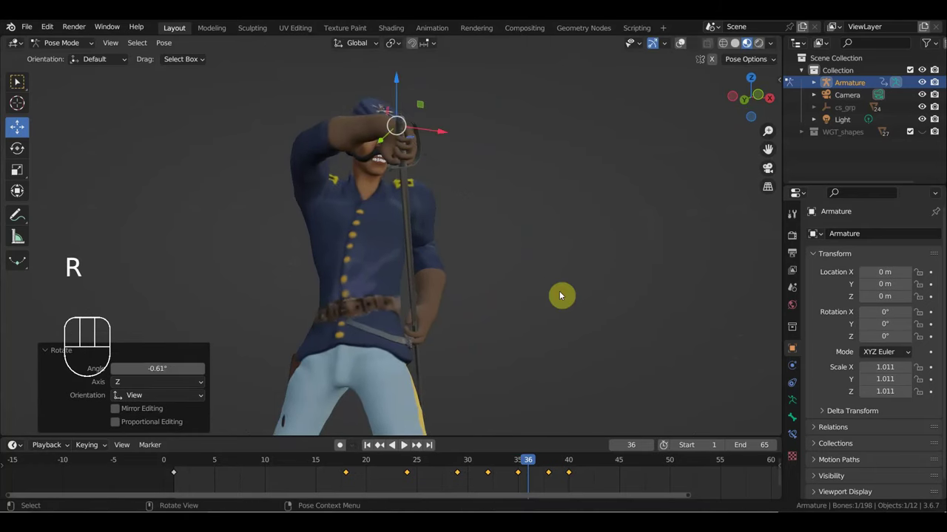
{"action": "key", "text": "a"}
{"action": "key", "text": "i"}
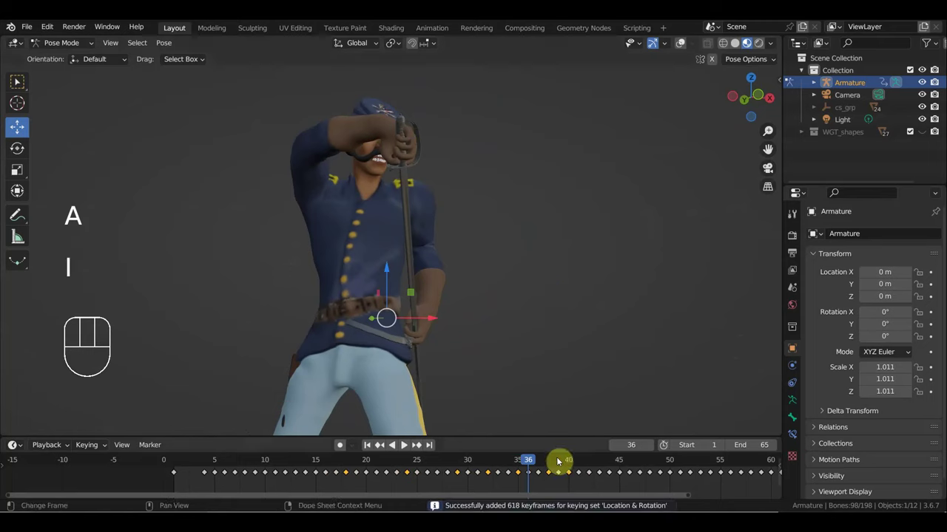
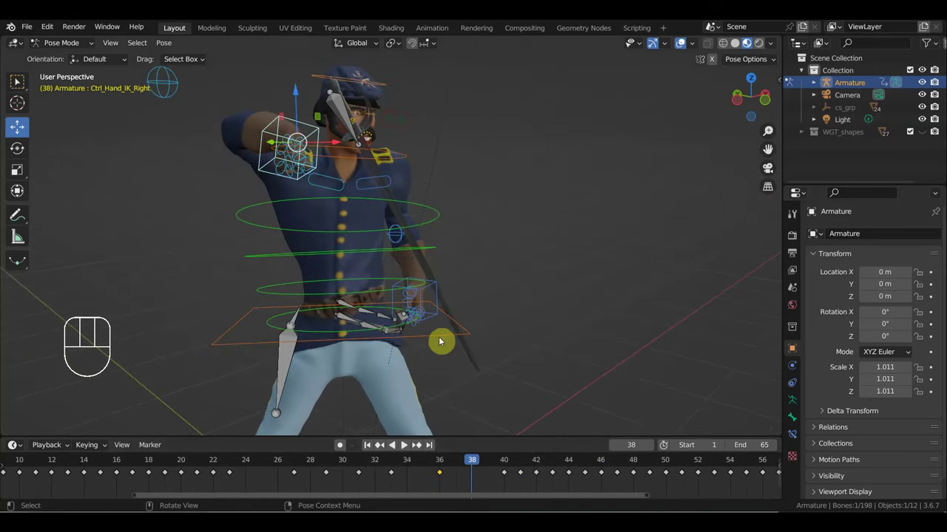
Swing and raise the sword hand up beside the head at frame 38 and key the pose.
{"action": "key", "text": "r"}
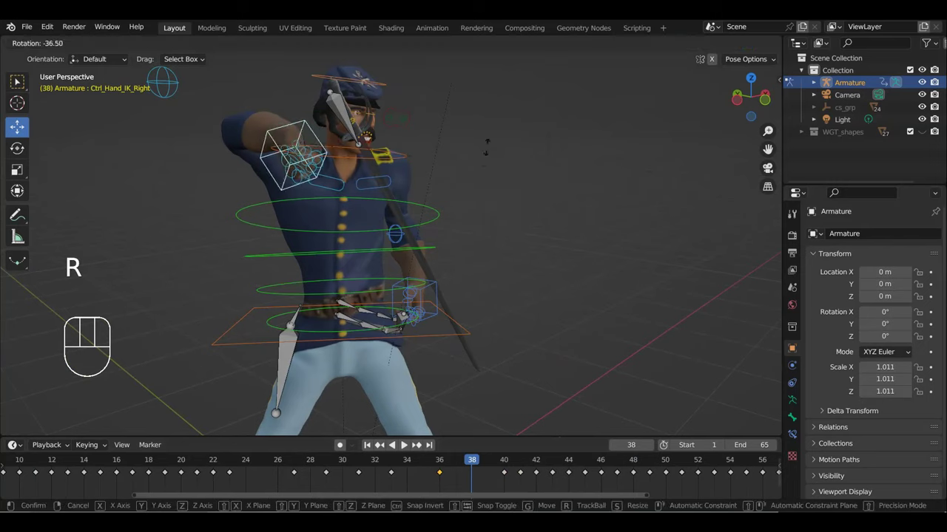
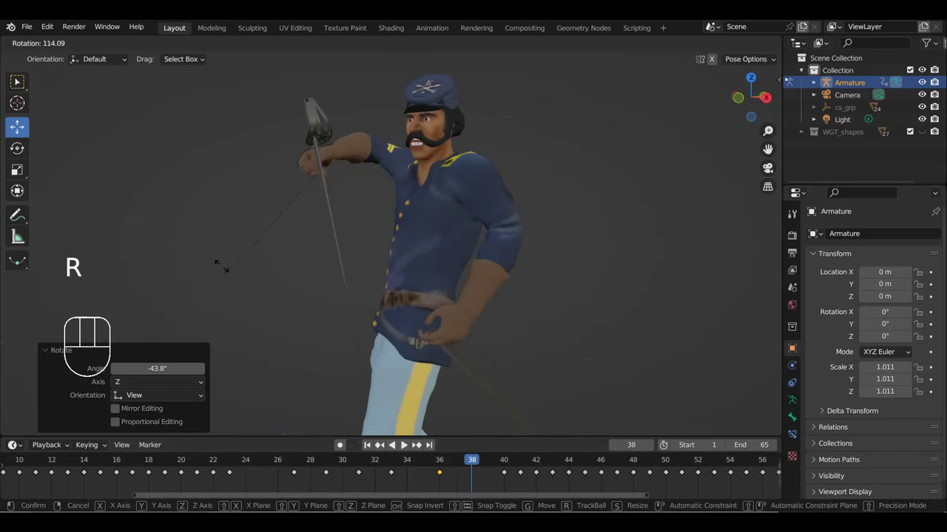
{"action": "scroll", "scroll_direction": "up", "scroll_amount": 3}
{"action": "left_click_drag", "start_coordinate": [486, 204], "coordinate": [513, 197]}
{"action": "scroll", "scroll_direction": "down", "scroll_amount": 3}
{"action": "key", "text": "r"}
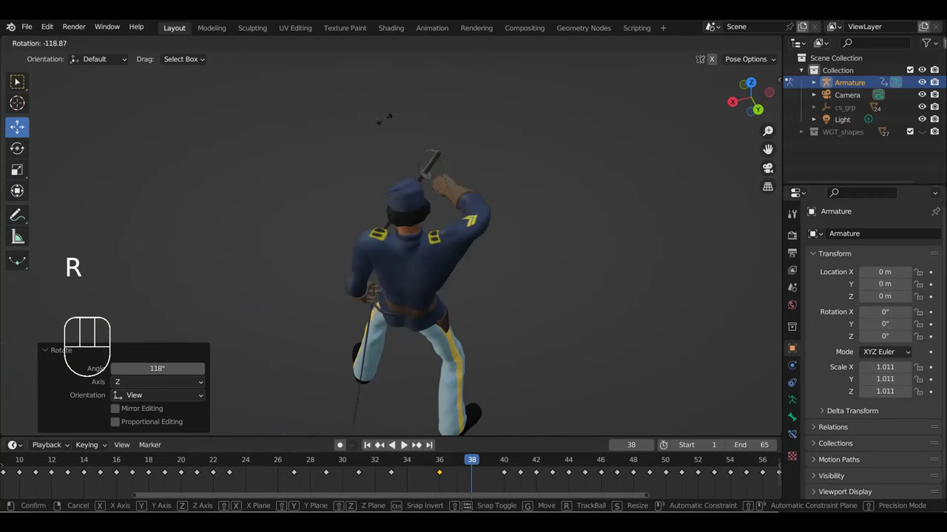
{"action": "left_click_drag", "start_coordinate": [503, 216], "coordinate": [327, 171]}
{"action": "key", "text": "g"}
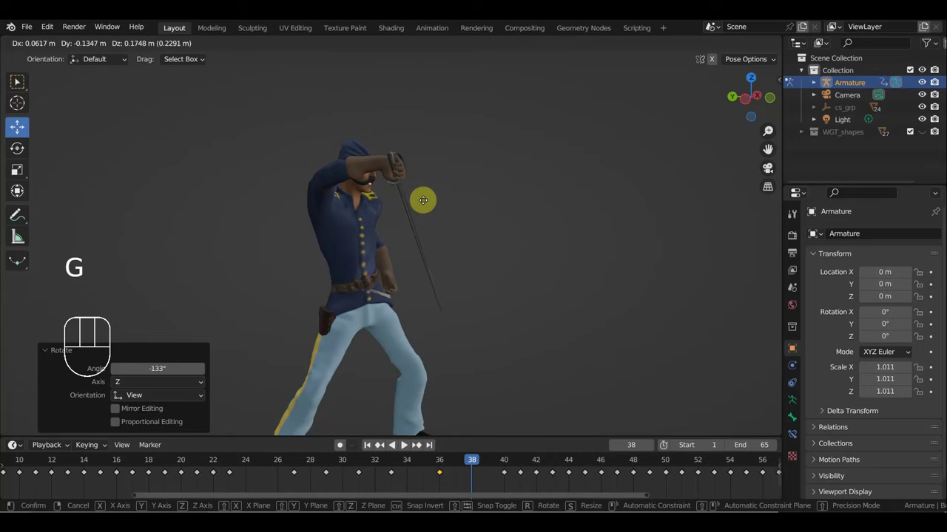
{"action": "left_click_drag", "start_coordinate": [426, 209], "coordinate": [326, 217]}
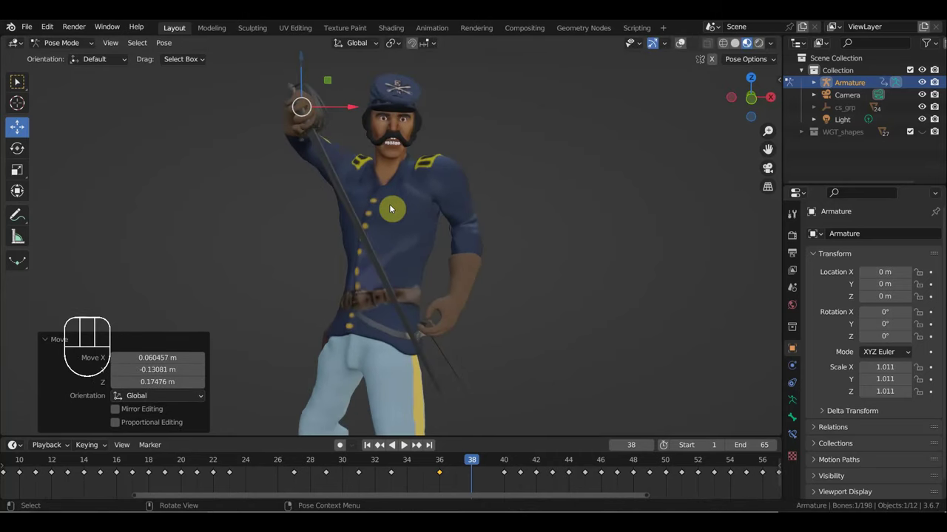
{"action": "key", "text": "i"}
At frame 39 turn and lower the sword hand toward the belt and key that pose.
{"action": "left_click", "coordinate": [479, 465]}
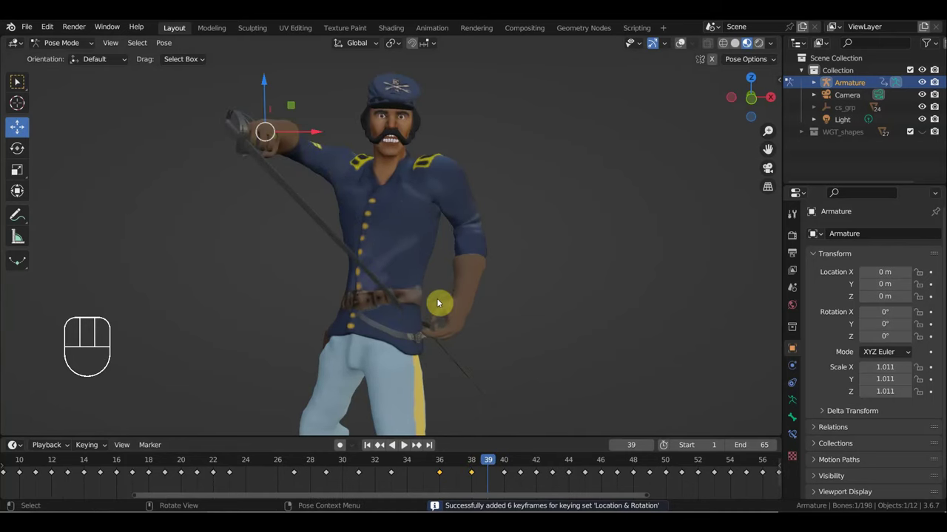
{"action": "left_click_drag", "start_coordinate": [435, 278], "coordinate": [386, 352]}
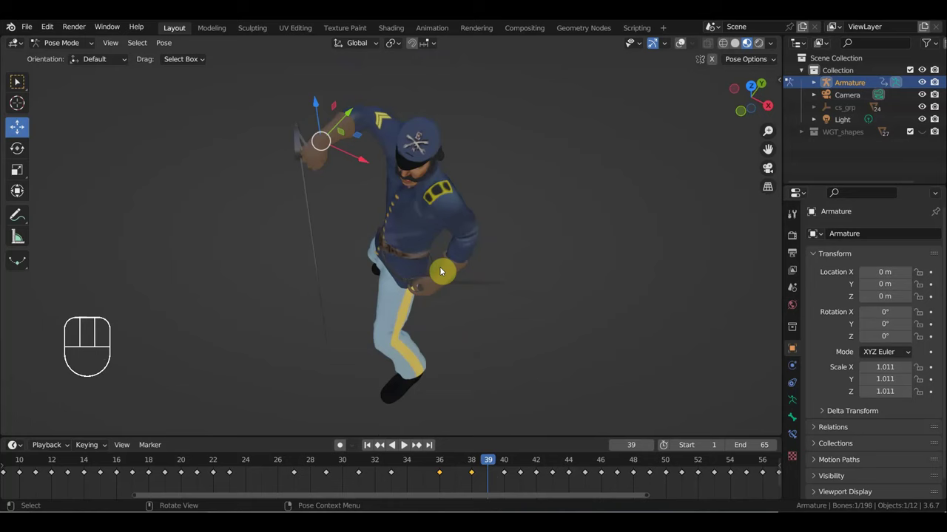
{"action": "key", "text": "r"}
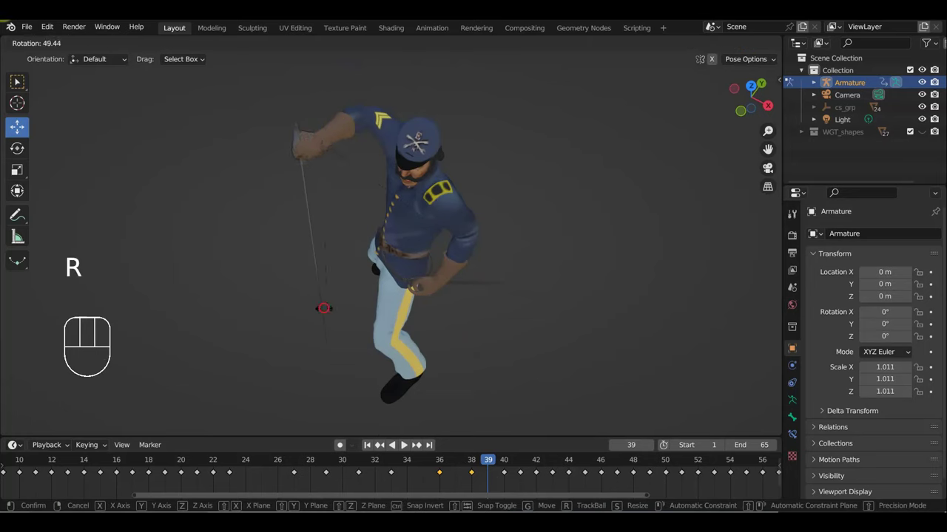
{"action": "left_click_drag", "start_coordinate": [353, 314], "coordinate": [481, 232]}
{"action": "middle_click", "coordinate": [471, 252]}
{"action": "key", "text": "g"}
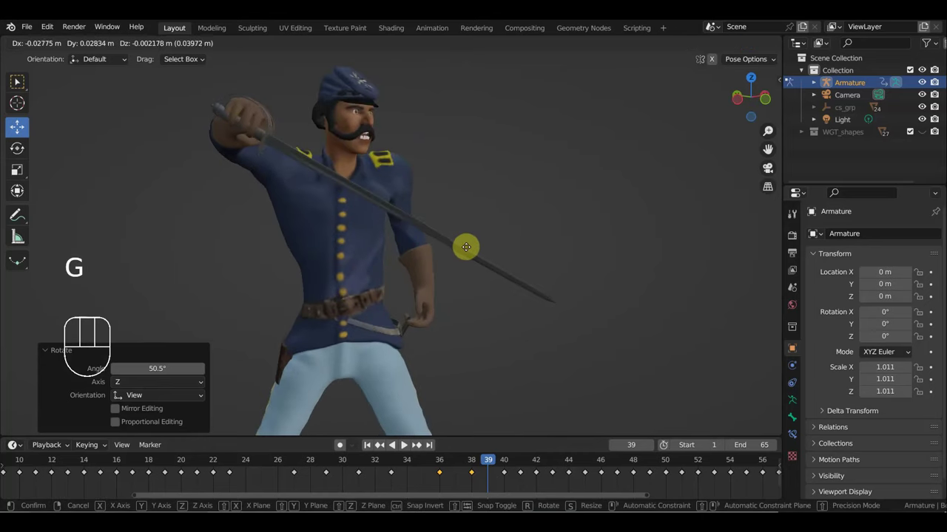
{"action": "scroll", "scroll_direction": "up", "scroll_amount": 3}
{"action": "middle_click", "coordinate": [213, 256]}
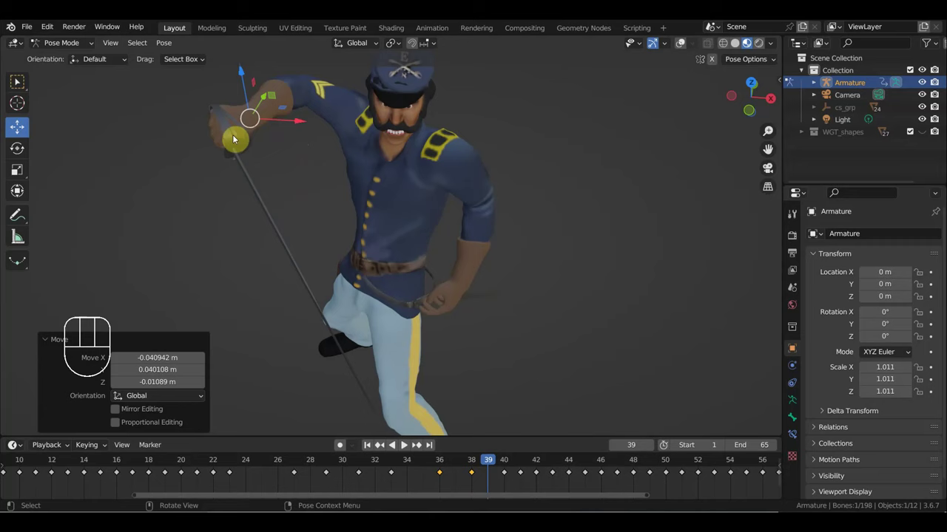
{"action": "key", "text": "i"}
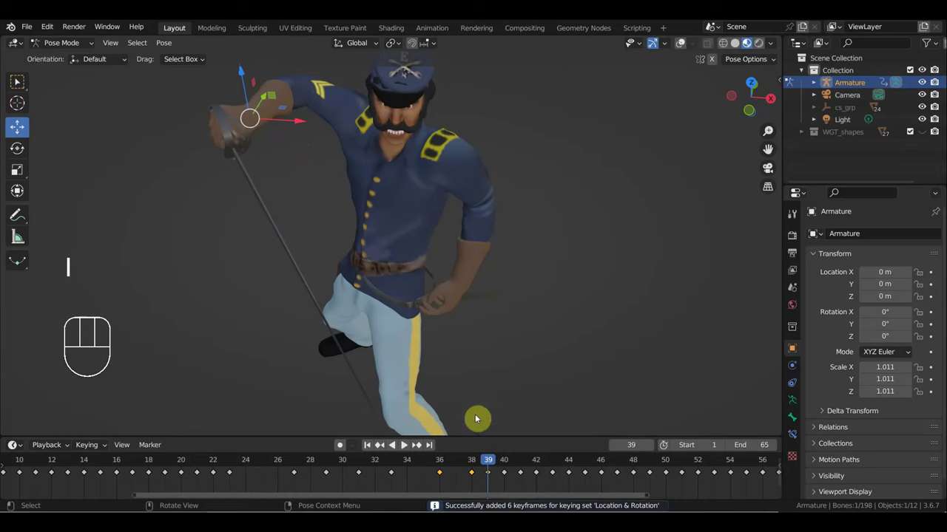
Scrub back and forth through the swing to review it and settle on frame 35.
{"action": "left_click_drag", "start_coordinate": [499, 469], "coordinate": [571, 471]}
{"action": "left_click_drag", "start_coordinate": [567, 322], "coordinate": [688, 281]}
{"action": "left_click_drag", "start_coordinate": [484, 311], "coordinate": [524, 296]}
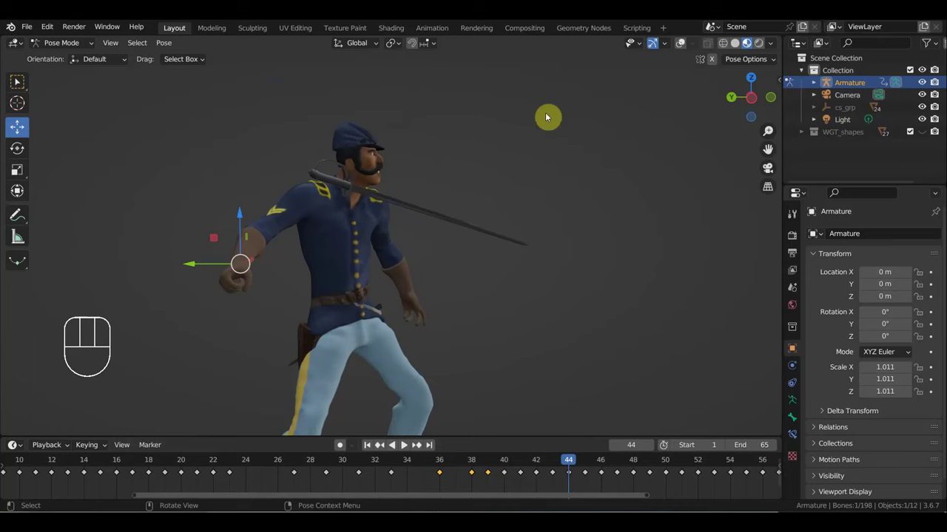
{"action": "left_click_drag", "start_coordinate": [574, 463], "coordinate": [417, 475]}
{"action": "left_click_drag", "start_coordinate": [427, 379], "coordinate": [215, 364]}
{"action": "left_click_drag", "start_coordinate": [322, 272], "coordinate": [310, 266]}
{"action": "left_click_drag", "start_coordinate": [347, 271], "coordinate": [371, 285]}
Move and turn the sword hand toward the face so it flows into the raised pose, keying at frame 37.
{"action": "key", "text": "g"}
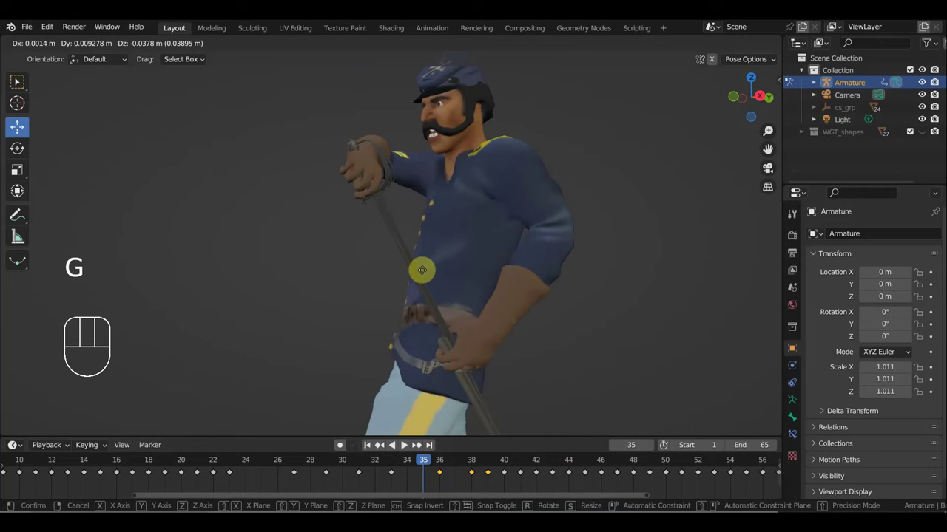
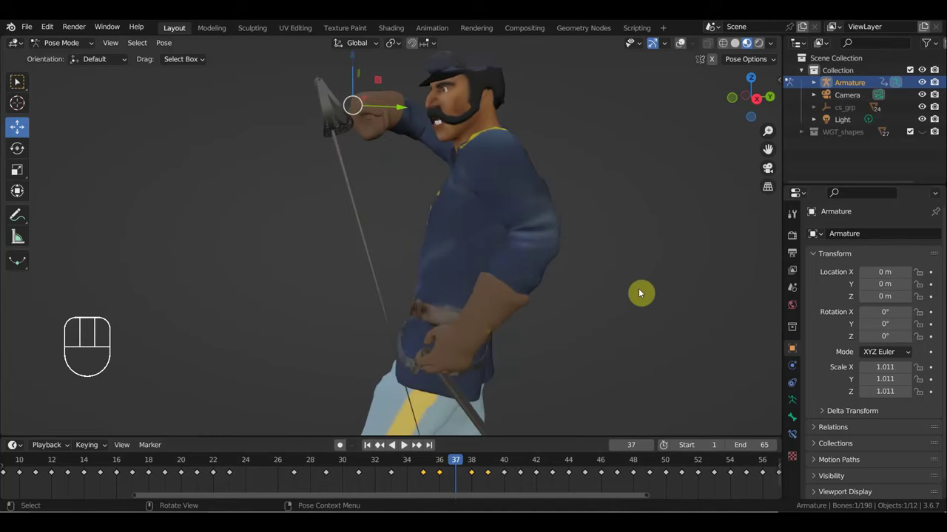
{"action": "key", "text": "r"}
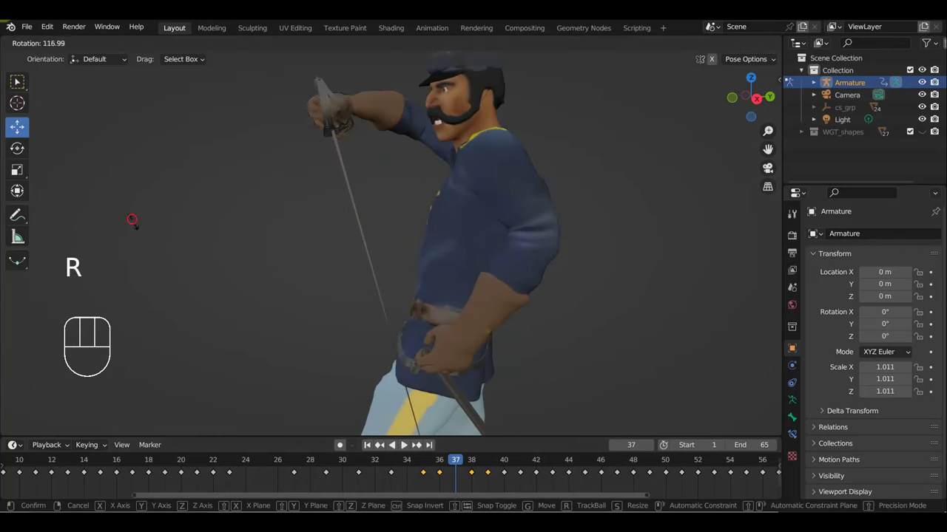
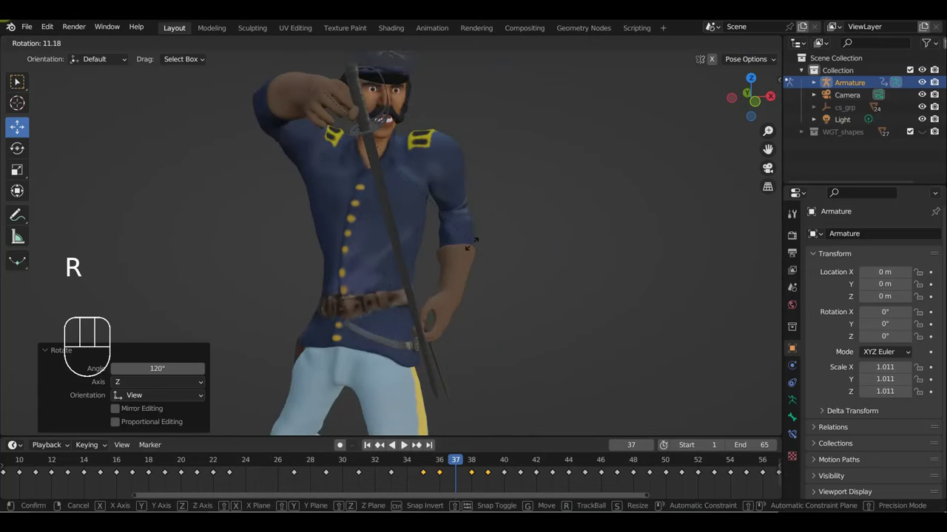
{"action": "left_click_drag", "start_coordinate": [476, 249], "coordinate": [413, 217]}
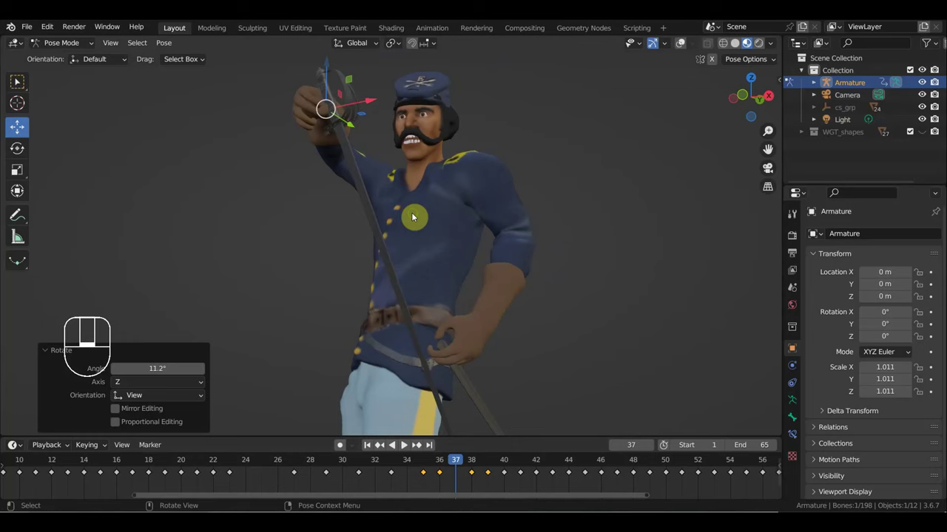
{"action": "key", "text": "r"}
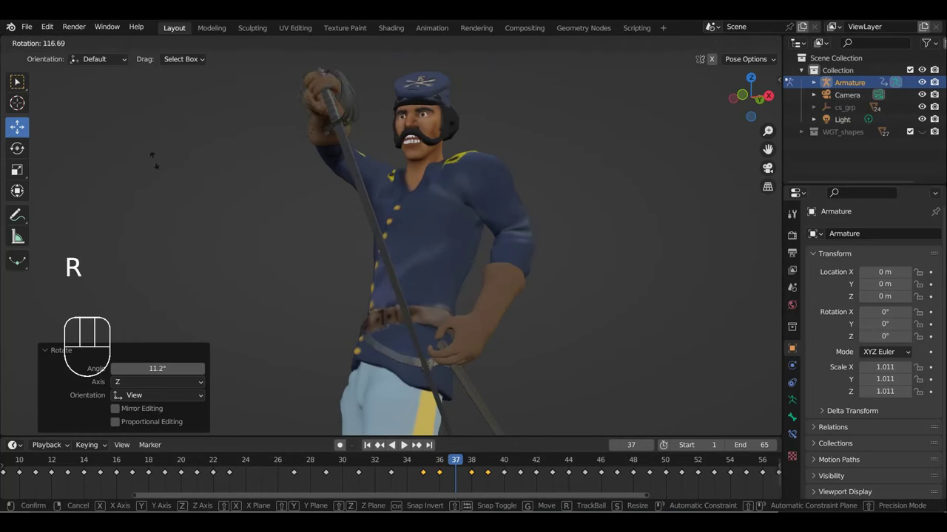
{"action": "left_click_drag", "start_coordinate": [407, 147], "coordinate": [528, 155]}
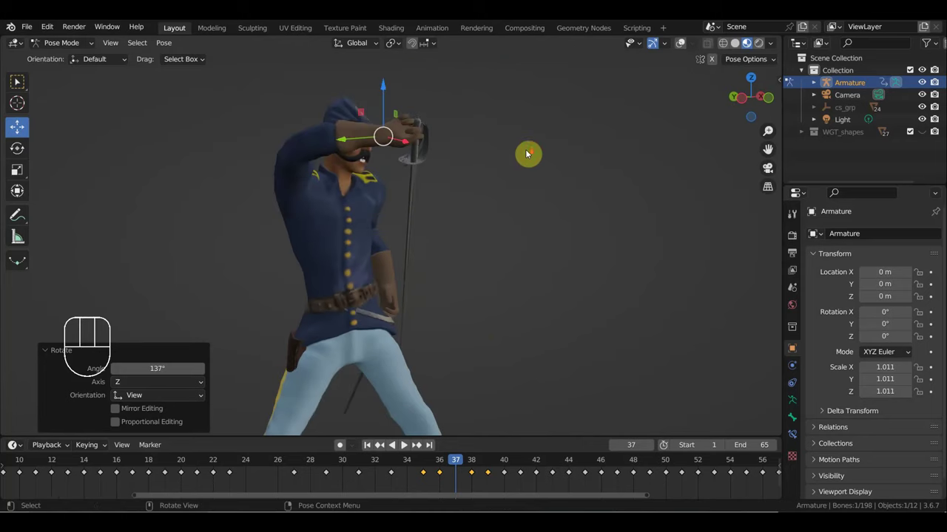
{"action": "key", "text": "g"}
{"action": "key", "text": "r"}
{"action": "key", "text": "g"}
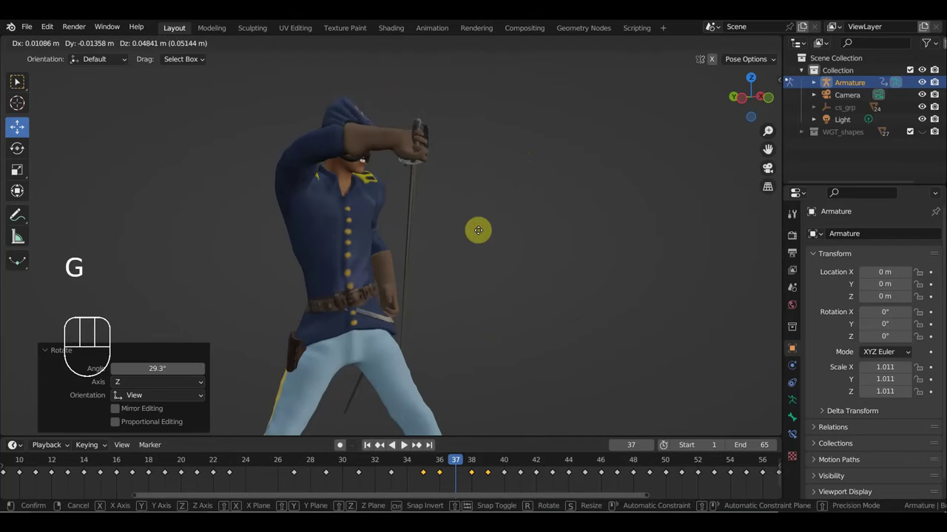
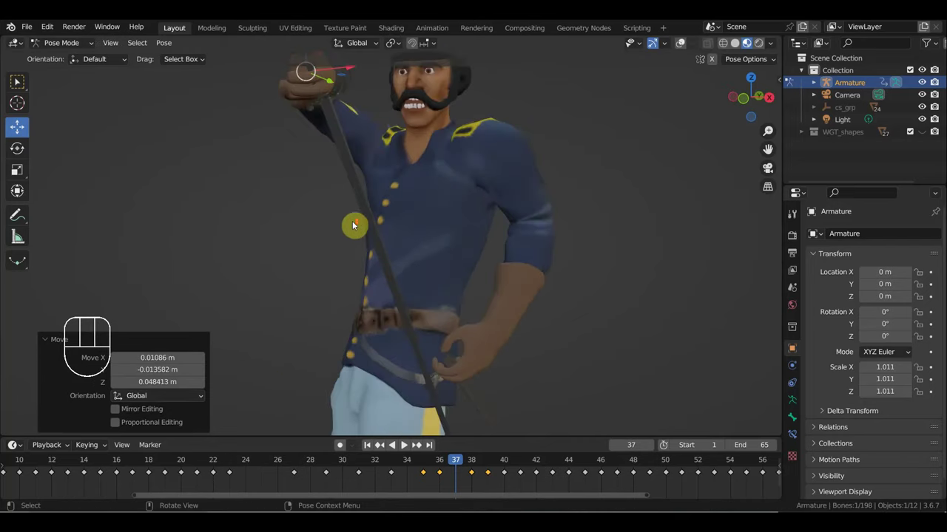
{"action": "key", "text": "g"}
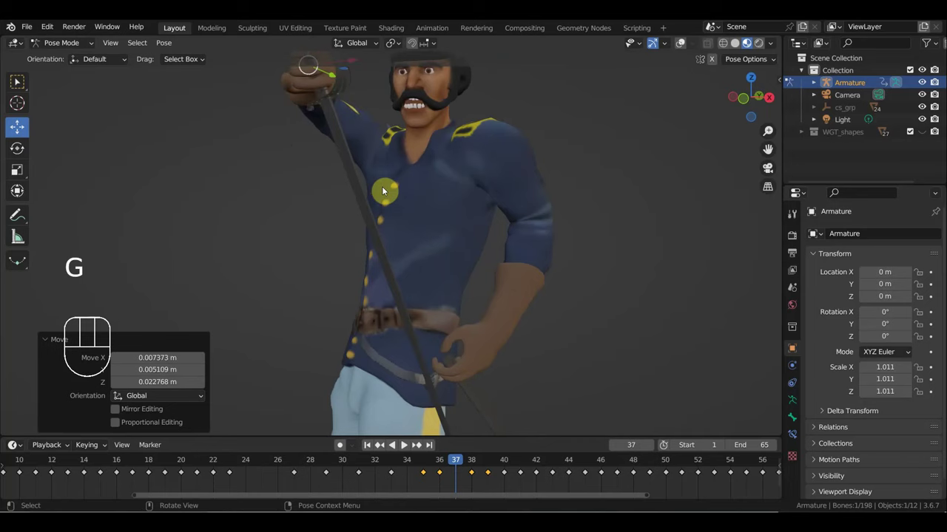
{"action": "key", "text": "i"}
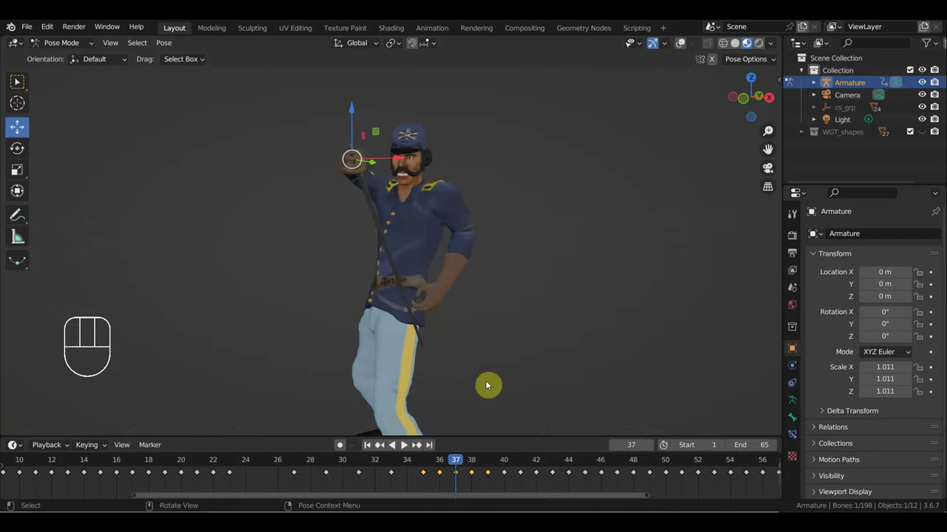
Review the motion, settle on frame 36 and select the left hand and arm pole controls.
{"action": "left_click_drag", "start_coordinate": [436, 468], "coordinate": [457, 450]}
{"action": "left_click_drag", "start_coordinate": [500, 355], "coordinate": [452, 329]}
{"action": "left_click_drag", "start_coordinate": [493, 320], "coordinate": [434, 264]}
{"action": "left_click_drag", "start_coordinate": [534, 211], "coordinate": [542, 222]}
{"action": "left_click_drag", "start_coordinate": [425, 466], "coordinate": [451, 474]}
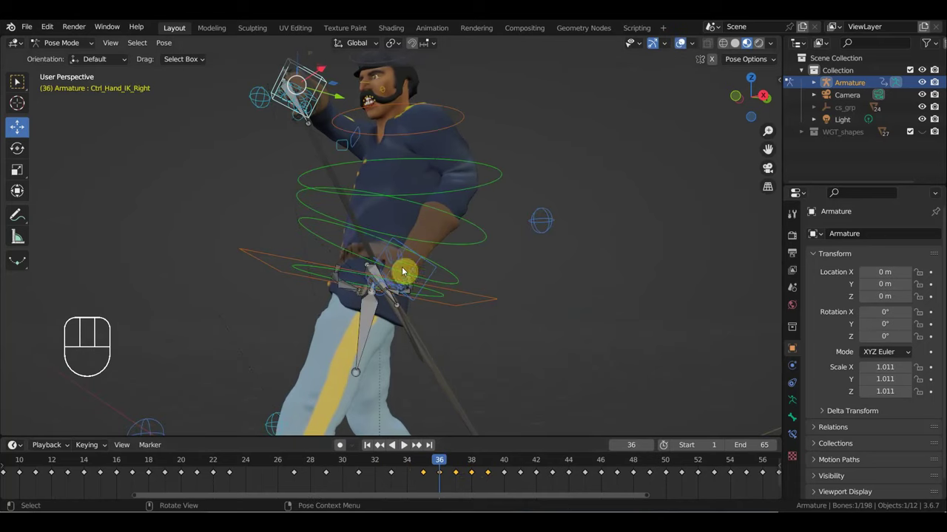
{"action": "left_click", "coordinate": [431, 277]}
{"action": "left_click", "coordinate": [367, 270]}
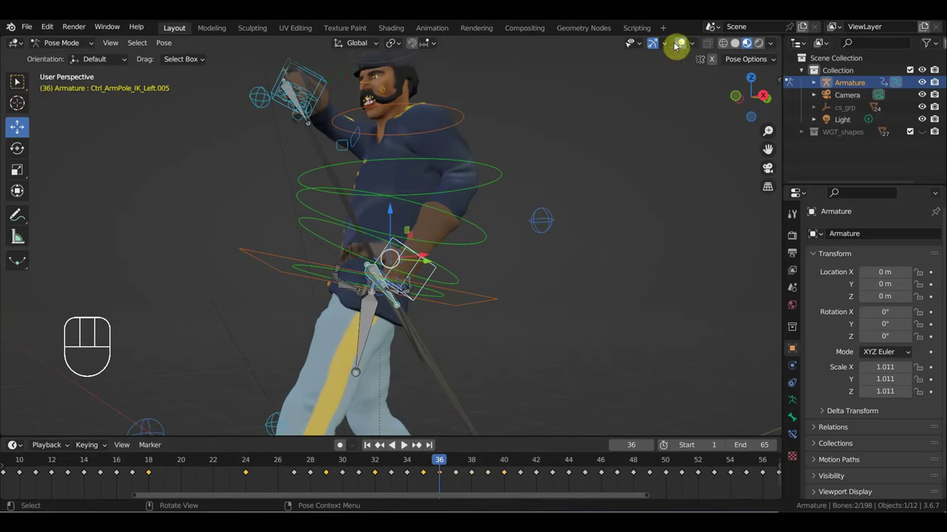
Rotate and move the selected hand control to tighten its grip on the sword.
{"action": "left_click_drag", "start_coordinate": [561, 242], "coordinate": [506, 154]}
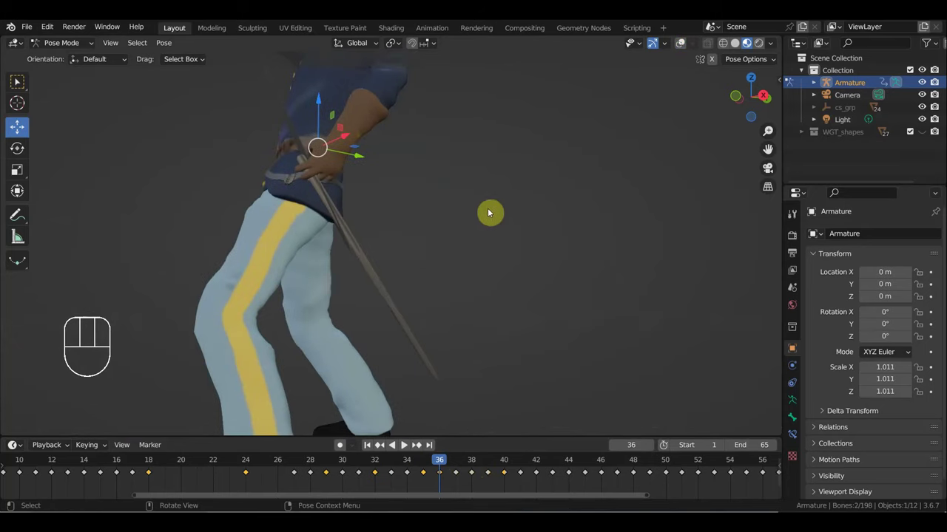
{"action": "left_click_drag", "start_coordinate": [485, 266], "coordinate": [400, 273]}
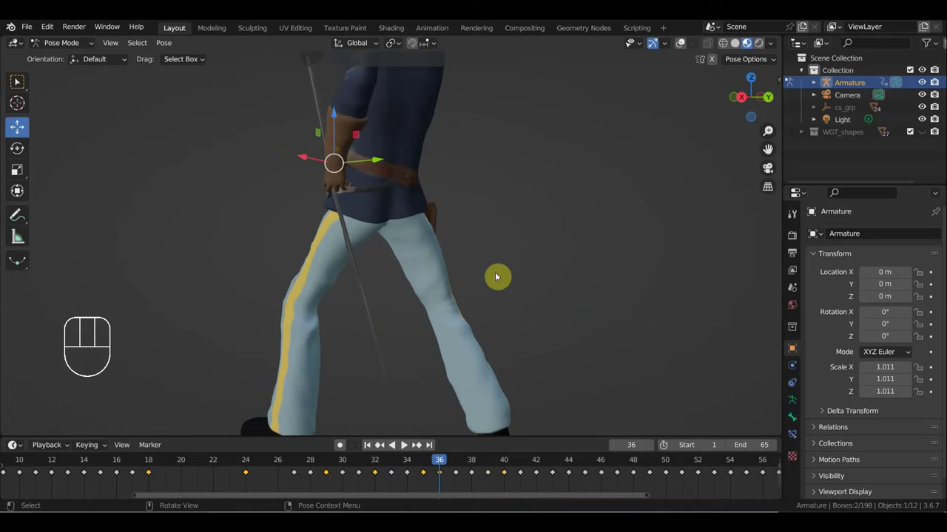
{"action": "key", "text": "r"}
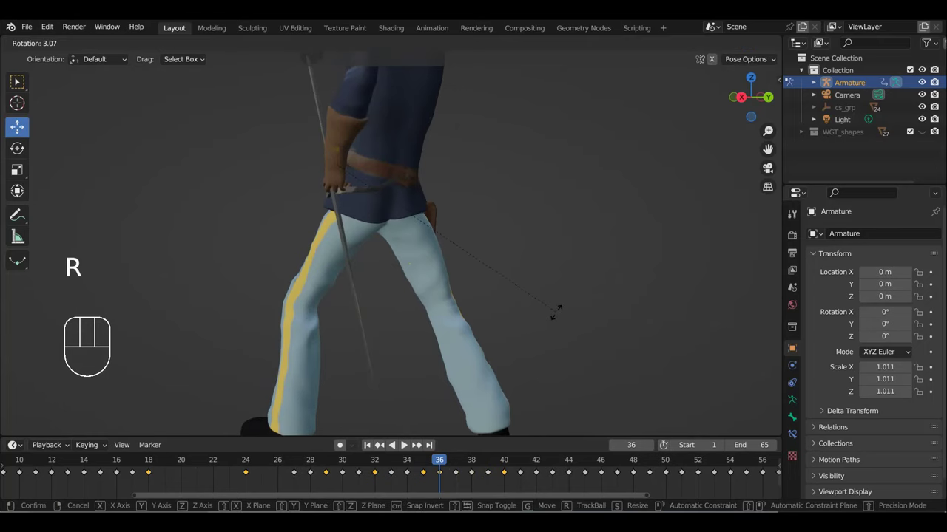
{"action": "left_click_drag", "start_coordinate": [560, 315], "coordinate": [668, 319]}
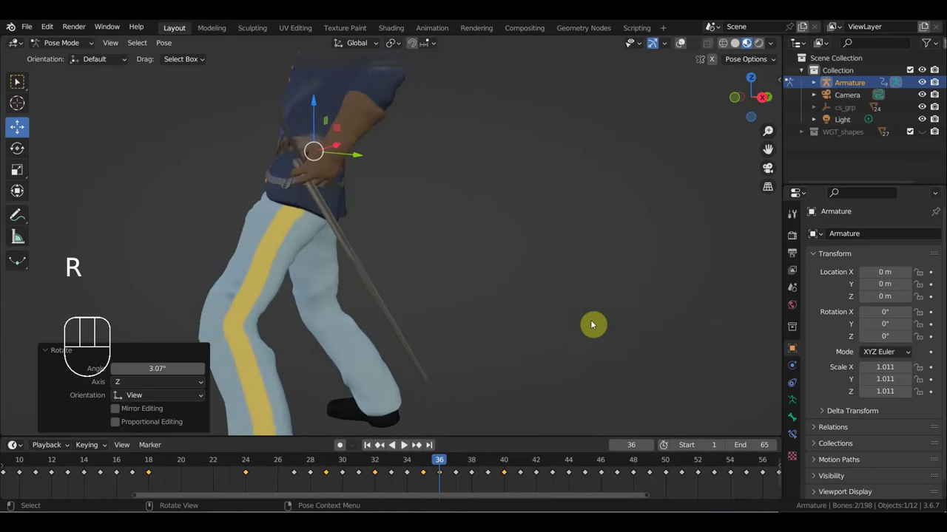
{"action": "key", "text": "g"}
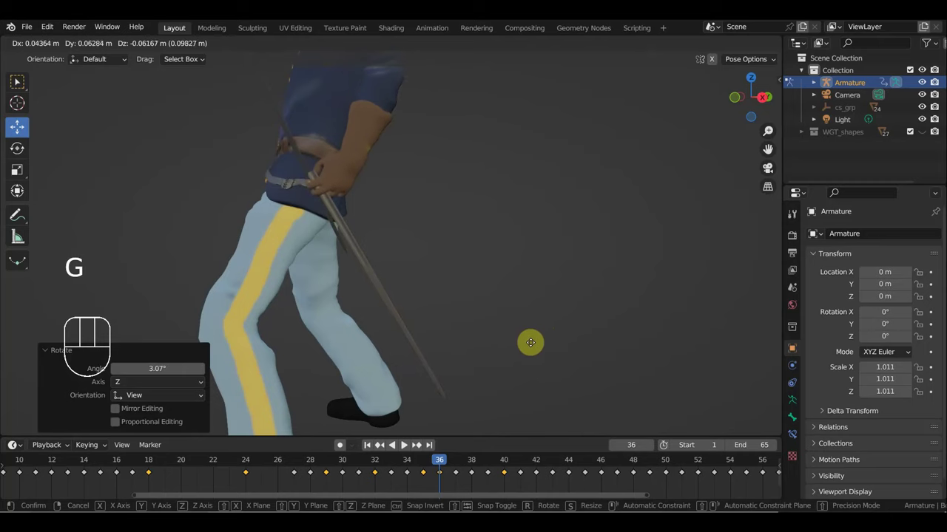
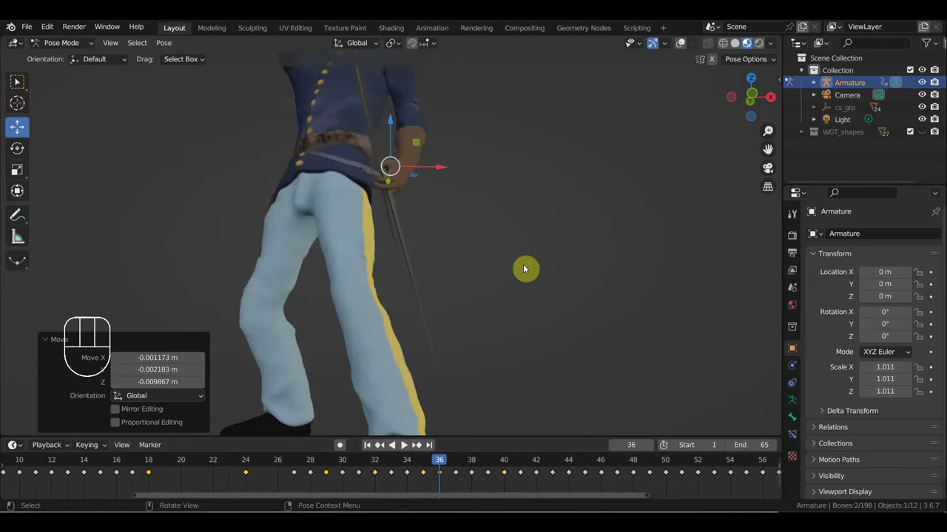
{"action": "key", "text": "r"}
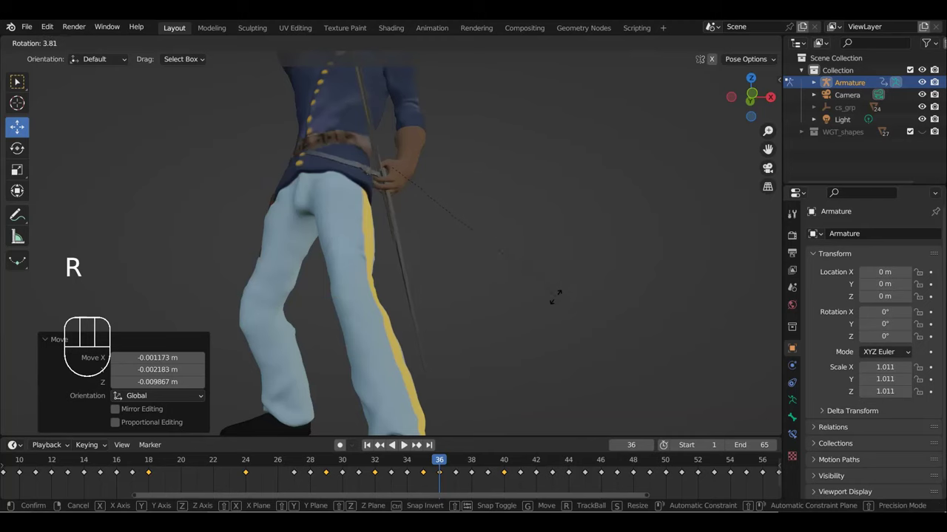
{"action": "key", "text": "g"}
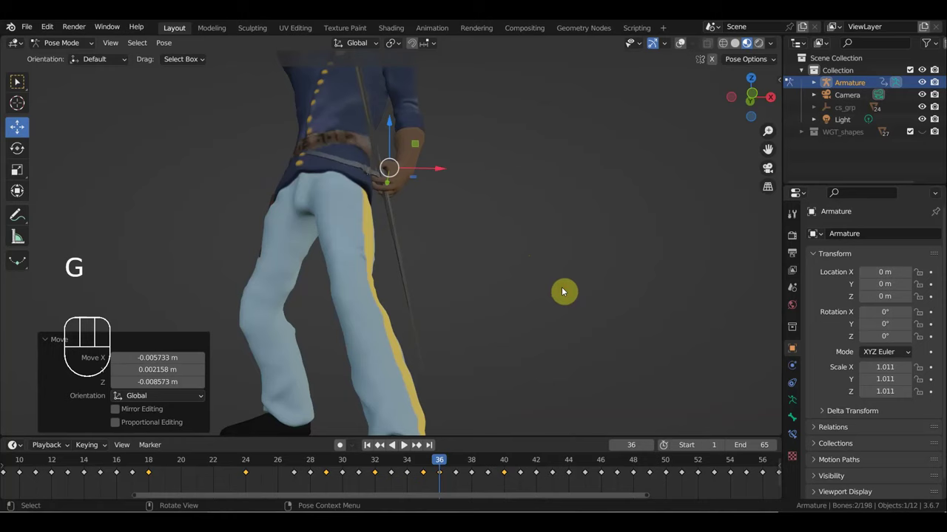
Nudge and rotate the hand control into place near the hip, checking the pose from several angles.
{"action": "scroll", "scroll_direction": "up", "scroll_amount": 3}
{"action": "left_click_drag", "start_coordinate": [584, 328], "coordinate": [498, 315]}
{"action": "scroll", "scroll_direction": "down", "scroll_amount": 3}
{"action": "key", "text": "f"}
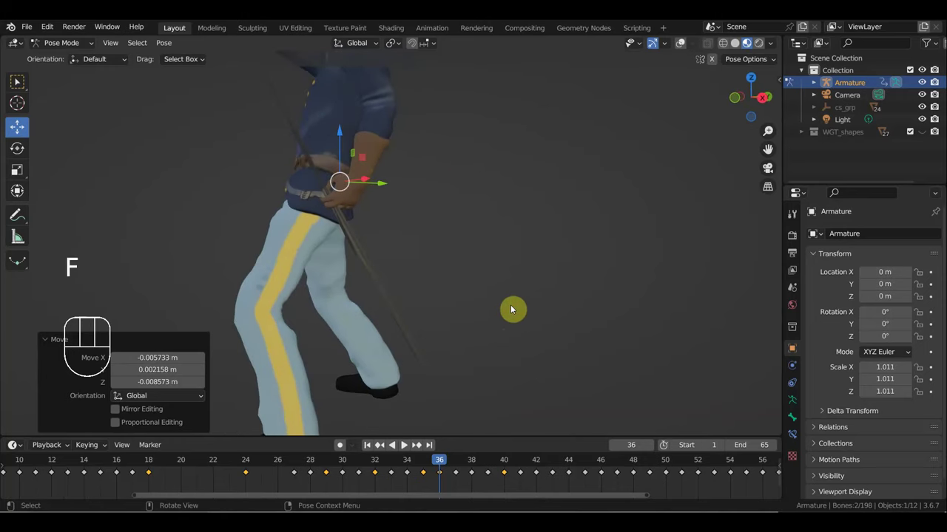
{"action": "key", "text": "g"}
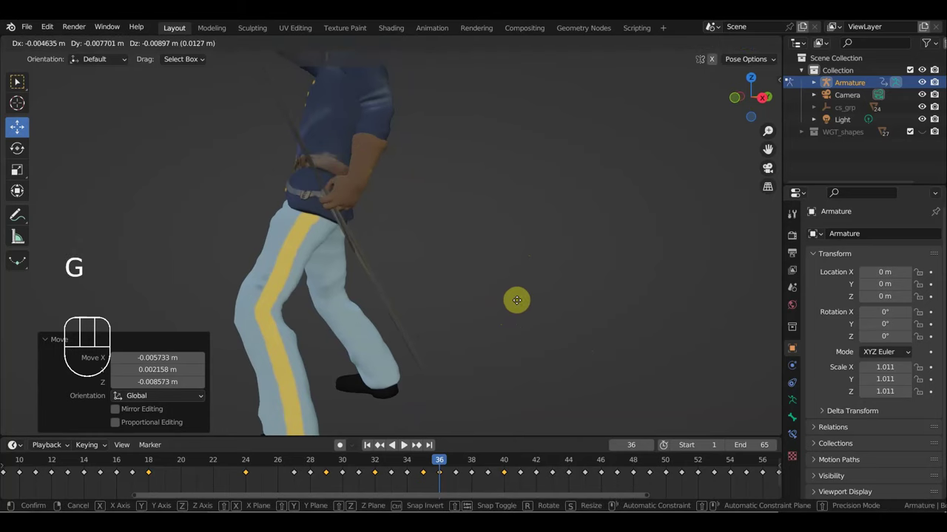
{"action": "left_click_drag", "start_coordinate": [530, 305], "coordinate": [645, 292]}
{"action": "left_click_drag", "start_coordinate": [541, 301], "coordinate": [471, 298]}
{"action": "left_click_drag", "start_coordinate": [469, 301], "coordinate": [353, 312]}
{"action": "scroll", "scroll_direction": "down", "scroll_amount": 3}
{"action": "key", "text": "r"}
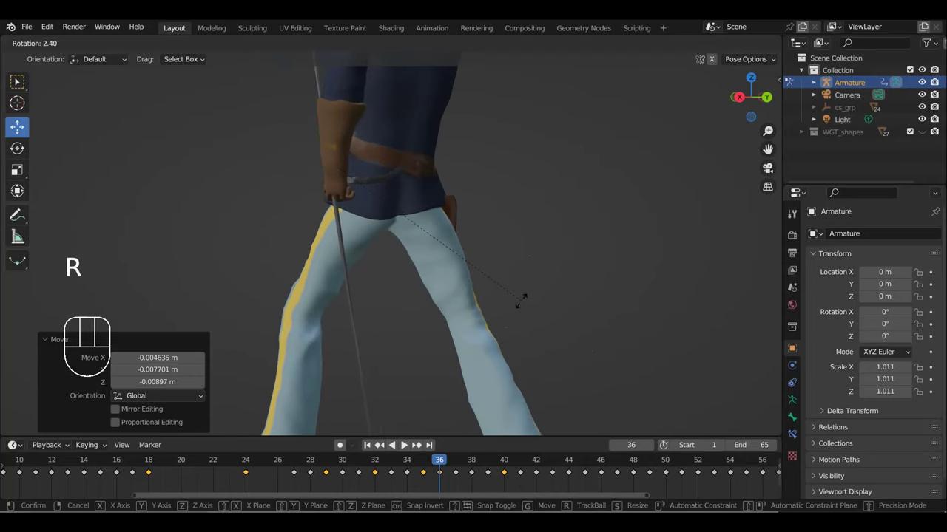
{"action": "left_click_drag", "start_coordinate": [460, 307], "coordinate": [580, 304]}
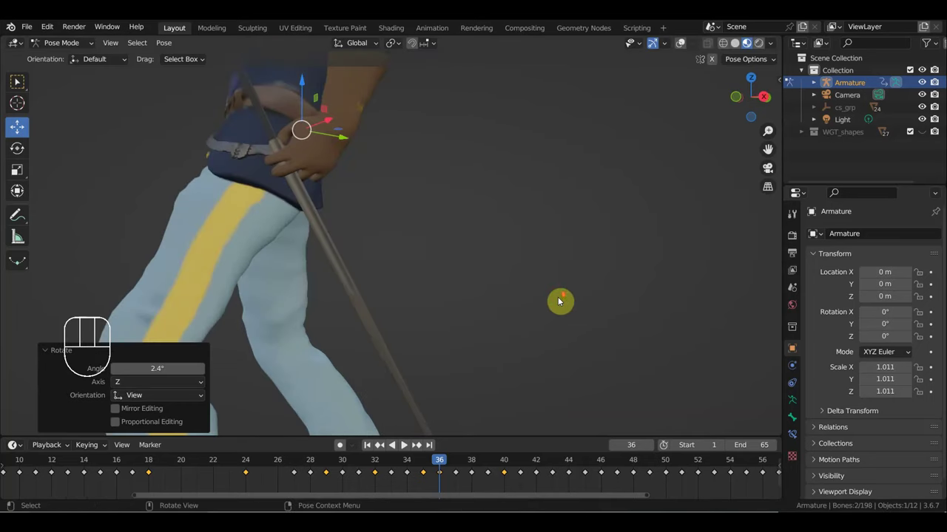
Select all bones and key their Location & Rotation, then step to the next frame.
{"action": "key", "text": "a"}
{"action": "key", "text": "i"}
{"action": "left_click_drag", "start_coordinate": [446, 465], "coordinate": [463, 468]}
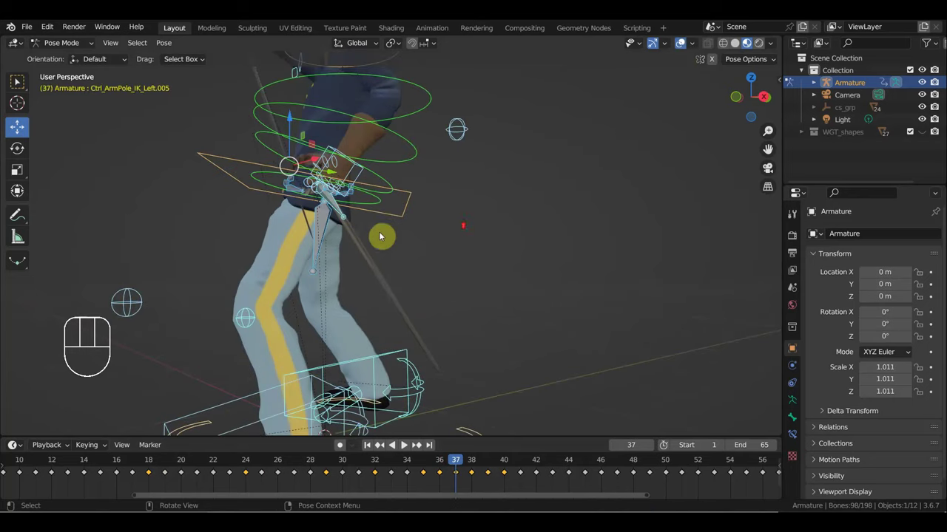
Select Ctrl_Hand_IK_Left and shift its timeline keyframe one frame later.
{"action": "left_click", "coordinate": [341, 217]}
{"action": "left_click", "coordinate": [363, 174]}
{"action": "left_click", "coordinate": [440, 475]}
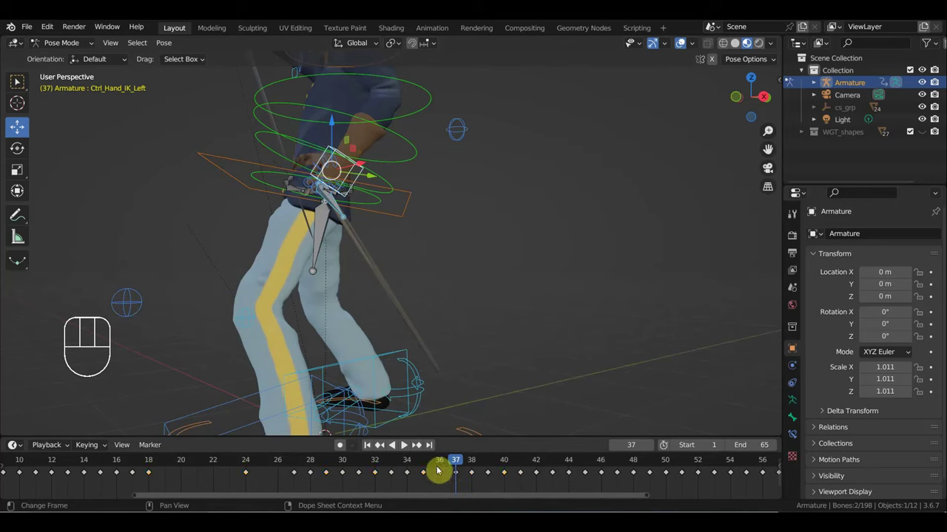
{"action": "key", "text": "shift+d"}
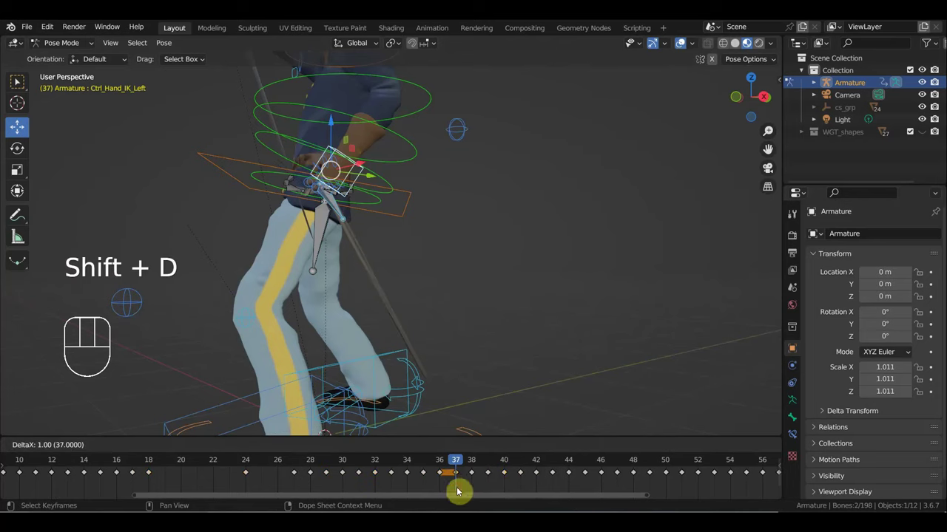
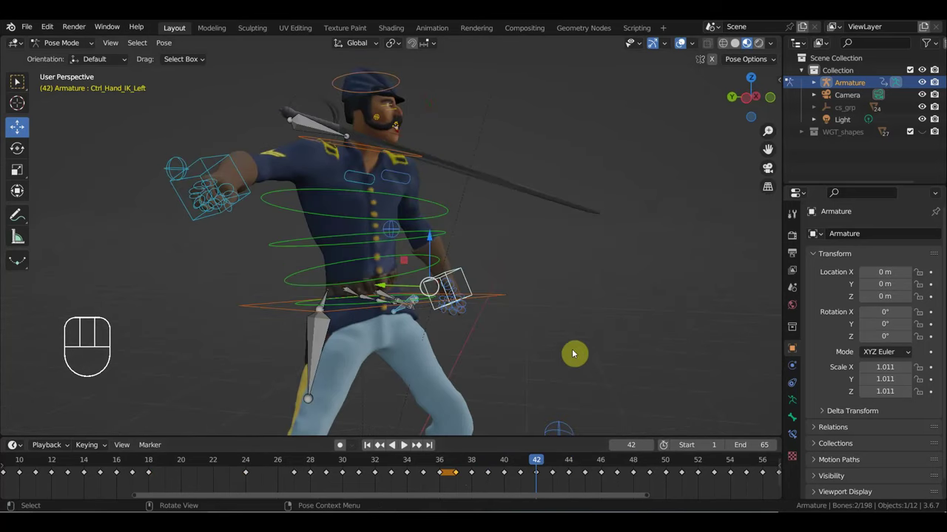
Rotate and move the left arm pole and hand controls at frame 42, checking from front and side.
{"action": "left_click", "coordinate": [311, 123]}
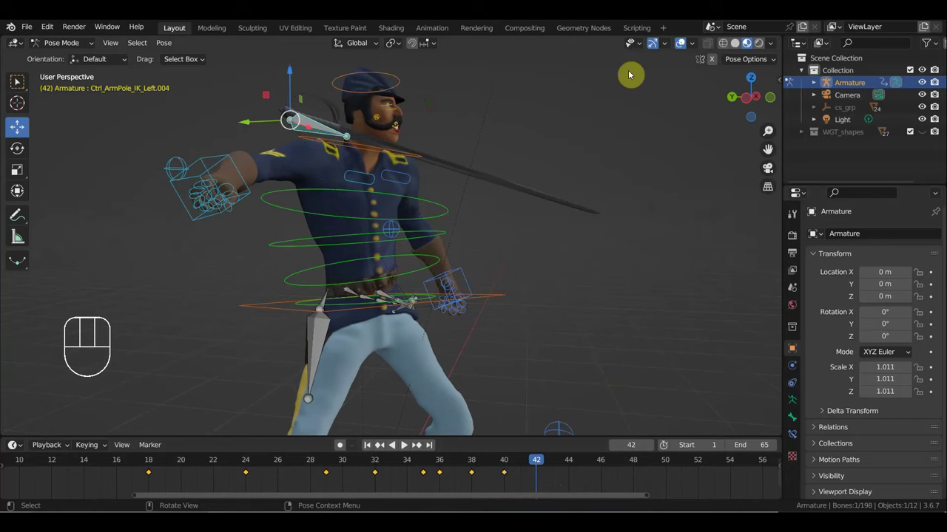
{"action": "middle_click", "coordinate": [565, 273]}
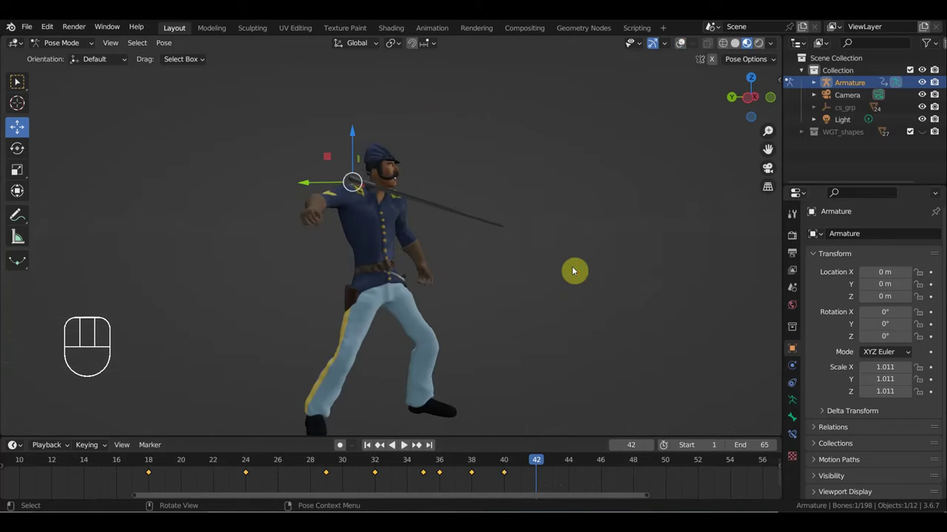
{"action": "key", "text": "r"}
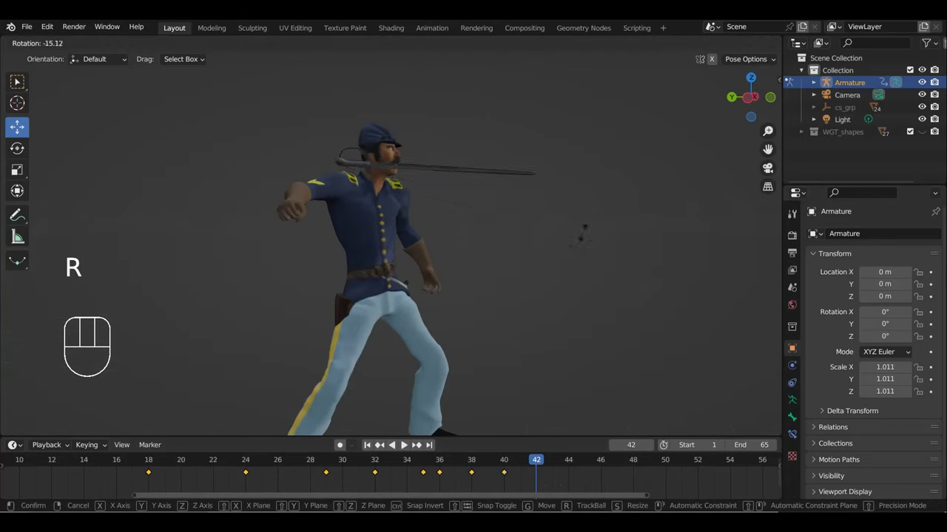
{"action": "key", "text": "g"}
{"action": "scroll", "scroll_direction": "up", "scroll_amount": 3}
{"action": "left_click_drag", "start_coordinate": [508, 302], "coordinate": [540, 333]}
{"action": "scroll", "scroll_direction": "down", "scroll_amount": 3}
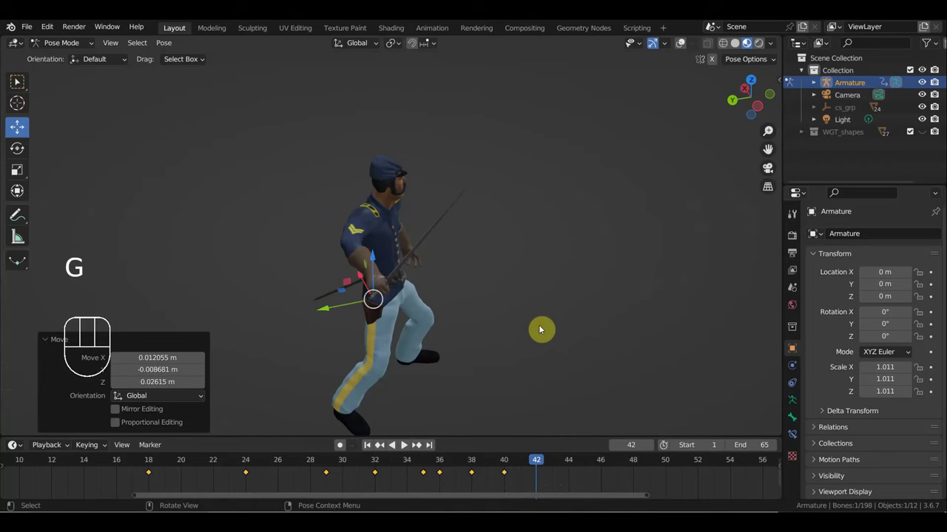
{"action": "key", "text": "r"}
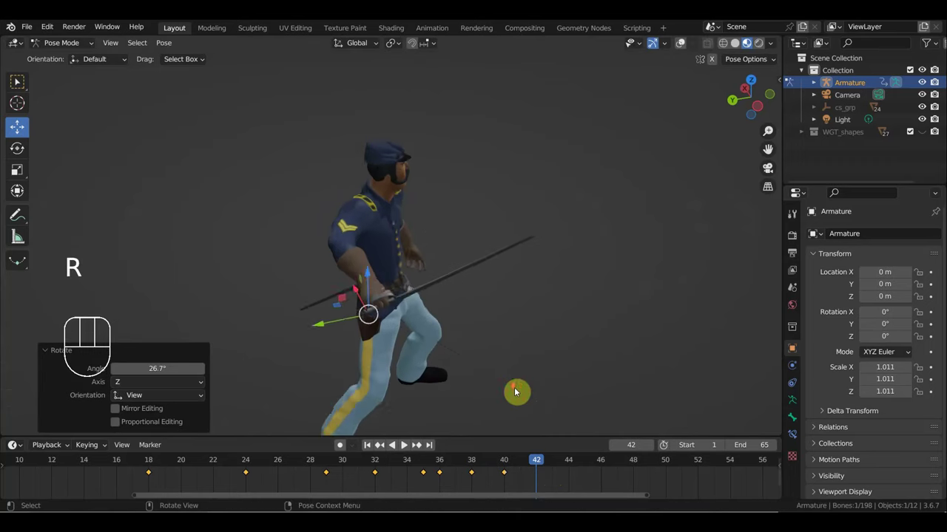
{"action": "key", "text": "g"}
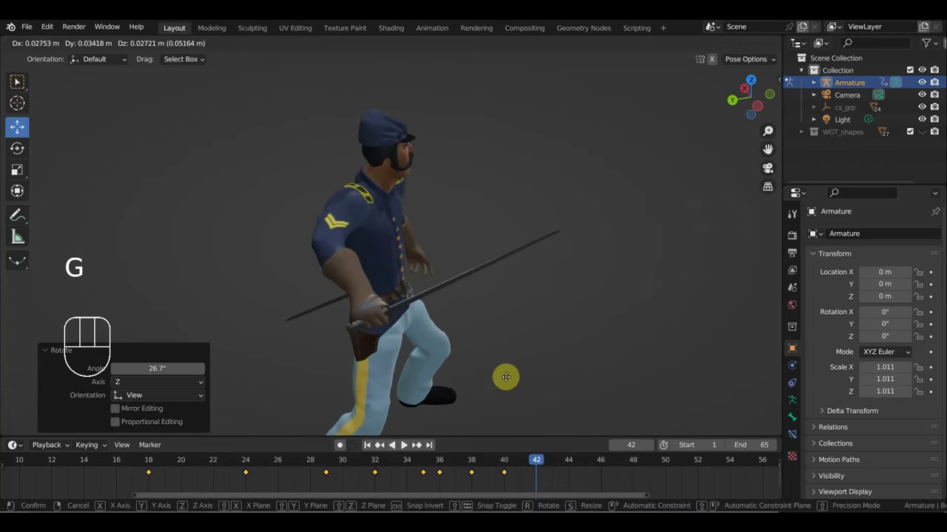
{"action": "left_click_drag", "start_coordinate": [503, 375], "coordinate": [482, 325]}
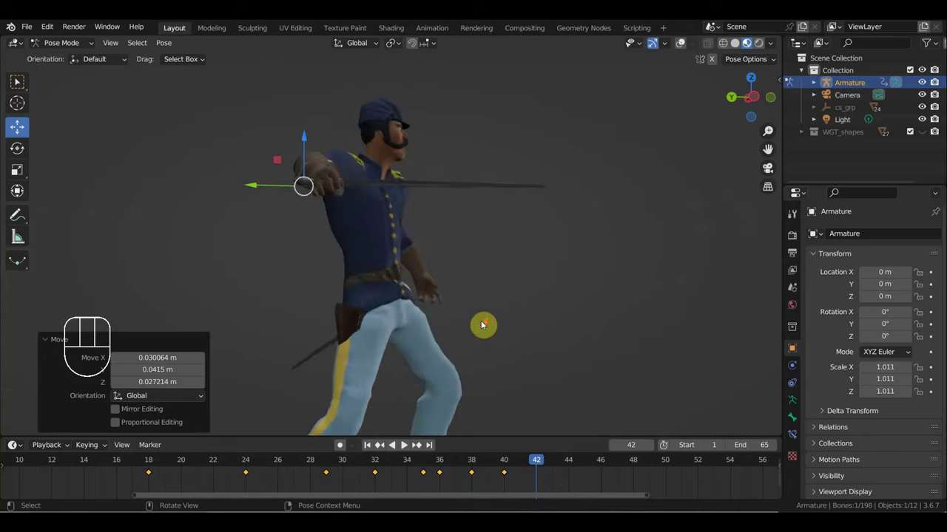
{"action": "left_click_drag", "start_coordinate": [486, 290], "coordinate": [523, 329]}
{"action": "left_click_drag", "start_coordinate": [505, 319], "coordinate": [485, 323]}
Refine the sword-hand control from behind and top view so the blade angles forward and up.
{"action": "key", "text": "r"}
{"action": "key", "text": "g"}
{"action": "left_click_drag", "start_coordinate": [502, 223], "coordinate": [585, 247]}
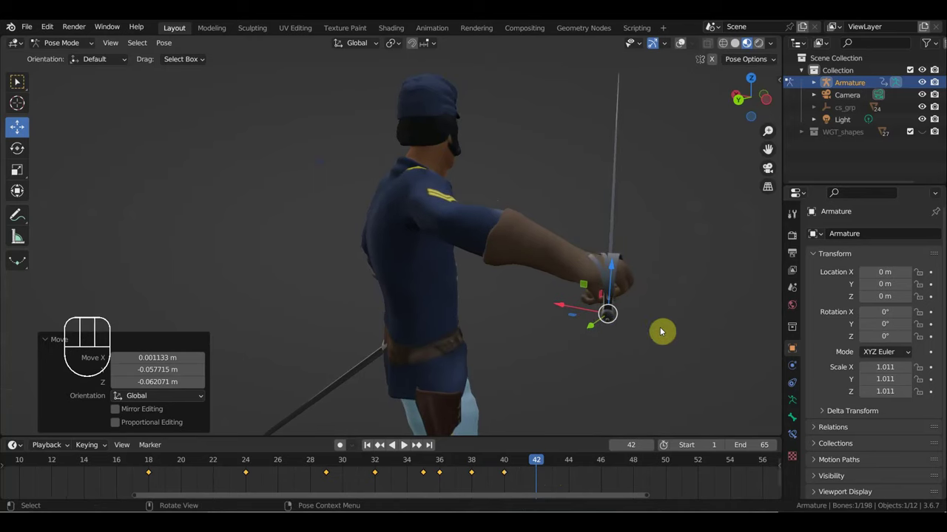
{"action": "key", "text": "r"}
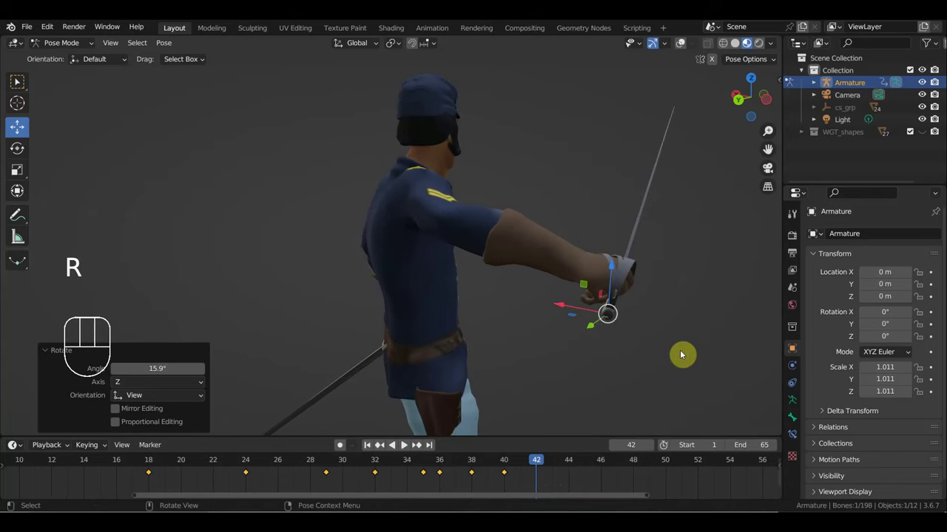
{"action": "key", "text": "r"}
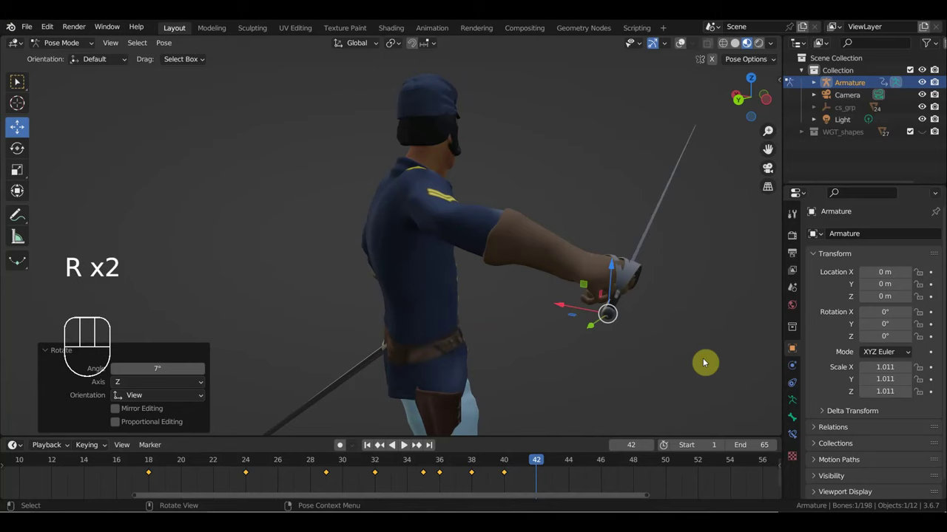
{"action": "key", "text": "g"}
{"action": "left_click_drag", "start_coordinate": [630, 344], "coordinate": [588, 330]}
{"action": "key", "text": "g"}
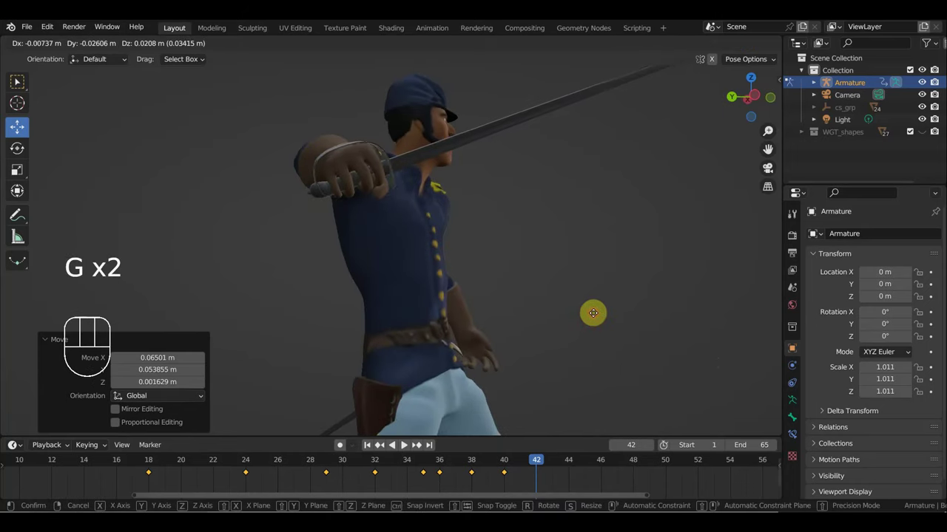
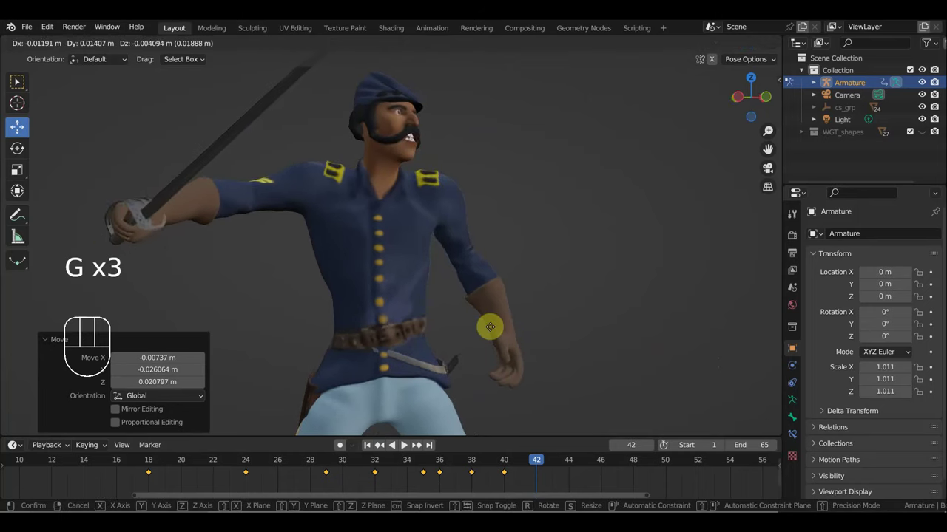
{"action": "key", "text": "KP_7"}
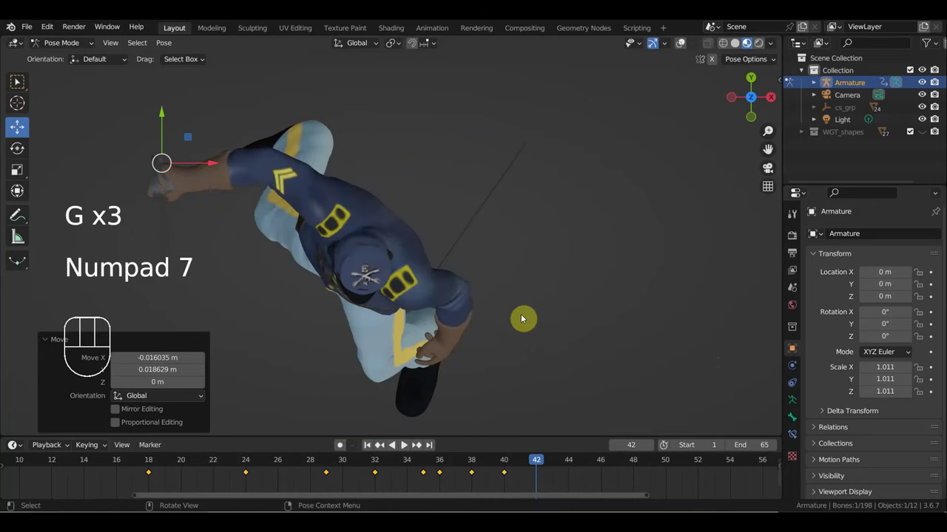
{"action": "key", "text": "r"}
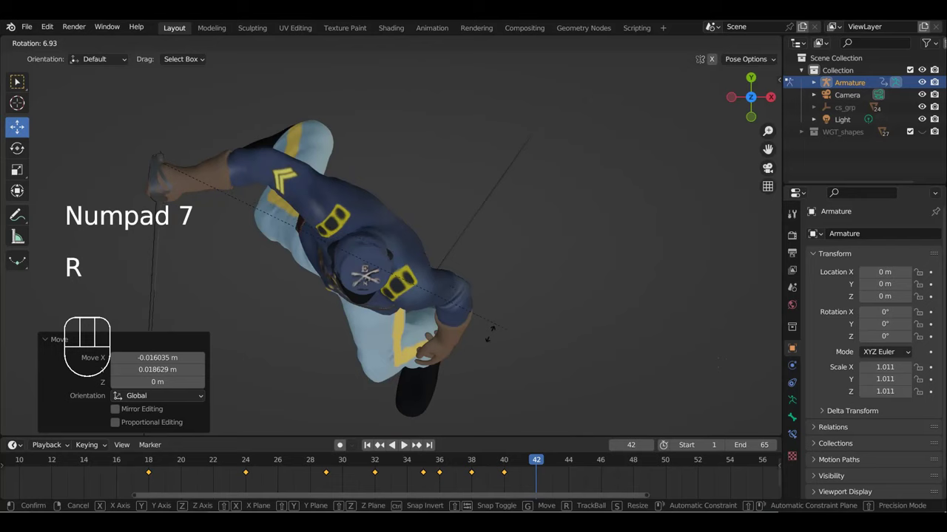
{"action": "key", "text": "g"}
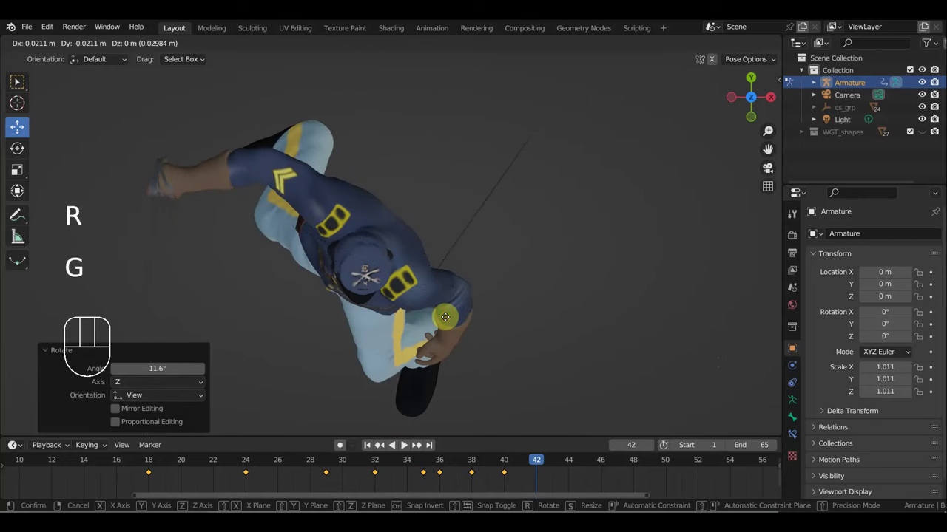
{"action": "left_click_drag", "start_coordinate": [522, 289], "coordinate": [615, 183]}
{"action": "scroll", "scroll_direction": "down", "scroll_amount": 3}
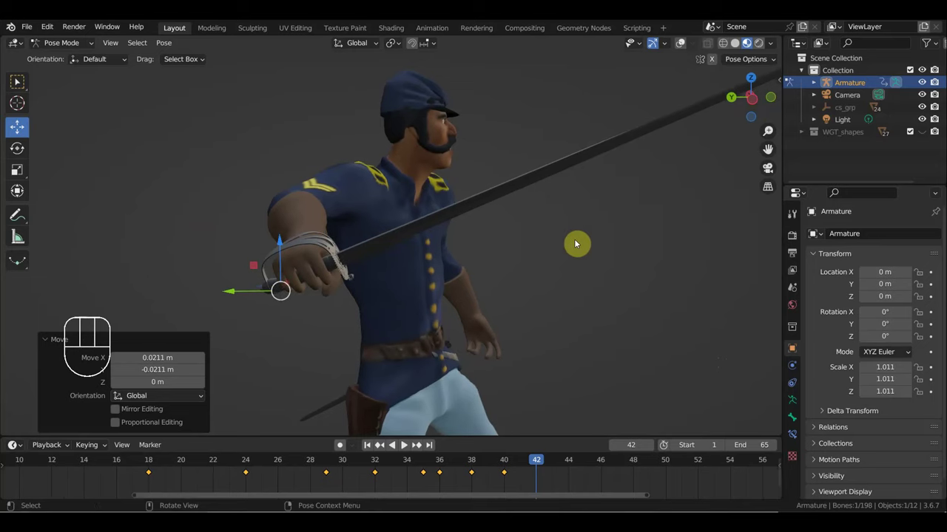
Insert Location & Rotation keys for the sword-forward pose at frame 42 and step to frame 41.
{"action": "key", "text": "i"}
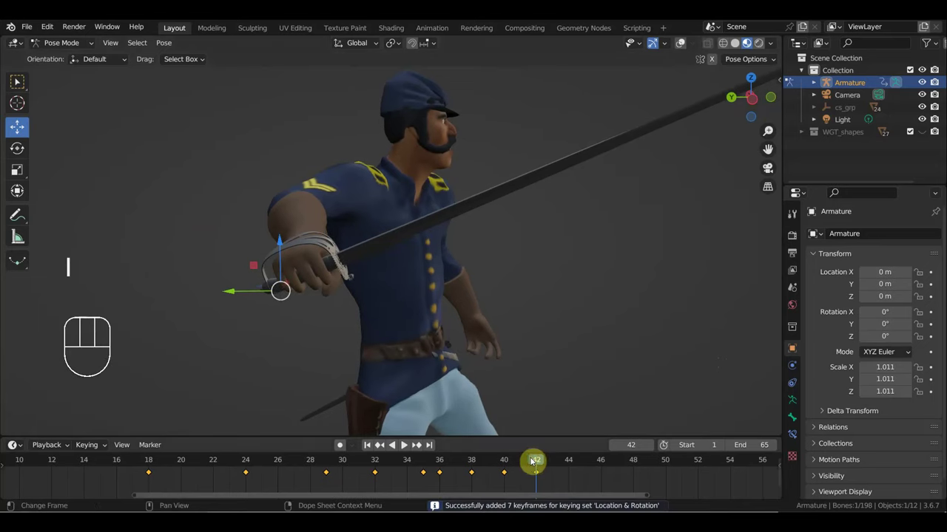
{"action": "left_click_drag", "start_coordinate": [540, 459], "coordinate": [525, 456]}
{"action": "left_click_drag", "start_coordinate": [567, 330], "coordinate": [538, 312]}
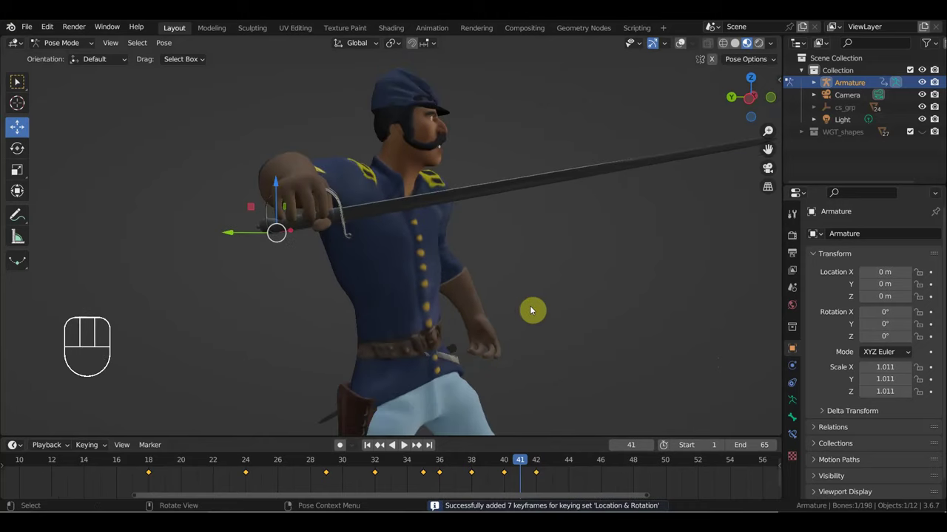
Adjust the arm control at frame 41 and keyframe its location and rotation.
{"action": "key", "text": "g"}
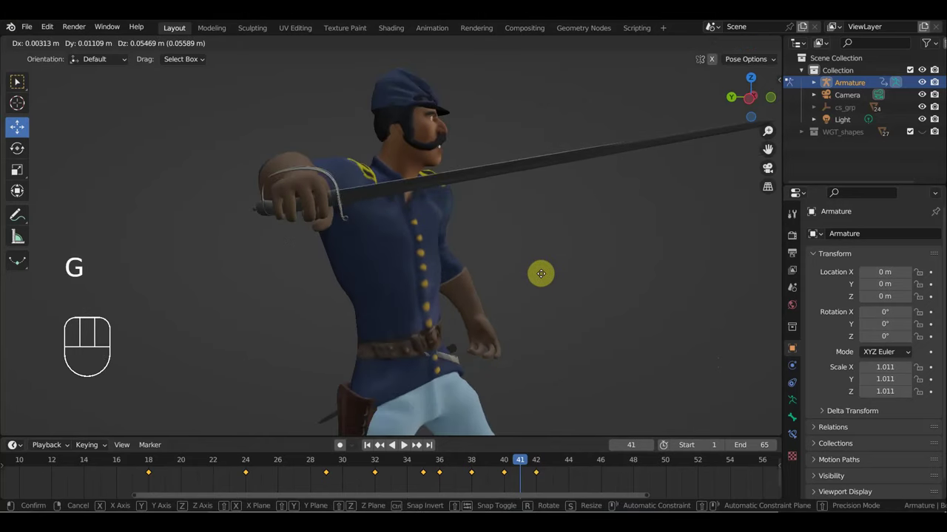
{"action": "scroll", "scroll_direction": "up", "scroll_amount": 3}
{"action": "left_click_drag", "start_coordinate": [512, 289], "coordinate": [471, 291]}
{"action": "scroll", "scroll_direction": "down", "scroll_amount": 3}
{"action": "left_click_drag", "start_coordinate": [462, 307], "coordinate": [451, 328]}
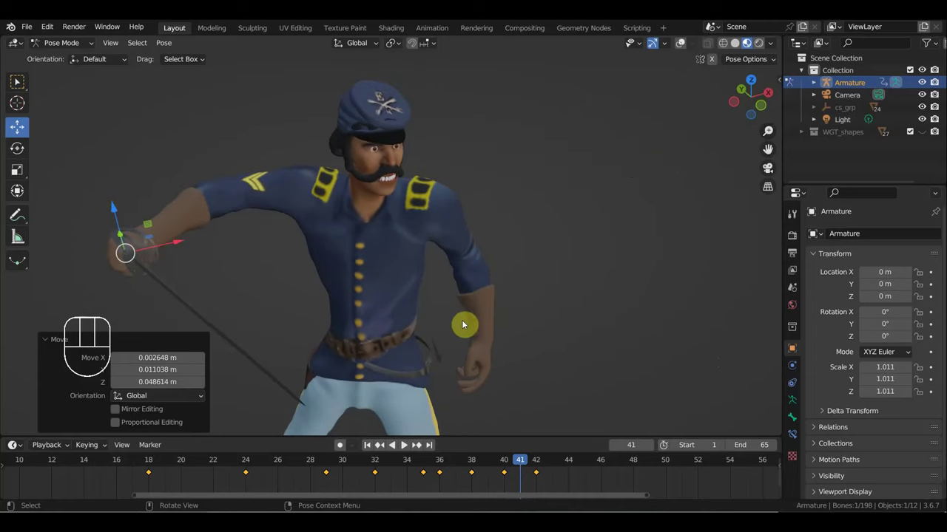
{"action": "middle_click", "coordinate": [492, 312]}
{"action": "left_click_drag", "start_coordinate": [501, 304], "coordinate": [565, 273]}
{"action": "key", "text": "i"}
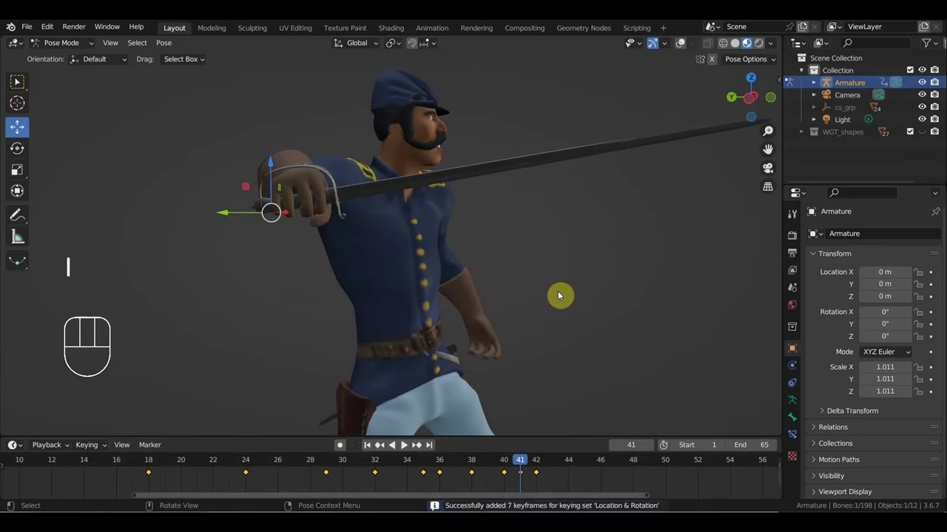
Move the animation to frame 39 and select the sword hand control.
{"action": "left_click_drag", "start_coordinate": [518, 463], "coordinate": [484, 463]}
{"action": "left_click_drag", "start_coordinate": [530, 380], "coordinate": [504, 381]}
{"action": "left_click_drag", "start_coordinate": [519, 337], "coordinate": [507, 338]}
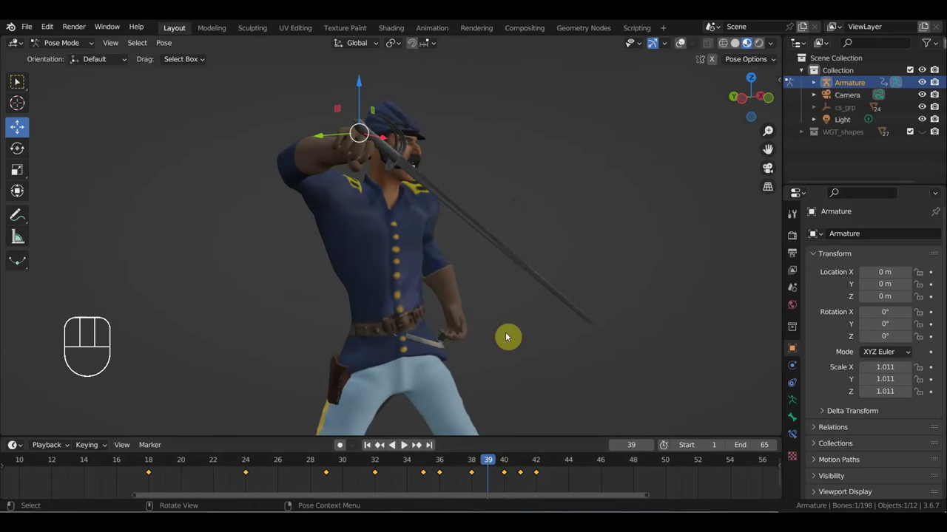
Raise the sword hand up over the shoulder at frame 39 and keyframe the pose.
{"action": "key", "text": "g"}
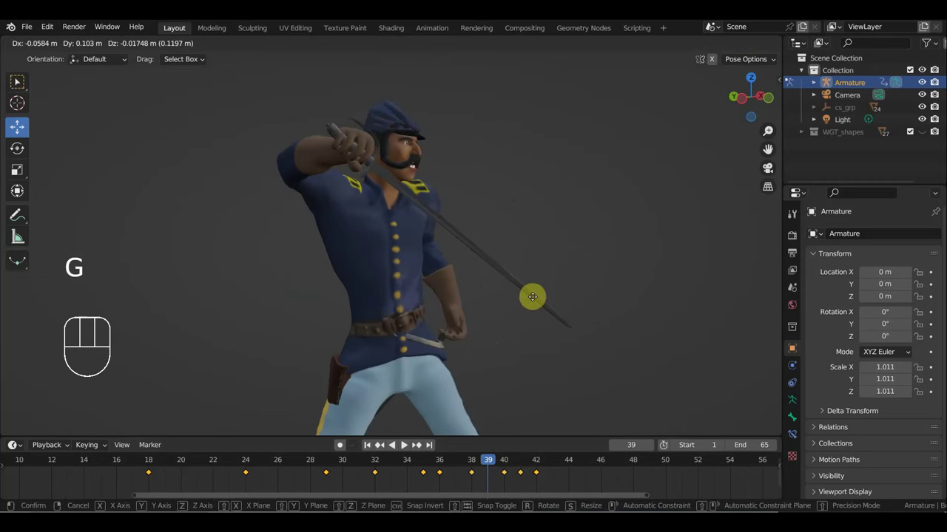
{"action": "left_click_drag", "start_coordinate": [526, 309], "coordinate": [429, 368]}
{"action": "left_click_drag", "start_coordinate": [432, 357], "coordinate": [415, 361]}
{"action": "key", "text": "r"}
{"action": "key", "text": "g"}
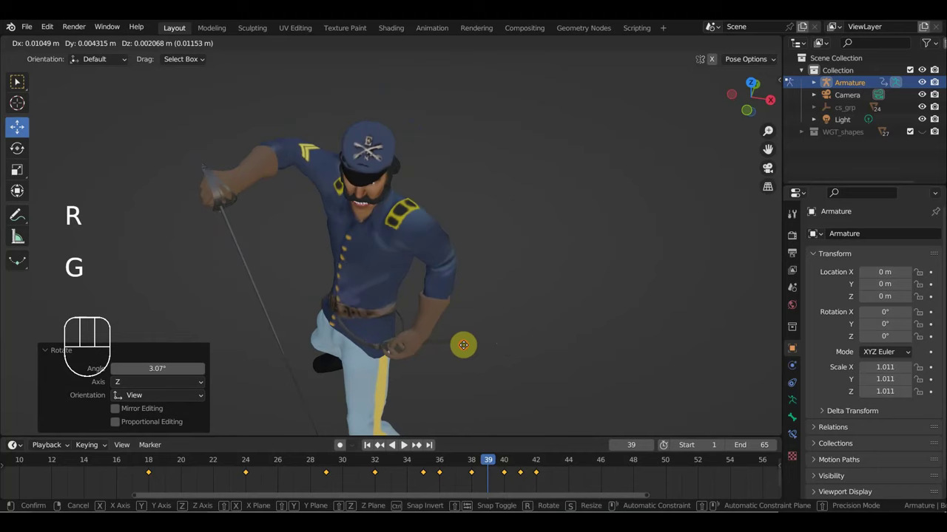
{"action": "key", "text": "i"}
Jump ahead to frame 54 and select the body control.
{"action": "left_click_drag", "start_coordinate": [477, 366], "coordinate": [546, 305]}
{"action": "left_click_drag", "start_coordinate": [494, 465], "coordinate": [732, 494]}
{"action": "left_click_drag", "start_coordinate": [543, 336], "coordinate": [696, 324]}
{"action": "left_click_drag", "start_coordinate": [670, 333], "coordinate": [660, 352]}
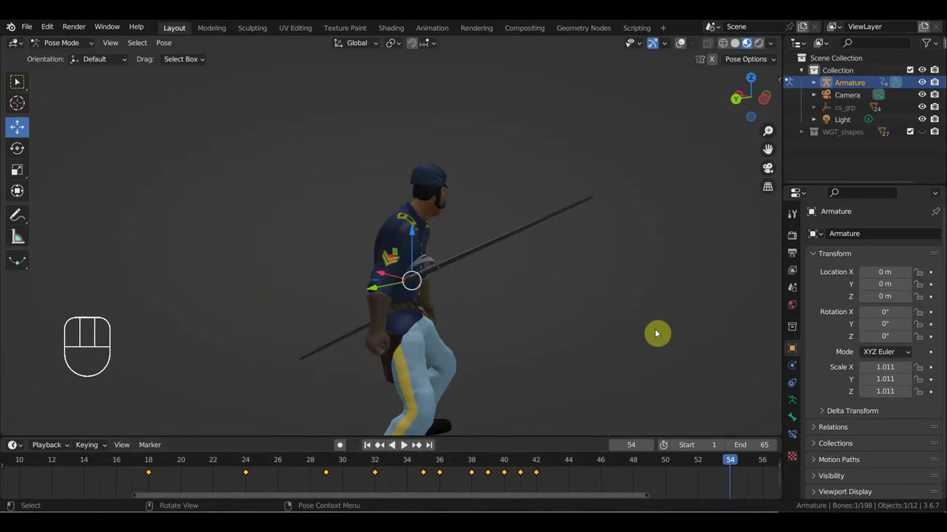
Rotate and move the body and sword hand at frame 54 so the sword extends forward and lower.
{"action": "key", "text": "KP_7"}
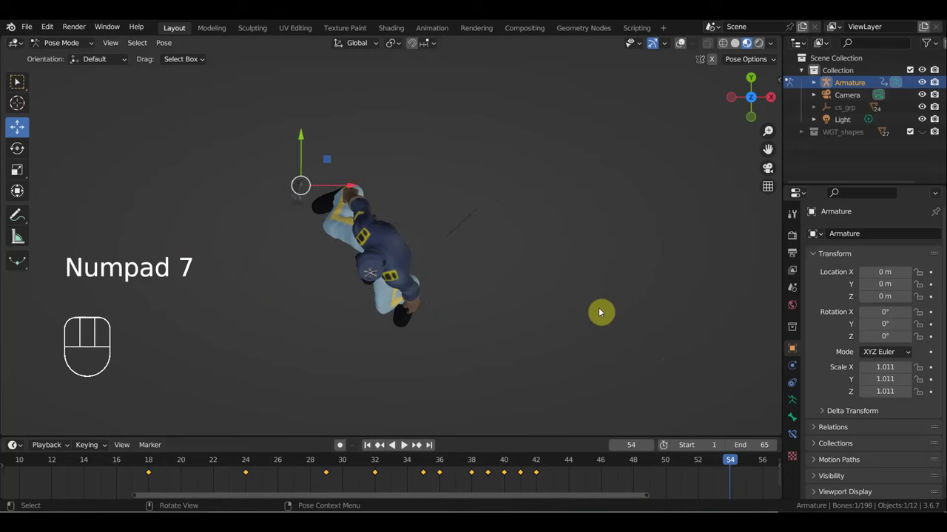
{"action": "key", "text": "r"}
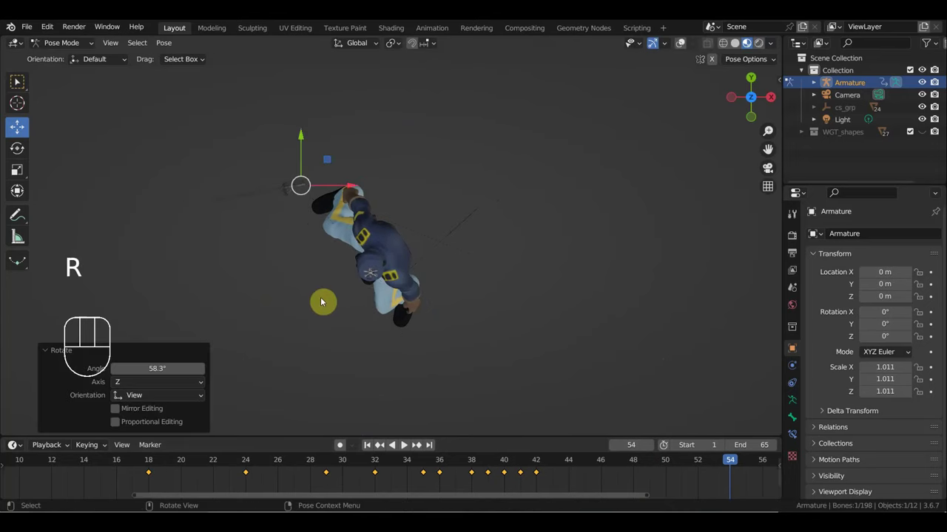
{"action": "key", "text": "g"}
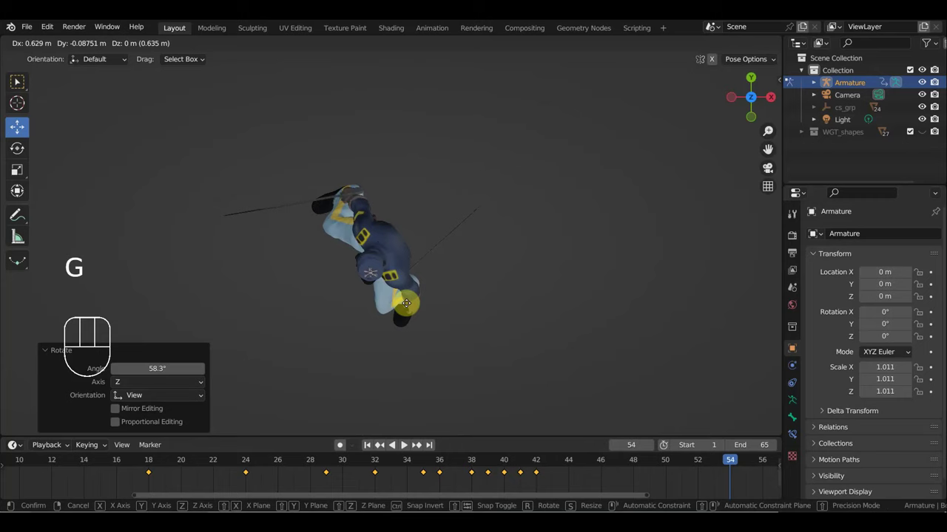
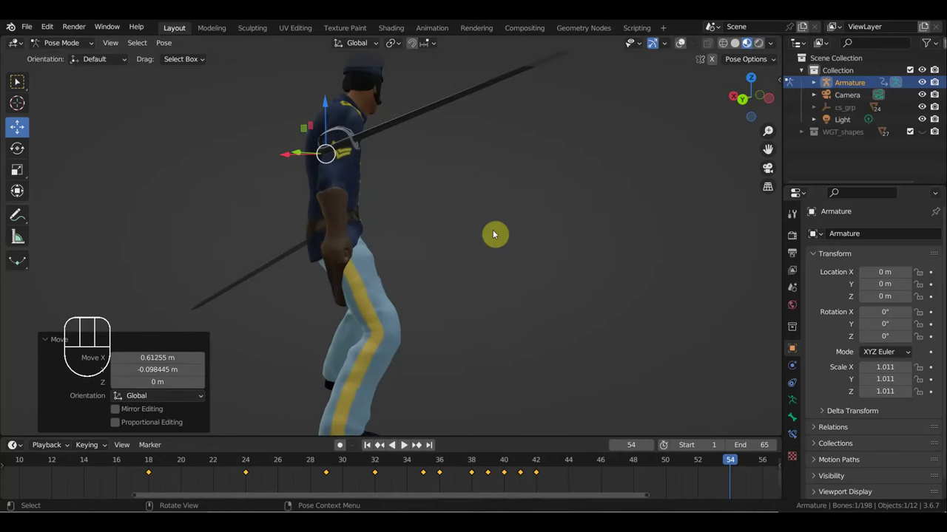
{"action": "key", "text": "r"}
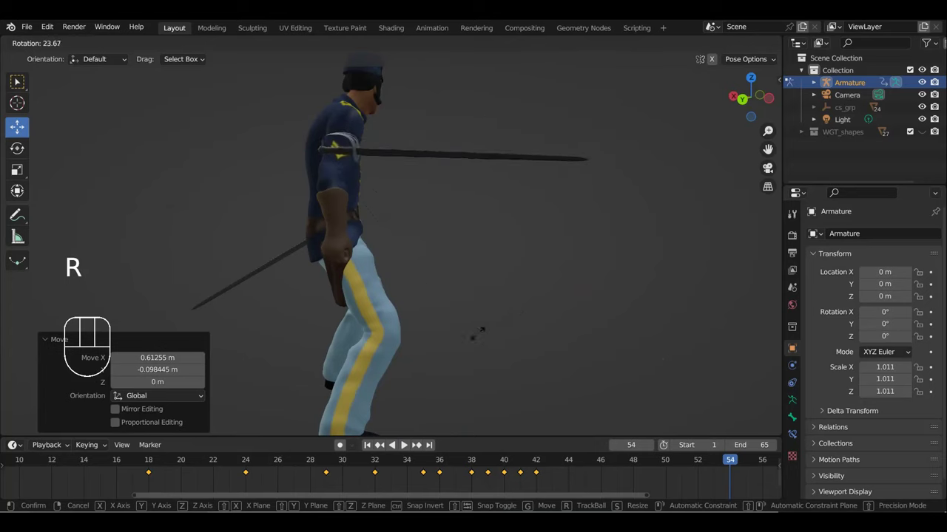
{"action": "key", "text": "g"}
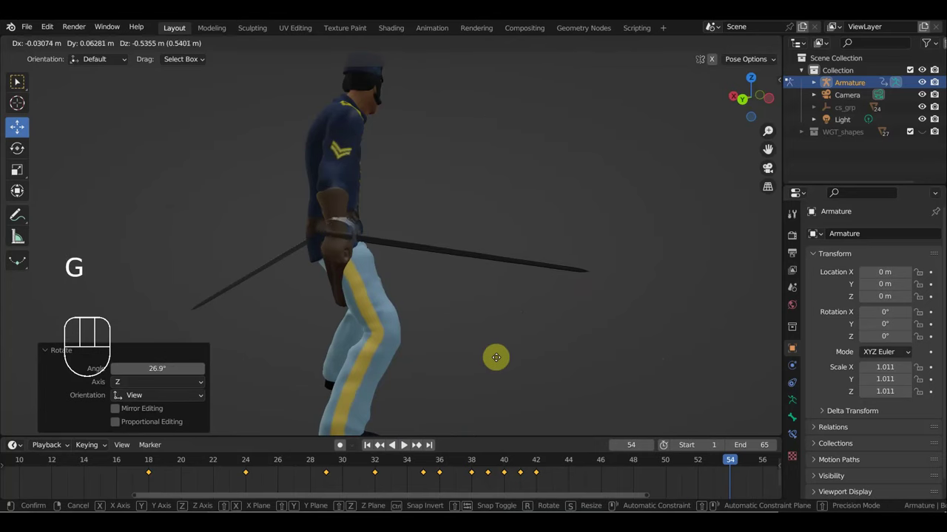
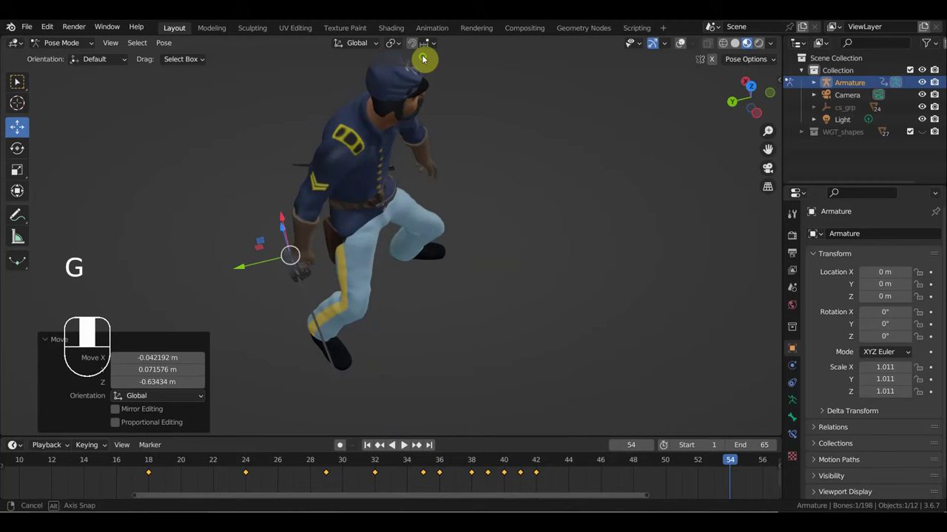
{"action": "left_click_drag", "start_coordinate": [510, 243], "coordinate": [495, 283]}
{"action": "key", "text": "r"}
{"action": "key", "text": "g"}
Rotate and move the leg control into a stride and keyframe the frame-54 pose.
{"action": "middle_click", "coordinate": [526, 288]}
{"action": "middle_click", "coordinate": [514, 192]}
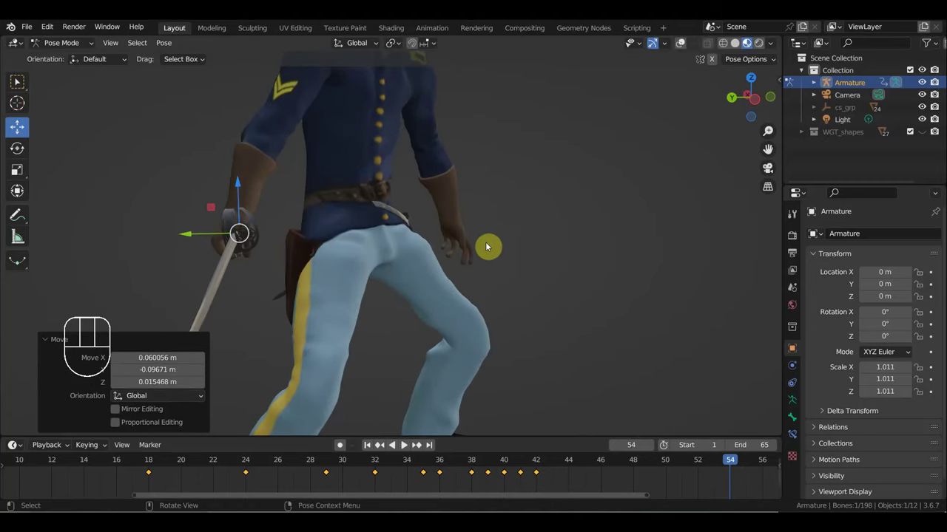
{"action": "key", "text": "r"}
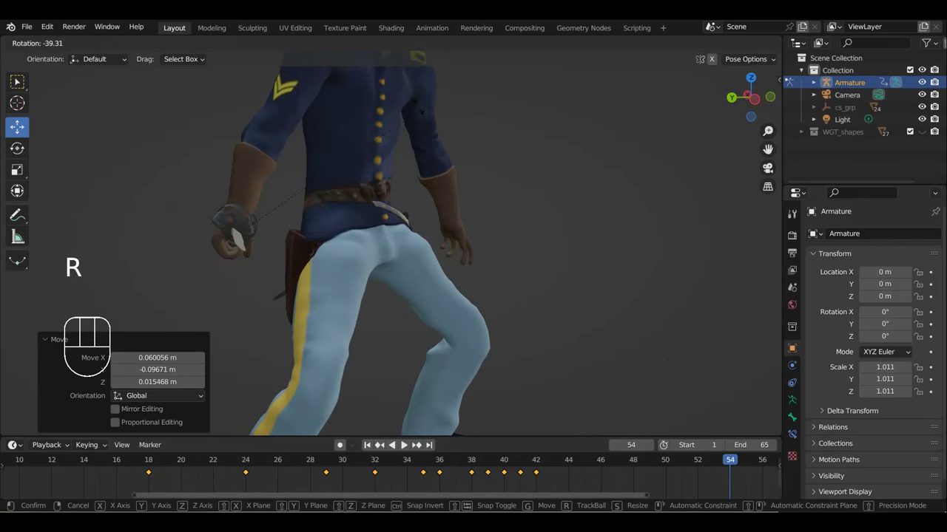
{"action": "key", "text": "g"}
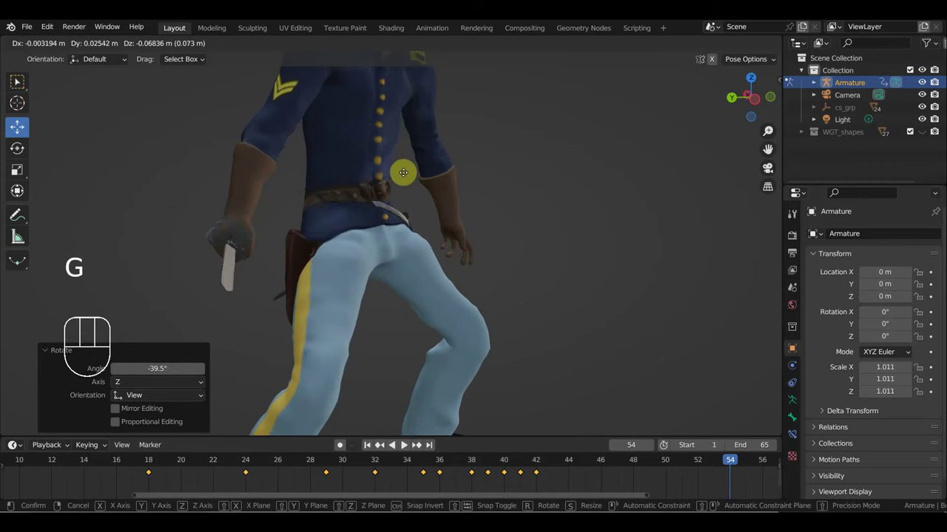
{"action": "left_click_drag", "start_coordinate": [434, 180], "coordinate": [552, 156]}
{"action": "key", "text": "g"}
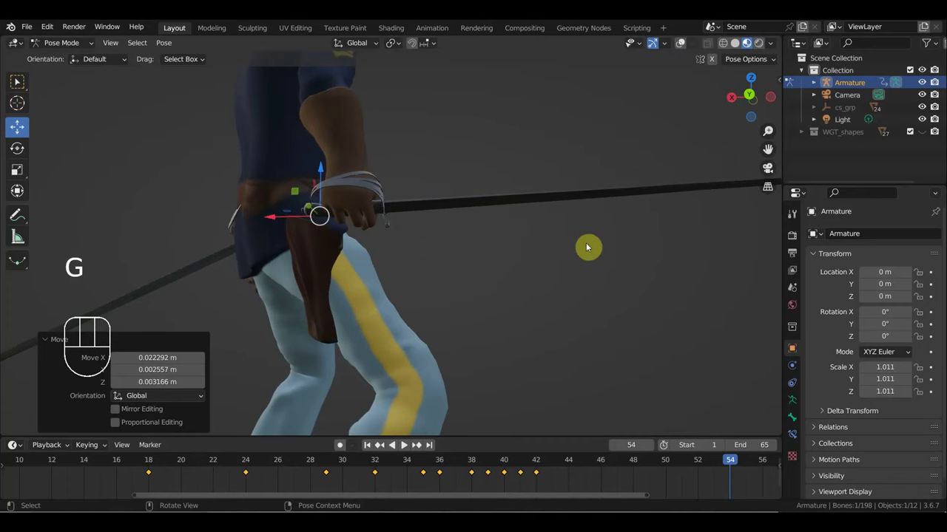
{"action": "key", "text": "i"}
Move the animation to frame 50.
{"action": "left_click", "coordinate": [669, 467]}
{"action": "left_click_drag", "start_coordinate": [608, 341], "coordinate": [595, 344]}
{"action": "middle_click", "coordinate": [605, 335]}
Rotate the pose control from top view at frame 50, key Location & Rotation, then go to frame 46.
{"action": "key", "text": "g"}
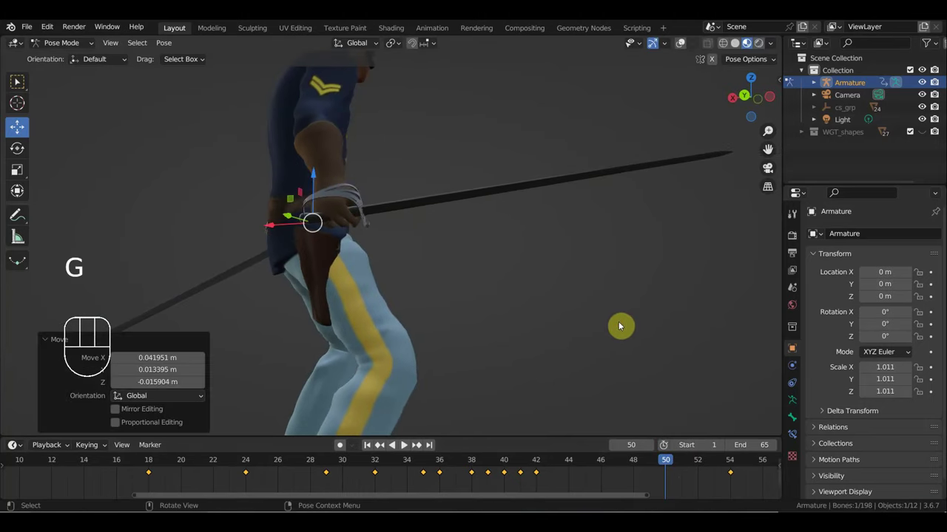
{"action": "key", "text": "KP_7"}
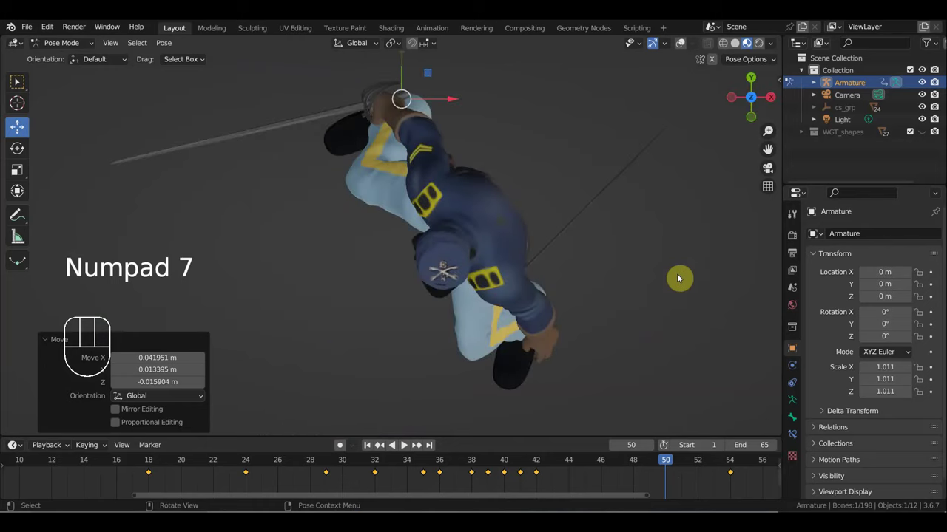
{"action": "key", "text": "r"}
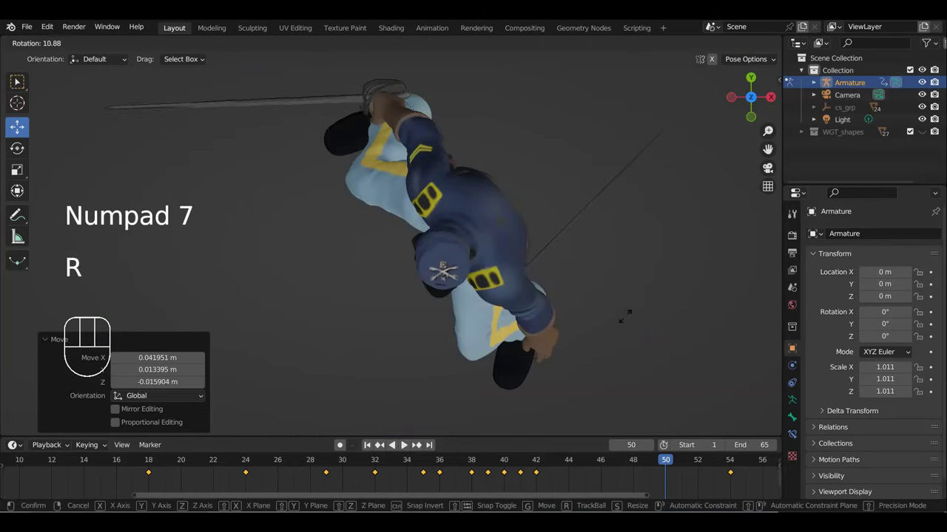
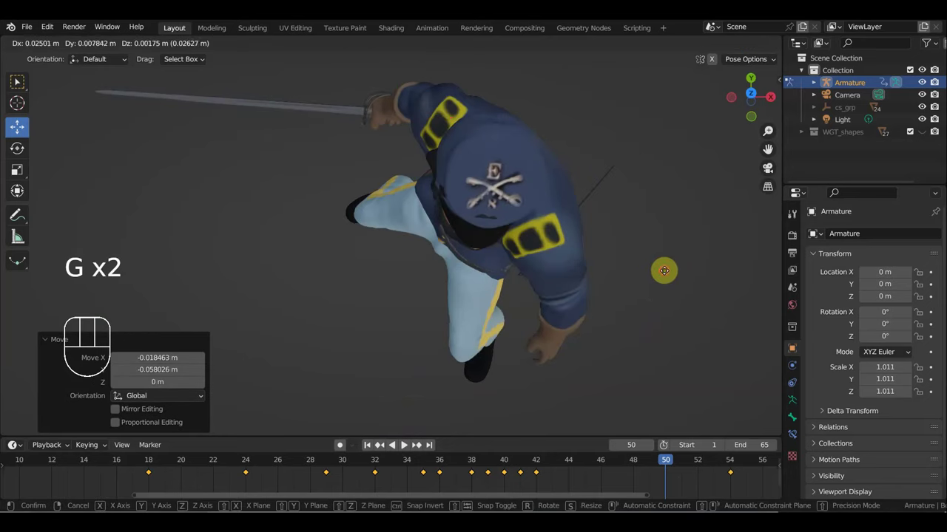
{"action": "scroll", "scroll_direction": "up", "scroll_amount": 3}
{"action": "middle_click", "coordinate": [744, 252]}
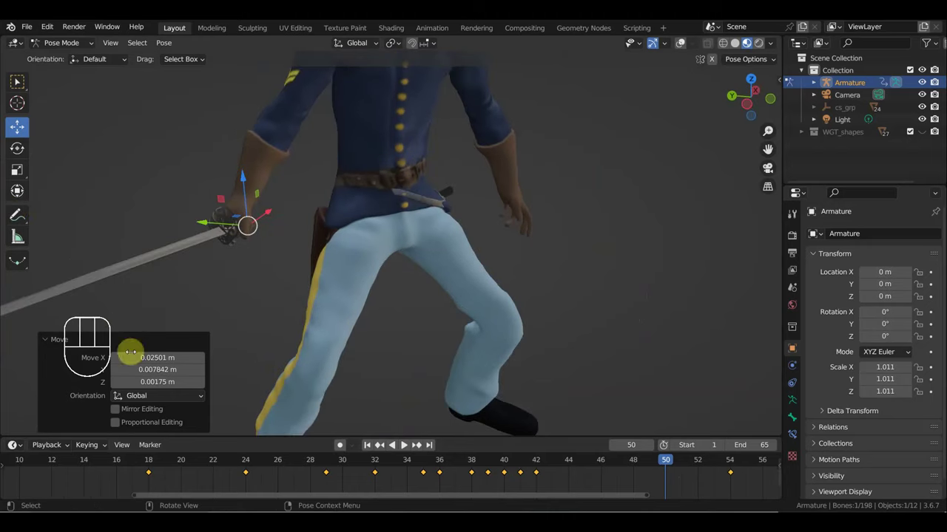
{"action": "key", "text": "i"}
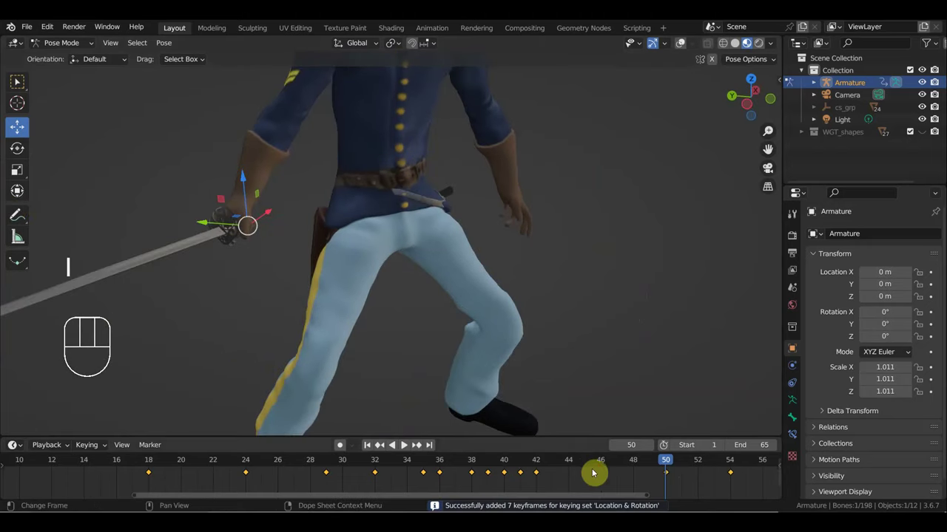
{"action": "left_click", "coordinate": [610, 462]}
Move the sword hand control at frame 46 and keyframe it.
{"action": "left_click_drag", "start_coordinate": [503, 302], "coordinate": [621, 280]}
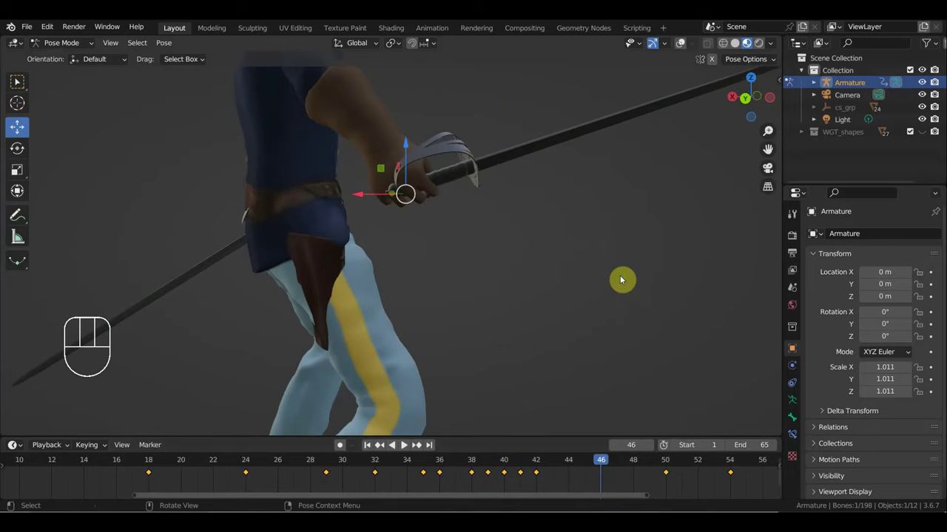
{"action": "key", "text": "g"}
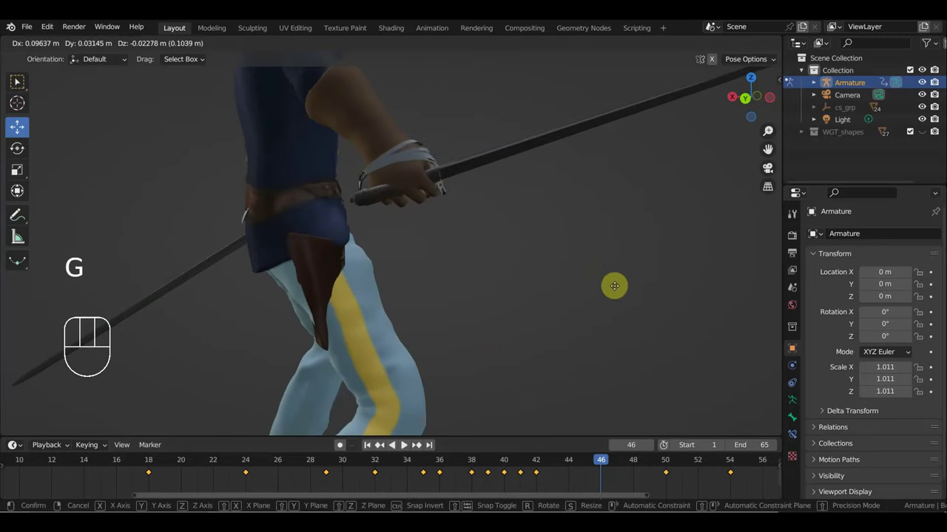
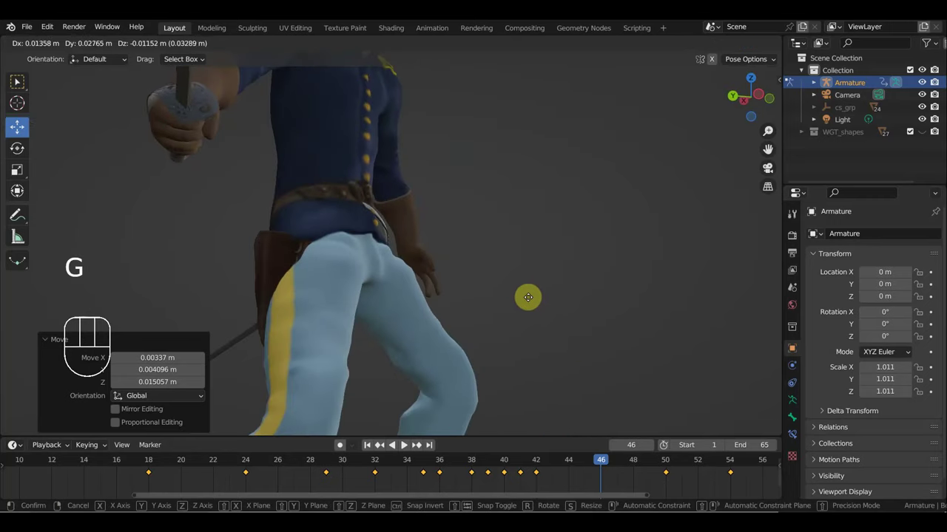
{"action": "left_click_drag", "start_coordinate": [528, 307], "coordinate": [537, 365]}
{"action": "key", "text": "i"}
Adjust the sword hand at frame 48, keyframe it, then jump to frame 52.
{"action": "left_click", "coordinate": [638, 464]}
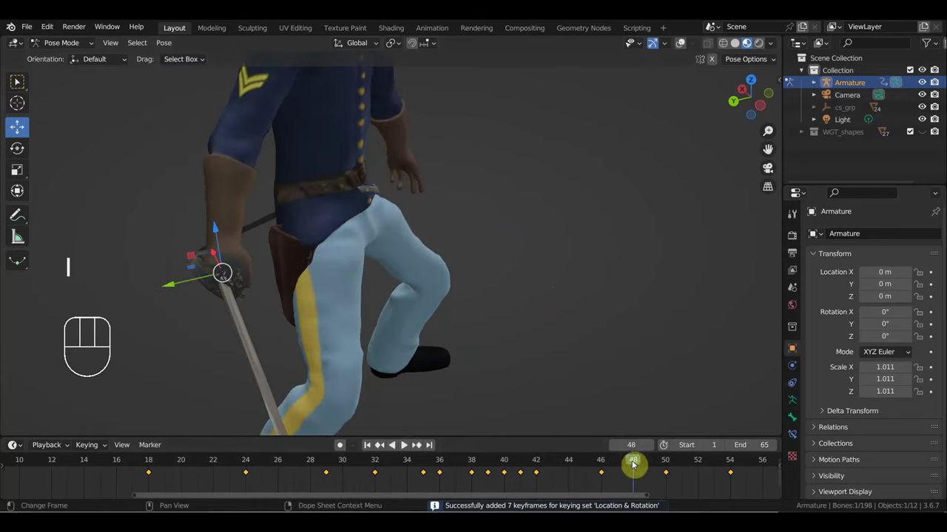
{"action": "left_click_drag", "start_coordinate": [530, 363], "coordinate": [610, 306]}
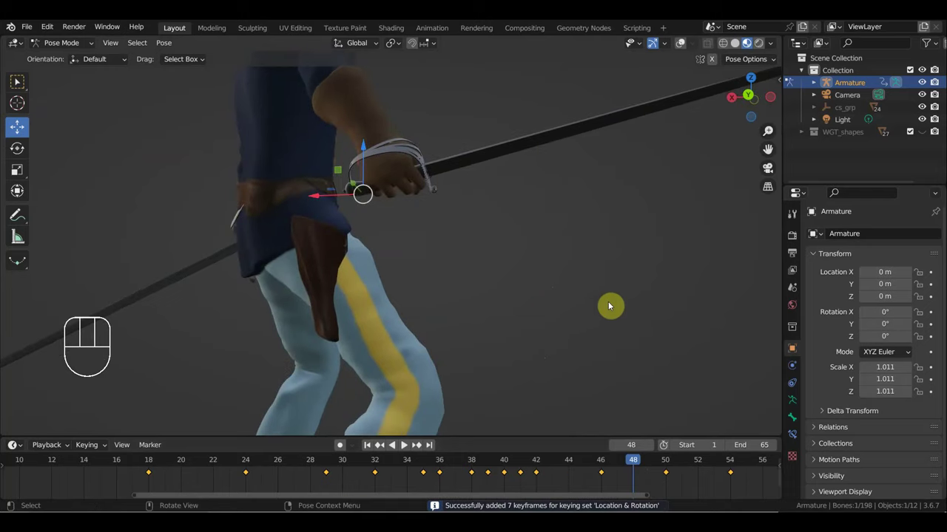
{"action": "key", "text": "g"}
{"action": "key", "text": "i"}
{"action": "left_click", "coordinate": [699, 469]}
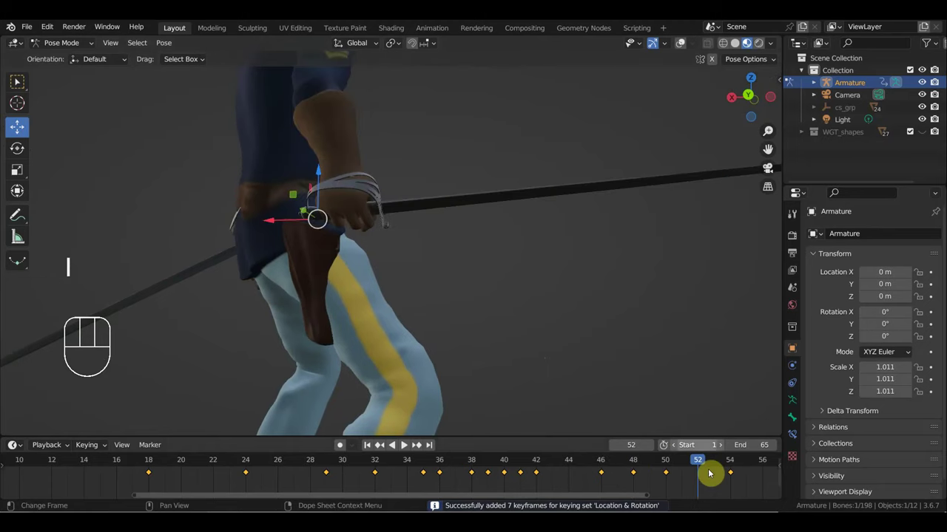
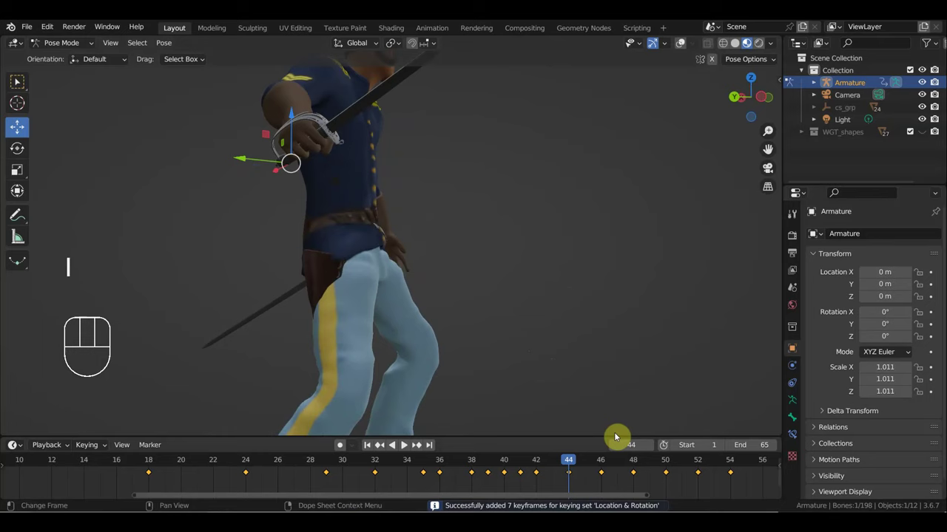
Select the left arm control's frame-10 key in the Dope Sheet and duplicate it to frame 3.
{"action": "left_click_drag", "start_coordinate": [582, 462], "coordinate": [61, 485]}
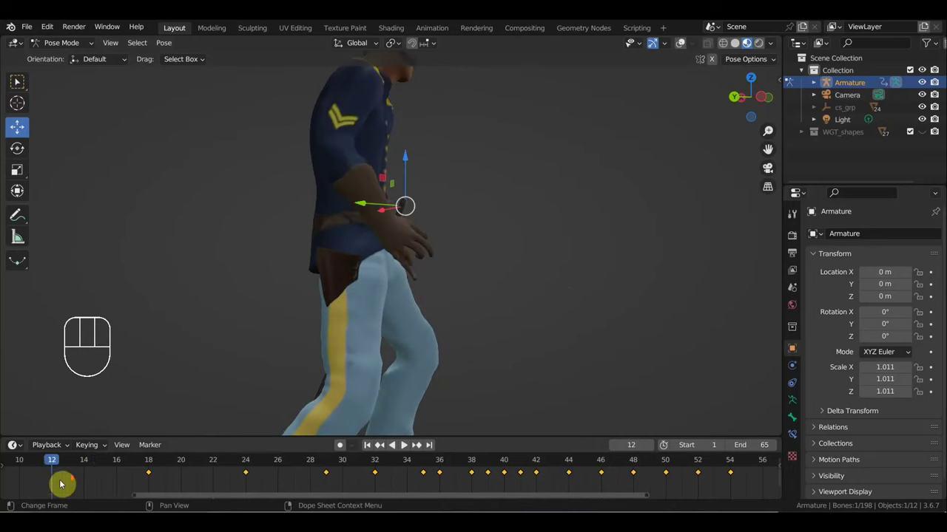
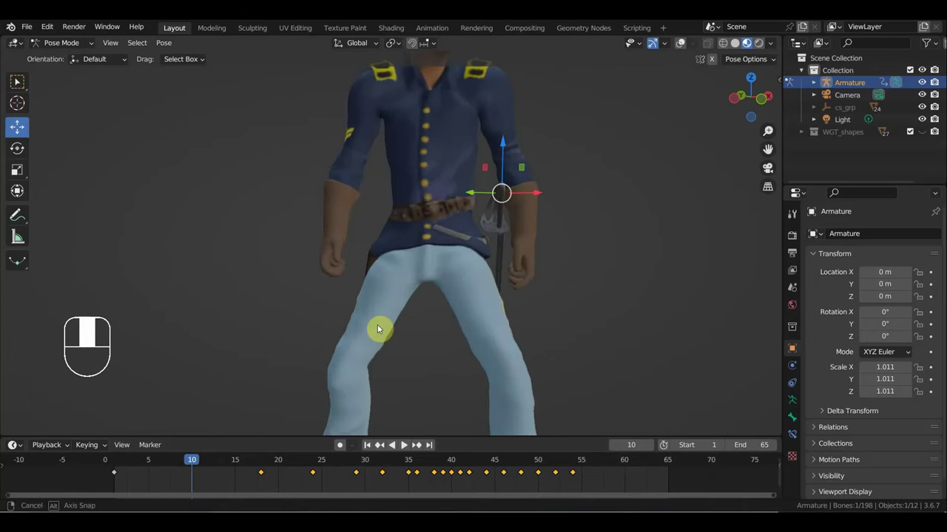
{"action": "left_click_drag", "start_coordinate": [563, 269], "coordinate": [487, 310]}
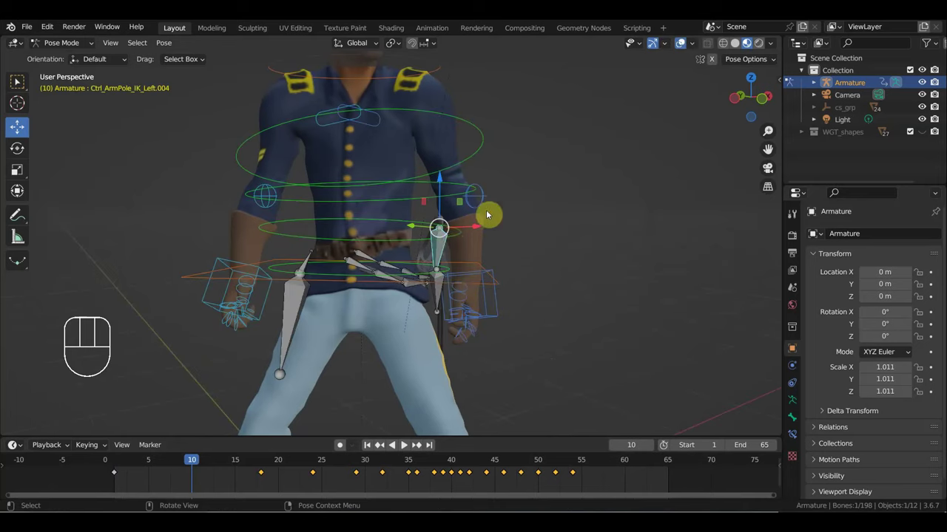
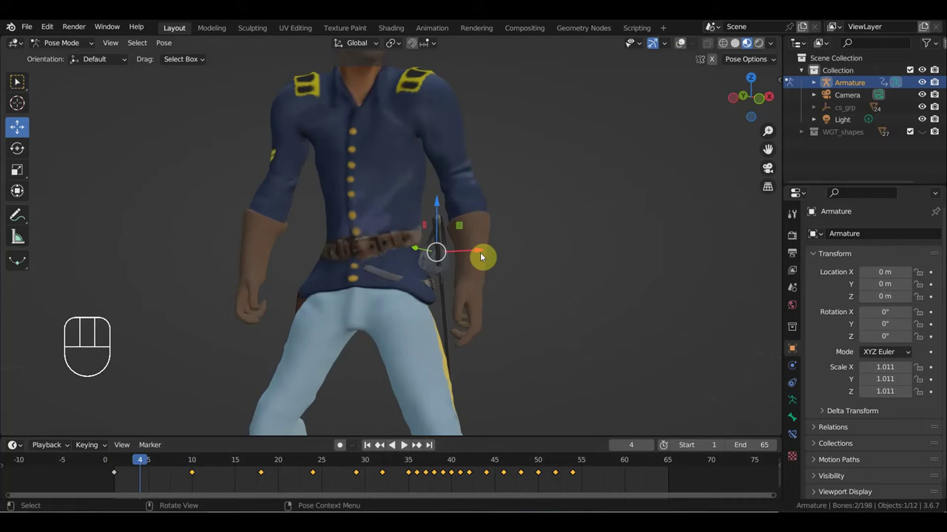
{"action": "left_click_drag", "start_coordinate": [224, 483], "coordinate": [187, 470]}
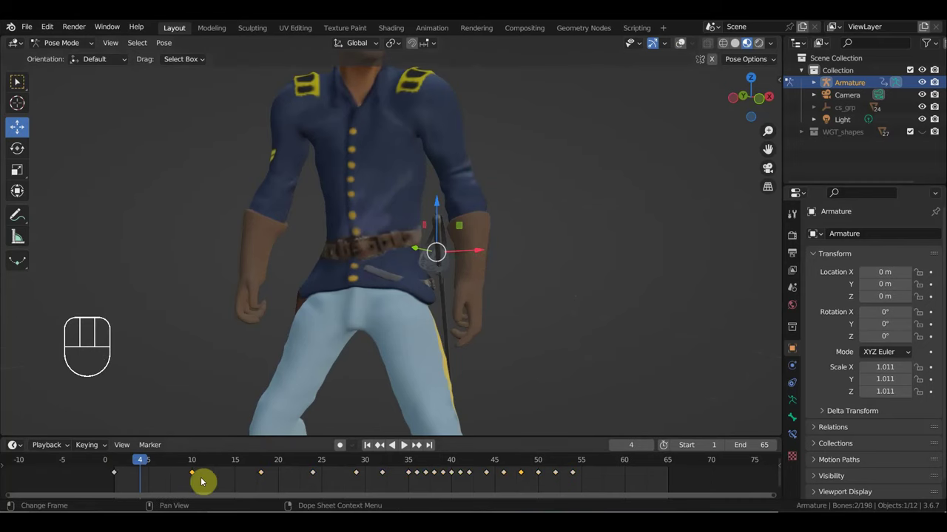
{"action": "key", "text": "shift+d"}
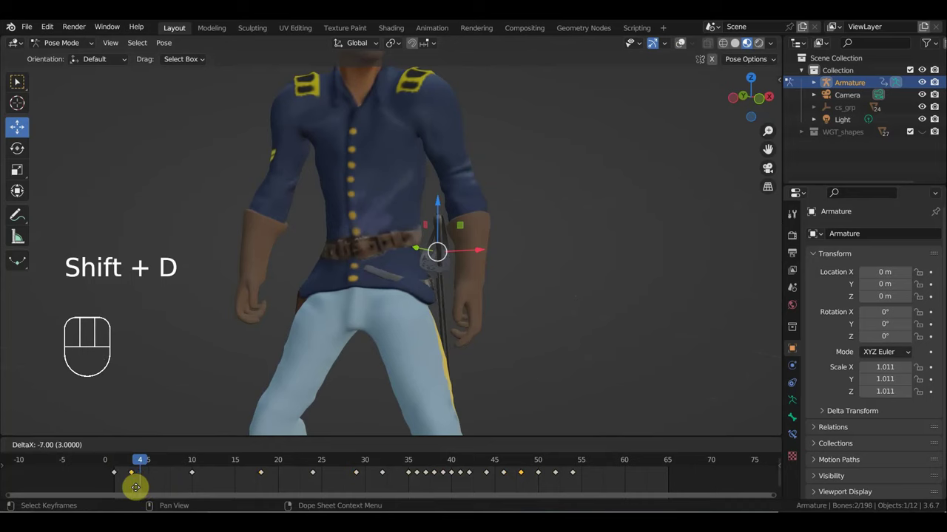
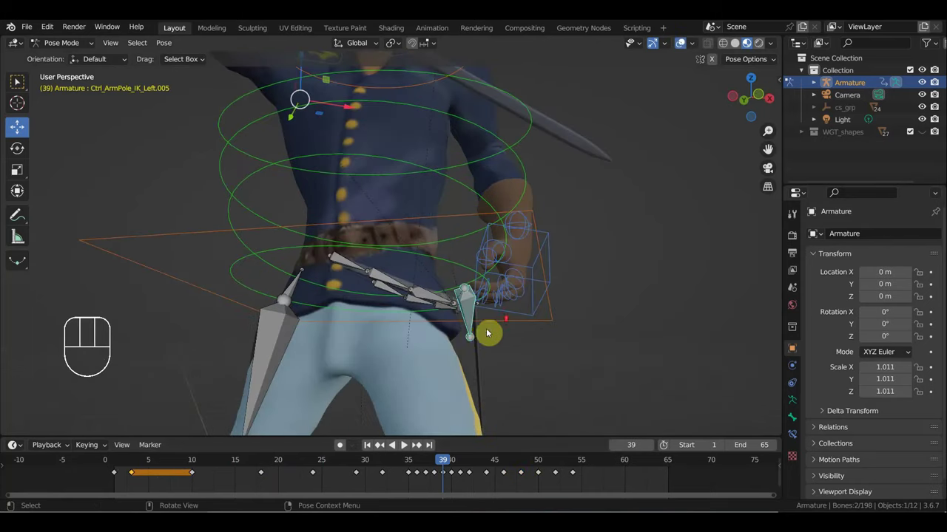
Show the armature bones over the mesh and orbit in close to the left hand.
{"action": "left_click", "coordinate": [471, 312]}
{"action": "left_click", "coordinate": [444, 283]}
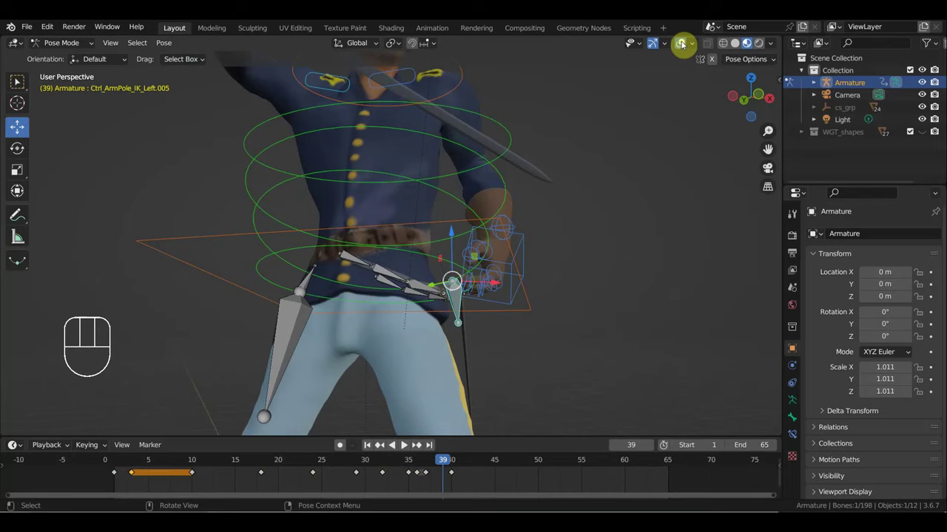
{"action": "left_click", "coordinate": [449, 313]}
{"action": "left_click_drag", "start_coordinate": [455, 336], "coordinate": [442, 389]}
{"action": "key", "text": "g"}
{"action": "left_click_drag", "start_coordinate": [474, 325], "coordinate": [420, 333]}
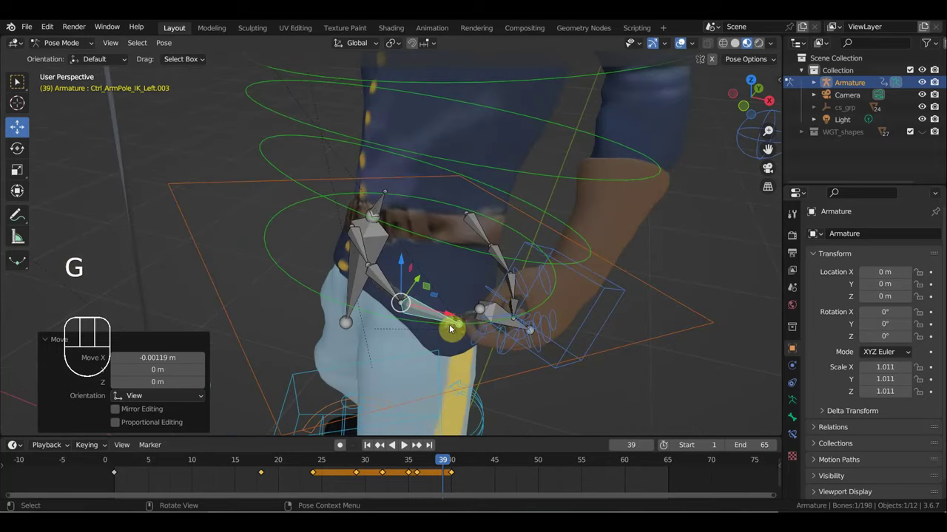
Select the finger control bones and rotate them into a new grip at frame 39.
{"action": "left_click", "coordinate": [489, 318]}
{"action": "left_click_drag", "start_coordinate": [490, 324], "coordinate": [541, 330]}
{"action": "left_click", "coordinate": [435, 301]}
{"action": "key", "text": "g"}
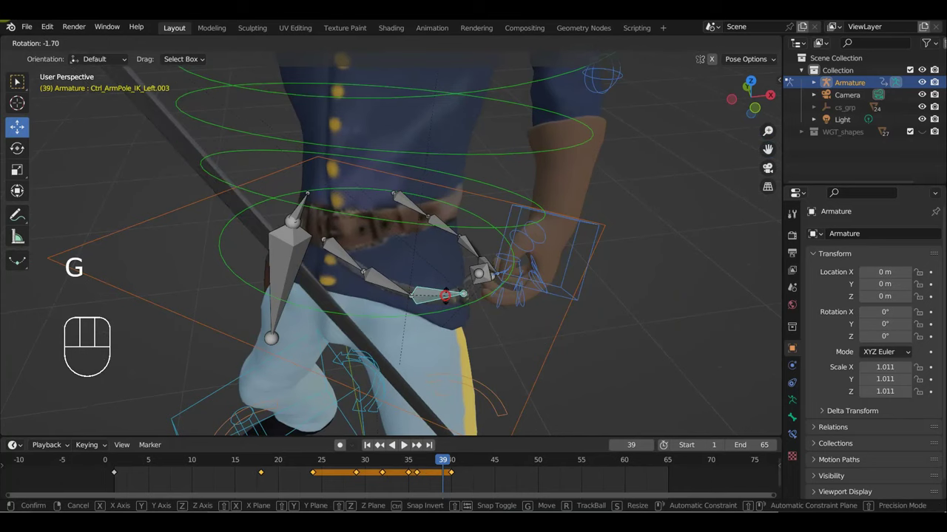
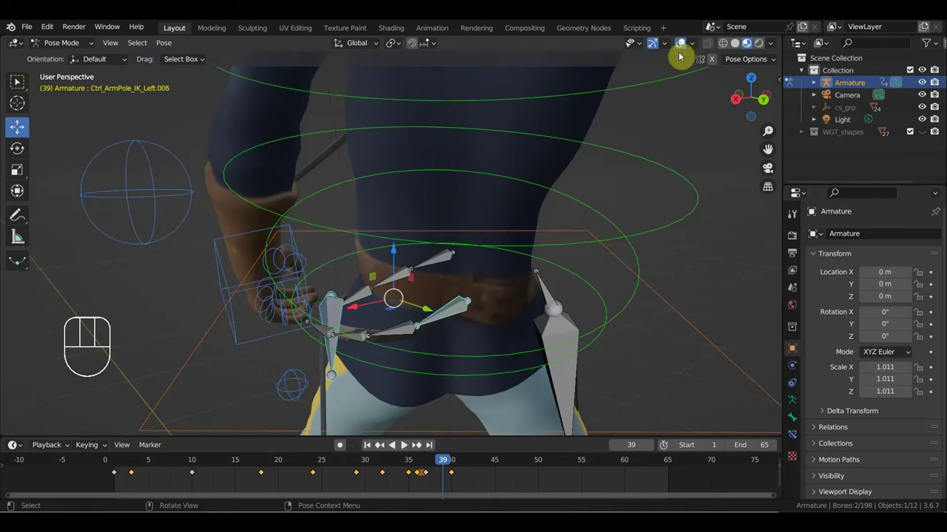
Hide the bone overlay and move the left hand control along the belt.
{"action": "left_click", "coordinate": [679, 46]}
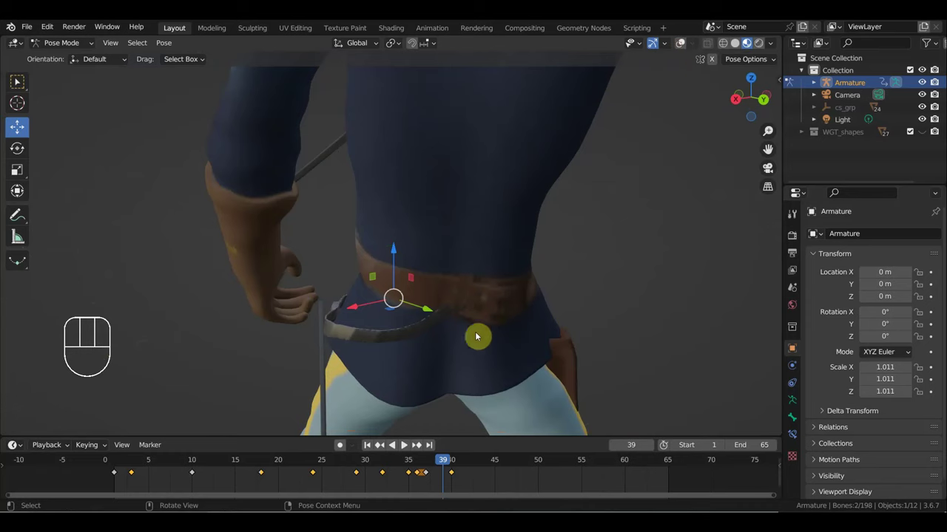
{"action": "key", "text": "g"}
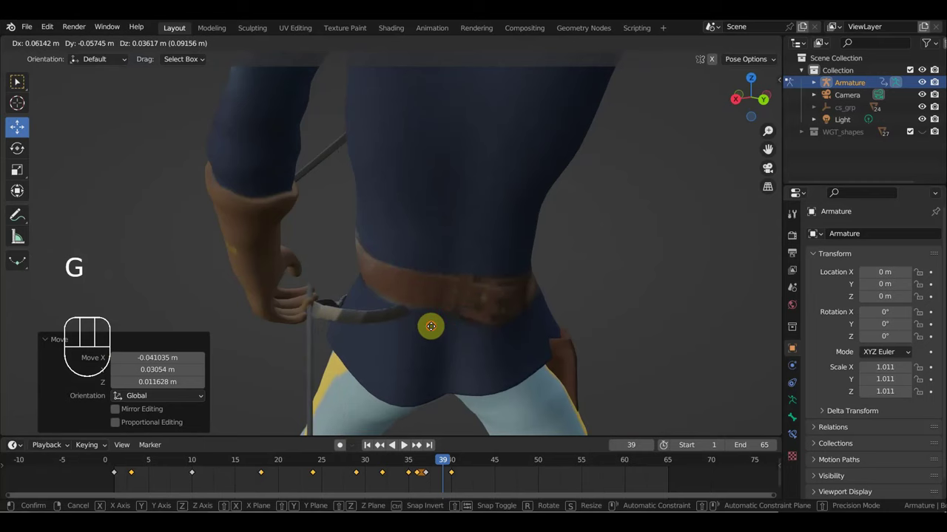
{"action": "scroll", "scroll_direction": "up", "scroll_amount": 3}
{"action": "left_click_drag", "start_coordinate": [441, 331], "coordinate": [684, 336]}
{"action": "scroll", "scroll_direction": "down", "scroll_amount": 3}
{"action": "key", "text": "g"}
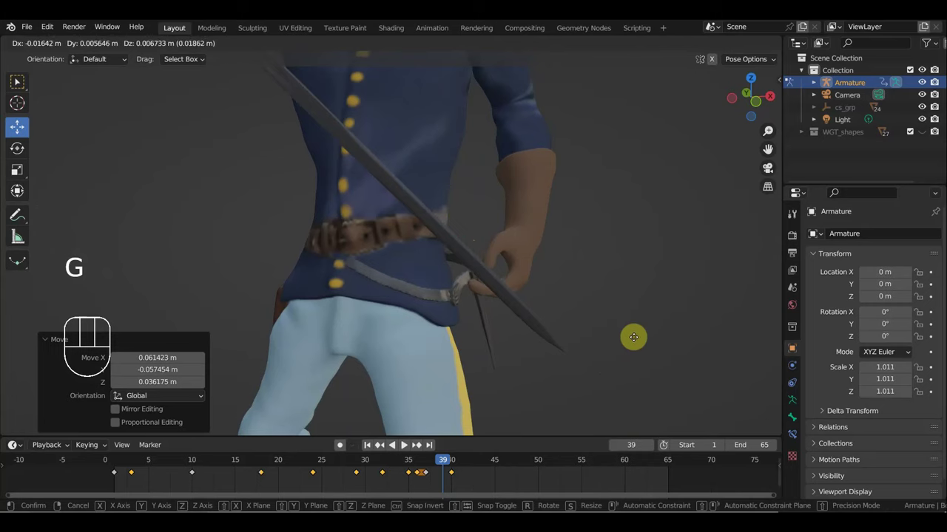
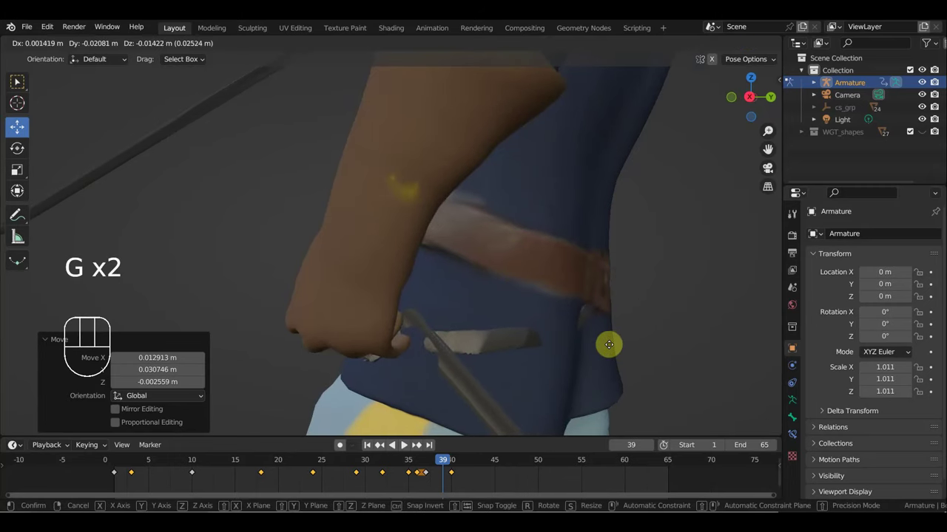
Refine the hand position, keyframe the arm pose at frame 39, and move to frame 42.
{"action": "key", "text": "g"}
{"action": "left_click_drag", "start_coordinate": [602, 350], "coordinate": [524, 347]}
{"action": "key", "text": "i"}
{"action": "left_click_drag", "start_coordinate": [420, 469], "coordinate": [476, 478]}
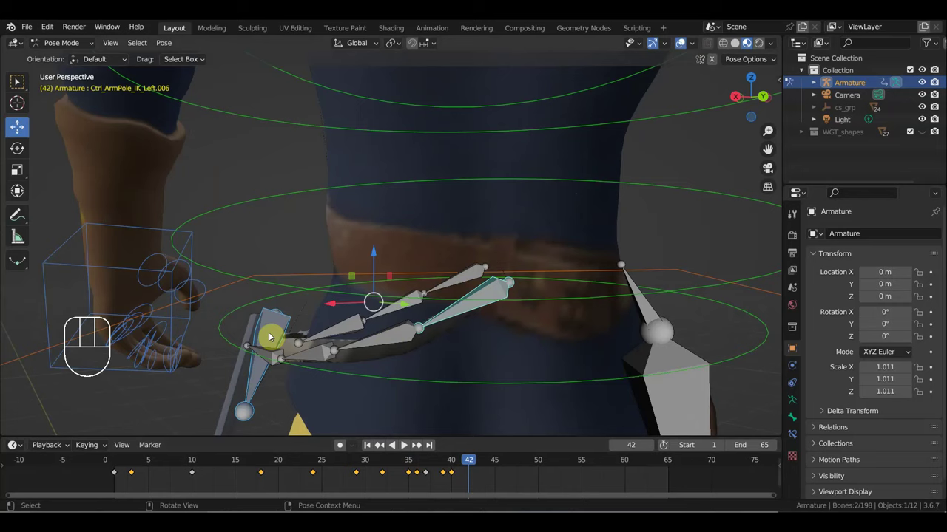
Shift-select the left hand's finger bones.
{"action": "left_click", "coordinate": [275, 334]}
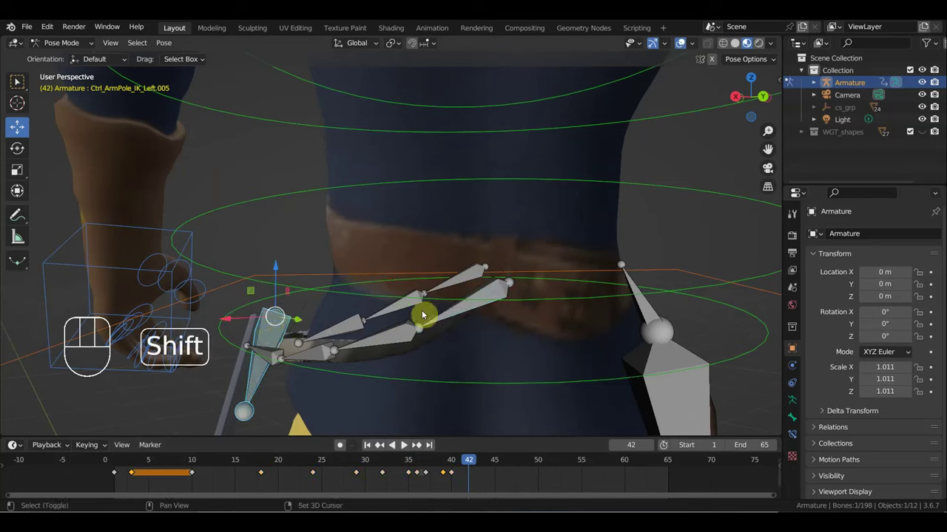
{"action": "left_click", "coordinate": [402, 336]}
{"action": "left_click", "coordinate": [398, 311]}
{"action": "left_click", "coordinate": [355, 325]}
{"action": "left_click", "coordinate": [458, 285]}
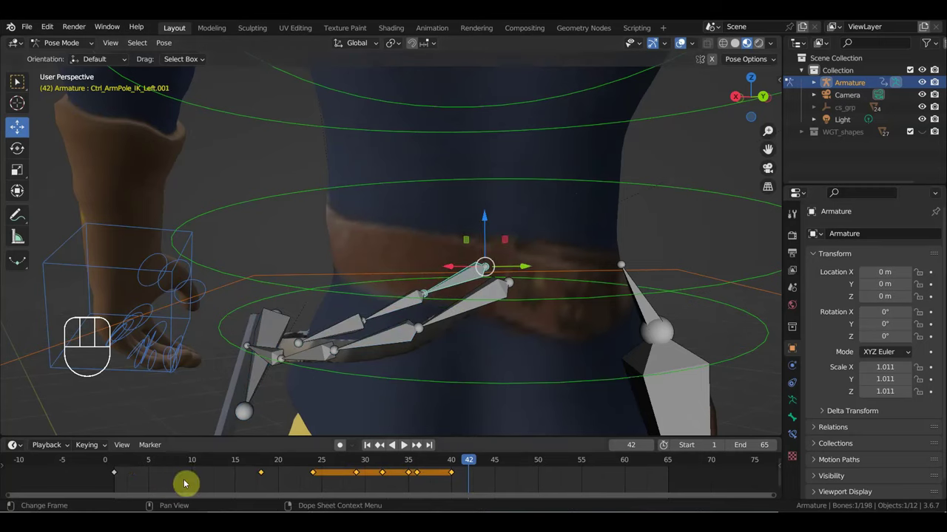
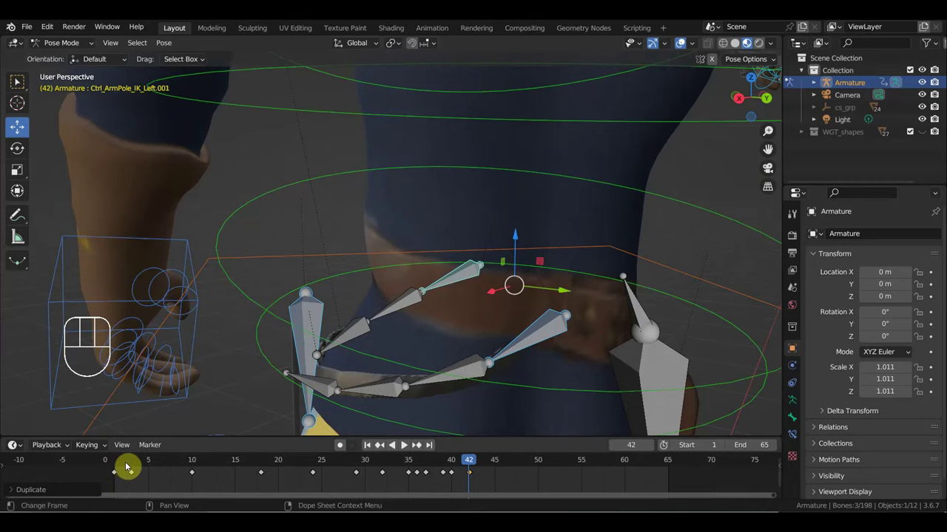
Select the finger bones' early keyframe in the Dope Sheet and duplicate it to frame 42.
{"action": "left_click", "coordinate": [117, 468]}
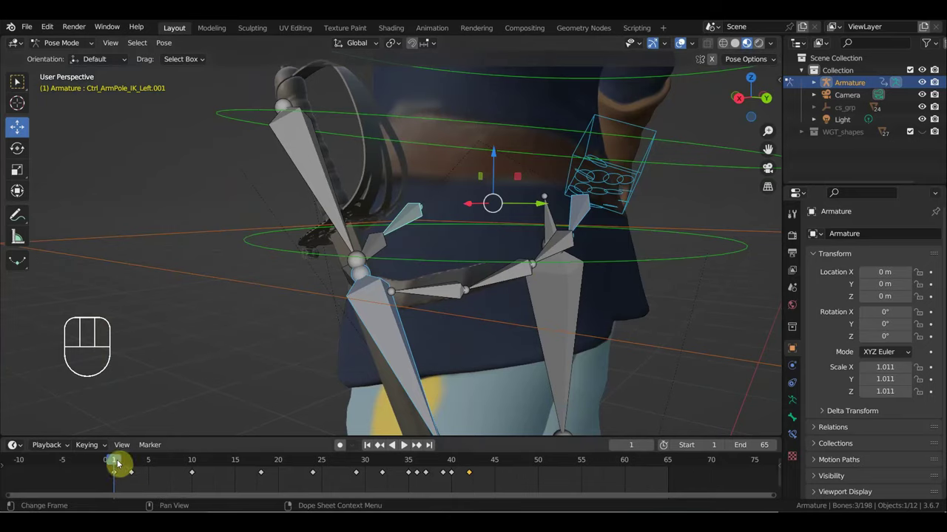
{"action": "left_click_drag", "start_coordinate": [188, 468], "coordinate": [471, 476]}
{"action": "left_click_drag", "start_coordinate": [502, 392], "coordinate": [384, 429]}
{"action": "left_click", "coordinate": [263, 408]}
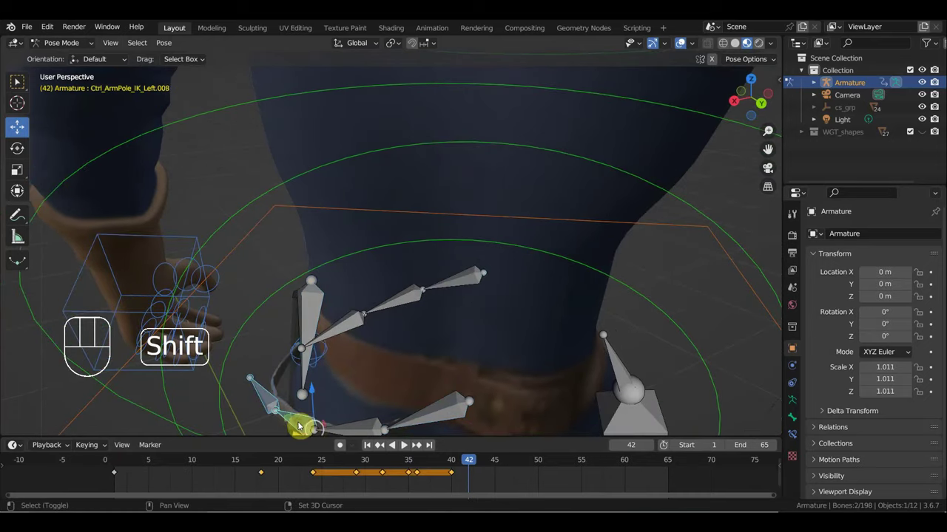
{"action": "left_click", "coordinate": [359, 428]}
{"action": "left_click_drag", "start_coordinate": [133, 485], "coordinate": [105, 471]}
{"action": "key", "text": "shift+d"}
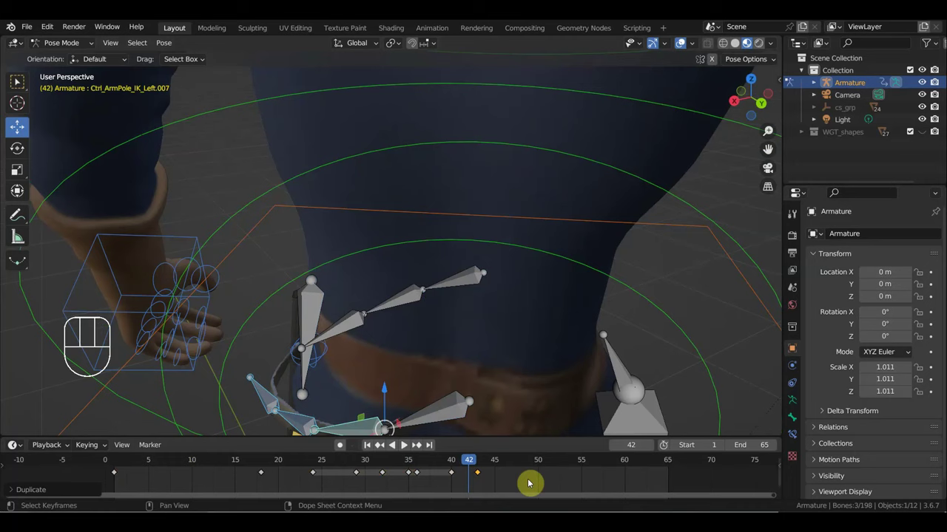
{"action": "key", "text": "g"}
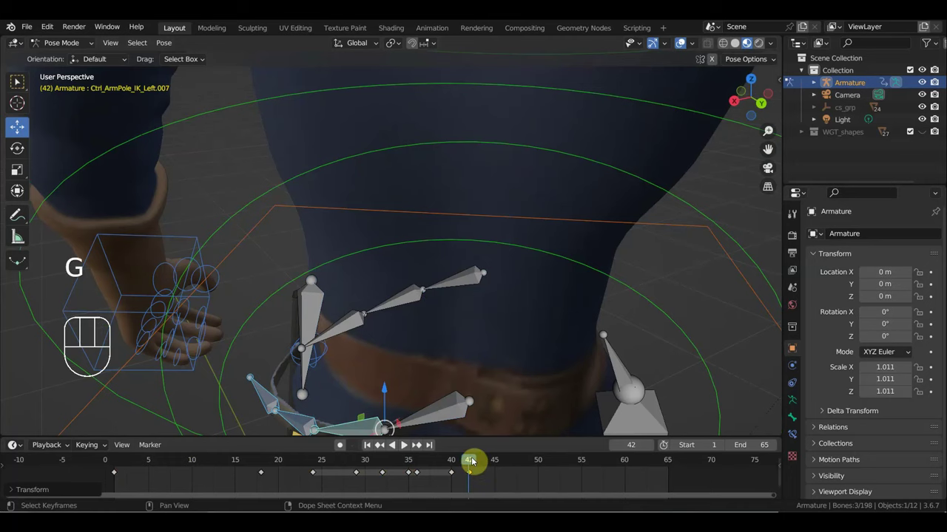
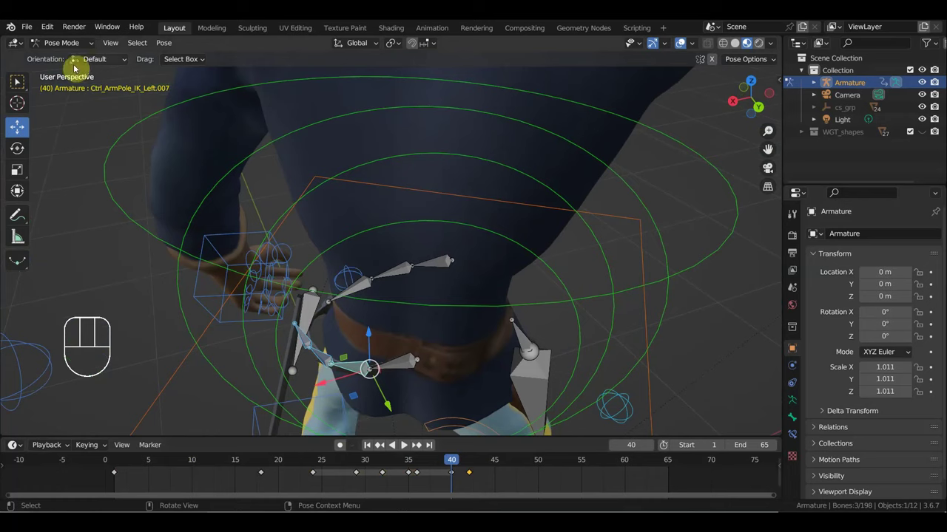
{"action": "left_click_drag", "start_coordinate": [68, 48], "coordinate": [227, 144]}
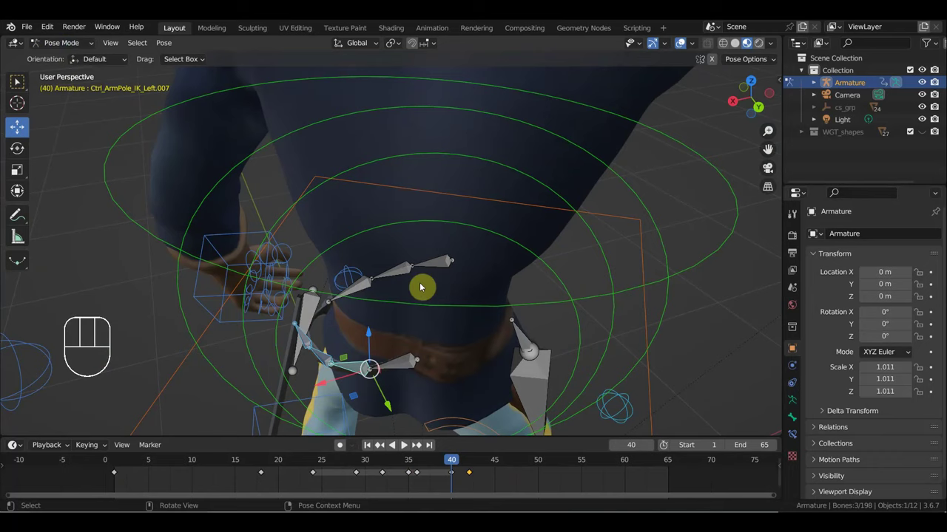
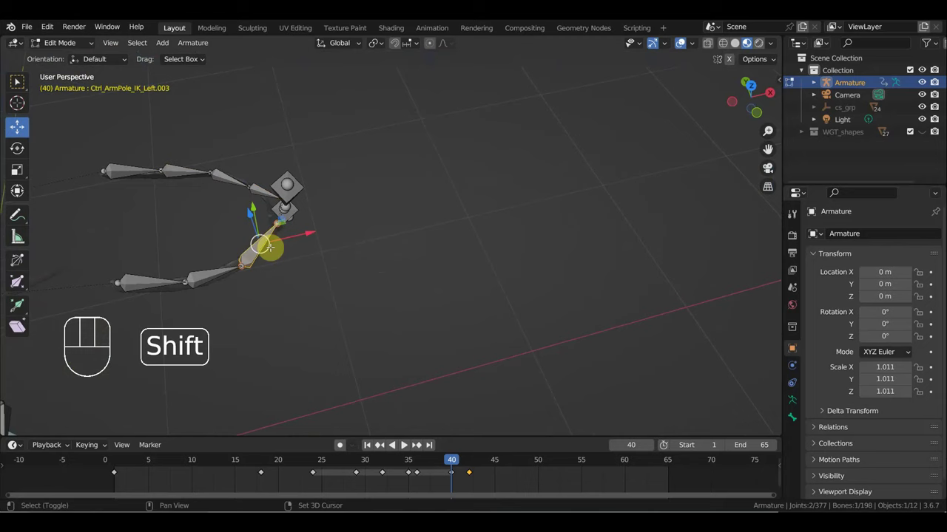
Clear and re-set bone parenting on the armature with Alt+P and Ctrl+P.
{"action": "key", "text": "alt+p"}
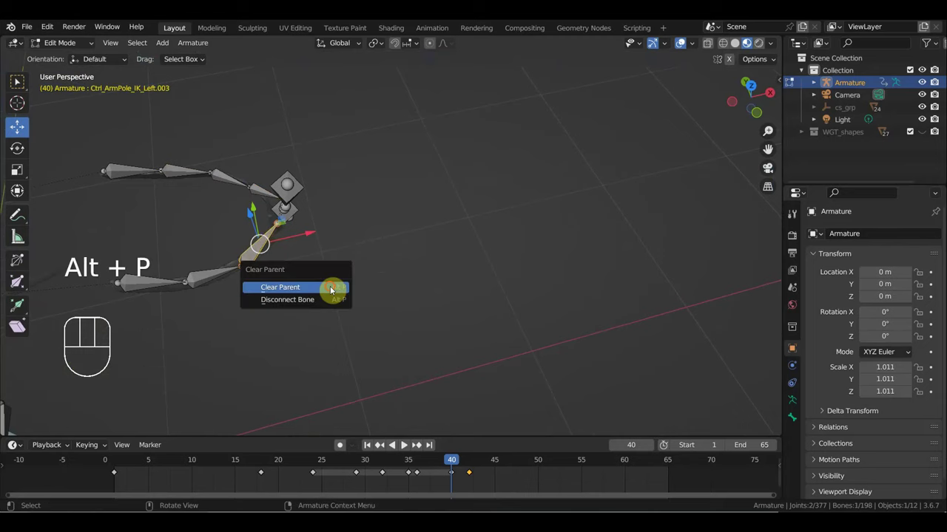
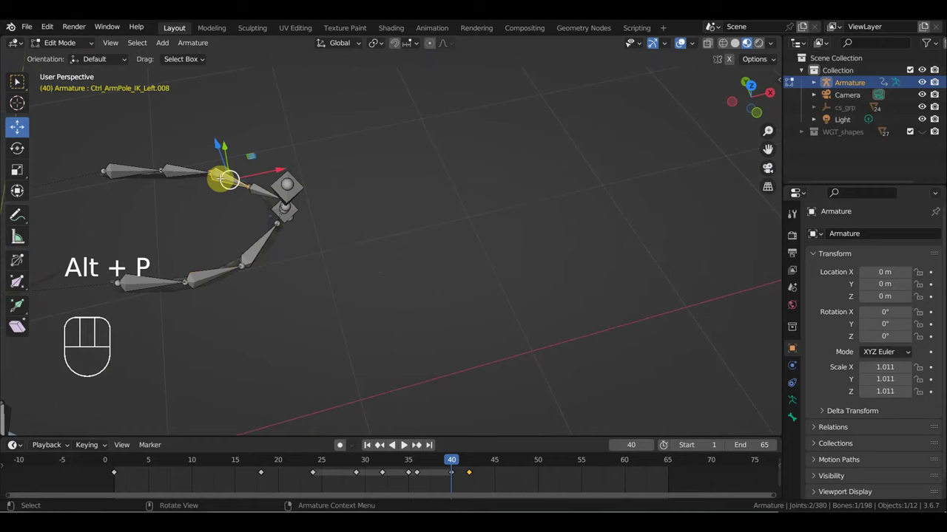
{"action": "key", "text": "alt+p"}
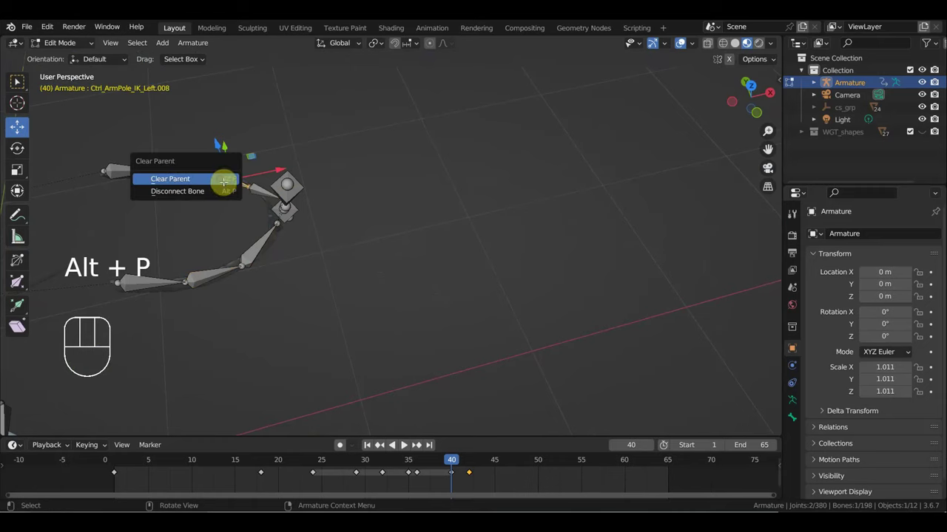
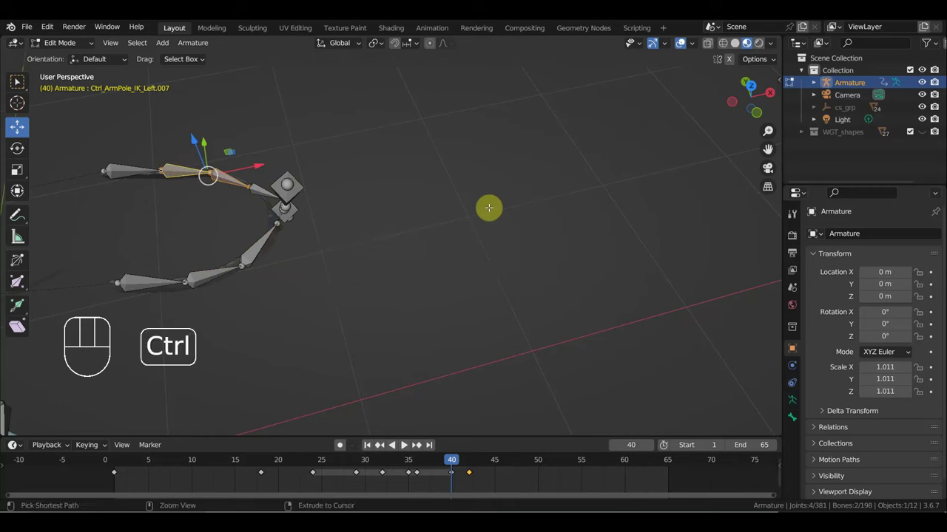
{"action": "key", "text": "ctrl+p"}
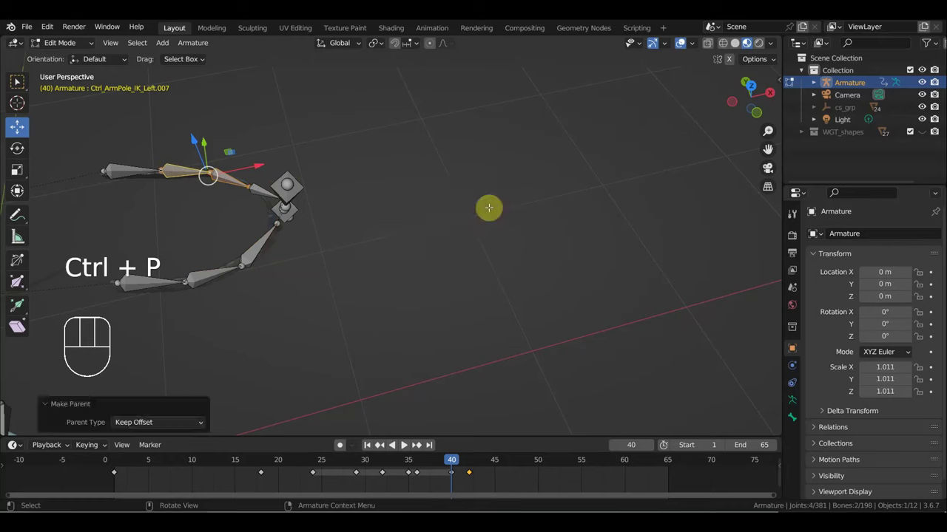
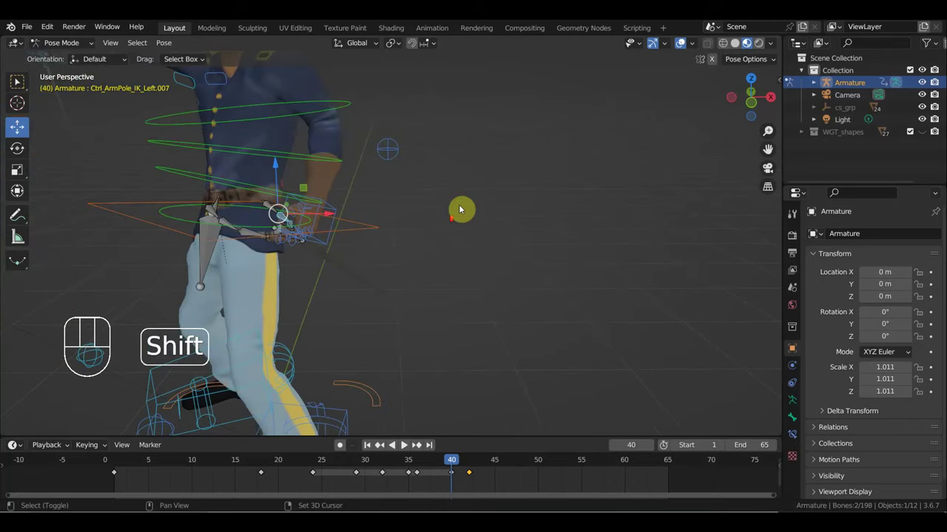
Select several finger IK controls on the hand and pull them down to bend the fingers.
{"action": "left_click_drag", "start_coordinate": [445, 224], "coordinate": [500, 238]}
{"action": "left_click_drag", "start_coordinate": [354, 256], "coordinate": [432, 243]}
{"action": "left_click_drag", "start_coordinate": [347, 281], "coordinate": [343, 301]}
{"action": "left_click", "coordinate": [300, 284]}
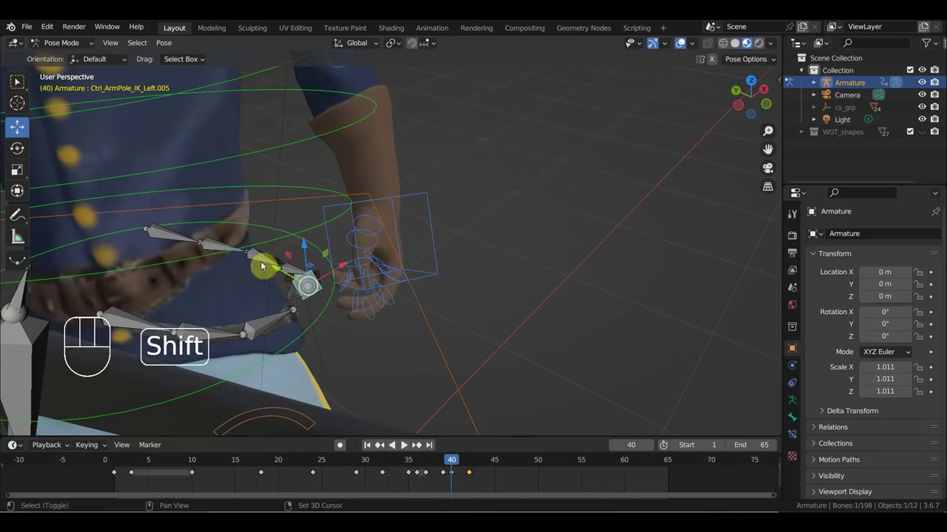
{"action": "left_click", "coordinate": [257, 258]}
{"action": "left_click", "coordinate": [269, 327]}
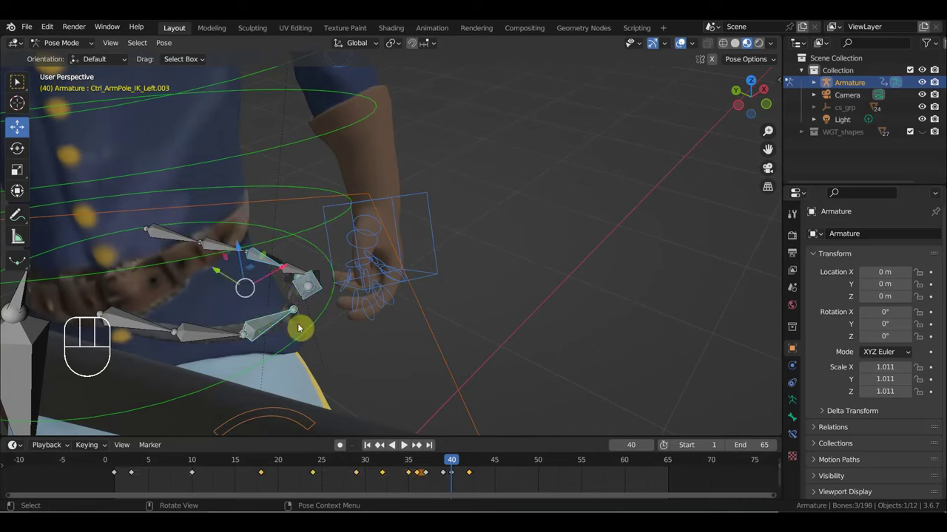
{"action": "key", "text": "g"}
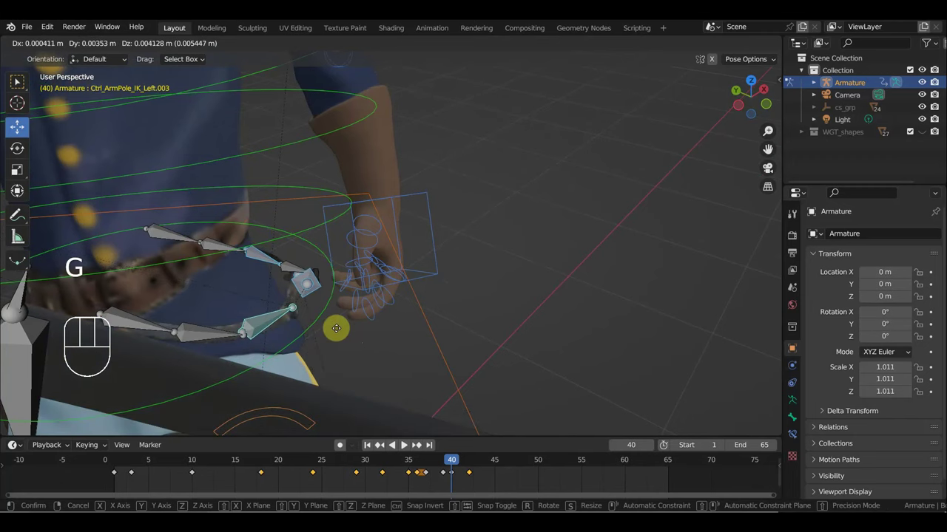
{"action": "left_click_drag", "start_coordinate": [342, 336], "coordinate": [343, 366]}
Bend one more finger control so the hand curls into a grip at frame 40.
{"action": "left_click_drag", "start_coordinate": [342, 344], "coordinate": [342, 315]}
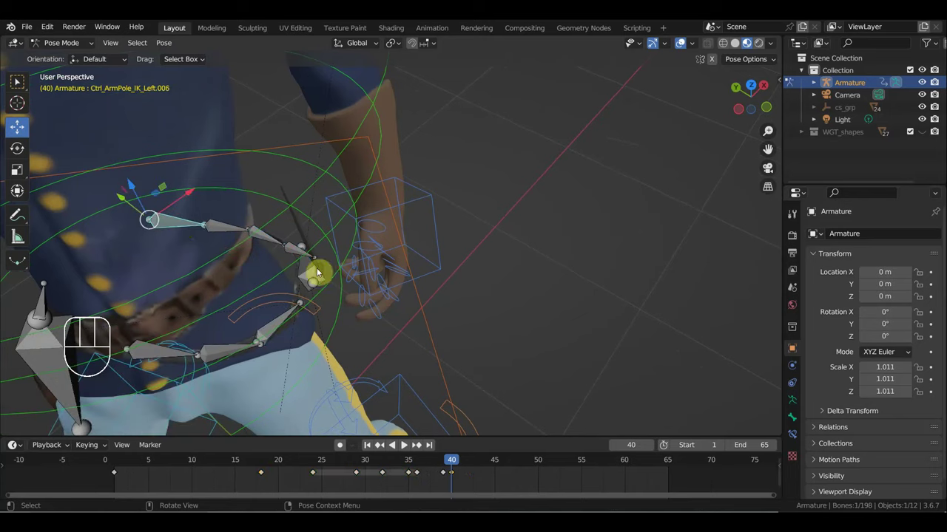
{"action": "left_click", "coordinate": [311, 272]}
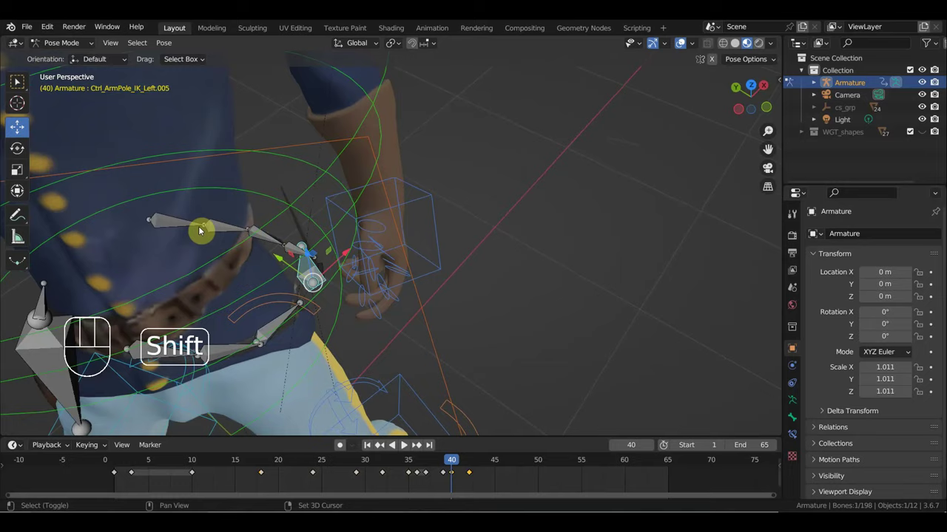
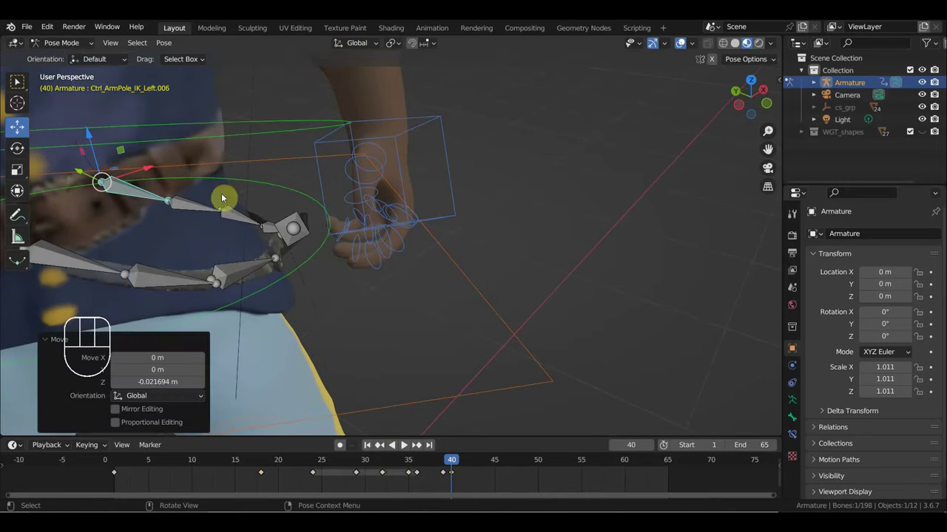
{"action": "key", "text": "g"}
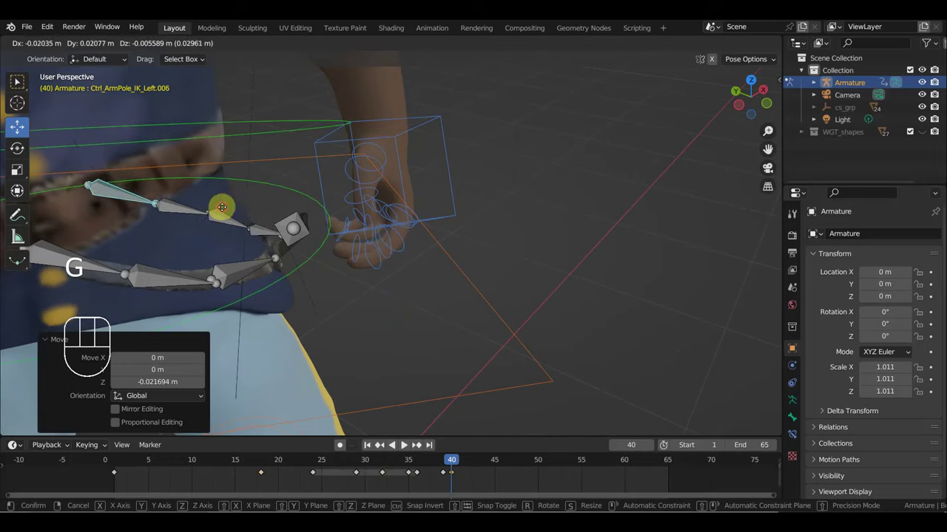
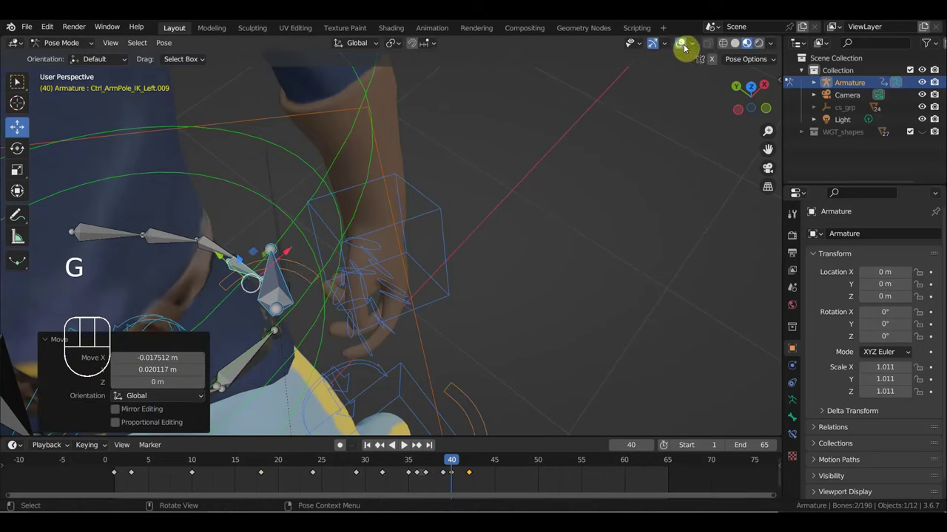
With rig overlays hidden, tighten the curled hand into a fist.
{"action": "left_click_drag", "start_coordinate": [560, 246], "coordinate": [550, 205]}
{"action": "left_click_drag", "start_coordinate": [556, 205], "coordinate": [557, 196]}
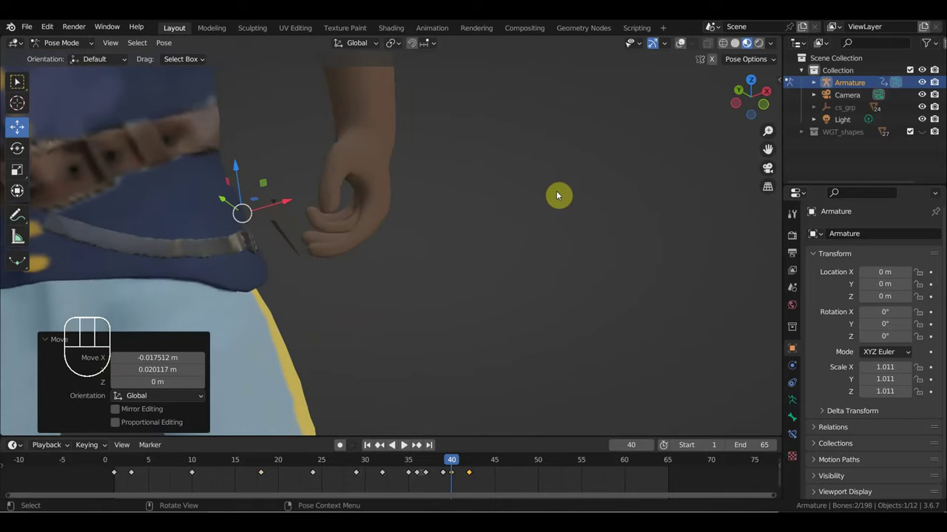
{"action": "key", "text": "g"}
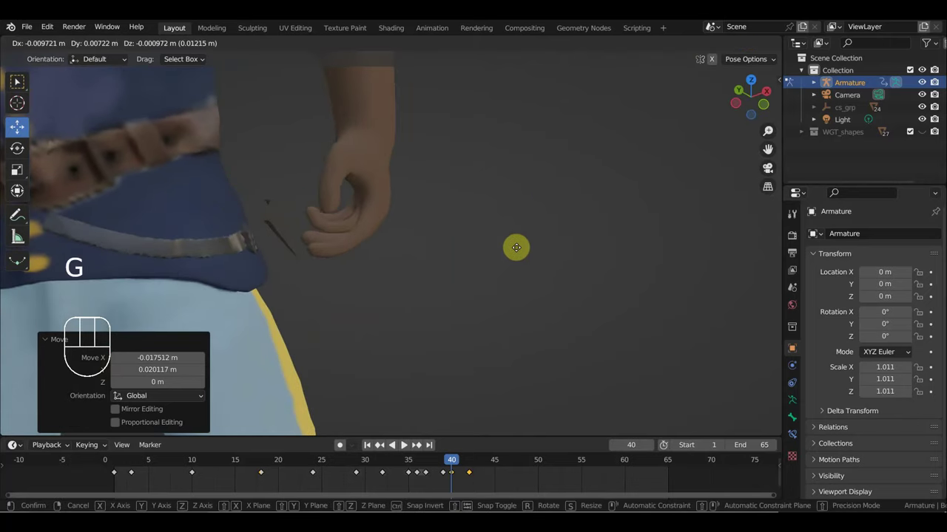
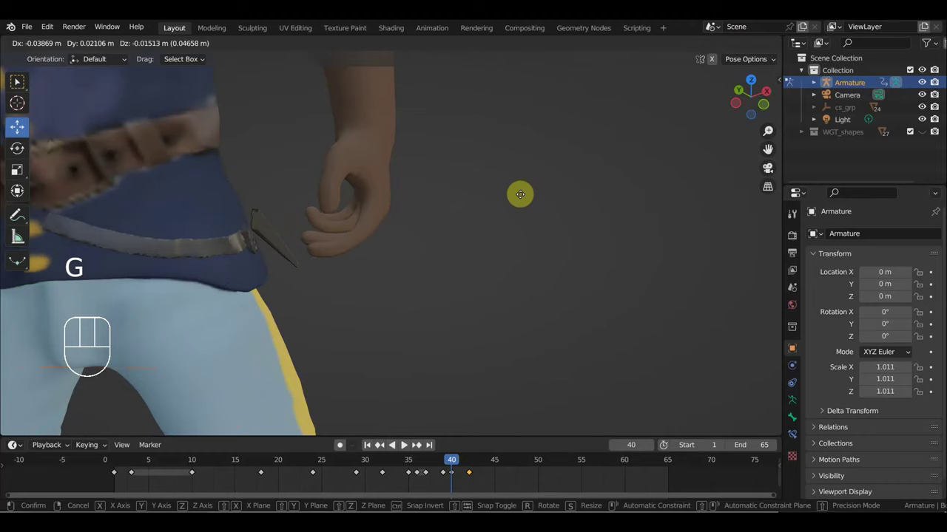
{"action": "scroll", "scroll_direction": "up", "scroll_amount": 3}
Adjust the control at the soldier's hip and key its location and rotation.
{"action": "left_click_drag", "start_coordinate": [517, 205], "coordinate": [284, 224]}
{"action": "scroll", "scroll_direction": "up", "scroll_amount": 3}
{"action": "middle_click", "coordinate": [533, 207]}
{"action": "scroll", "scroll_direction": "down", "scroll_amount": 3}
{"action": "key", "text": "g"}
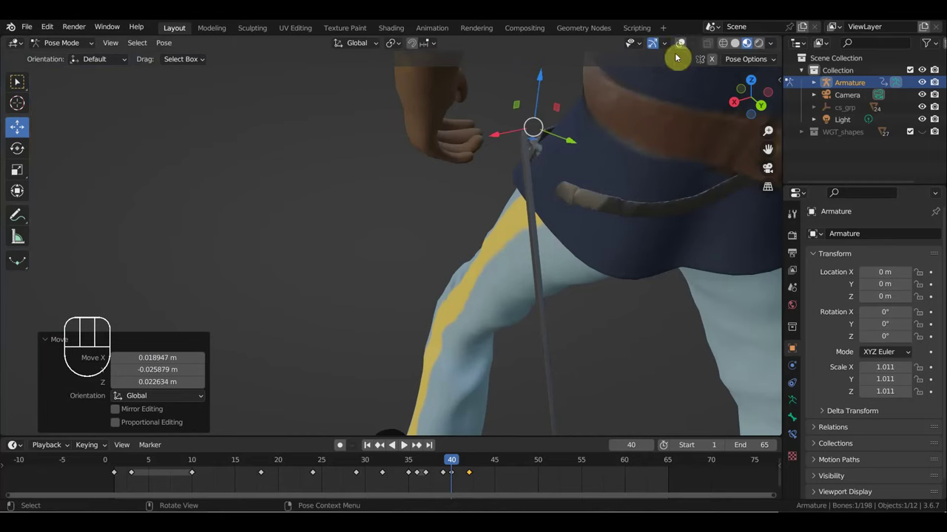
{"action": "key", "text": "i"}
Nudge the sword control at the hip, key location and rotation, and move to frame 42.
{"action": "left_click_drag", "start_coordinate": [677, 55], "coordinate": [639, 121]}
{"action": "left_click_drag", "start_coordinate": [561, 197], "coordinate": [630, 160]}
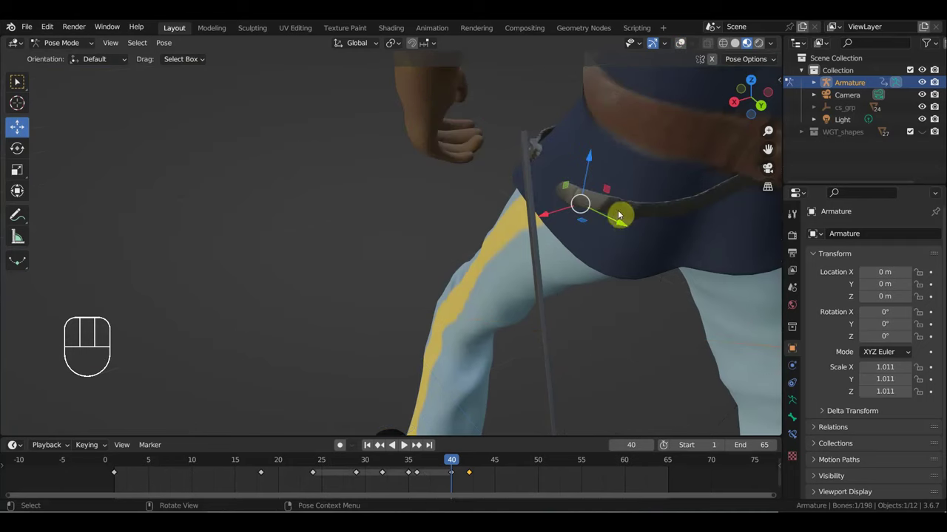
{"action": "key", "text": "g"}
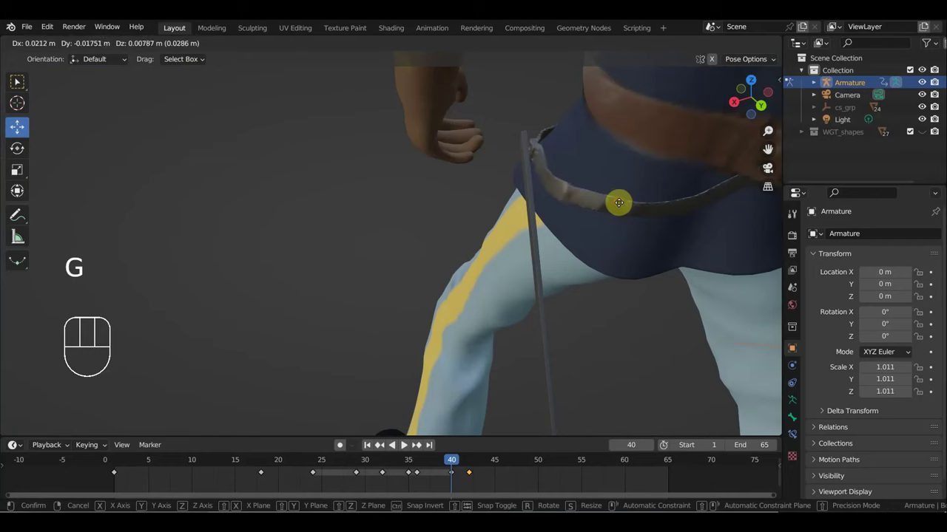
{"action": "key", "text": "i"}
{"action": "left_click_drag", "start_coordinate": [441, 465], "coordinate": [467, 482]}
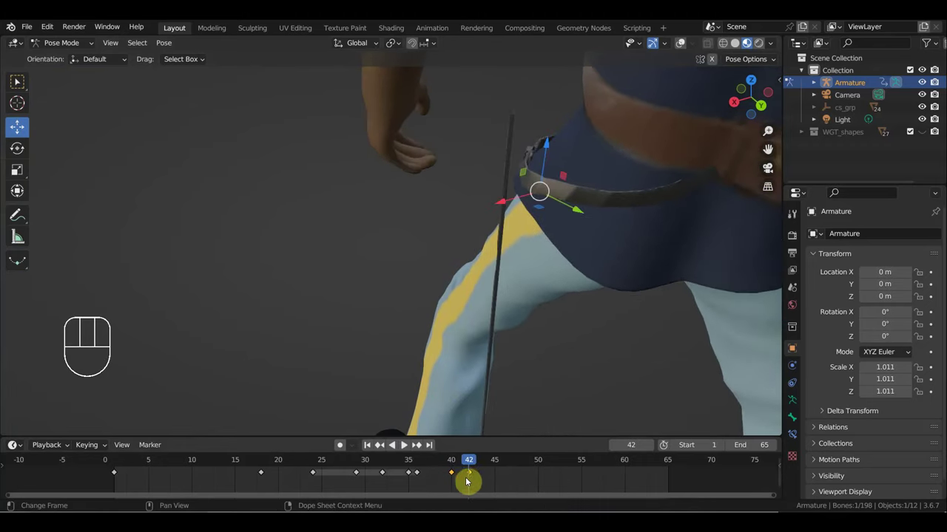
Step through frames around 42, show the rig overlays again and select a control at the waist.
{"action": "left_click_drag", "start_coordinate": [495, 486], "coordinate": [470, 472]}
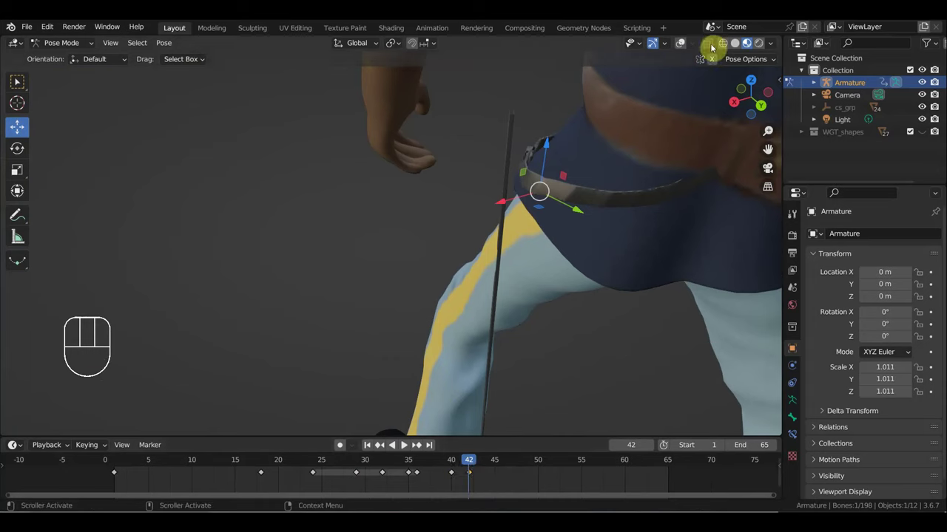
{"action": "left_click", "coordinate": [524, 126]}
{"action": "left_click_drag", "start_coordinate": [532, 190], "coordinate": [548, 195]}
{"action": "left_click", "coordinate": [559, 200]}
{"action": "left_click_drag", "start_coordinate": [640, 191], "coordinate": [659, 190]}
{"action": "left_click_drag", "start_coordinate": [708, 178], "coordinate": [619, 243]}
With the left arm pole control active, scrub back to frame 35 and inspect the hip.
{"action": "left_click_drag", "start_coordinate": [484, 486], "coordinate": [470, 467]}
{"action": "key", "text": "Delete"}
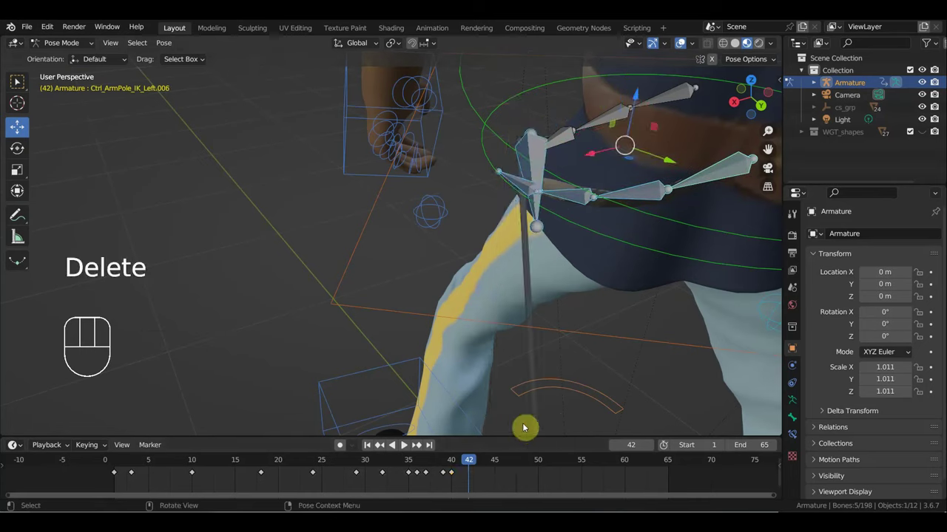
{"action": "left_click", "coordinate": [453, 464]}
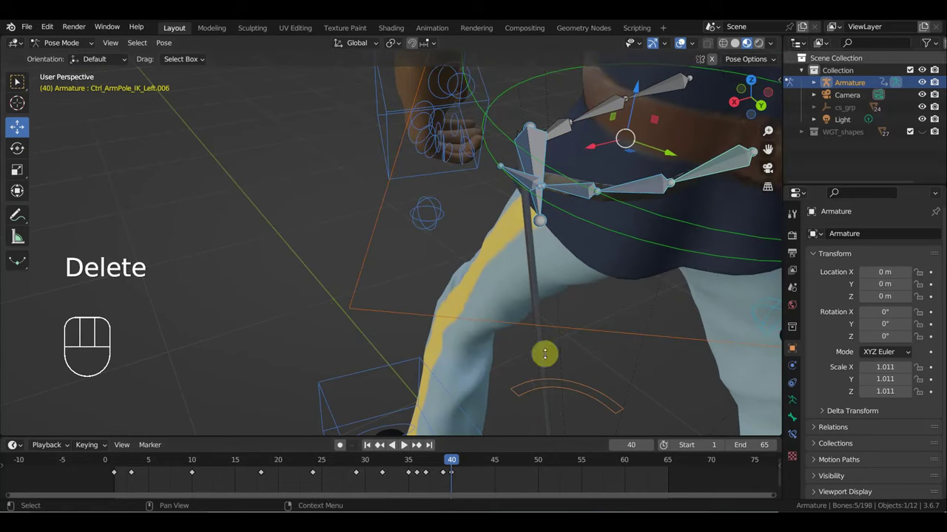
{"action": "left_click_drag", "start_coordinate": [683, 46], "coordinate": [683, 56]}
{"action": "middle_click", "coordinate": [590, 190]}
{"action": "left_click_drag", "start_coordinate": [444, 463], "coordinate": [505, 357]}
{"action": "left_click_drag", "start_coordinate": [549, 318], "coordinate": [512, 302]}
{"action": "left_click_drag", "start_coordinate": [557, 270], "coordinate": [546, 254]}
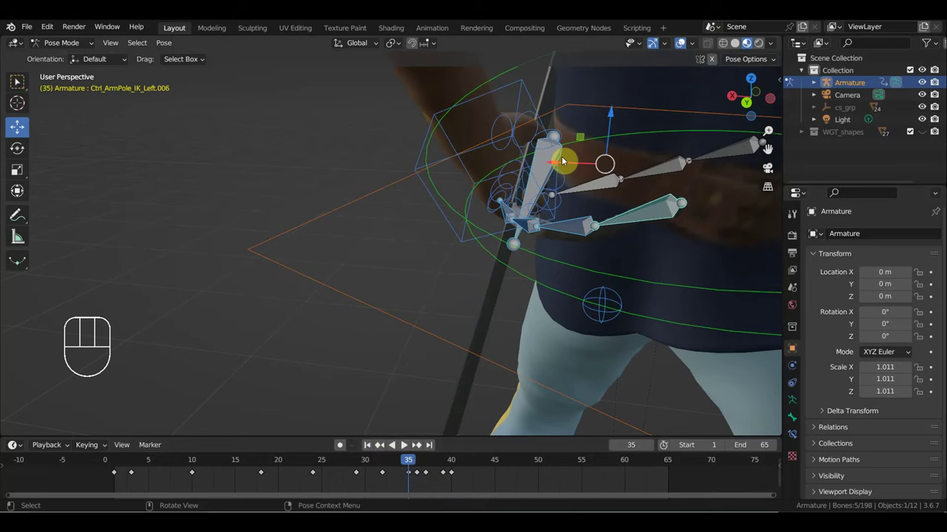
Select the hand control at the hilt, rotate it slightly at frame 33 and insert a keyframe.
{"action": "left_click", "coordinate": [553, 161]}
{"action": "left_click", "coordinate": [557, 158]}
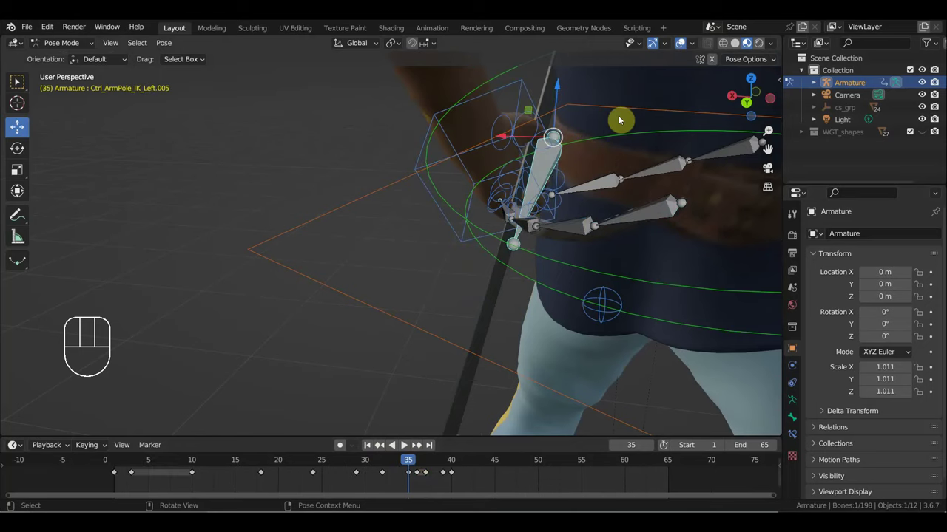
{"action": "middle_click", "coordinate": [732, 59]}
{"action": "left_click_drag", "start_coordinate": [682, 47], "coordinate": [682, 57]}
{"action": "left_click_drag", "start_coordinate": [627, 209], "coordinate": [619, 209]}
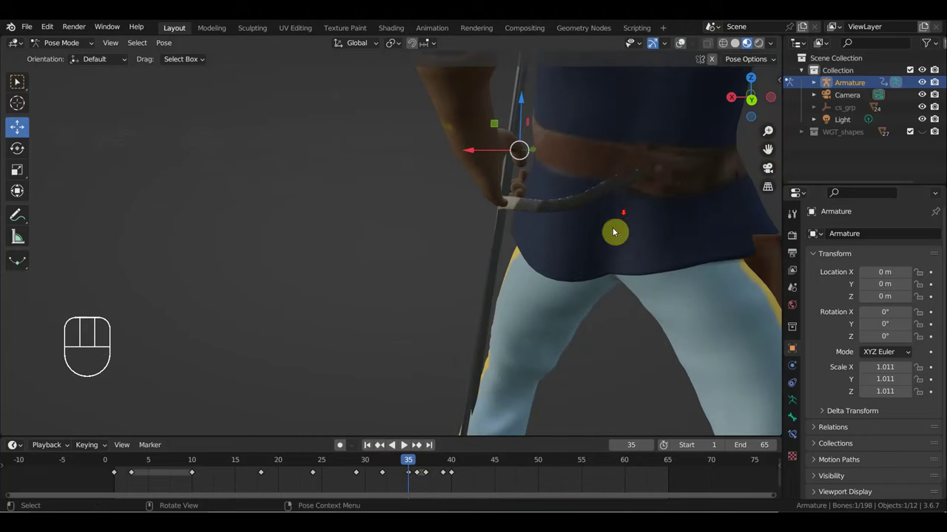
{"action": "left_click_drag", "start_coordinate": [534, 280], "coordinate": [539, 231]}
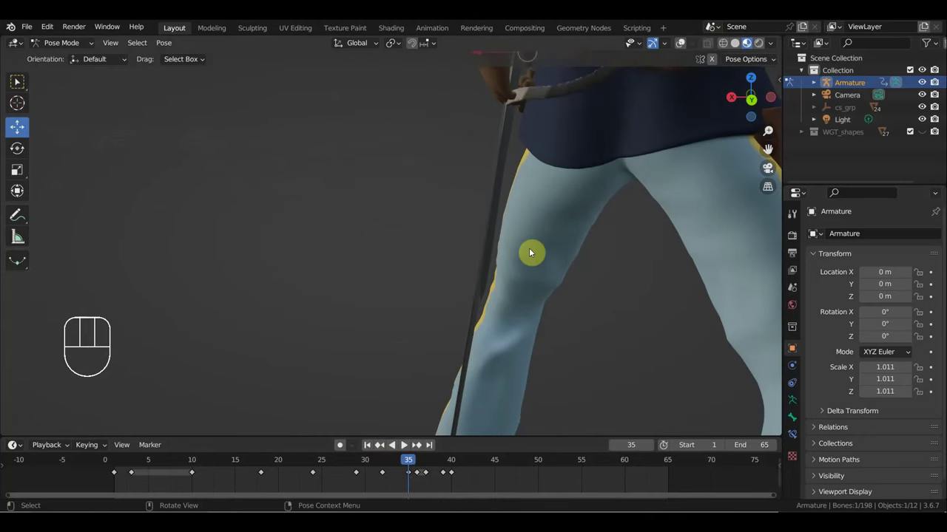
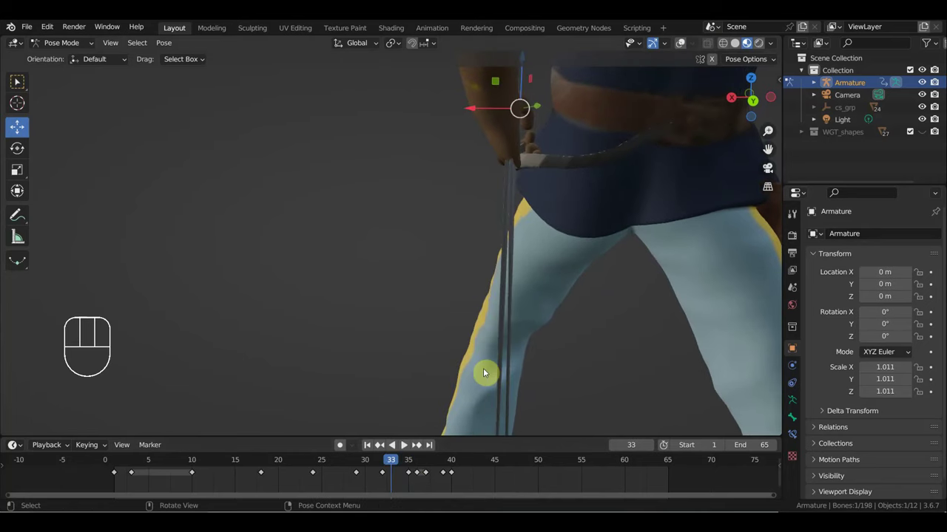
{"action": "key", "text": "r"}
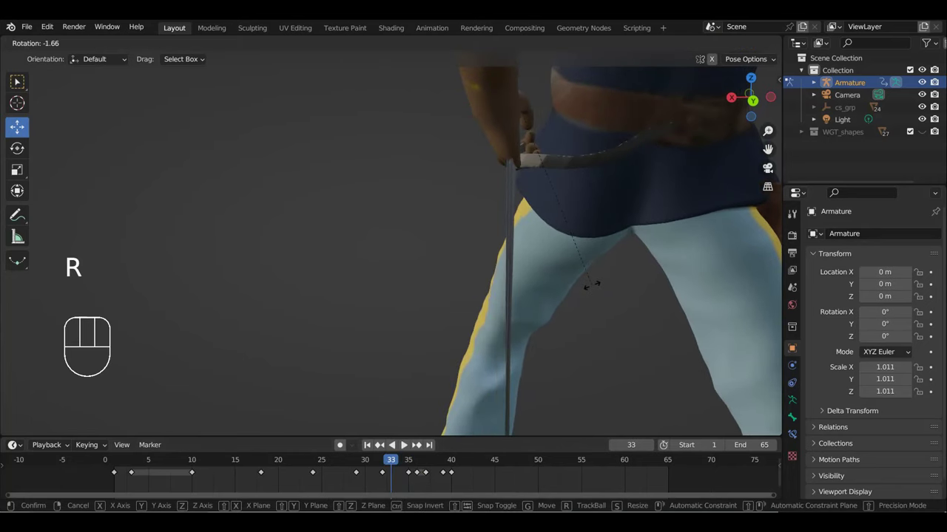
{"action": "key", "text": "i"}
Check the turned hand from another angle and jump to frame 40.
{"action": "left_click_drag", "start_coordinate": [400, 462], "coordinate": [462, 467]}
{"action": "left_click_drag", "start_coordinate": [522, 351], "coordinate": [545, 386]}
{"action": "left_click", "coordinate": [684, 47]}
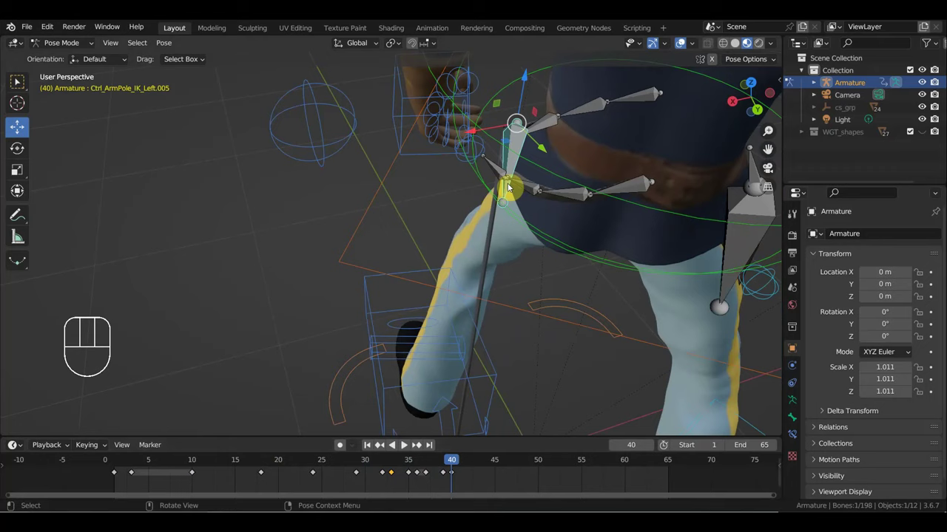
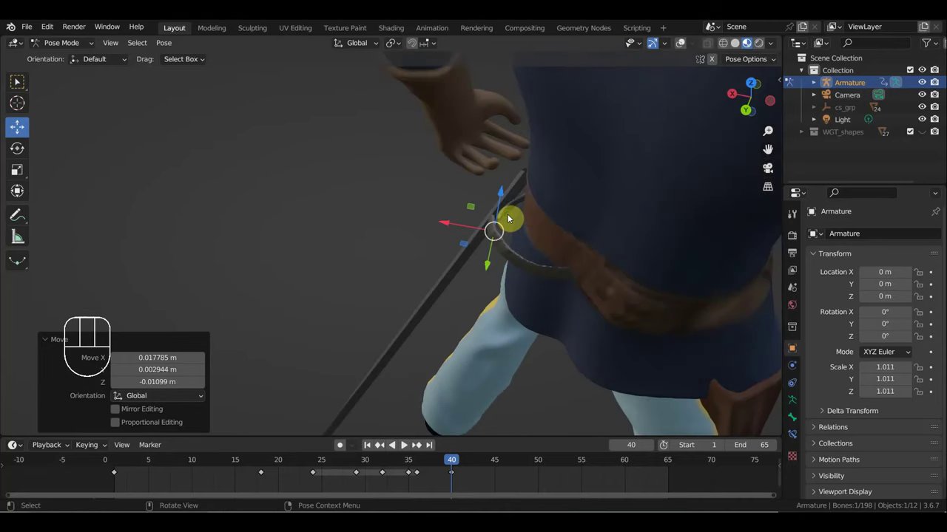
Select the left arm pole controls, move them toward the sword and key the pose at frame 40.
{"action": "left_click", "coordinate": [499, 242]}
{"action": "left_click", "coordinate": [516, 262]}
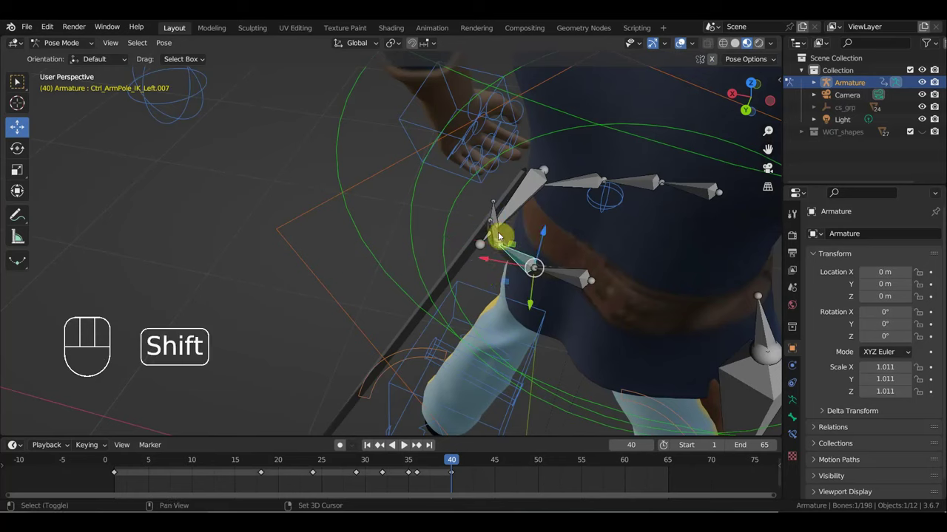
{"action": "left_click", "coordinate": [501, 236]}
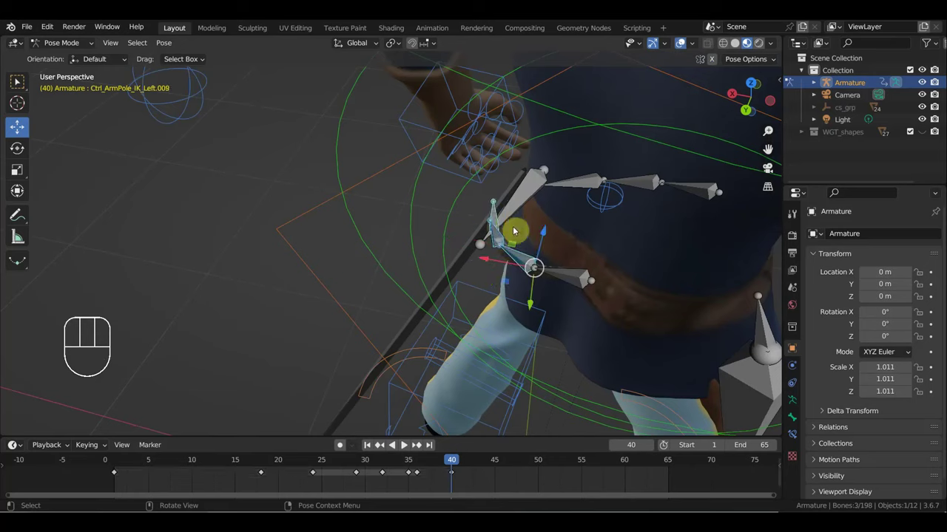
{"action": "key", "text": "g"}
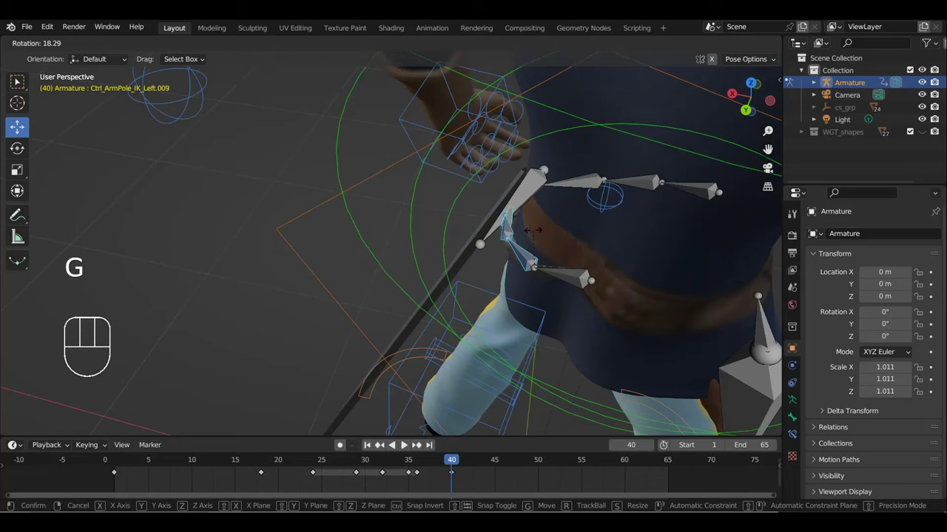
{"action": "left_click", "coordinate": [691, 45]}
{"action": "left_click_drag", "start_coordinate": [568, 294], "coordinate": [628, 281]}
{"action": "left_click_drag", "start_coordinate": [615, 299], "coordinate": [604, 306]}
{"action": "key", "text": "g"}
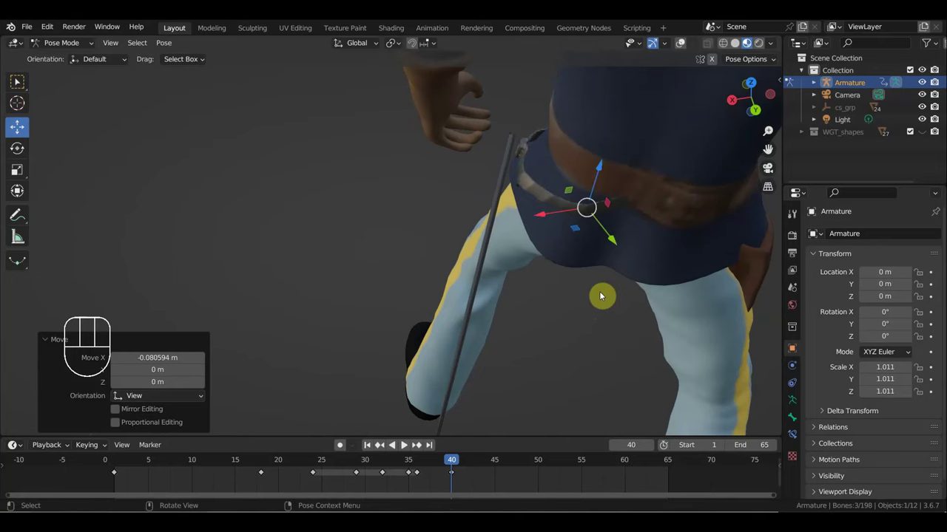
{"action": "key", "text": "i"}
Bring the hand control onto the sword hilt, key it, and step back to frame 39.
{"action": "middle_click", "coordinate": [510, 201]}
{"action": "left_click_drag", "start_coordinate": [674, 57], "coordinate": [612, 104]}
{"action": "left_click_drag", "start_coordinate": [522, 153], "coordinate": [568, 125]}
{"action": "left_click", "coordinate": [680, 51]}
{"action": "key", "text": "g"}
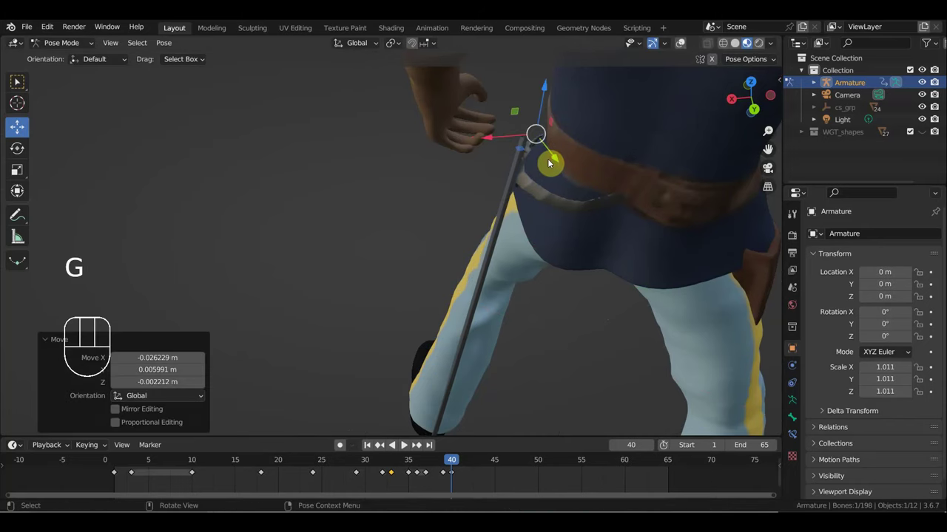
{"action": "key", "text": "i"}
{"action": "left_click_drag", "start_coordinate": [444, 462], "coordinate": [440, 476]}
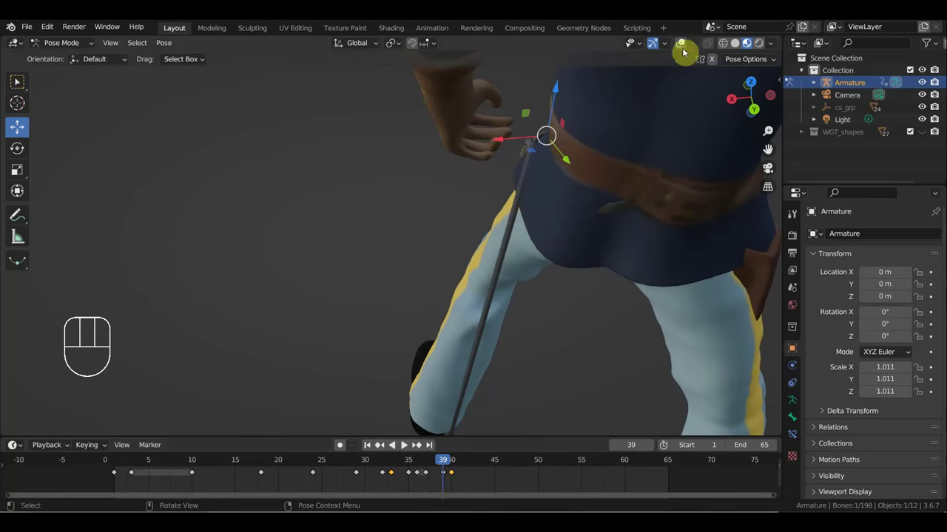
With overlays shown, select the left-arm bones, move them at frame 39 and key them.
{"action": "left_click", "coordinate": [560, 189]}
{"action": "left_click", "coordinate": [542, 178]}
{"action": "left_click_drag", "start_coordinate": [604, 199], "coordinate": [639, 200]}
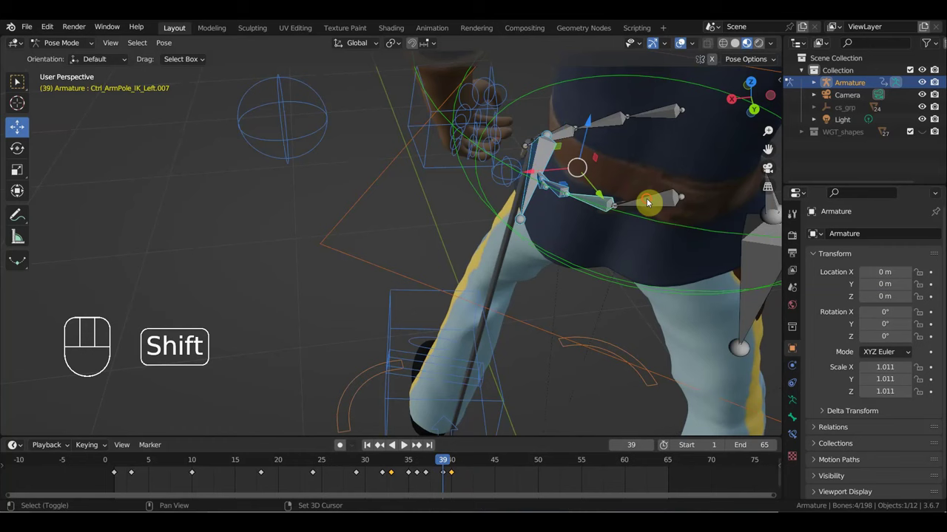
{"action": "left_click", "coordinate": [646, 120]}
{"action": "left_click", "coordinate": [621, 121]}
{"action": "left_click", "coordinate": [569, 133]}
{"action": "left_click_drag", "start_coordinate": [568, 196], "coordinate": [571, 211]}
{"action": "left_click", "coordinate": [442, 476]}
{"action": "key", "text": "Delete"}
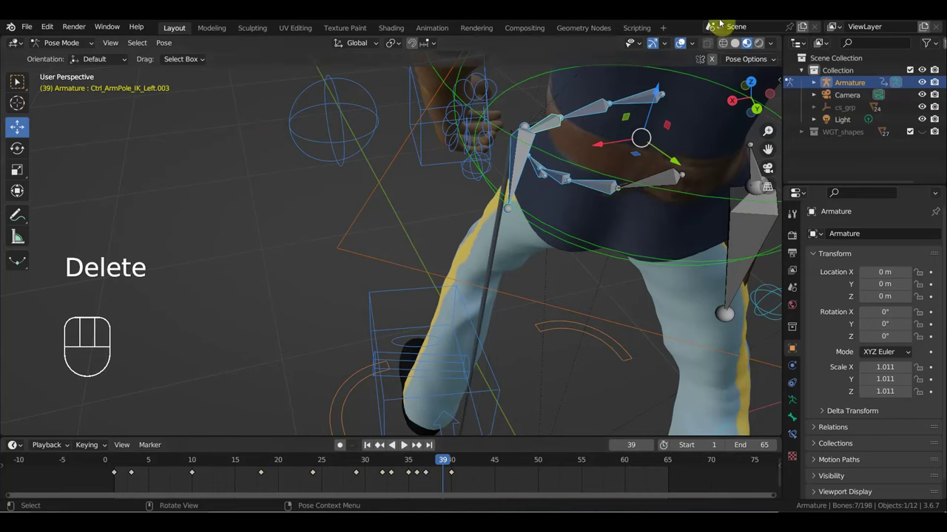
Go to frame 38 and move the left arm pole controls into place.
{"action": "middle_click", "coordinate": [623, 164]}
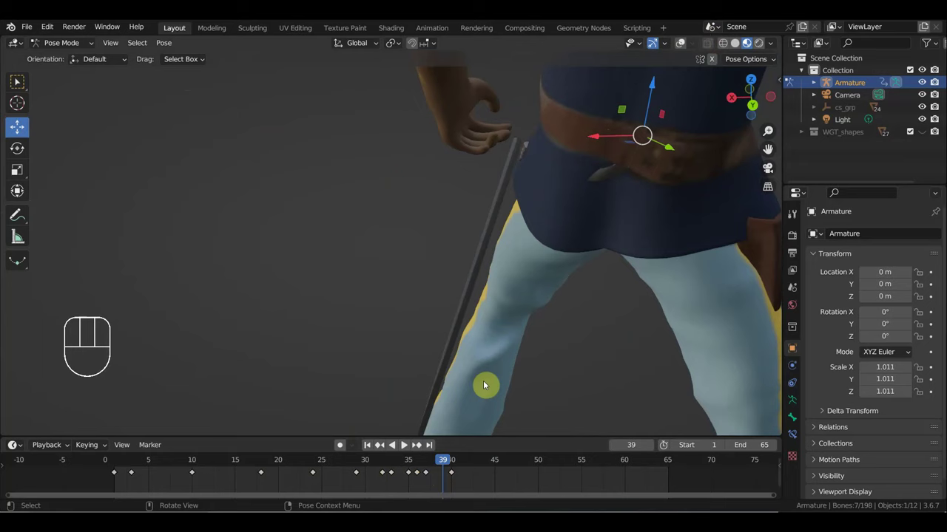
{"action": "left_click", "coordinate": [432, 465]}
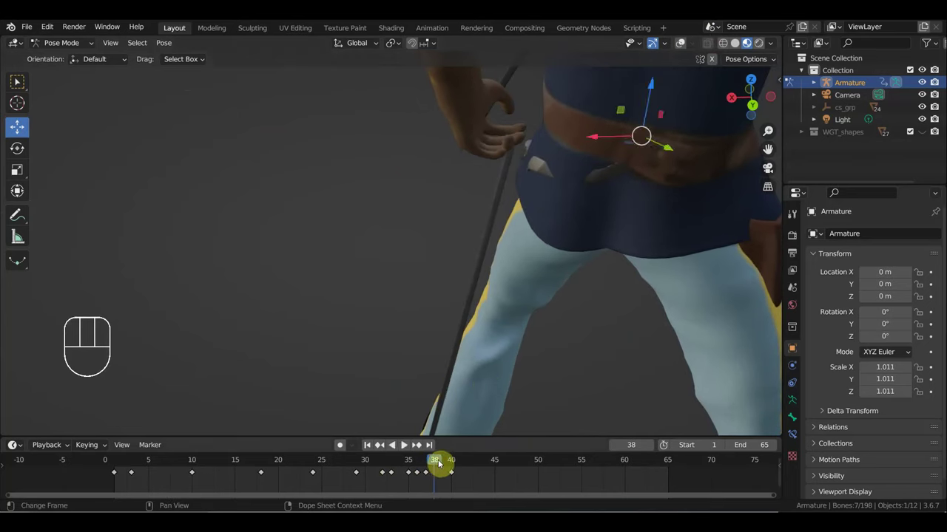
{"action": "left_click", "coordinate": [439, 465]}
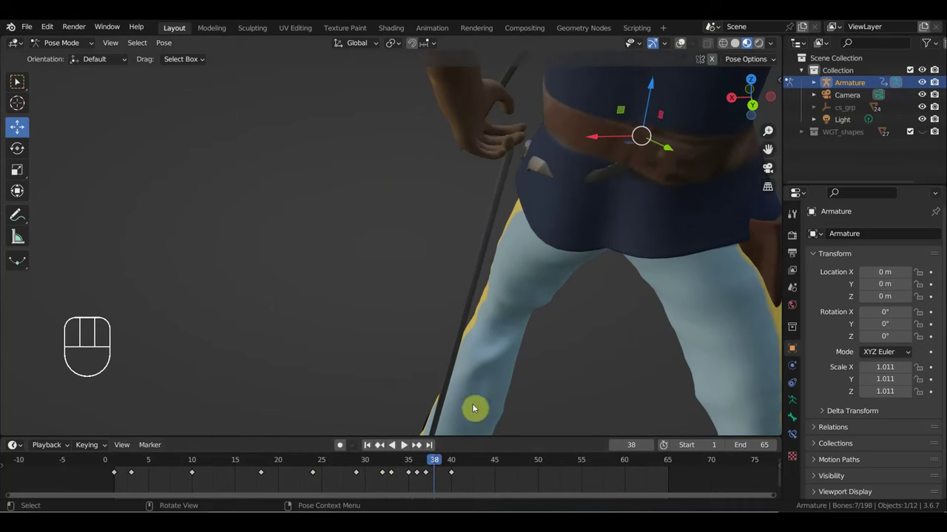
{"action": "left_click_drag", "start_coordinate": [602, 155], "coordinate": [580, 174]}
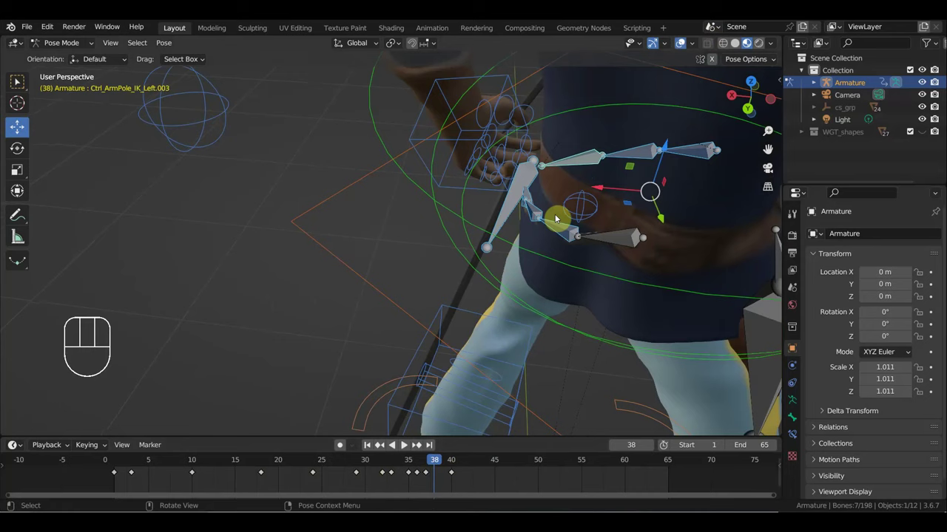
{"action": "left_click", "coordinate": [539, 217]}
{"action": "left_click", "coordinate": [559, 227]}
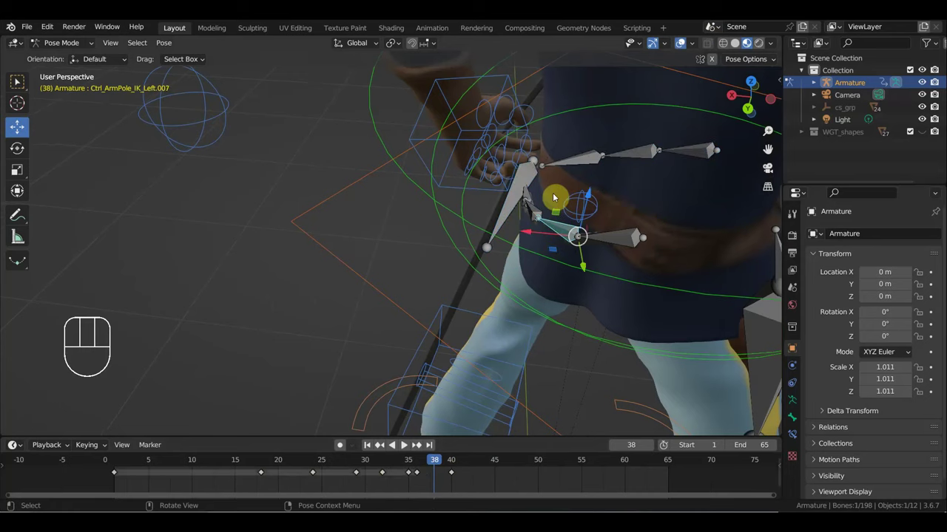
{"action": "left_click_drag", "start_coordinate": [528, 175], "coordinate": [535, 169]}
{"action": "left_click", "coordinate": [684, 47]}
Rotate the hand toward the sword hilt at frame 38 and fine-tune the arm controls.
{"action": "left_click_drag", "start_coordinate": [627, 148], "coordinate": [619, 140]}
{"action": "key", "text": "g"}
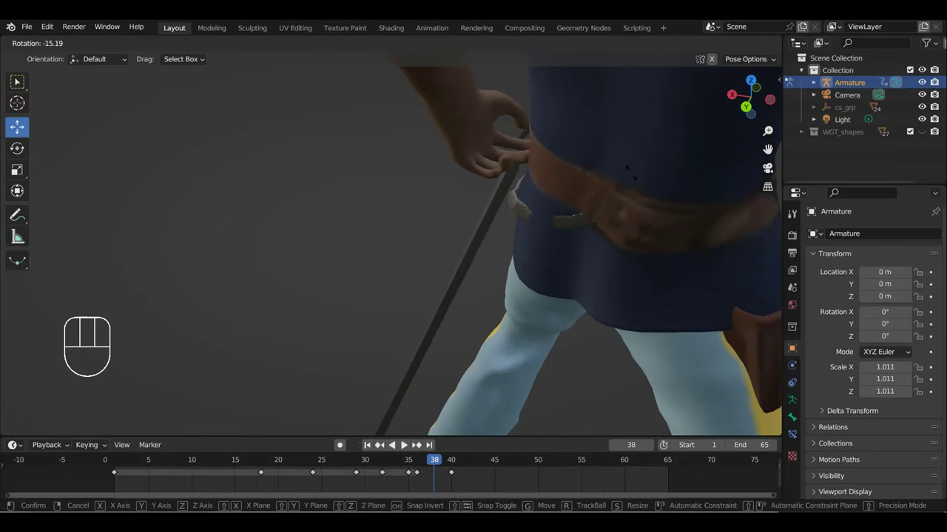
{"action": "middle_click", "coordinate": [596, 218]}
{"action": "left_click_drag", "start_coordinate": [671, 252], "coordinate": [631, 263]}
{"action": "left_click", "coordinate": [675, 48]}
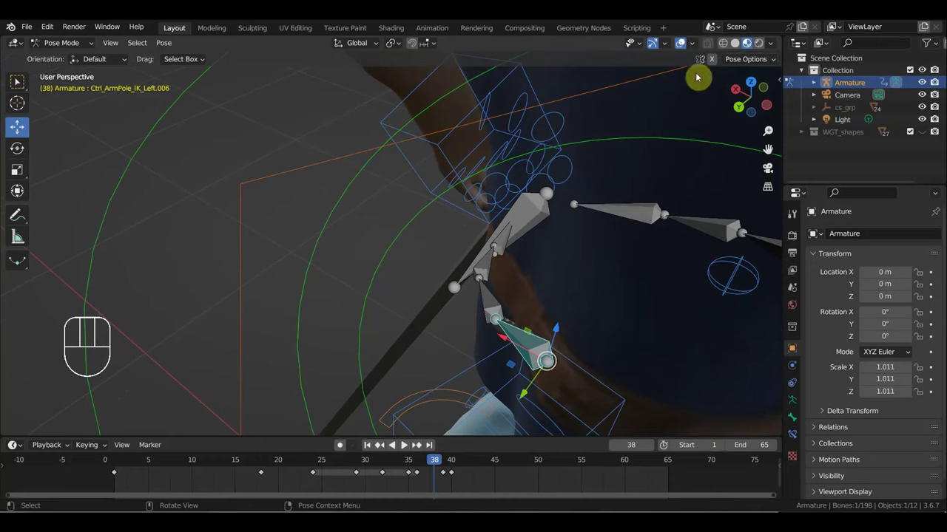
{"action": "left_click", "coordinate": [680, 47]}
{"action": "middle_click", "coordinate": [619, 168]}
Settle the arm control, select every bone and insert location and rotation keys.
{"action": "key", "text": "g"}
{"action": "left_click_drag", "start_coordinate": [543, 263], "coordinate": [647, 224]}
{"action": "key", "text": "a"}
{"action": "key", "text": "i"}
Move to frame 61 and zoom out to see the whole soldier mid-stride.
{"action": "left_click_drag", "start_coordinate": [463, 465], "coordinate": [520, 344]}
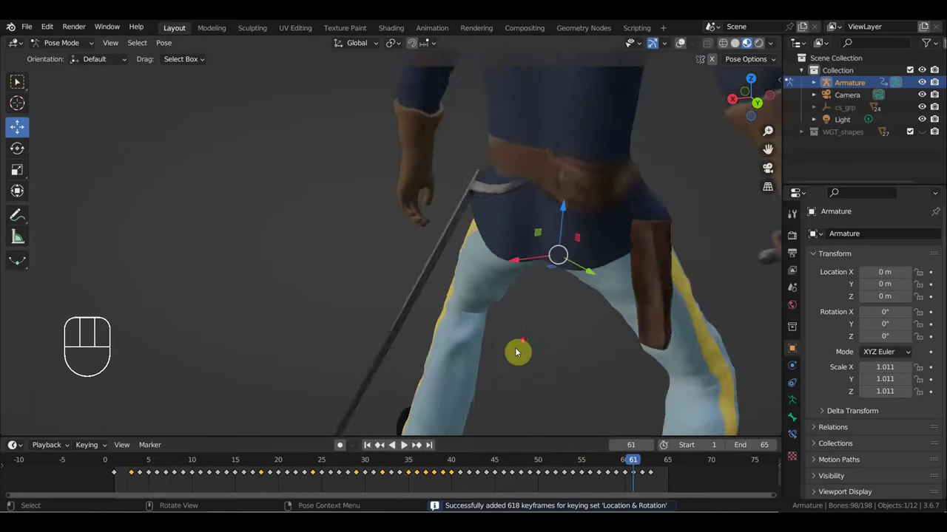
{"action": "left_click_drag", "start_coordinate": [504, 347], "coordinate": [4, 304]}
{"action": "left_click_drag", "start_coordinate": [406, 285], "coordinate": [389, 289]}
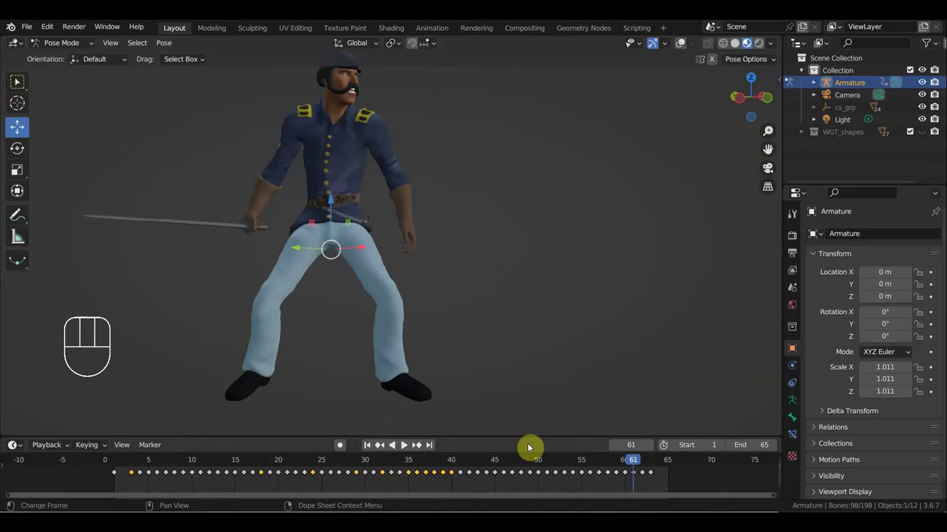
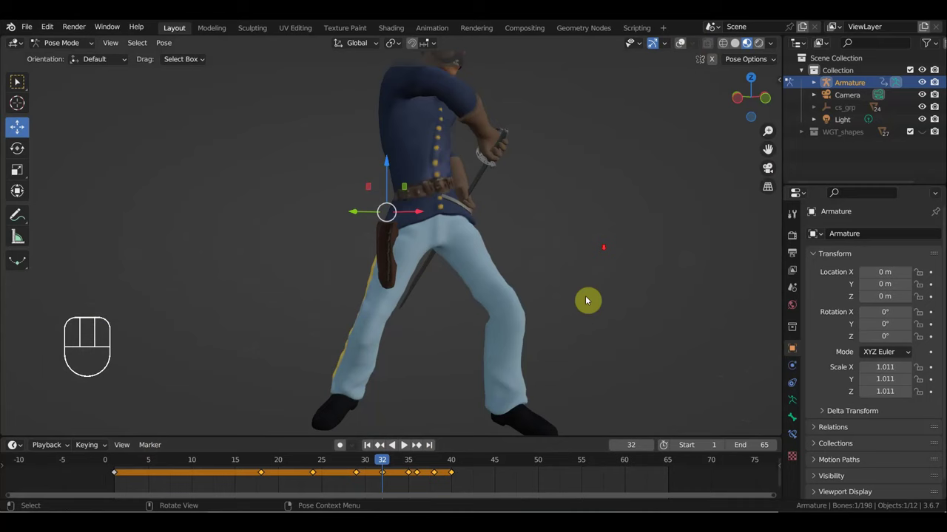
Scrub the sword-draw animation, then delete the keyframes after frame 24.
{"action": "left_click_drag", "start_coordinate": [384, 466], "coordinate": [203, 486]}
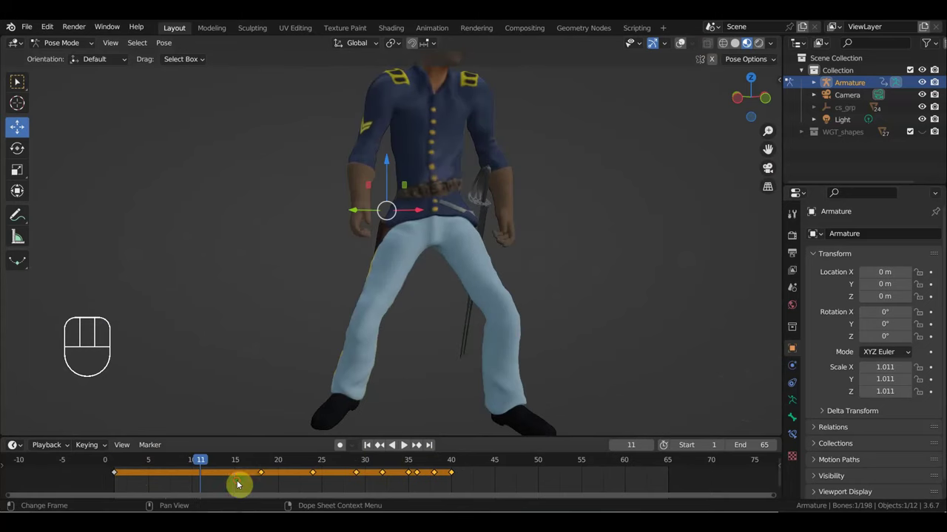
{"action": "left_click_drag", "start_coordinate": [218, 466], "coordinate": [325, 496]}
{"action": "left_click_drag", "start_coordinate": [473, 489], "coordinate": [349, 468]}
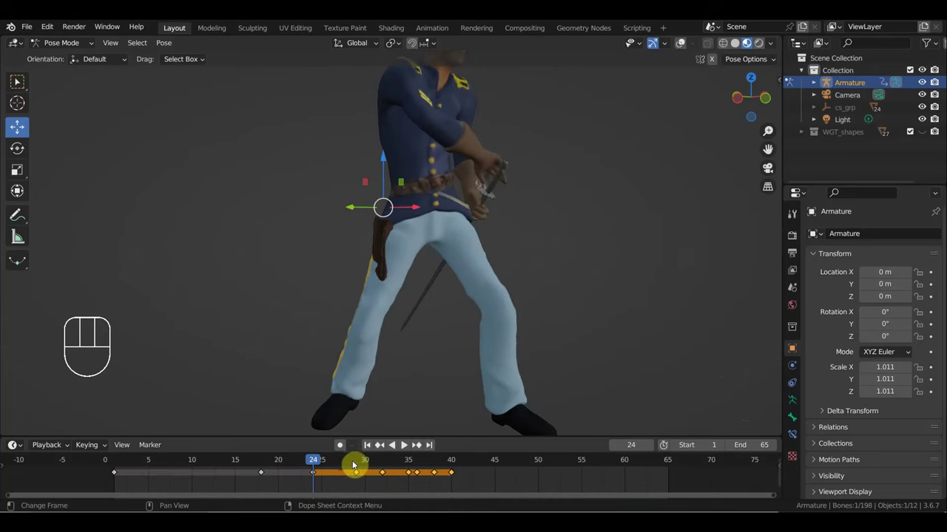
{"action": "key", "text": "Delete"}
Rotate the sword arm control into a new pose at frame 24 and key it.
{"action": "left_click_drag", "start_coordinate": [398, 303], "coordinate": [384, 296]}
{"action": "key", "text": "r"}
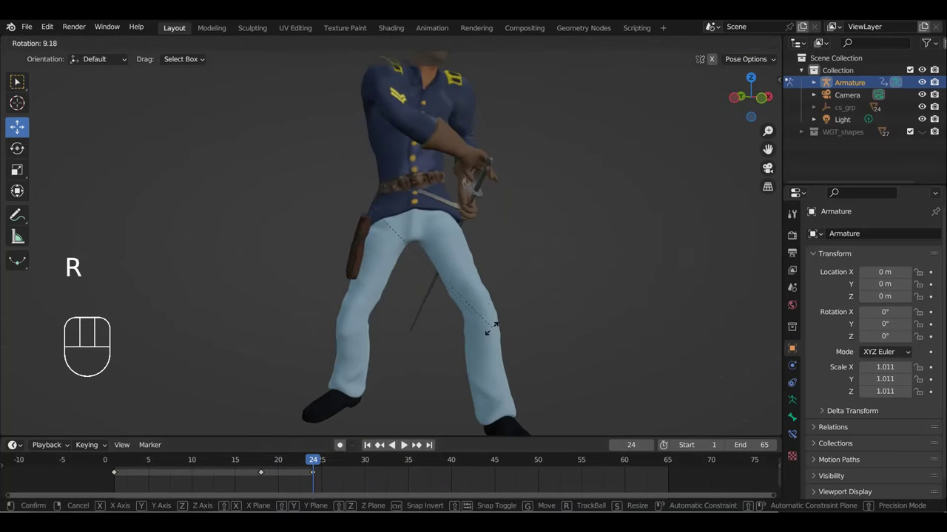
{"action": "left_click_drag", "start_coordinate": [510, 332], "coordinate": [554, 336]}
{"action": "left_click_drag", "start_coordinate": [518, 330], "coordinate": [490, 328]}
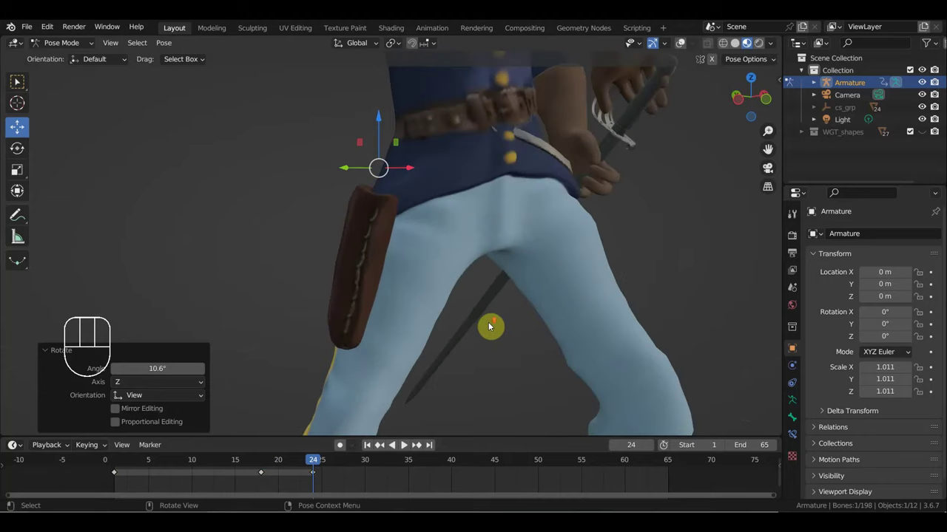
{"action": "middle_click", "coordinate": [460, 320]}
{"action": "middle_click", "coordinate": [440, 304]}
{"action": "scroll", "scroll_direction": "down", "scroll_amount": 3}
{"action": "key", "text": "i"}
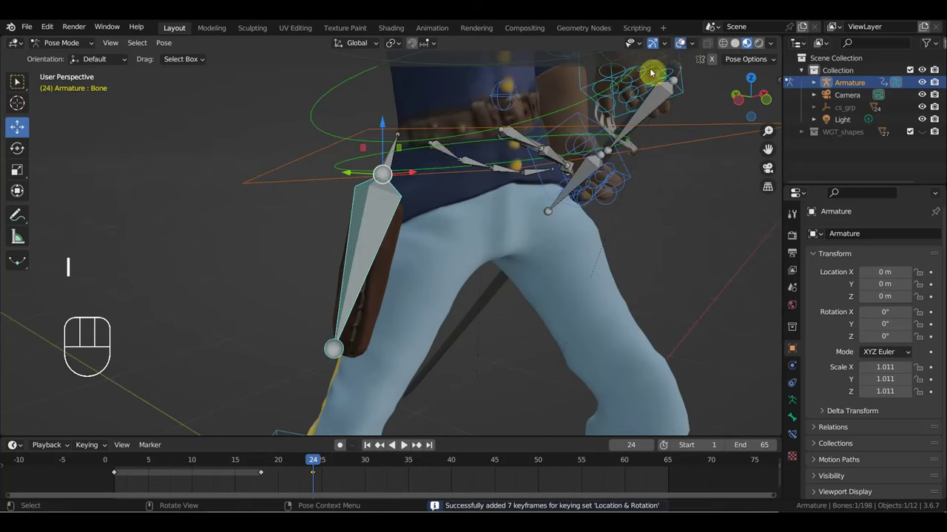
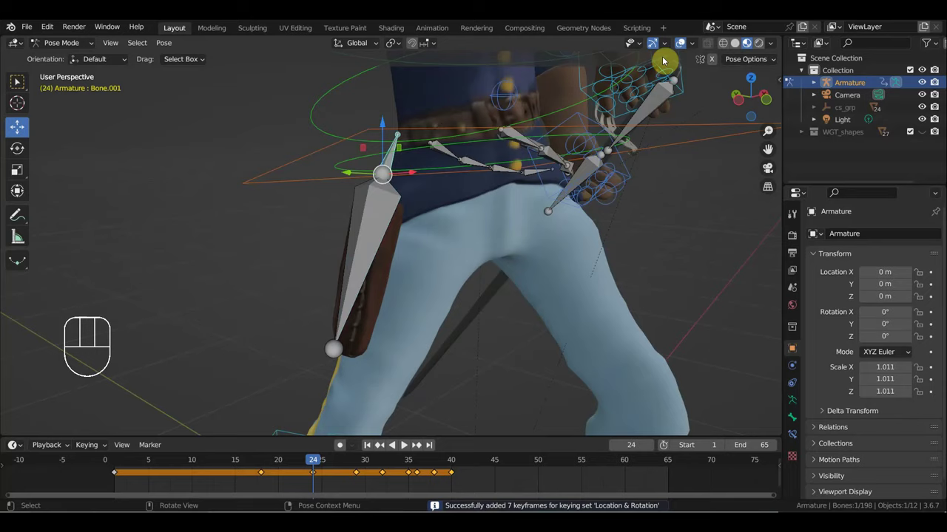
With overlays hidden, refine the arm rotation, re-key it and delete the leftover keys from frames 30–40.
{"action": "left_click_drag", "start_coordinate": [641, 171], "coordinate": [608, 170]}
{"action": "key", "text": "g"}
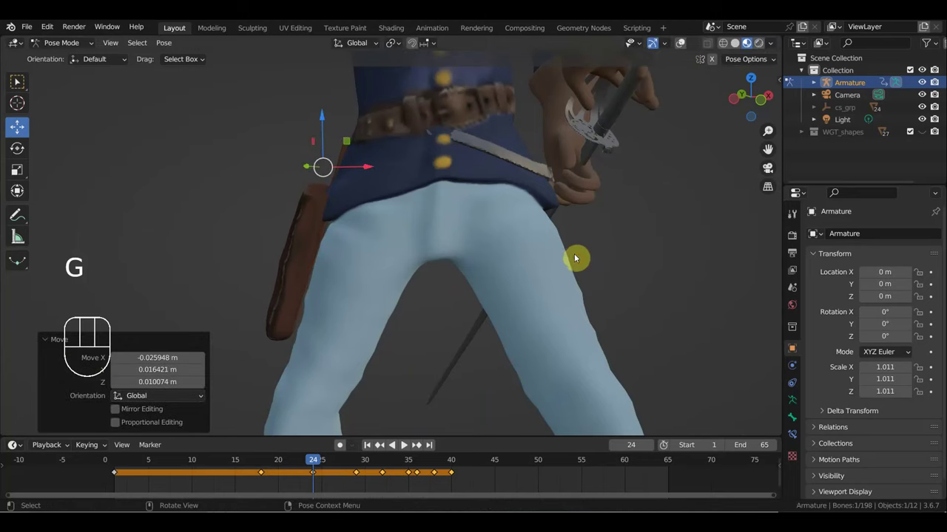
{"action": "key", "text": "r"}
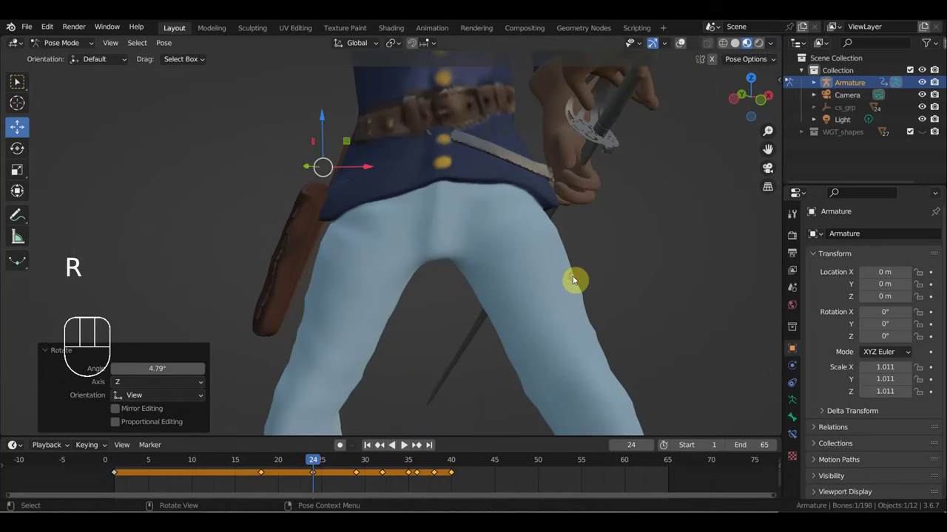
{"action": "key", "text": "r"}
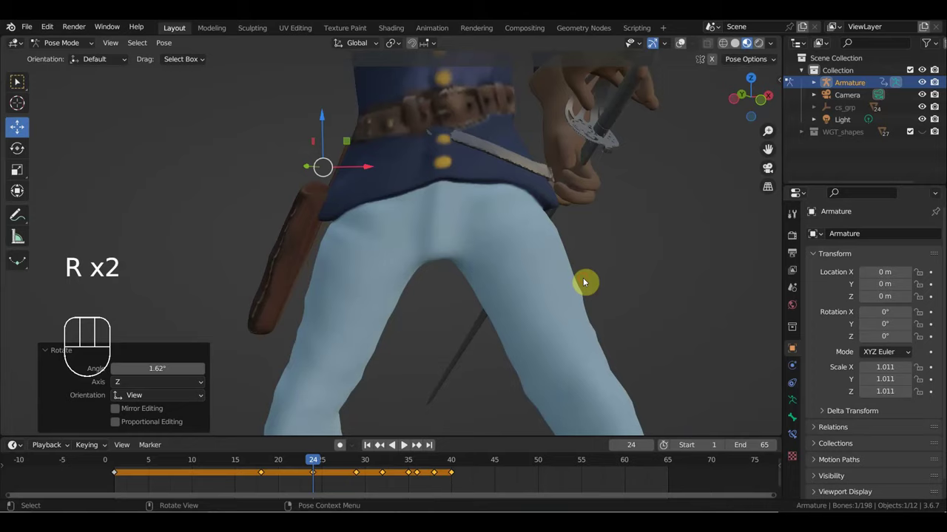
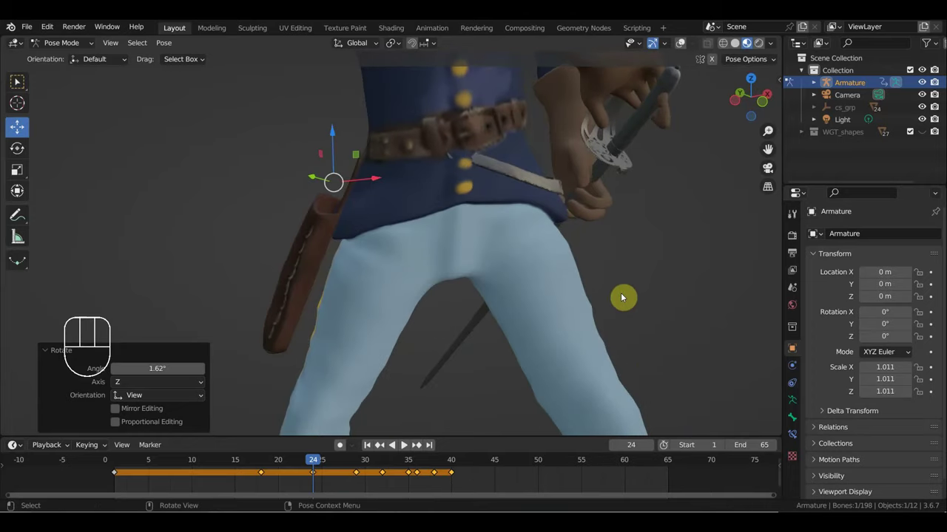
{"action": "key", "text": "i"}
{"action": "left_click_drag", "start_coordinate": [392, 483], "coordinate": [350, 468]}
{"action": "key", "text": "Delete"}
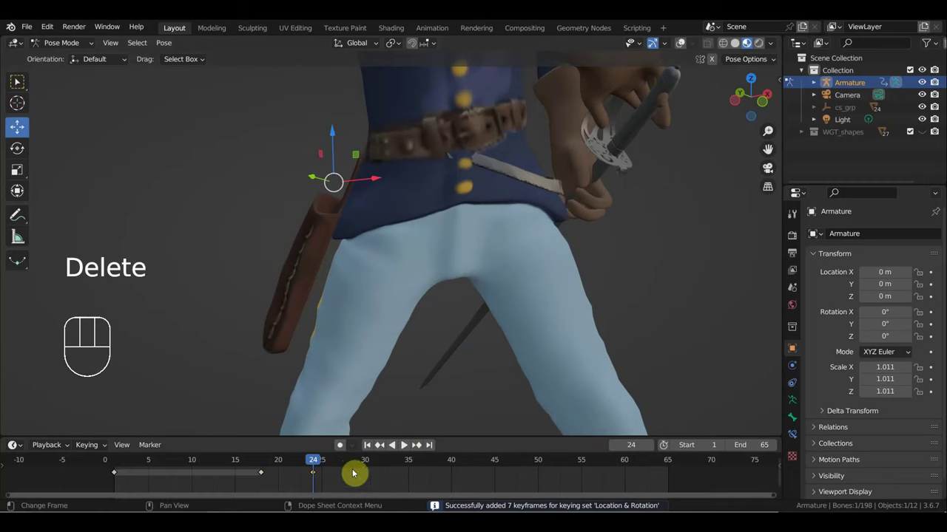
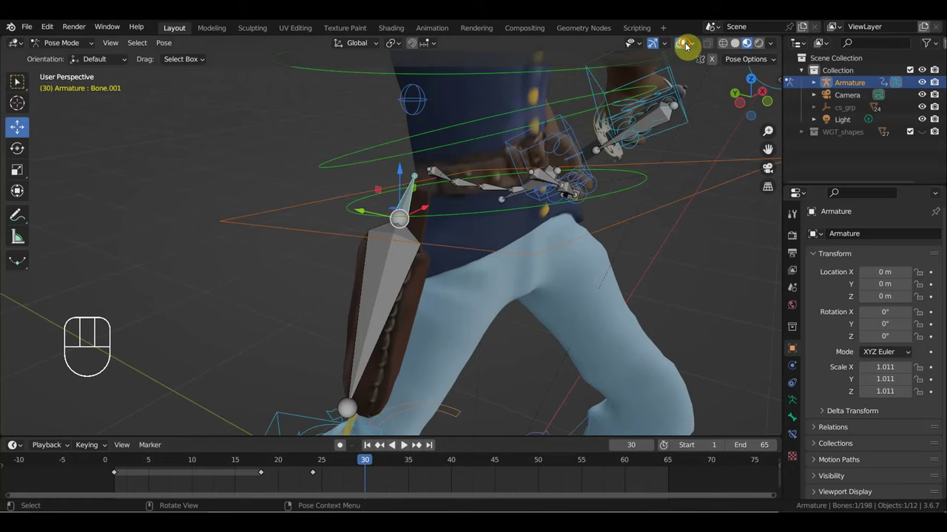
Rotate the scabbard bone against the leg and key location and rotation for it and all bones.
{"action": "key", "text": "r"}
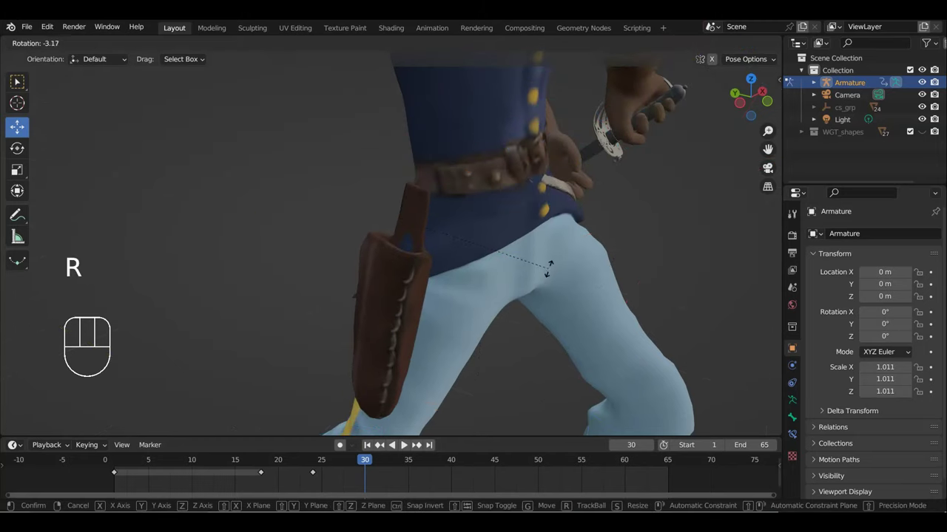
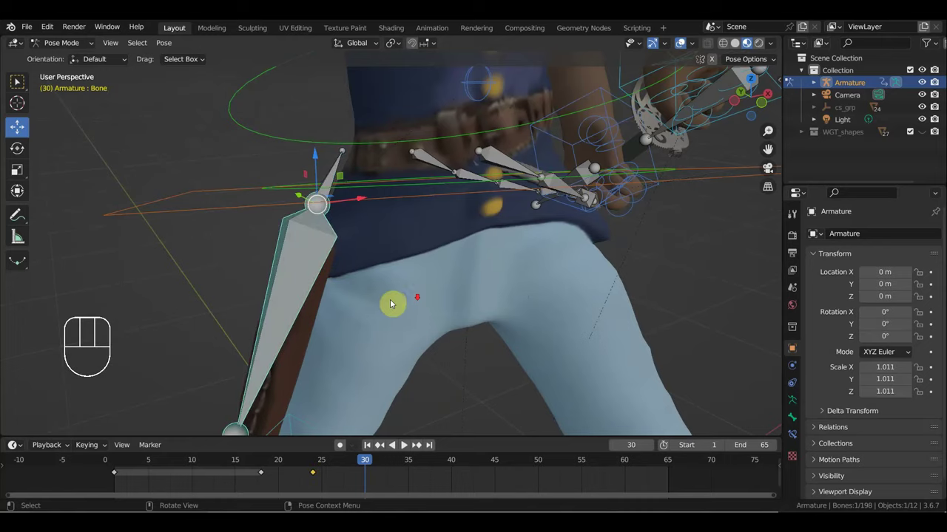
{"action": "left_click_drag", "start_coordinate": [463, 308], "coordinate": [531, 307]}
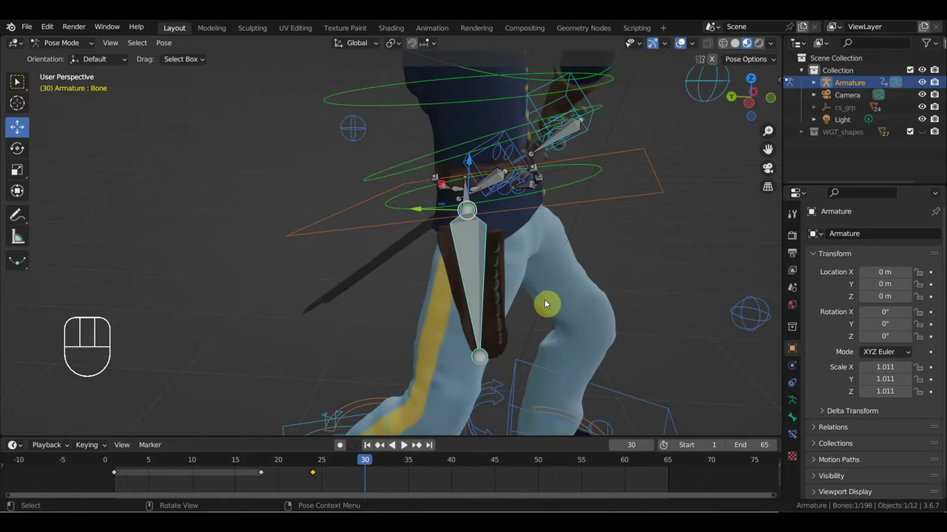
{"action": "key", "text": "r"}
{"action": "key", "text": "i"}
{"action": "key", "text": "a"}
{"action": "key", "text": "i"}
Key scabbard poses at frames 55 and 41, then swing it to a new angle and key frame 64.
{"action": "left_click_drag", "start_coordinate": [377, 464], "coordinate": [611, 353]}
{"action": "left_click_drag", "start_coordinate": [570, 330], "coordinate": [671, 312]}
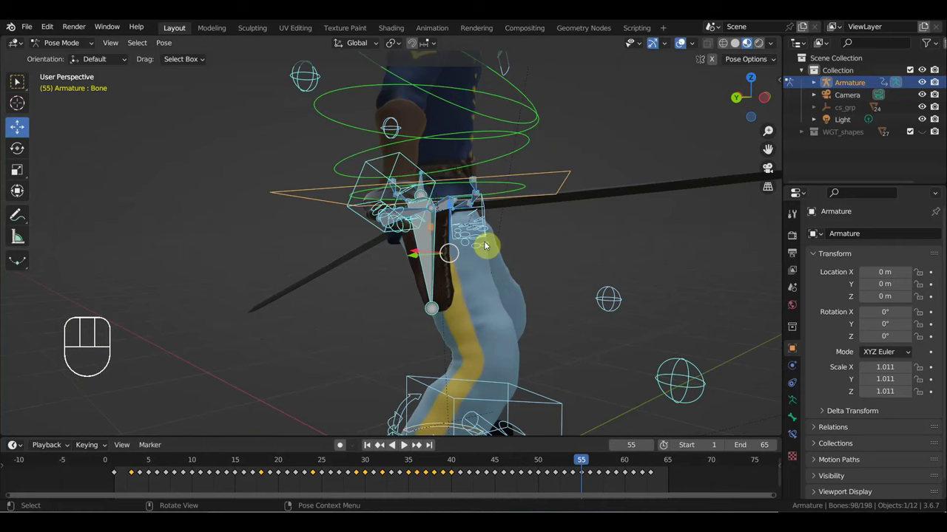
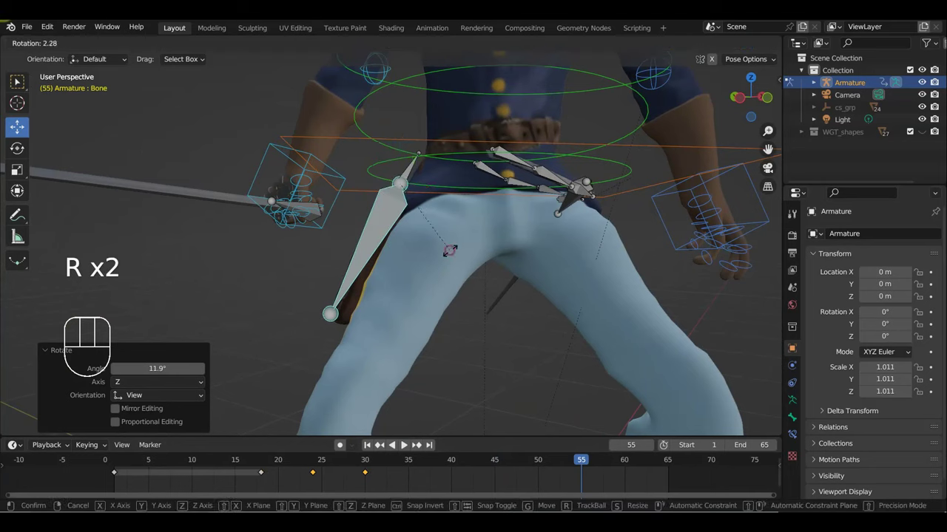
{"action": "key", "text": "i"}
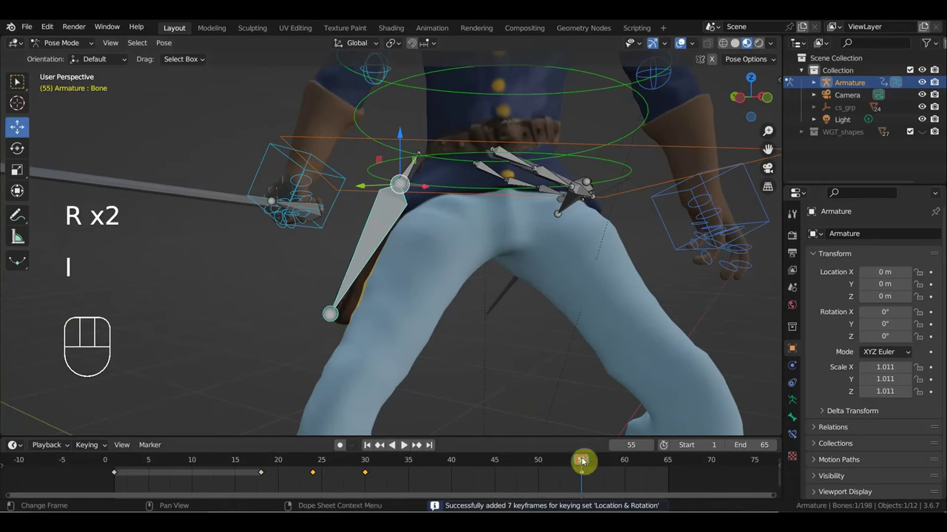
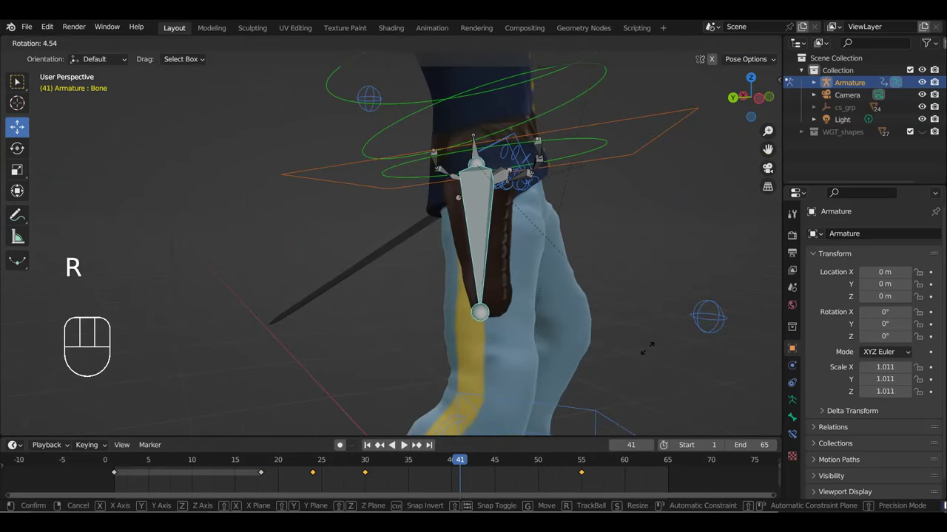
{"action": "key", "text": "i"}
{"action": "left_click_drag", "start_coordinate": [487, 466], "coordinate": [657, 473]}
{"action": "key", "text": "r"}
{"action": "key", "text": "i"}
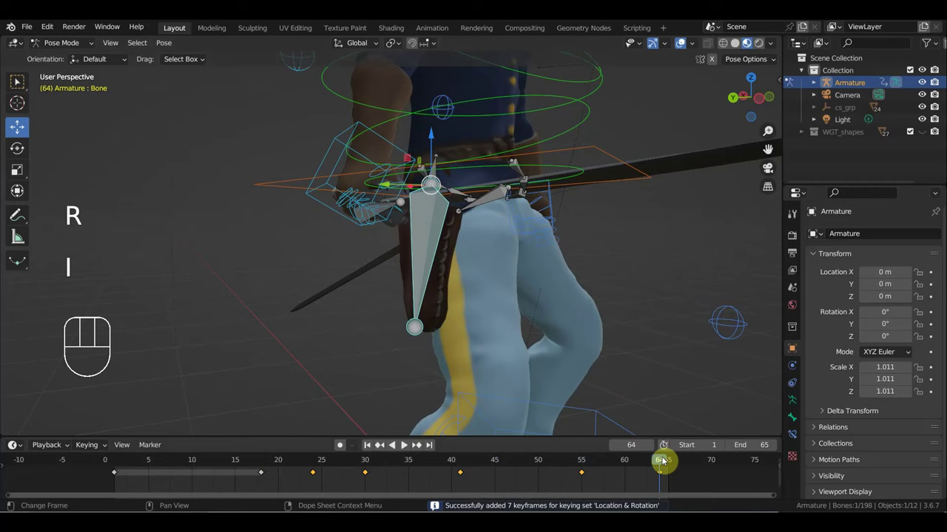
Move to frame 18, rotate the scabbard for the start of the swing and key it.
{"action": "left_click_drag", "start_coordinate": [663, 465], "coordinate": [296, 447]}
{"action": "left_click_drag", "start_coordinate": [509, 339], "coordinate": [407, 334]}
{"action": "key", "text": "r"}
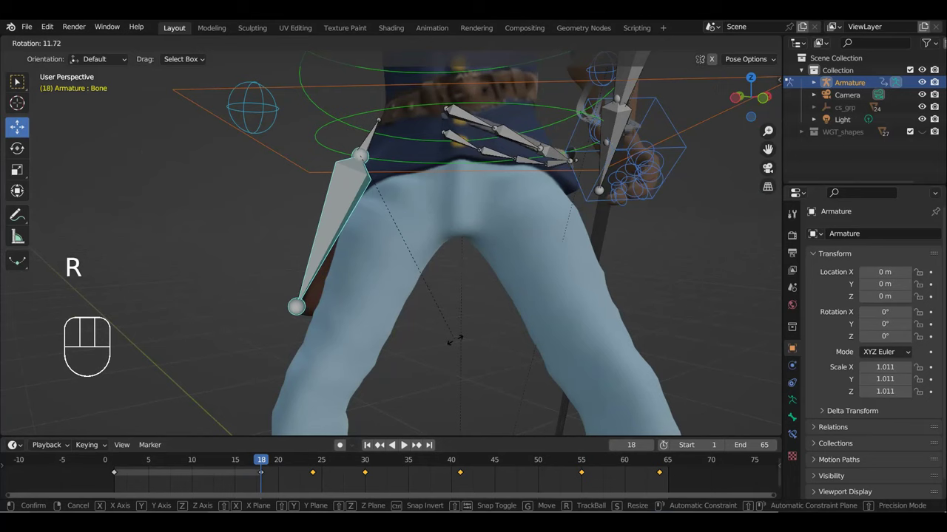
{"action": "key", "text": "i"}
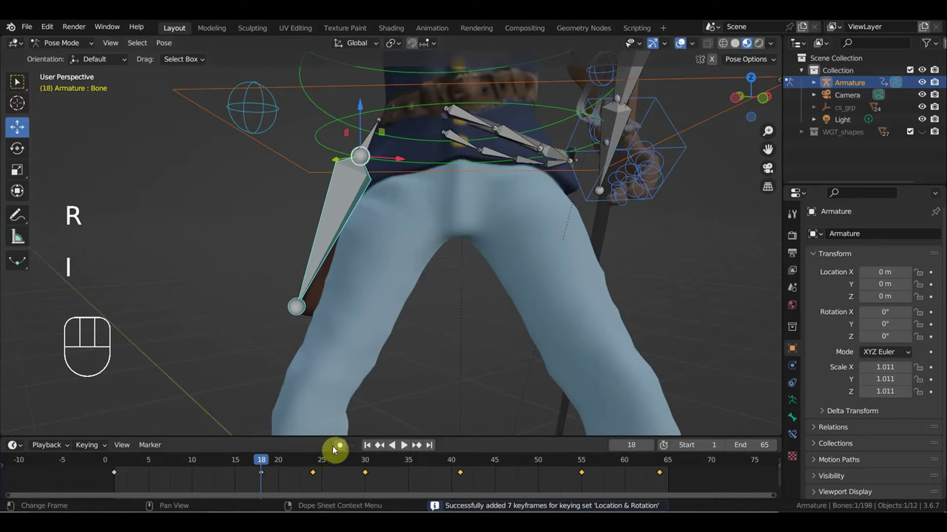
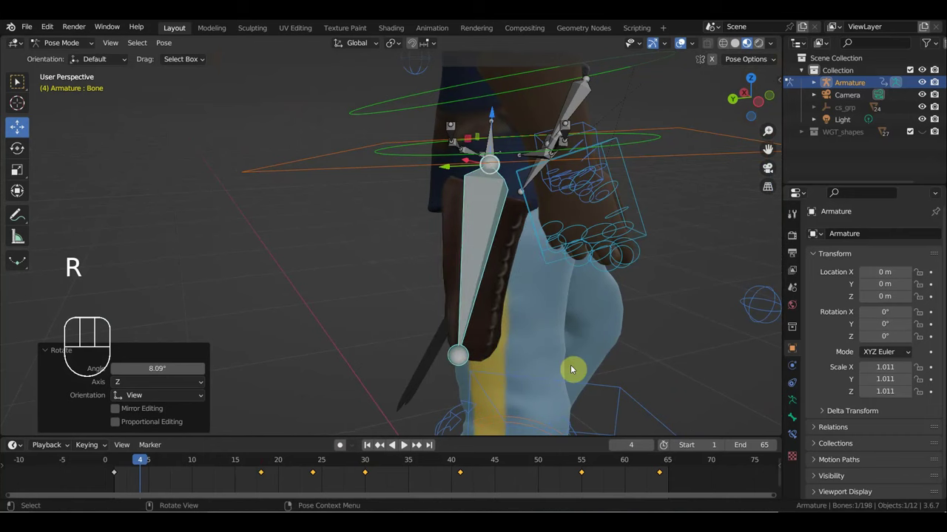
Key the scabbard pose near frame 4 and play back to check it.
{"action": "key", "text": "i"}
{"action": "key", "text": "space"}
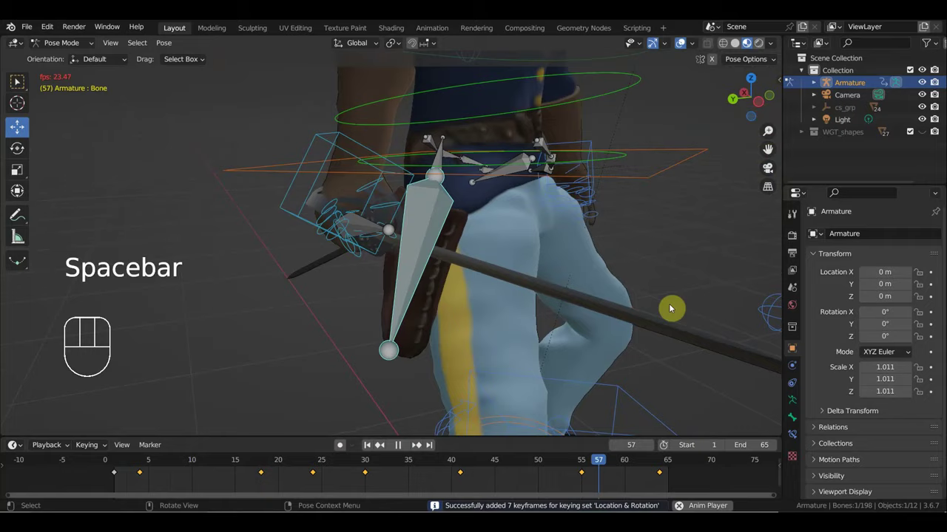
{"action": "left_click_drag", "start_coordinate": [612, 283], "coordinate": [553, 277]}
{"action": "key", "text": "space"}
{"action": "left_click_drag", "start_coordinate": [574, 281], "coordinate": [559, 310]}
{"action": "left_click_drag", "start_coordinate": [546, 312], "coordinate": [444, 306]}
{"action": "key", "text": "space"}
Key Ctrl_Head.001 at frame 15, turn and key it at 18, then turn it the other way at 21.
{"action": "left_click_drag", "start_coordinate": [516, 213], "coordinate": [528, 323]}
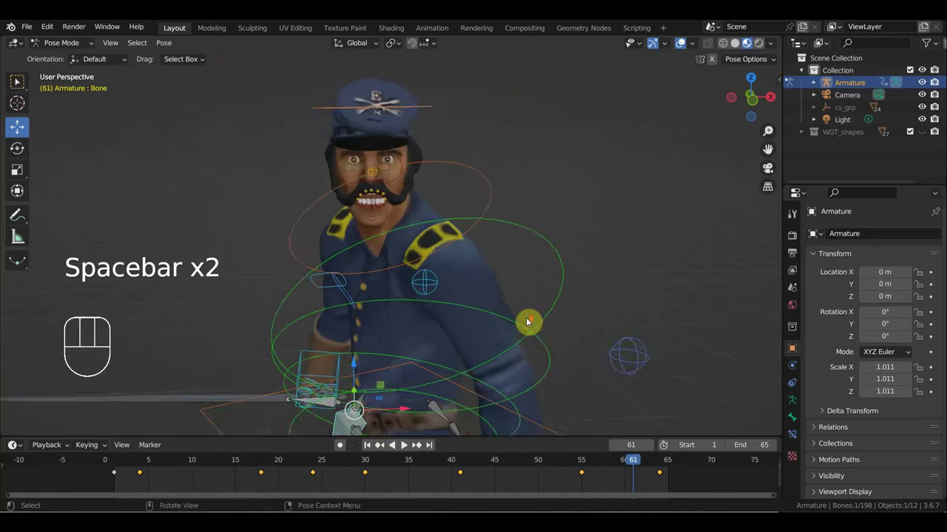
{"action": "left_click_drag", "start_coordinate": [526, 323], "coordinate": [566, 318]}
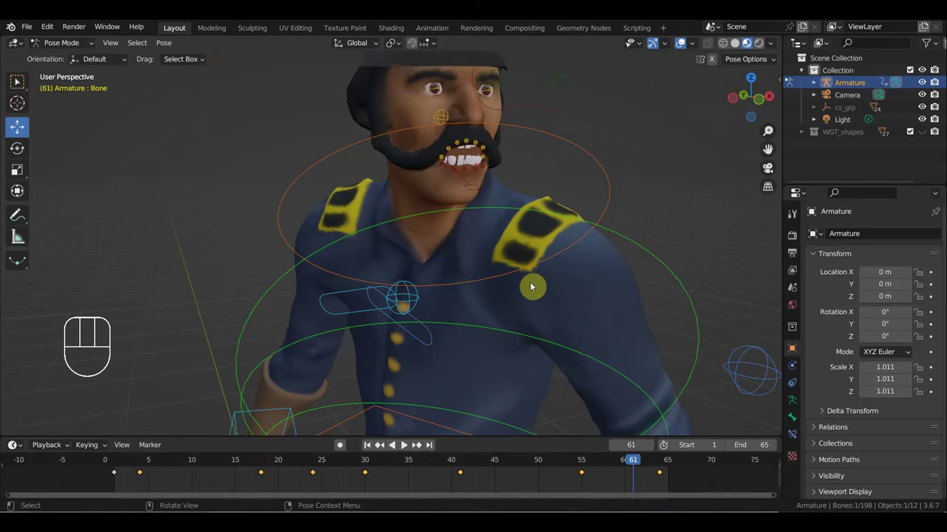
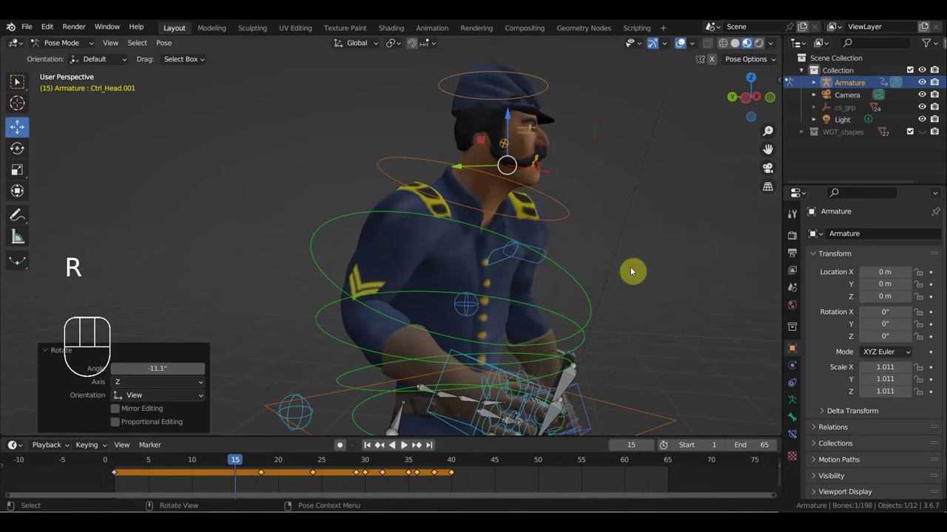
{"action": "key", "text": "i"}
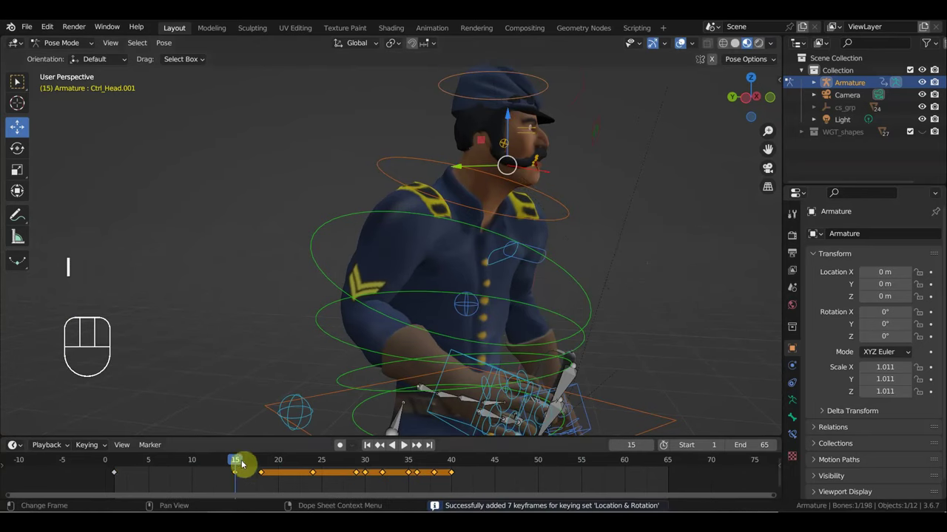
{"action": "left_click_drag", "start_coordinate": [246, 462], "coordinate": [259, 465]}
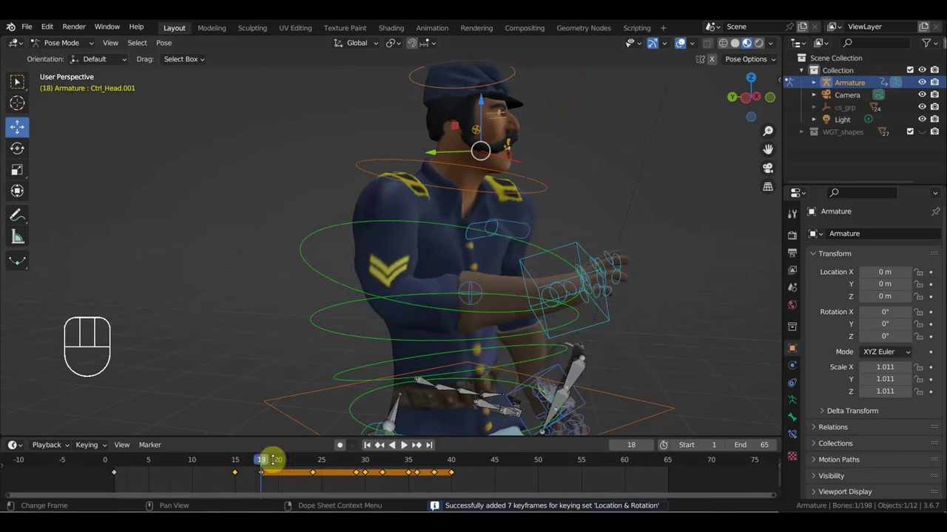
{"action": "key", "text": "r"}
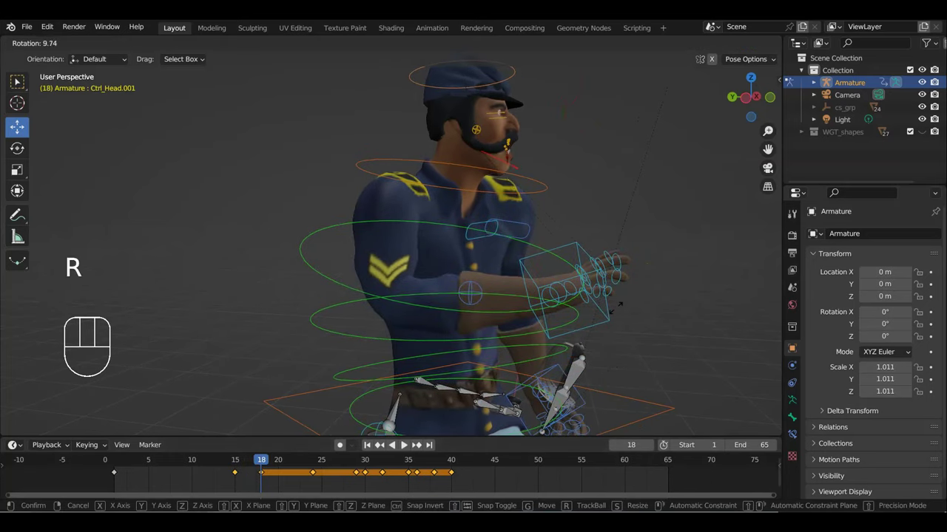
{"action": "key", "text": "i"}
{"action": "left_click_drag", "start_coordinate": [283, 461], "coordinate": [504, 350]}
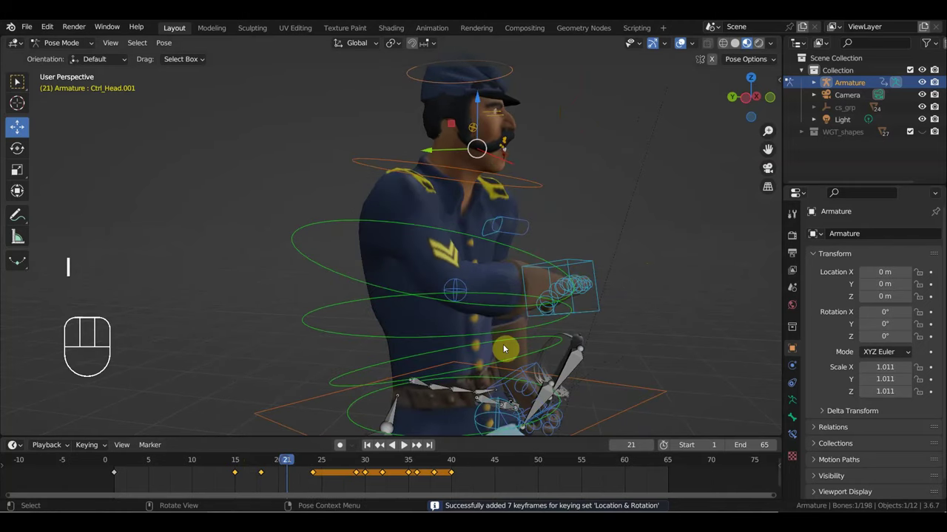
{"action": "key", "text": "r"}
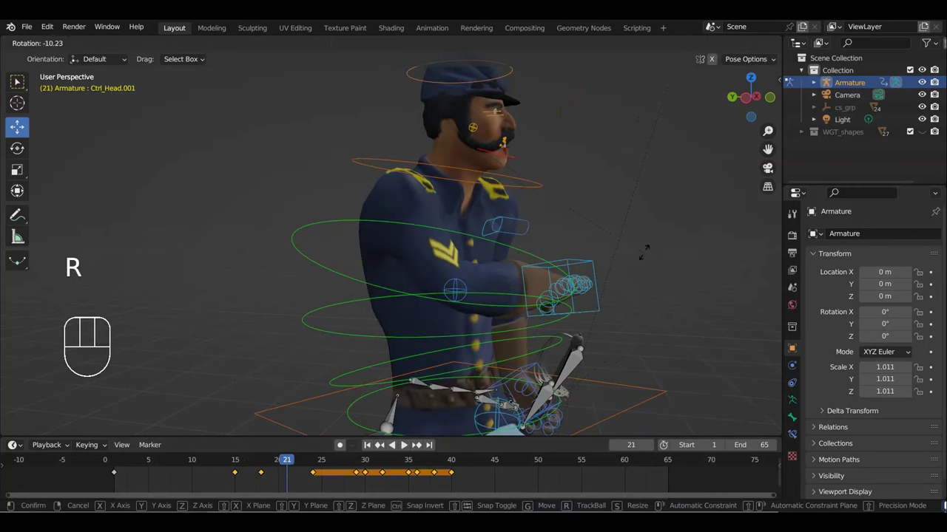
Tilt and key the head at frame 26, then tilt it back at frame 27.
{"action": "left_click_drag", "start_coordinate": [639, 257], "coordinate": [516, 276]}
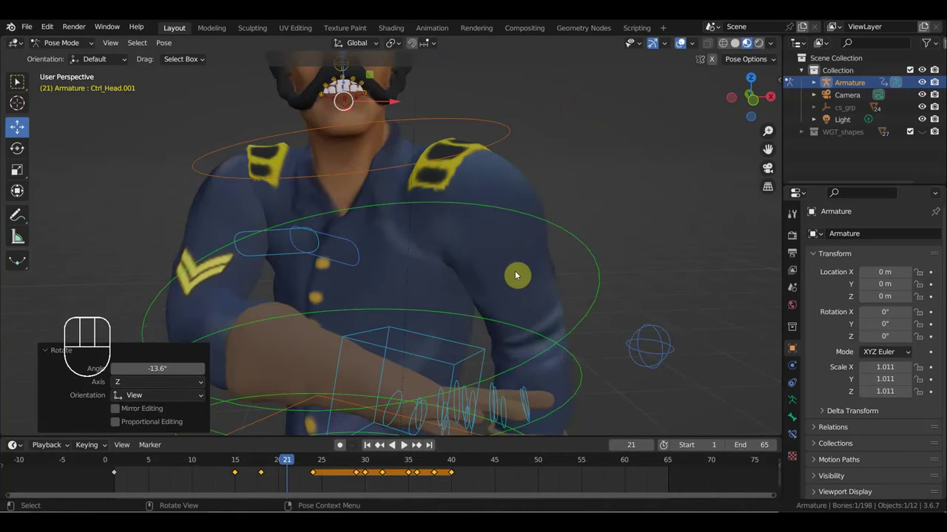
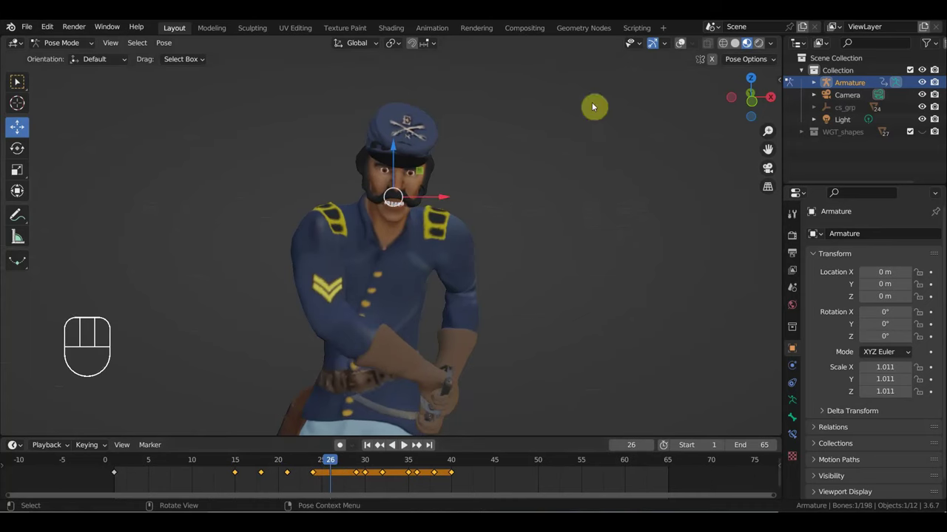
{"action": "left_click", "coordinate": [680, 48]}
{"action": "left_click_drag", "start_coordinate": [468, 165], "coordinate": [418, 162]}
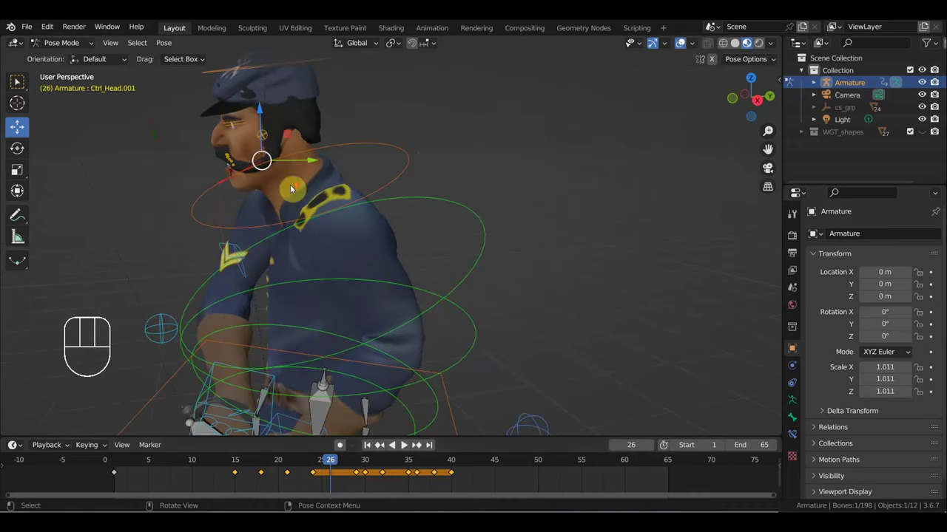
{"action": "left_click_drag", "start_coordinate": [233, 185], "coordinate": [218, 177]}
{"action": "left_click", "coordinate": [230, 179]}
{"action": "key", "text": "r"}
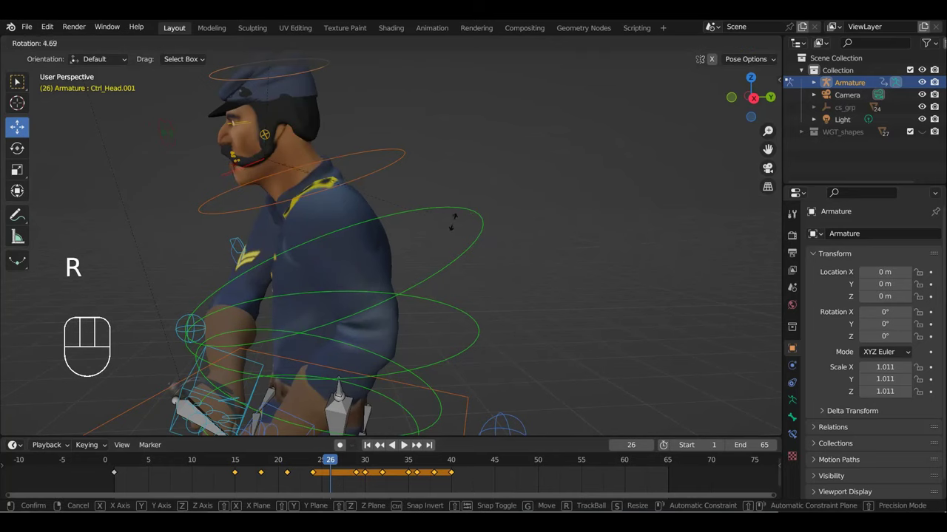
{"action": "key", "text": "i"}
{"action": "left_click", "coordinate": [337, 468]}
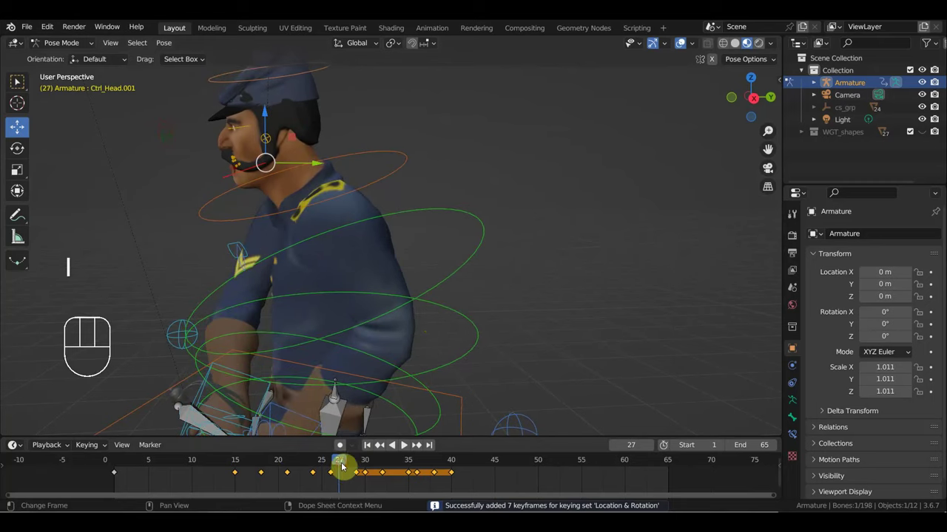
{"action": "key", "text": "r"}
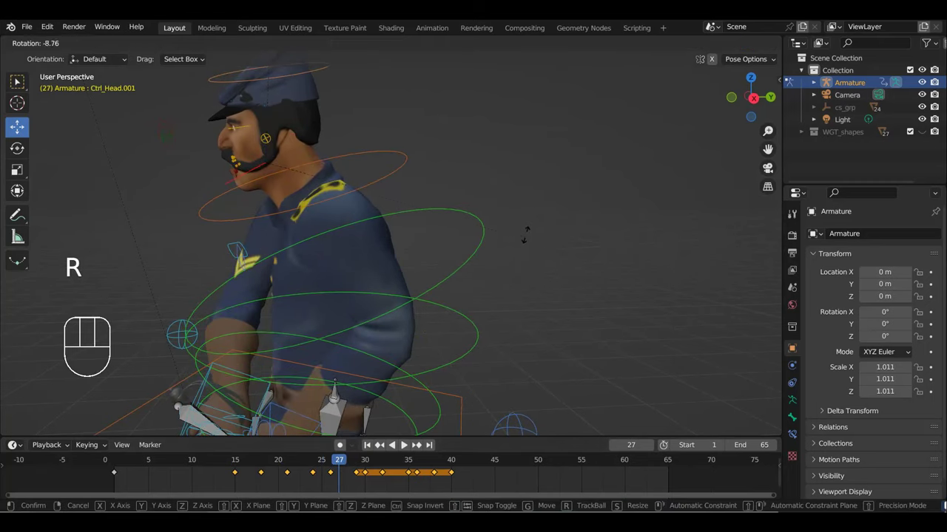
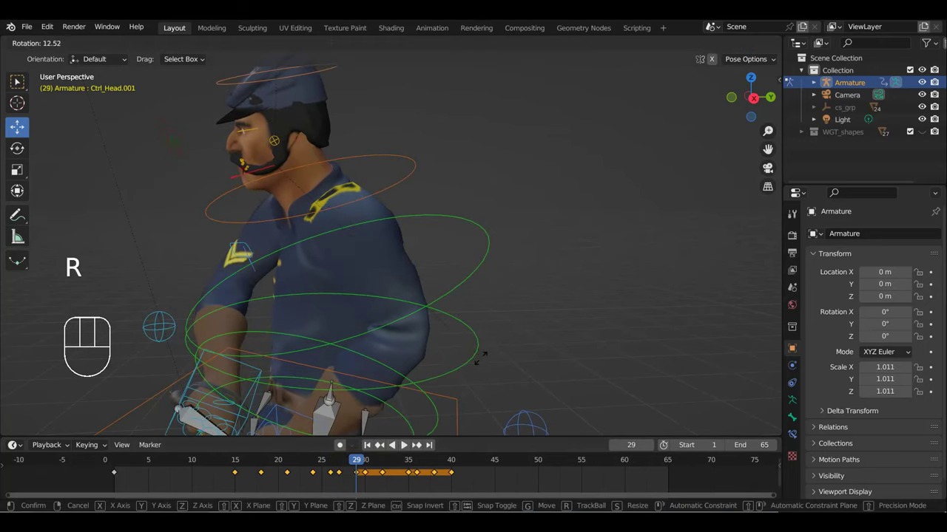
{"action": "left_click", "coordinate": [481, 362]}
Bring the view back to the front and zoom in on the soldier's mouth.
{"action": "left_click_drag", "start_coordinate": [372, 336], "coordinate": [486, 349]}
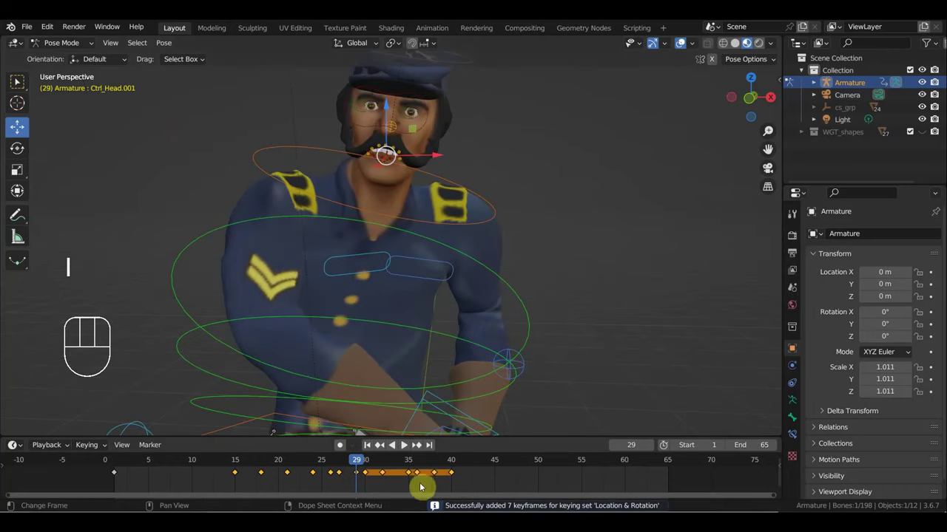
{"action": "left_click_drag", "start_coordinate": [351, 464], "coordinate": [344, 504]}
{"action": "left_click", "coordinate": [683, 45]}
{"action": "left_click_drag", "start_coordinate": [63, 43], "coordinate": [126, 62]}
{"action": "left_click", "coordinate": [366, 90]}
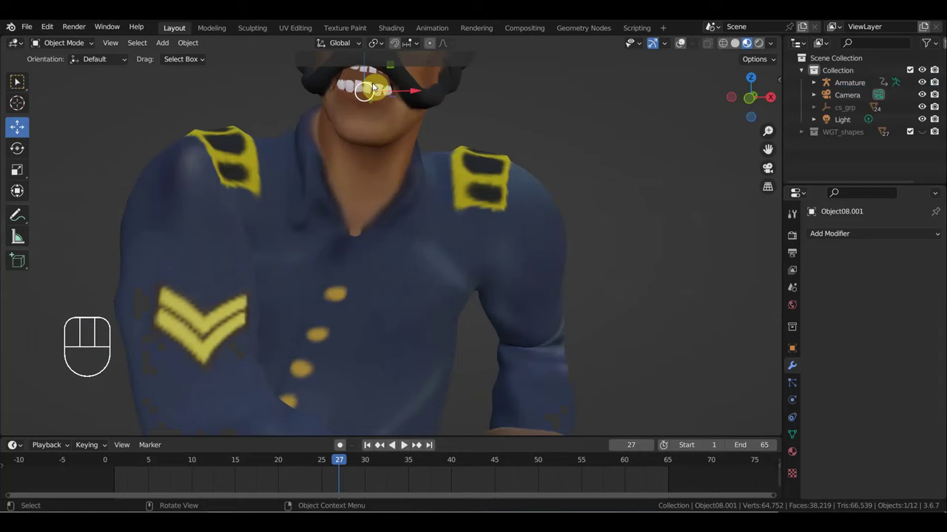
Return to frame 1 and line up a front orthographic view of the neck and shoulder.
{"action": "left_click_drag", "start_coordinate": [386, 127], "coordinate": [269, 116]}
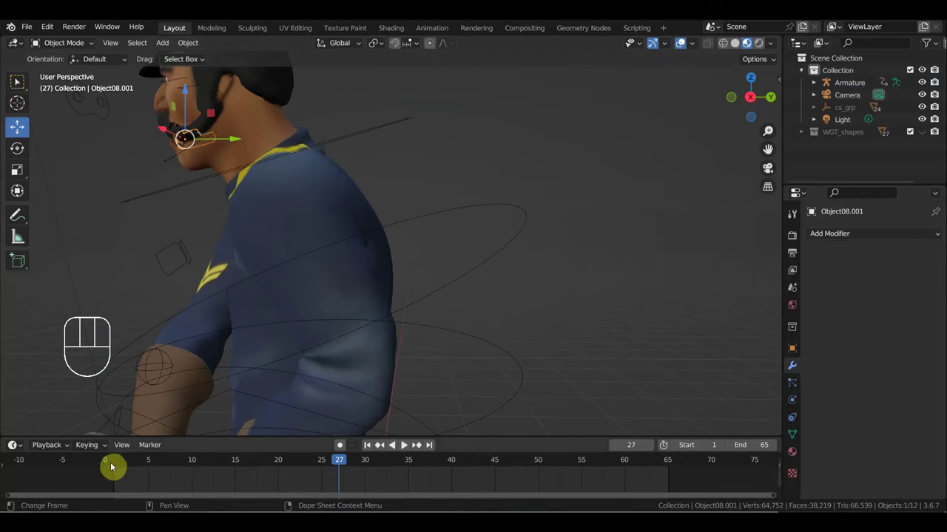
{"action": "left_click", "coordinate": [114, 464]}
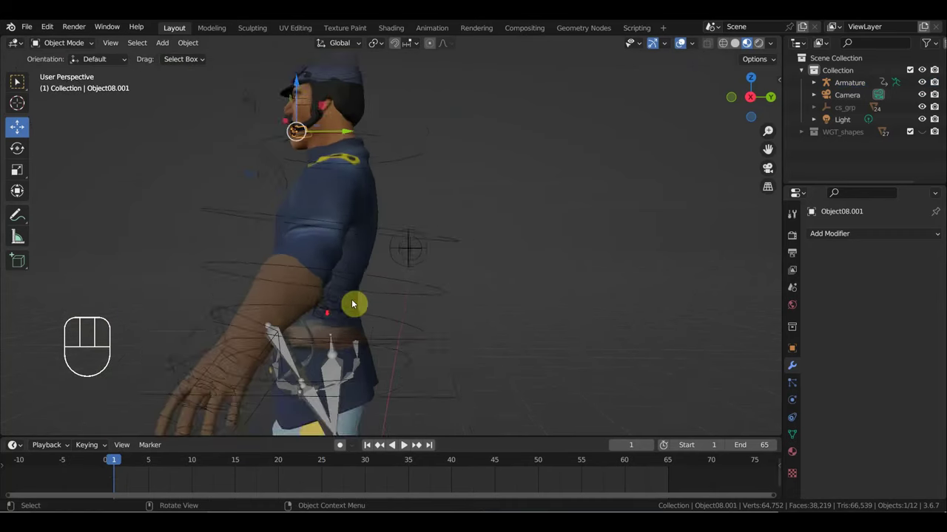
{"action": "left_click_drag", "start_coordinate": [431, 211], "coordinate": [455, 314]}
{"action": "left_click_drag", "start_coordinate": [480, 304], "coordinate": [548, 304]}
{"action": "key", "text": "r"}
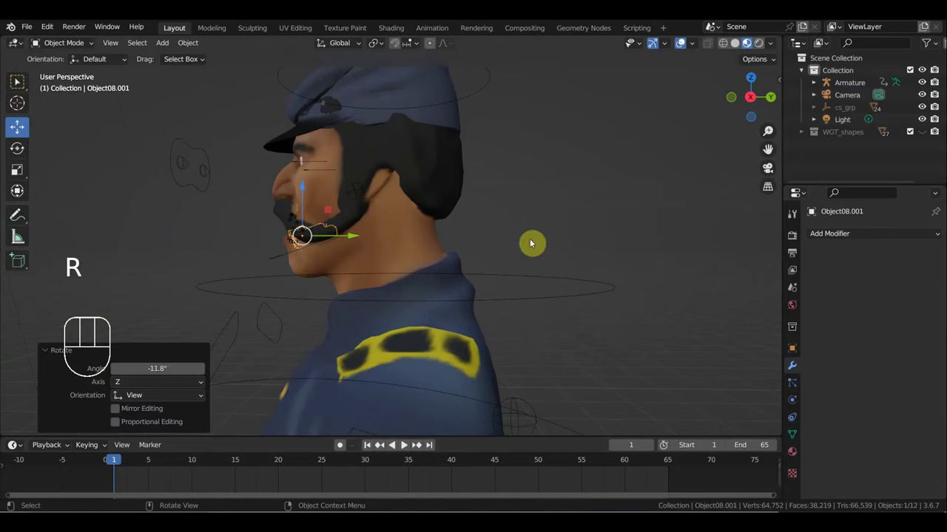
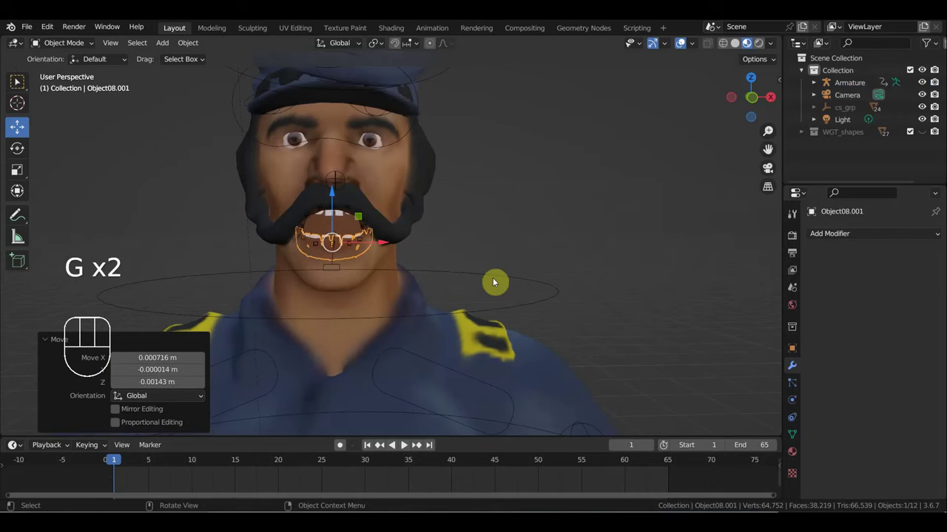
{"action": "key", "text": "KP_1"}
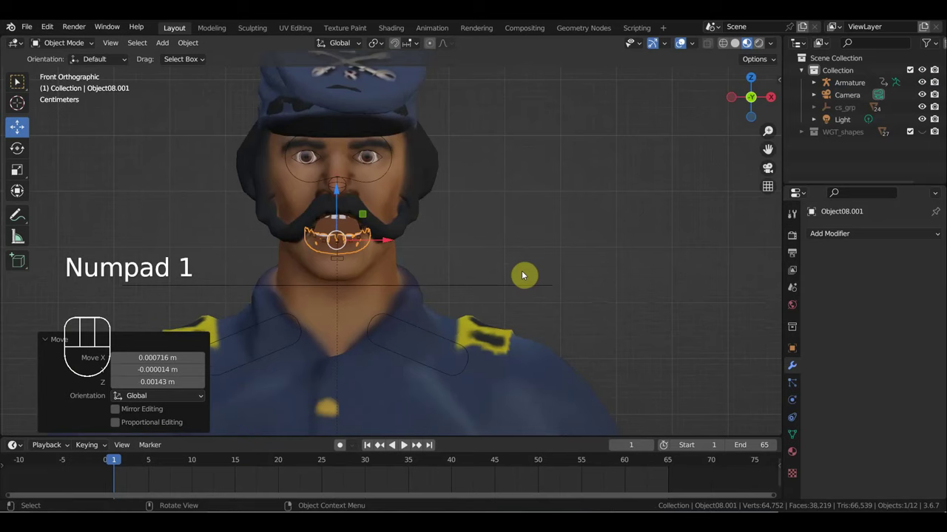
Key Object08.001's location and rotation at frame 1 and play the animation.
{"action": "key", "text": "i"}
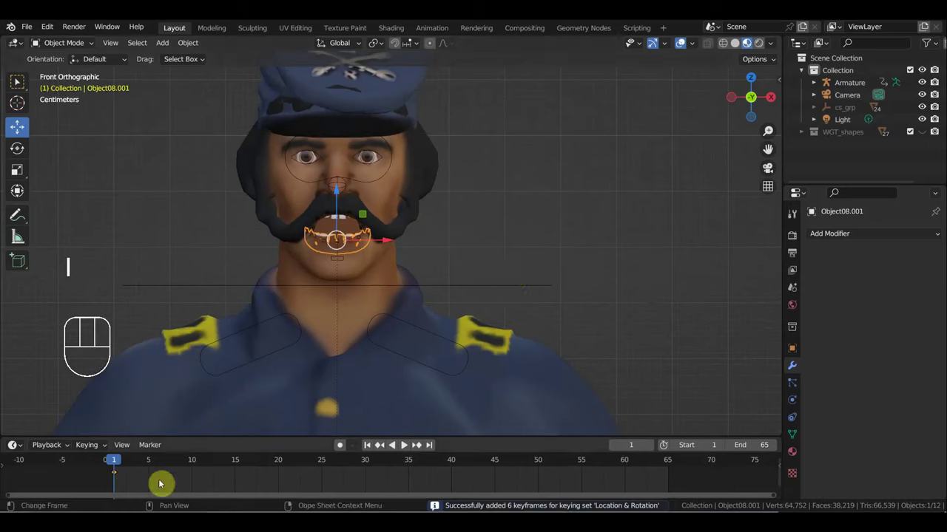
{"action": "key", "text": "Delete"}
{"action": "key", "text": "space"}
{"action": "key", "text": "space"}
{"action": "left_click", "coordinate": [603, 245]}
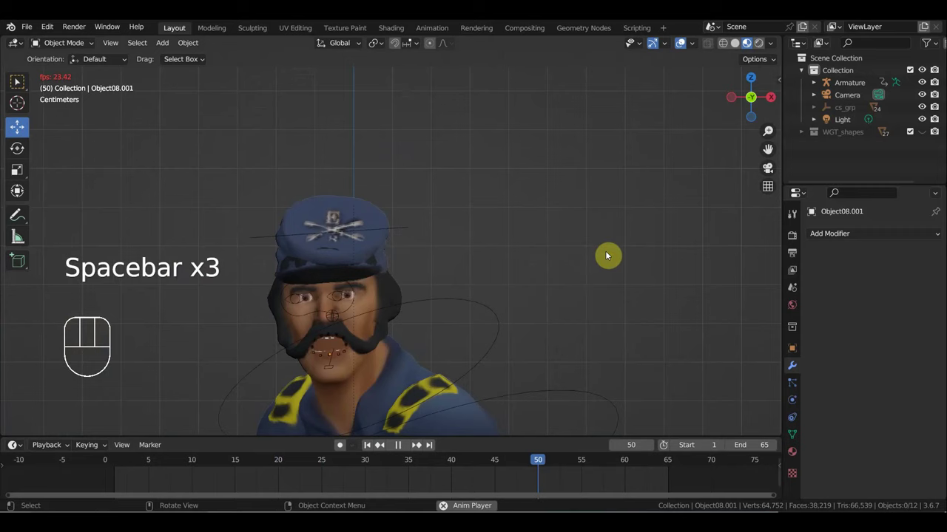
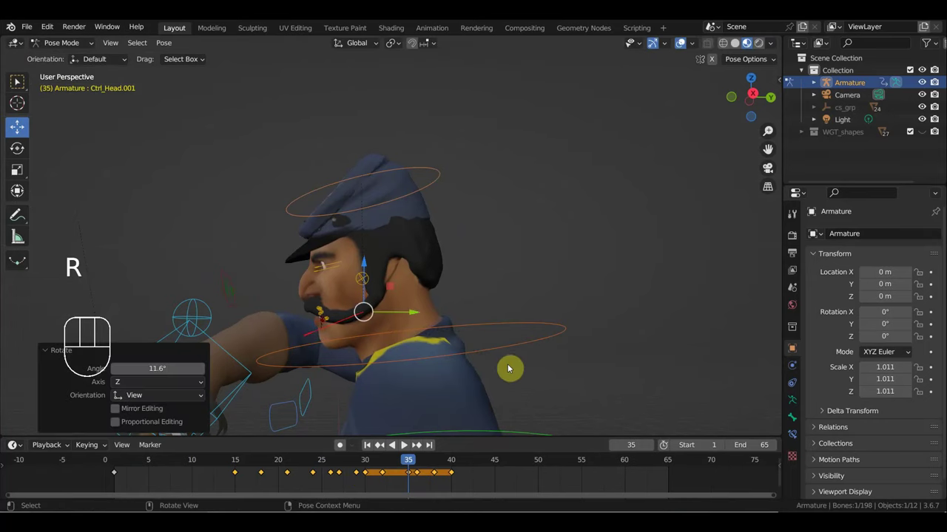
Turn Ctrl_Head.001 and key its location and rotation around frame 40.
{"action": "key", "text": "i"}
{"action": "left_click_drag", "start_coordinate": [422, 466], "coordinate": [432, 478]}
{"action": "key", "text": "r"}
{"action": "key", "text": "i"}
{"action": "left_click_drag", "start_coordinate": [442, 465], "coordinate": [456, 472]}
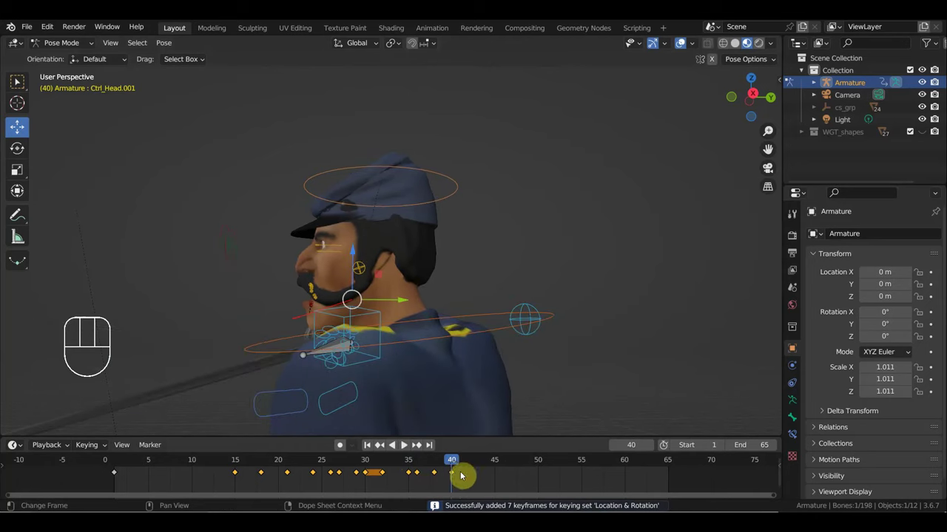
{"action": "left_click_drag", "start_coordinate": [460, 481], "coordinate": [448, 472]}
{"action": "key", "text": "Delete"}
Play back the head animation and stop to review it.
{"action": "left_click_drag", "start_coordinate": [489, 377], "coordinate": [606, 379]}
{"action": "key", "text": "space"}
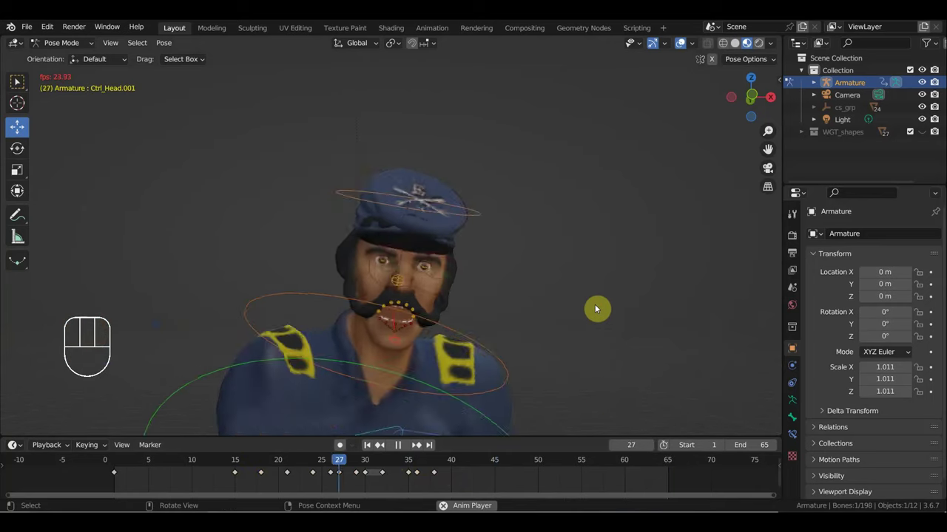
{"action": "key", "text": "space"}
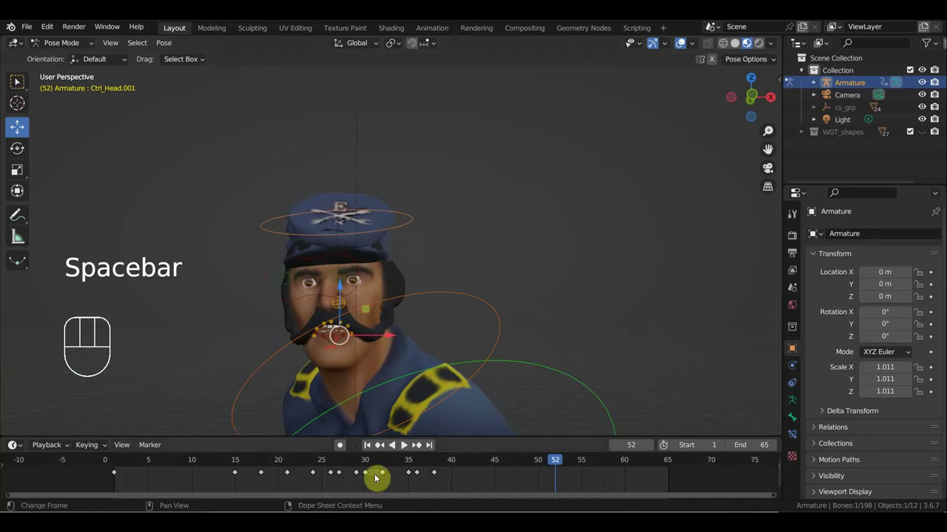
{"action": "left_click_drag", "start_coordinate": [554, 283], "coordinate": [595, 184]}
{"action": "left_click_drag", "start_coordinate": [594, 189], "coordinate": [664, 195]}
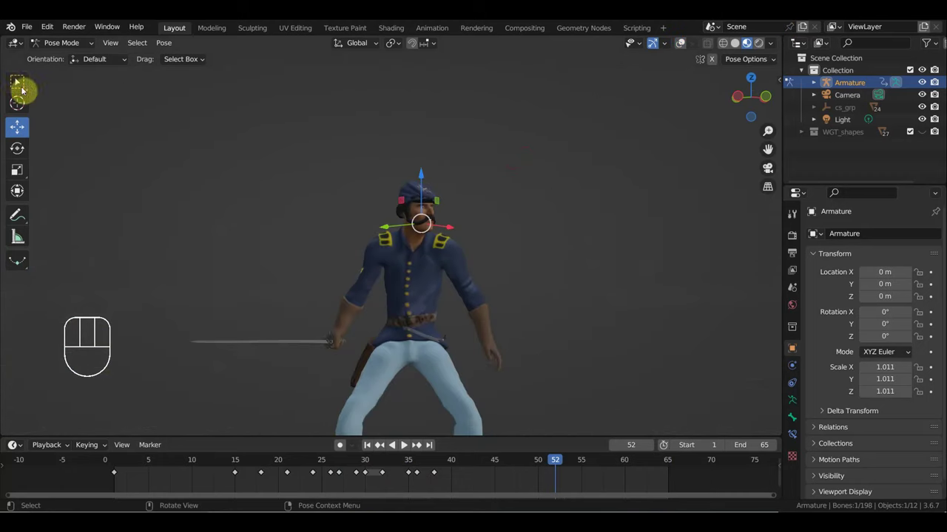
{"action": "left_click", "coordinate": [19, 84]}
{"action": "middle_click", "coordinate": [20, 80]}
{"action": "left_click_drag", "start_coordinate": [20, 80], "coordinate": [20, 80]}
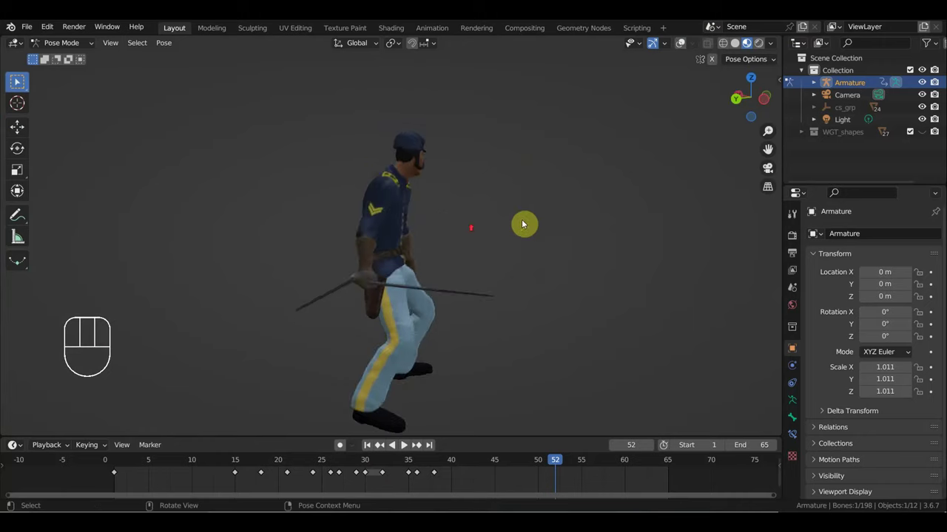
{"action": "middle_click", "coordinate": [20, 79]}
{"action": "middle_click", "coordinate": [20, 80]}
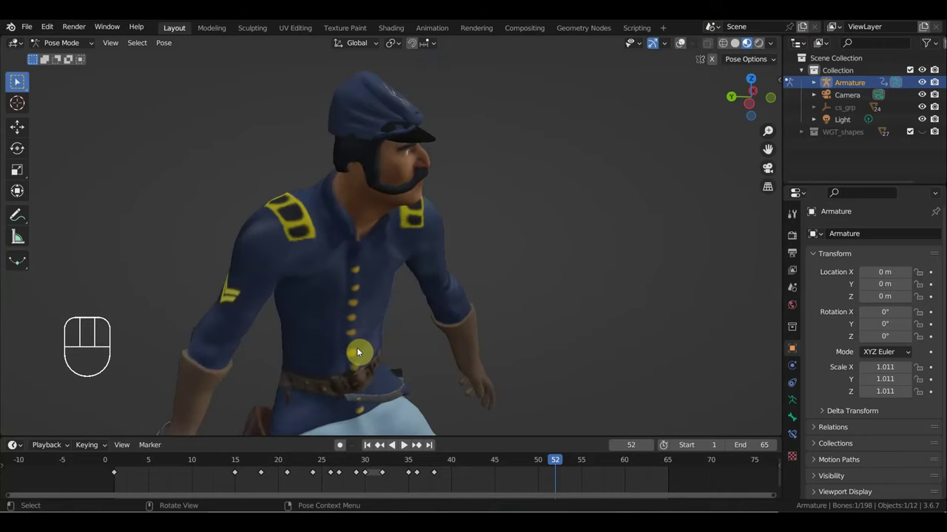
{"action": "left_click_drag", "start_coordinate": [20, 80], "coordinate": [20, 80]}
{"action": "left_click_drag", "start_coordinate": [20, 80], "coordinate": [20, 80]}
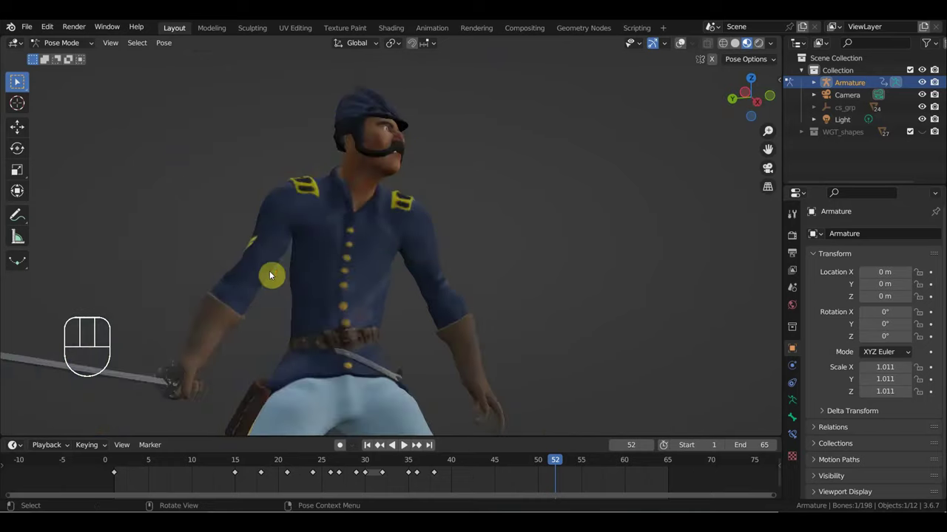
{"action": "middle_click", "coordinate": [20, 80]}
{"action": "key", "text": "space"}
{"action": "left_click_drag", "start_coordinate": [20, 80], "coordinate": [20, 80]}
{"action": "middle_click", "coordinate": [20, 79]}
{"action": "left_click_drag", "start_coordinate": [20, 80], "coordinate": [20, 80]}
{"action": "key", "text": "space"}
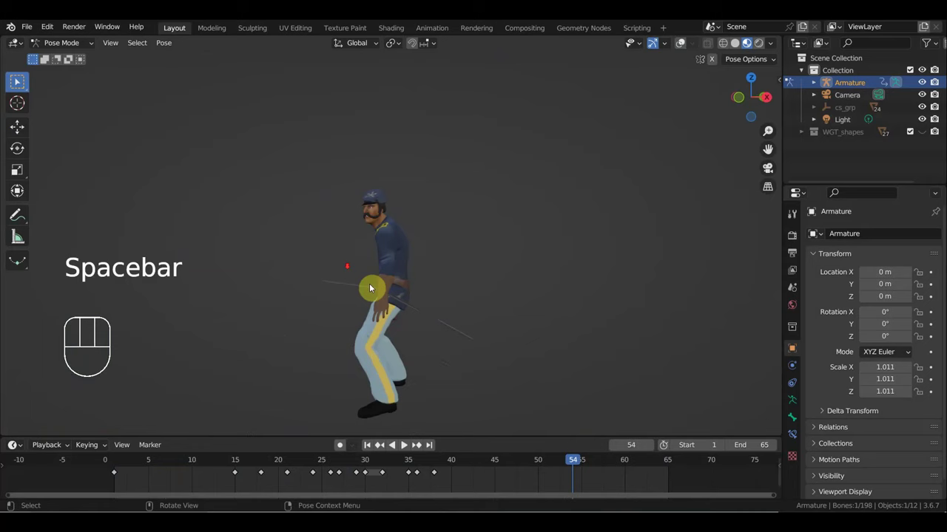
{"action": "middle_click", "coordinate": [20, 80]}
{"action": "middle_click", "coordinate": [20, 80]}
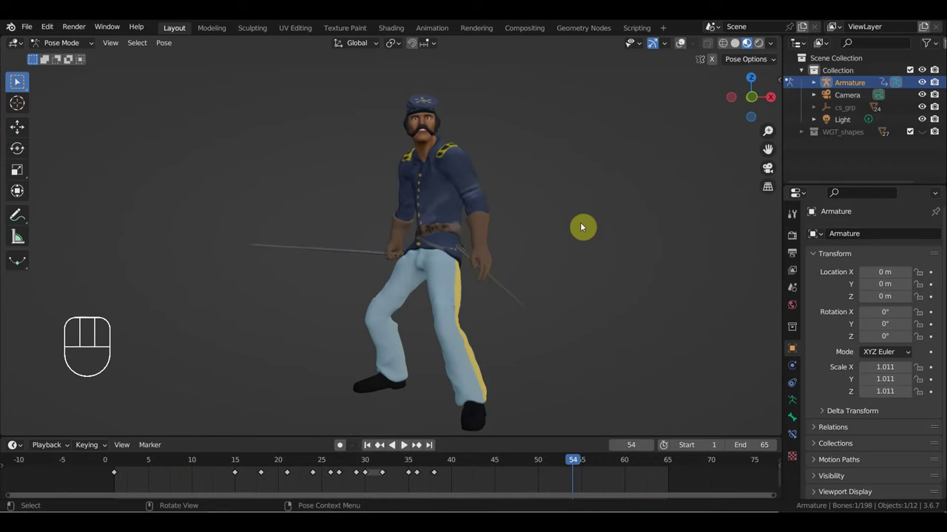
{"action": "left_click_drag", "start_coordinate": [20, 80], "coordinate": [20, 80]}
{"action": "left_click", "coordinate": [20, 80]}
{"action": "left_click", "coordinate": [20, 80]}
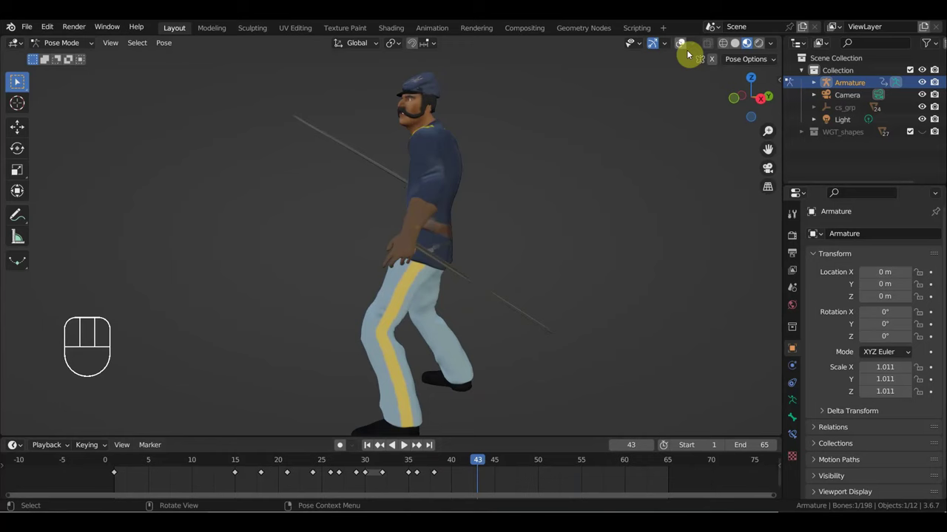
Show the rig controls and shift-select all the left arm IK controls.
{"action": "middle_click", "coordinate": [20, 80]}
{"action": "left_click", "coordinate": [20, 80]}
{"action": "middle_click", "coordinate": [20, 79]}
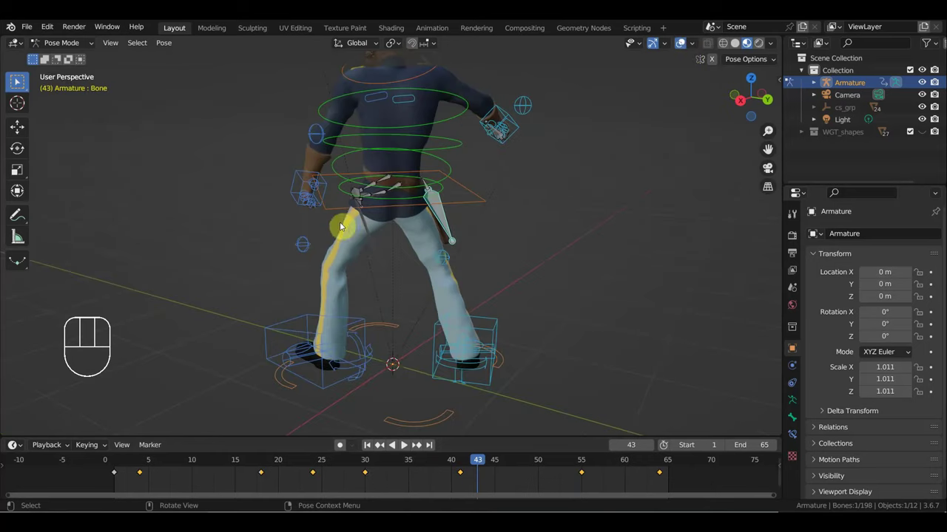
{"action": "left_click", "coordinate": [20, 79]}
{"action": "middle_click", "coordinate": [20, 80]}
{"action": "left_click", "coordinate": [20, 80]}
{"action": "middle_click", "coordinate": [20, 80]}
{"action": "middle_click", "coordinate": [20, 80]}
{"action": "left_click", "coordinate": [20, 80]}
{"action": "middle_click", "coordinate": [20, 80]}
{"action": "left_click", "coordinate": [20, 80]}
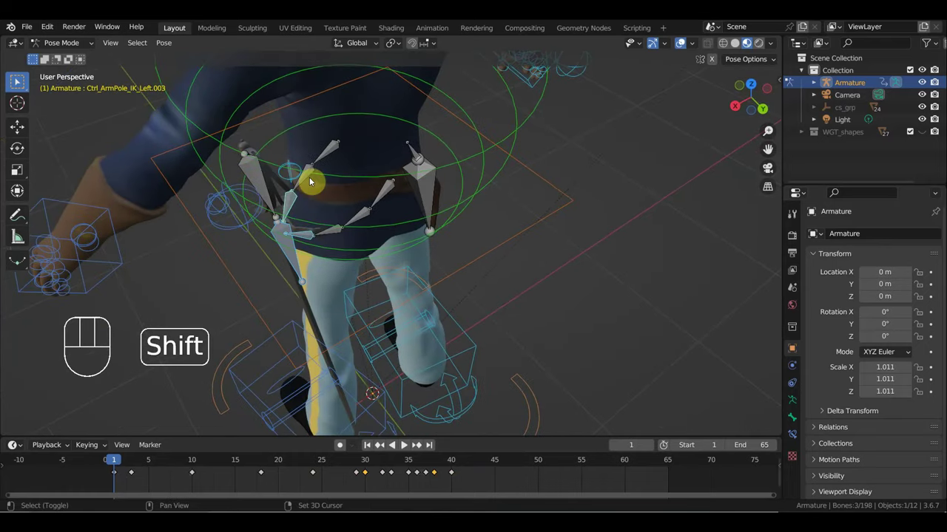
{"action": "left_click", "coordinate": [20, 80]}
{"action": "left_click", "coordinate": [20, 80]}
{"action": "left_click", "coordinate": [20, 80]}
{"action": "left_click", "coordinate": [20, 80]}
{"action": "middle_click", "coordinate": [20, 80]}
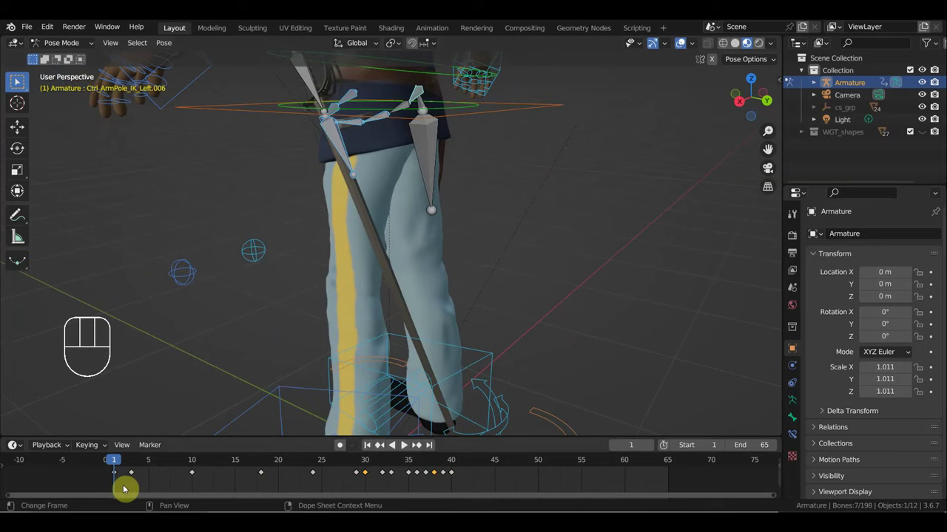
Duplicate the arm controls' frame-1 keys and place the copies at frame 45.
{"action": "left_click", "coordinate": [20, 79]}
{"action": "key", "text": "shift+d"}
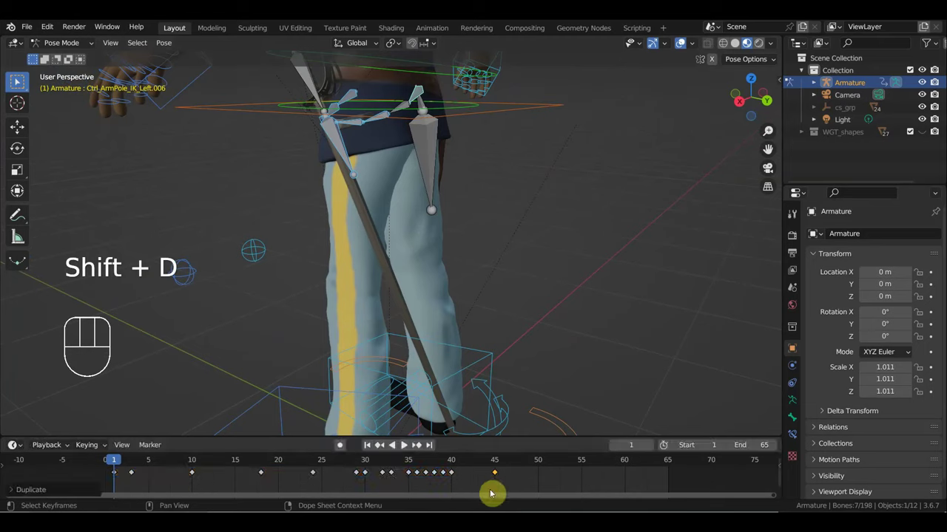
{"action": "left_click", "coordinate": [20, 80]}
{"action": "left_click", "coordinate": [20, 79]}
Scrub the animation to check the arm, then zoom the front view onto the face.
{"action": "left_click_drag", "start_coordinate": [20, 80], "coordinate": [20, 80]}
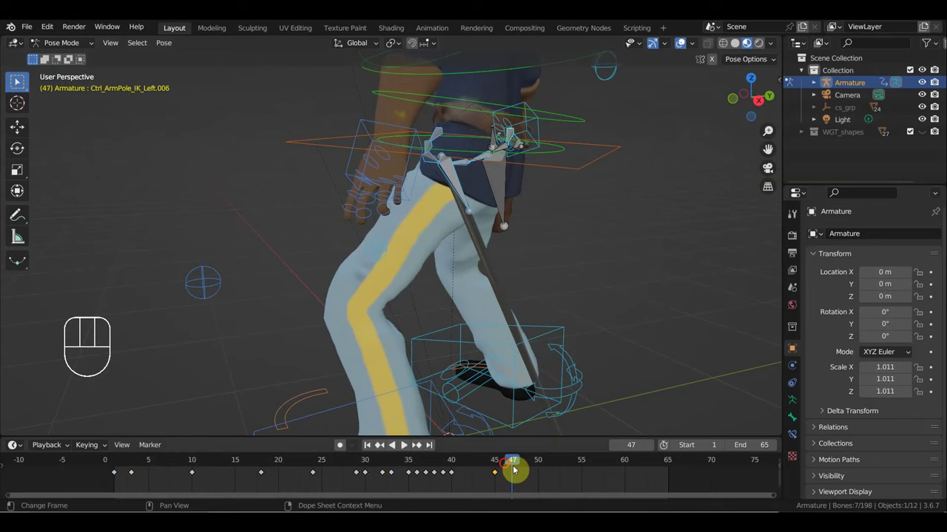
{"action": "left_click_drag", "start_coordinate": [450, 468], "coordinate": [545, 425]}
{"action": "left_click_drag", "start_coordinate": [494, 355], "coordinate": [646, 352]}
{"action": "key", "text": "KP_1"}
{"action": "left_click_drag", "start_coordinate": [572, 308], "coordinate": [566, 346]}
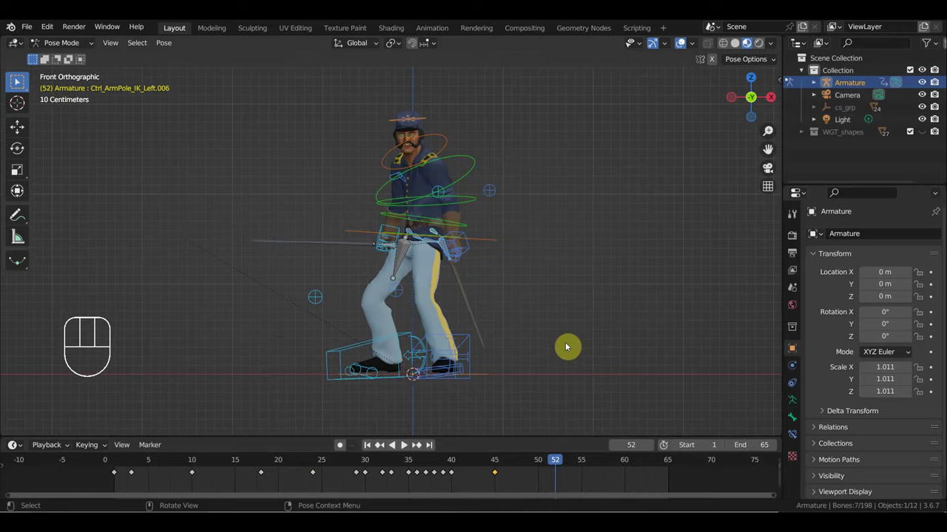
{"action": "left_click_drag", "start_coordinate": [642, 225], "coordinate": [580, 406]}
{"action": "left_click_drag", "start_coordinate": [542, 300], "coordinate": [530, 379]}
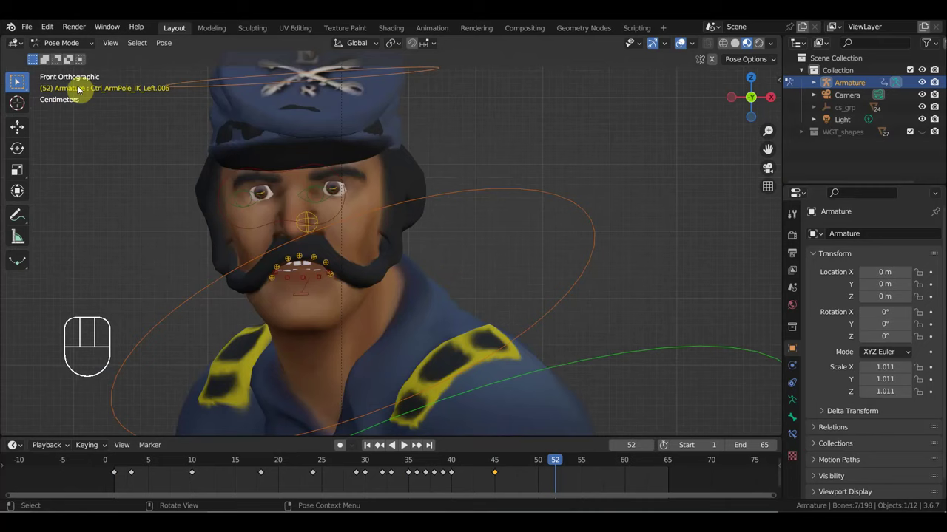
Switch to Object Mode, select the body mesh and return to frame 1 with the face in view.
{"action": "left_click", "coordinate": [20, 80]}
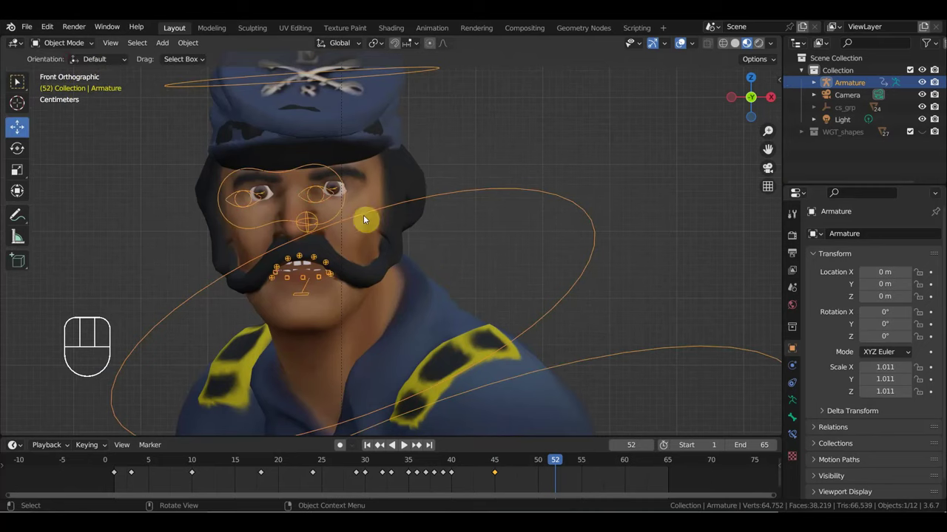
{"action": "left_click", "coordinate": [378, 193]}
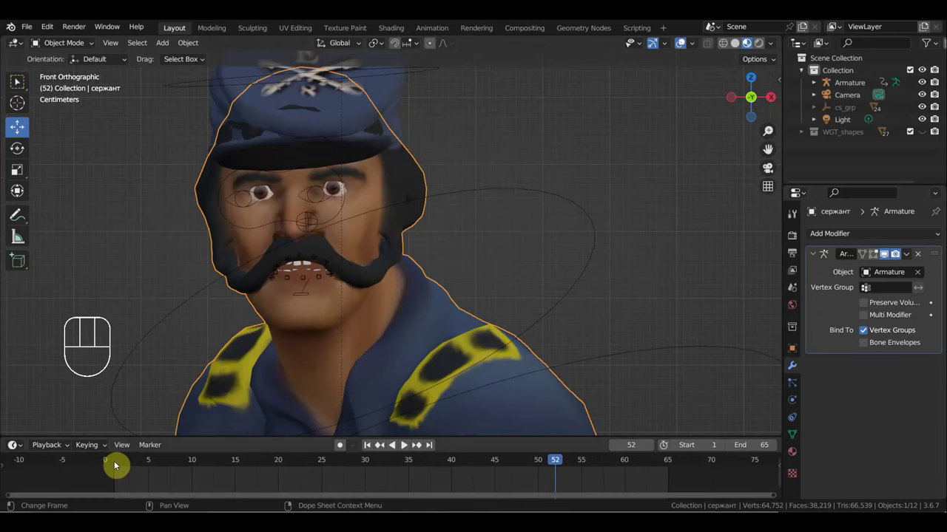
{"action": "left_click", "coordinate": [115, 466]}
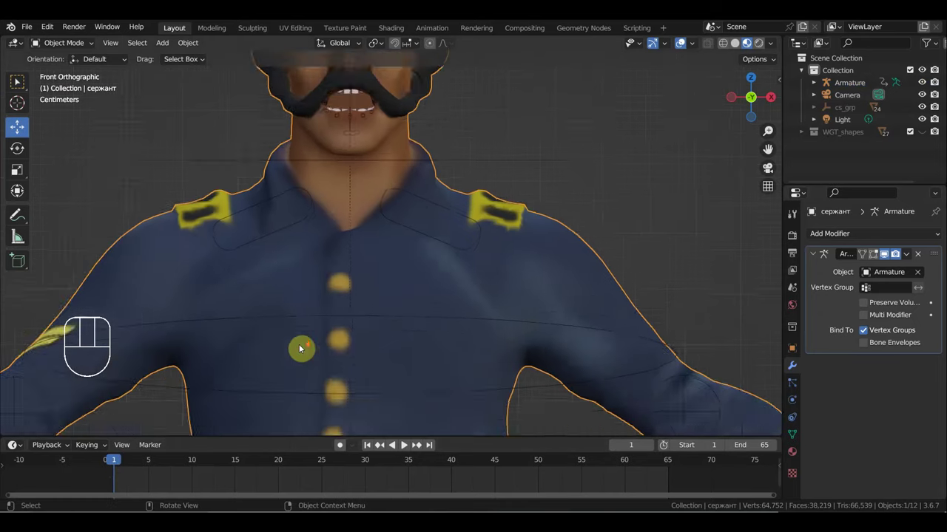
{"action": "left_click_drag", "start_coordinate": [420, 304], "coordinate": [445, 60]}
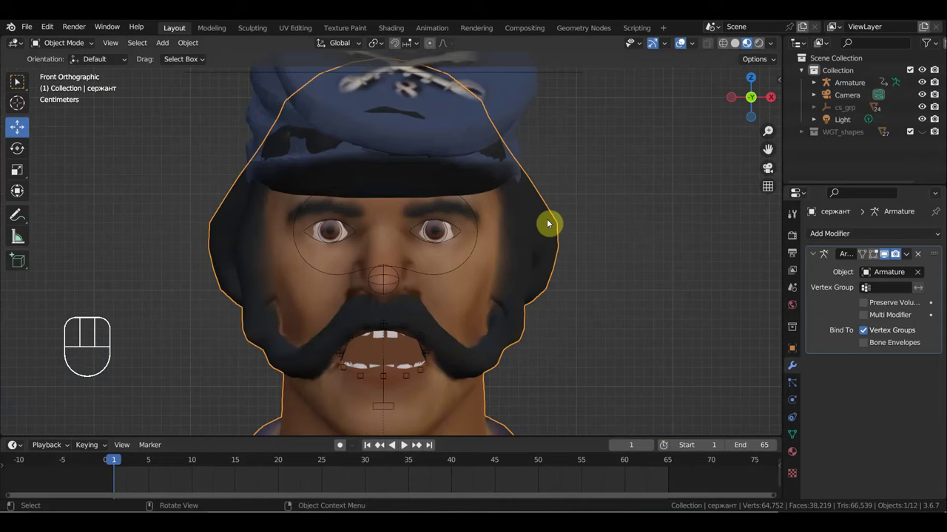
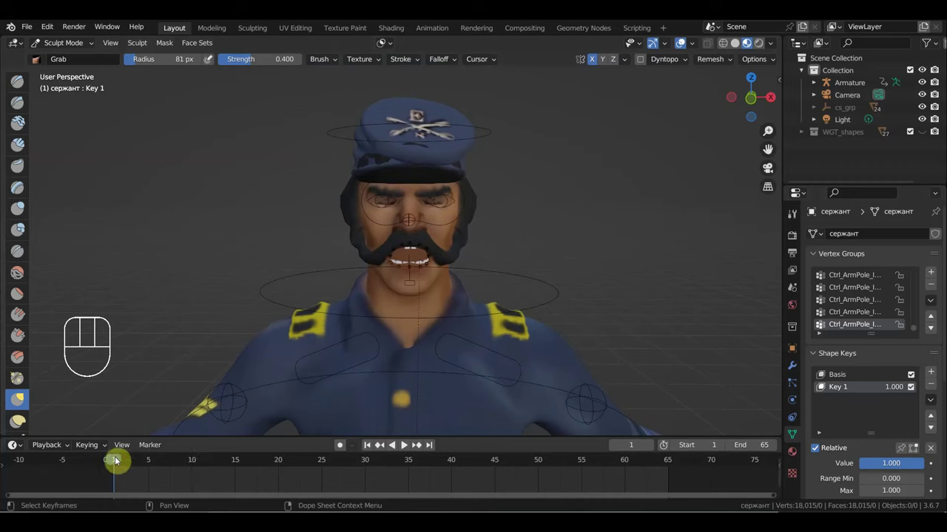
Scrub to around frame 14 and keyframe the Key 1 shape value.
{"action": "left_click_drag", "start_coordinate": [116, 462], "coordinate": [116, 477]}
{"action": "left_click", "coordinate": [229, 466]}
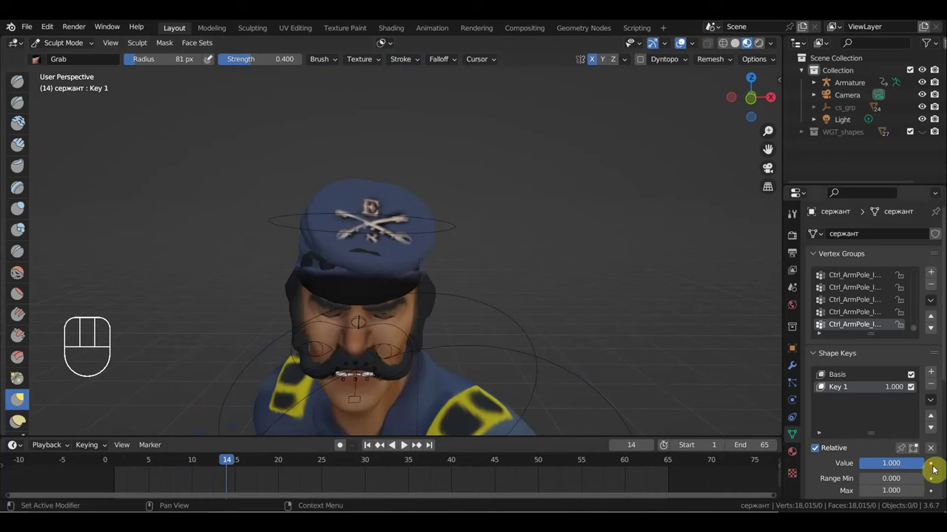
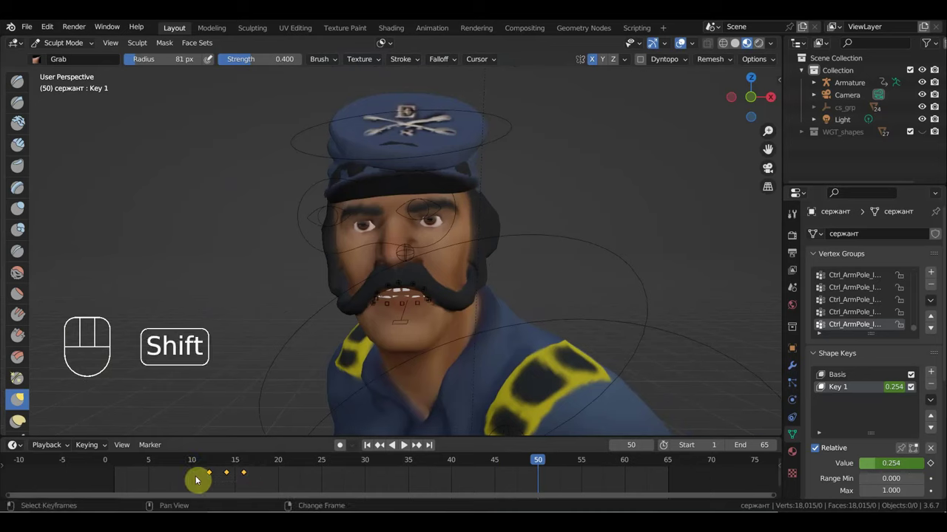
Duplicate the blink keys to frames 50–54 and play back to check both blinks.
{"action": "key", "text": "shift+d"}
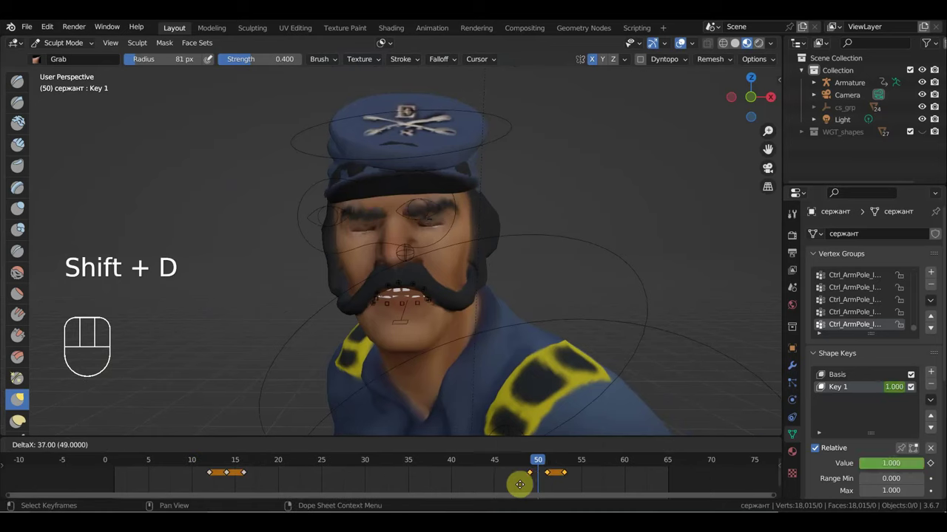
{"action": "key", "text": "space"}
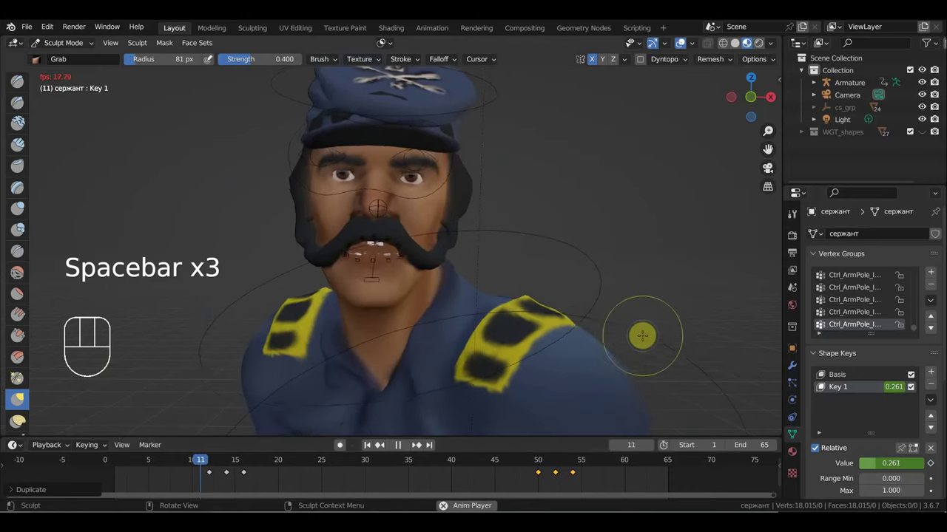
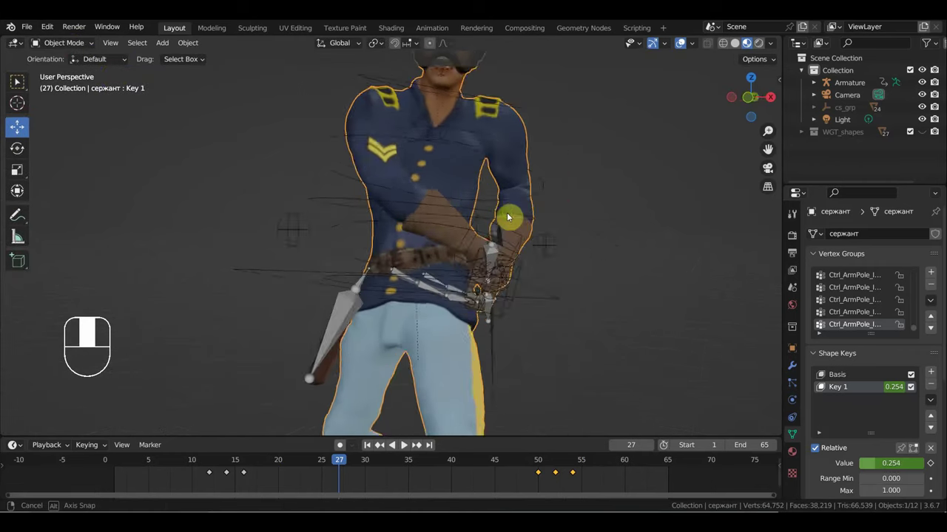
Orbit around the hip and select the sword object hanging there.
{"action": "left_click_drag", "start_coordinate": [455, 362], "coordinate": [399, 377]}
{"action": "left_click_drag", "start_coordinate": [468, 355], "coordinate": [488, 331]}
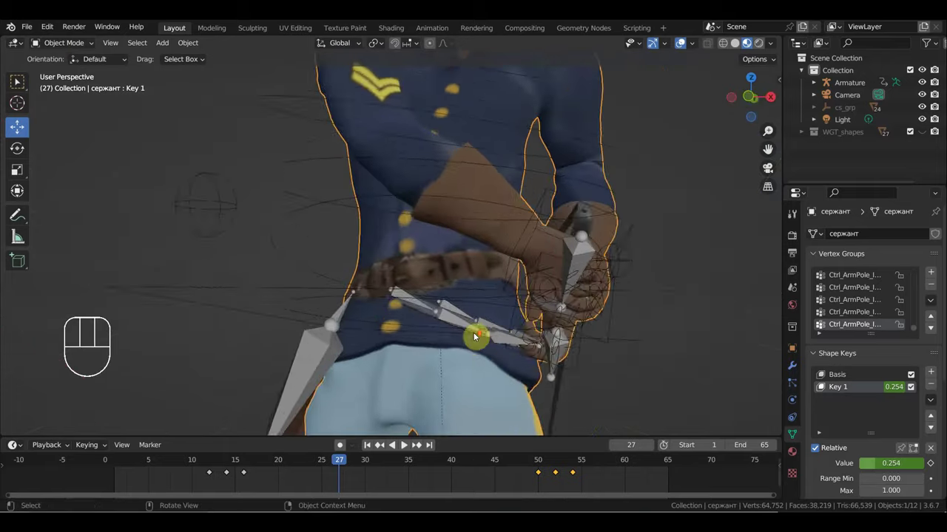
{"action": "left_click_drag", "start_coordinate": [457, 340], "coordinate": [407, 354]}
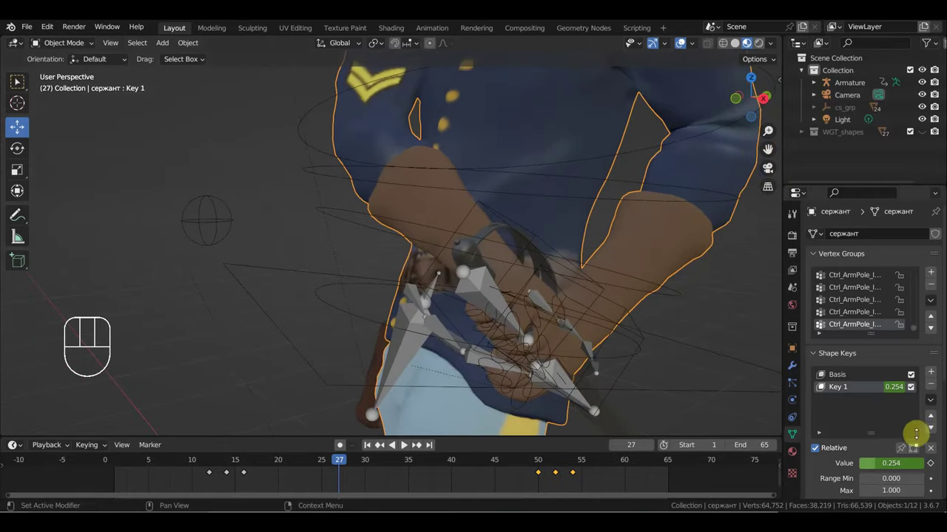
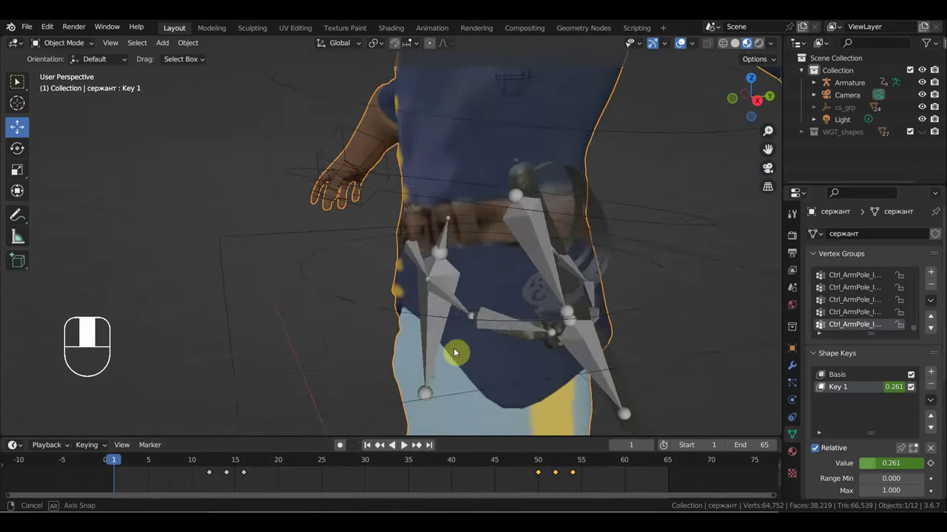
{"action": "left_click", "coordinate": [550, 299]}
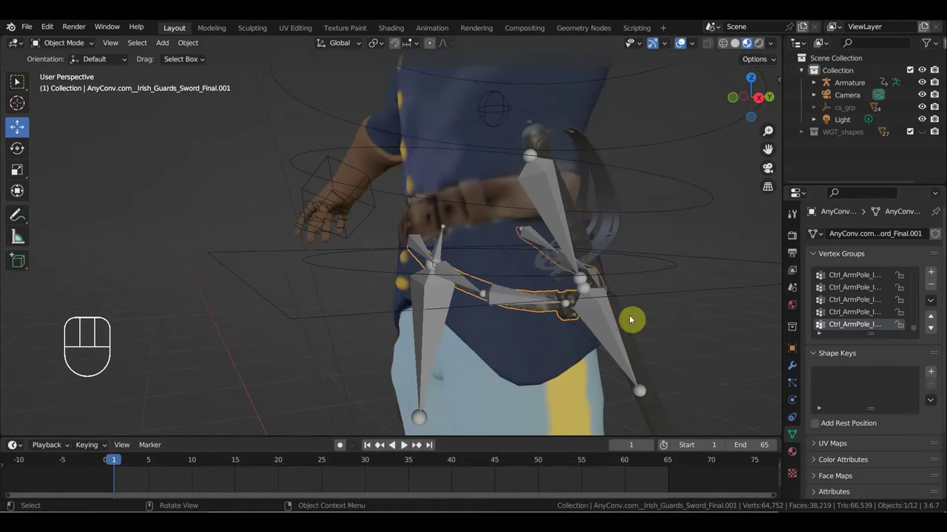
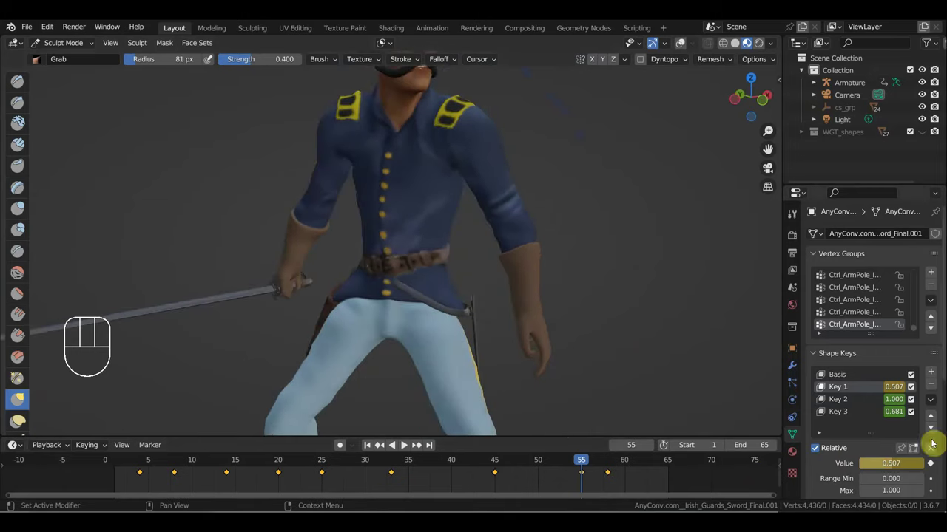
Pick Key 3 on the sword, then select the armature rig and scrub the frames.
{"action": "left_click", "coordinate": [869, 417]}
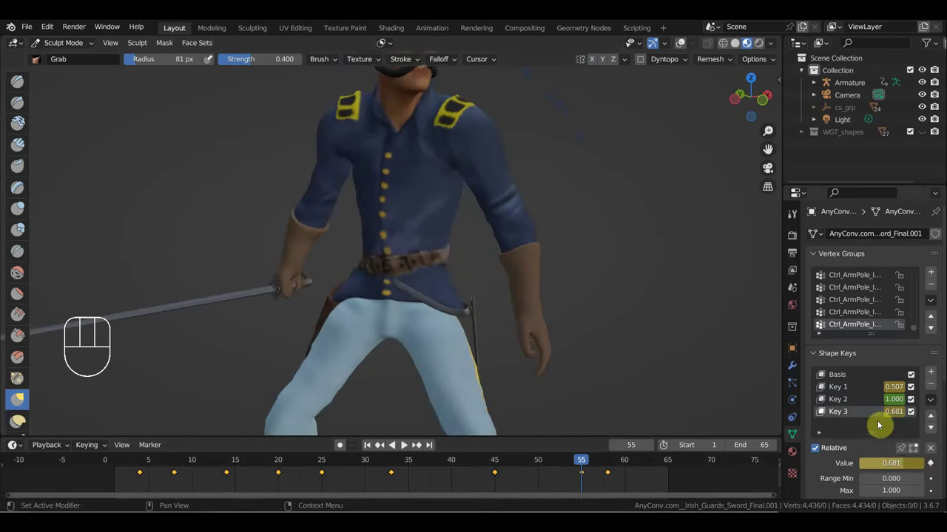
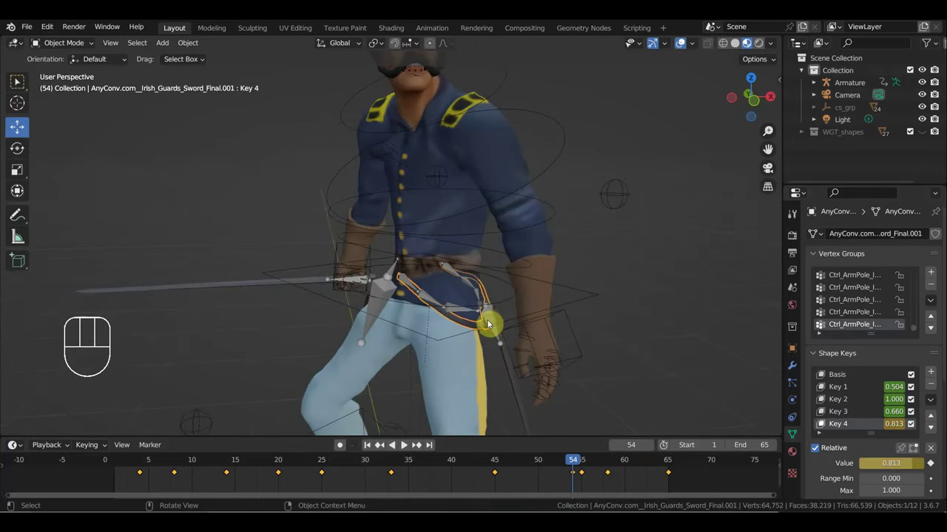
{"action": "left_click", "coordinate": [494, 320]}
{"action": "left_click_drag", "start_coordinate": [67, 43], "coordinate": [137, 87]}
{"action": "left_click_drag", "start_coordinate": [599, 248], "coordinate": [617, 240]}
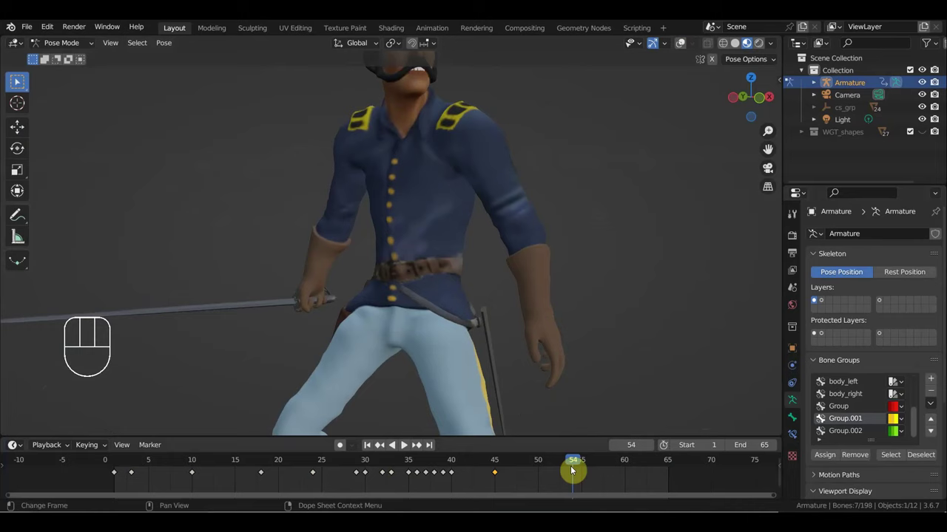
At frame 45, select and move the arm bones into a new pose and keyframe it.
{"action": "left_click", "coordinate": [495, 466]}
{"action": "left_click_drag", "start_coordinate": [634, 384], "coordinate": [626, 379]}
{"action": "key", "text": "g"}
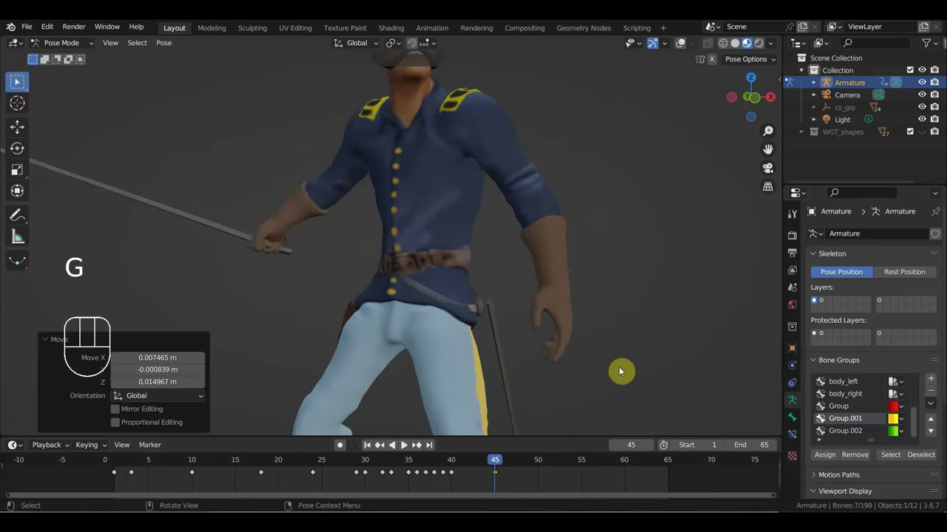
{"action": "key", "text": "ctrl+z"}
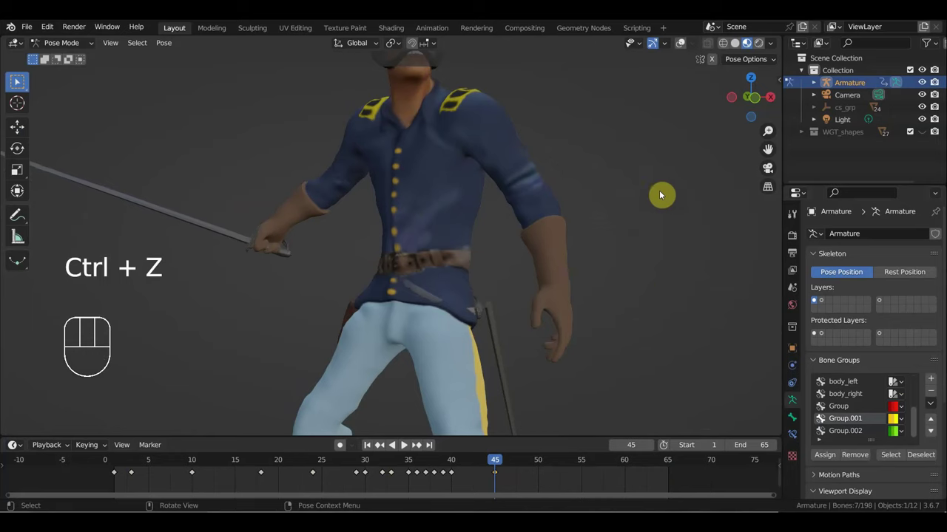
{"action": "left_click", "coordinate": [683, 49]}
{"action": "left_click", "coordinate": [486, 323]}
{"action": "left_click", "coordinate": [682, 51]}
{"action": "middle_click", "coordinate": [630, 324]}
{"action": "key", "text": "g"}
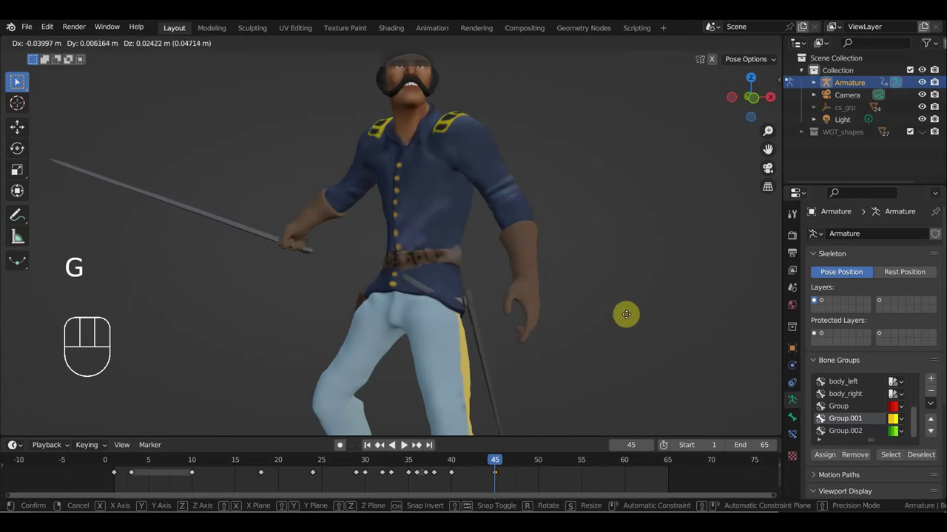
{"action": "left_click_drag", "start_coordinate": [629, 320], "coordinate": [483, 331]}
{"action": "left_click_drag", "start_coordinate": [494, 338], "coordinate": [460, 336]}
{"action": "key", "text": "g"}
{"action": "left_click_drag", "start_coordinate": [513, 341], "coordinate": [633, 339]}
{"action": "key", "text": "i"}
At frame 39, reposition the sword hand and keyframe the adjusted pose.
{"action": "left_click_drag", "start_coordinate": [494, 467], "coordinate": [556, 400]}
{"action": "left_click_drag", "start_coordinate": [556, 399], "coordinate": [467, 360]}
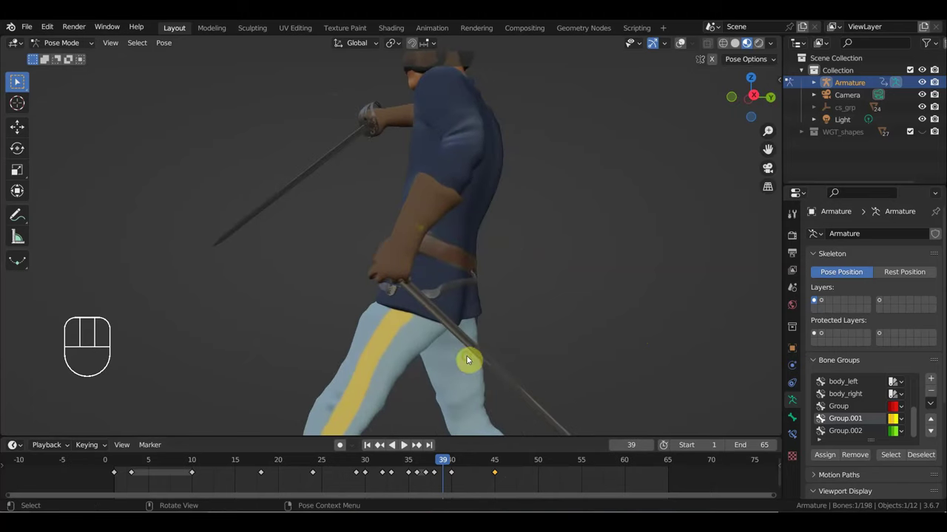
{"action": "left_click_drag", "start_coordinate": [547, 330], "coordinate": [557, 331]}
{"action": "key", "text": "g"}
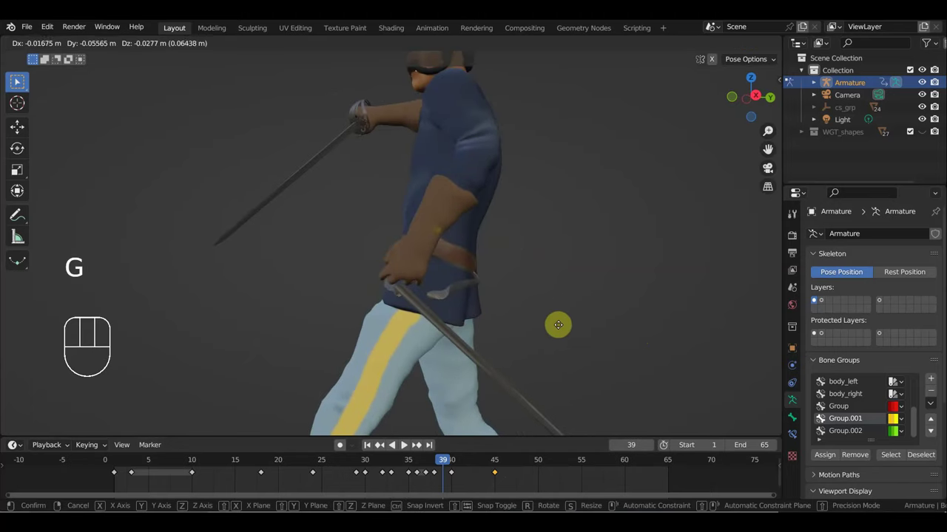
{"action": "key", "text": "o"}
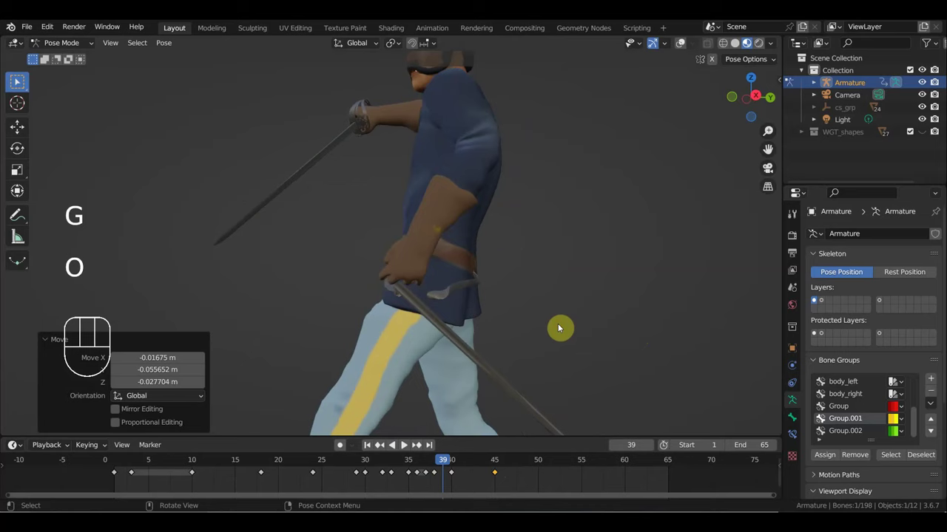
{"action": "key", "text": "i"}
Scrub through to frame 49 and pull back to frame the whole soldier.
{"action": "left_click_drag", "start_coordinate": [549, 343], "coordinate": [681, 362]}
{"action": "left_click_drag", "start_coordinate": [456, 466], "coordinate": [530, 454]}
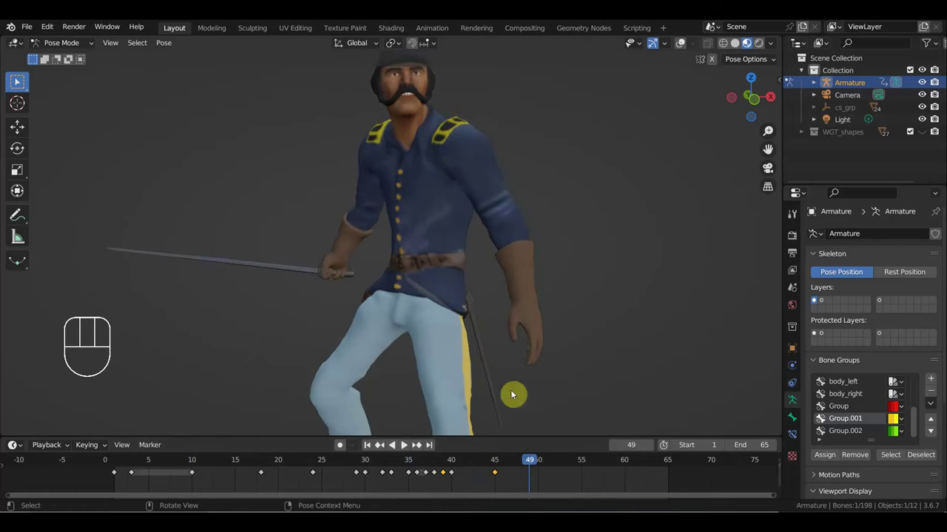
{"action": "left_click_drag", "start_coordinate": [507, 309], "coordinate": [529, 302]}
{"action": "left_click_drag", "start_coordinate": [518, 294], "coordinate": [527, 276]}
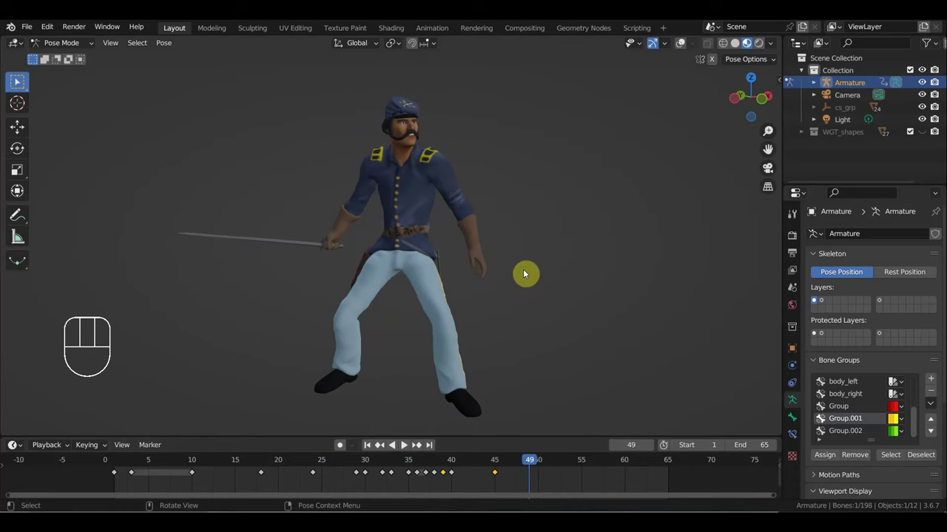
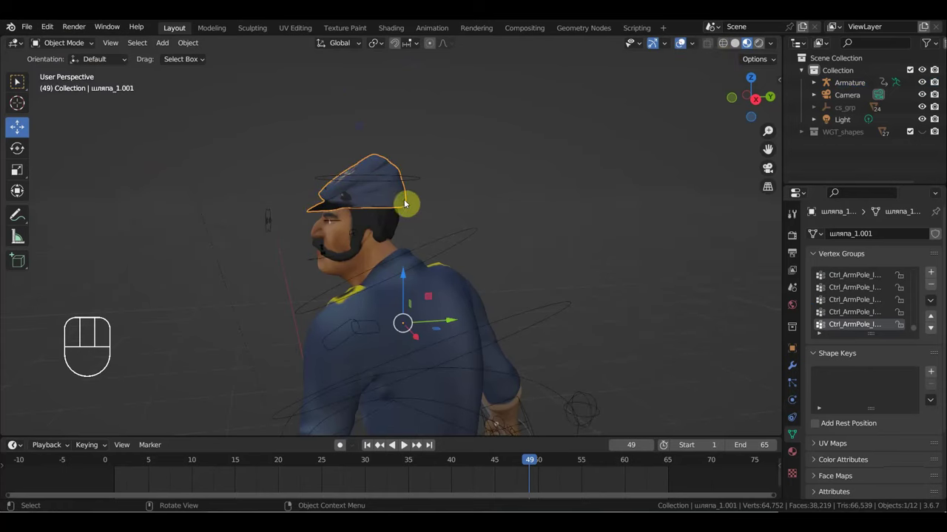
Look around the soldier's head and face, then start playing the animation.
{"action": "left_click_drag", "start_coordinate": [454, 323], "coordinate": [494, 248]}
{"action": "scroll", "scroll_direction": "up", "scroll_amount": 3}
{"action": "left_click_drag", "start_coordinate": [542, 241], "coordinate": [620, 246]}
{"action": "scroll", "scroll_direction": "down", "scroll_amount": 3}
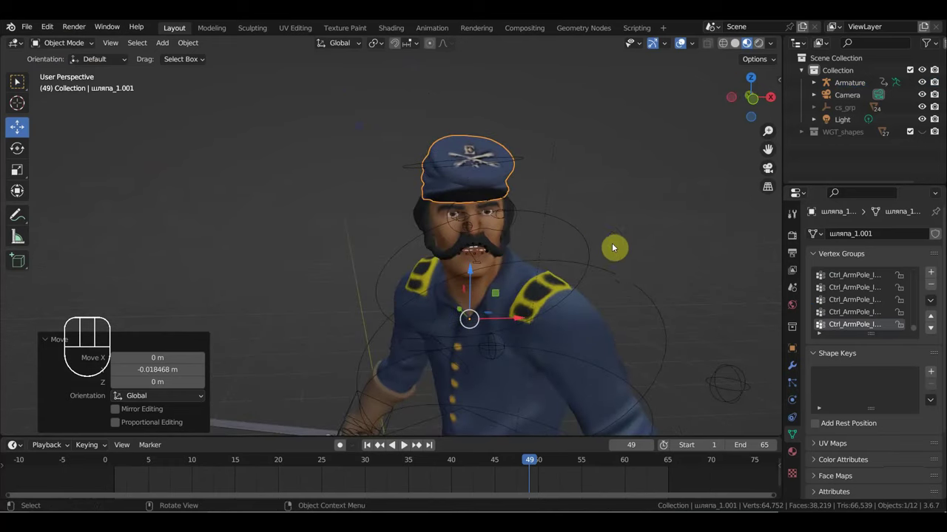
{"action": "key", "text": "space"}
{"action": "scroll", "scroll_direction": "up", "scroll_amount": 3}
{"action": "left_click_drag", "start_coordinate": [591, 263], "coordinate": [577, 250]}
Hide the viewport overlays and watch the playing animation from the soldier's side.
{"action": "left_click", "coordinate": [683, 46]}
{"action": "left_click_drag", "start_coordinate": [642, 240], "coordinate": [603, 196]}
{"action": "left_click_drag", "start_coordinate": [603, 196], "coordinate": [724, 216]}
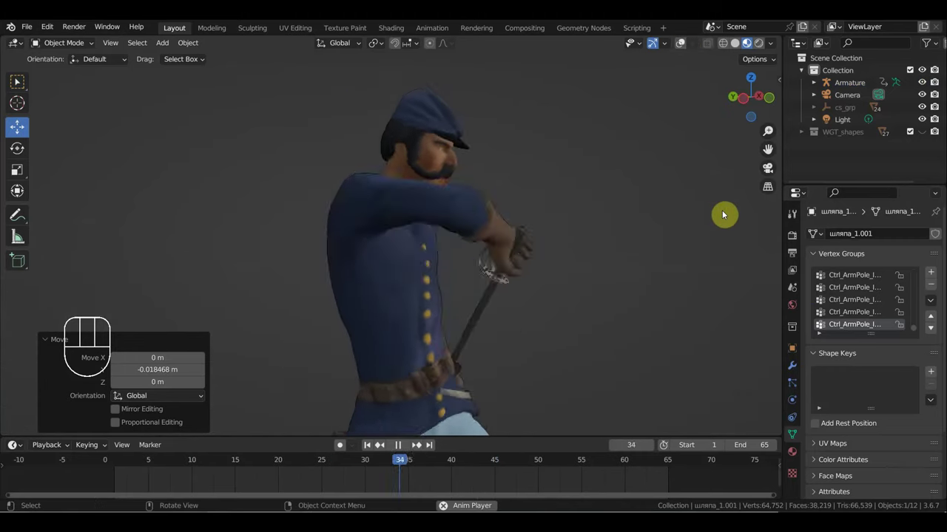
Stop playback at frame 57 and view the soldier's full body from front and side.
{"action": "key", "text": "space"}
{"action": "left_click_drag", "start_coordinate": [622, 236], "coordinate": [496, 236]}
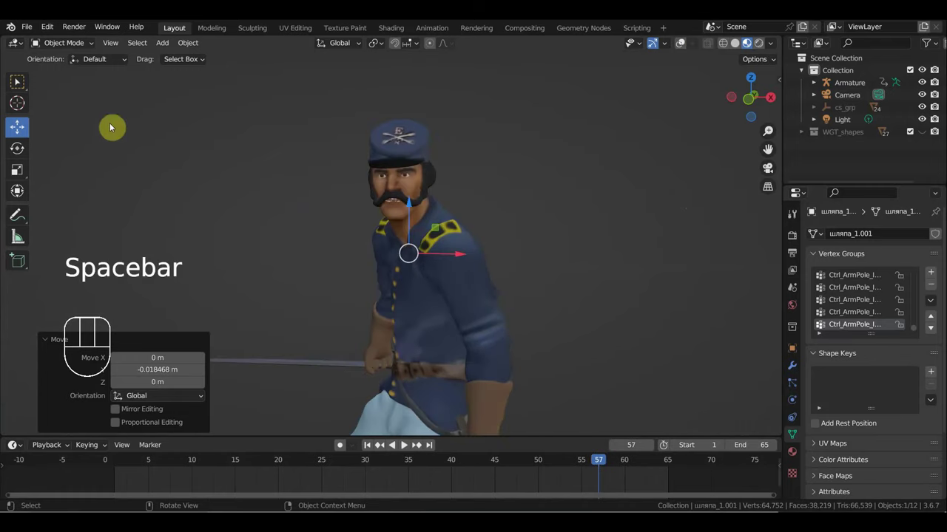
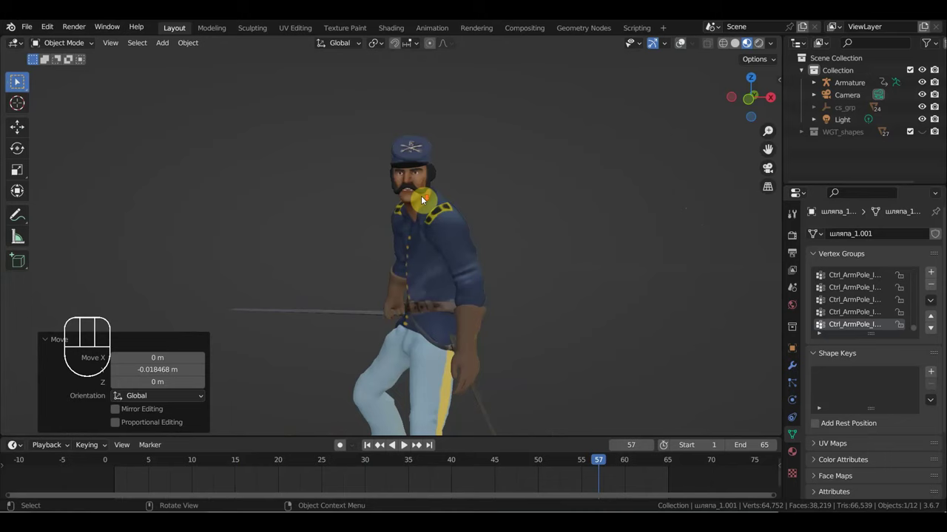
{"action": "scroll", "scroll_direction": "up", "scroll_amount": 3}
{"action": "left_click_drag", "start_coordinate": [449, 207], "coordinate": [505, 156]}
{"action": "scroll", "scroll_direction": "down", "scroll_amount": 3}
{"action": "scroll", "scroll_direction": "up", "scroll_amount": 3}
{"action": "left_click_drag", "start_coordinate": [523, 166], "coordinate": [651, 178]}
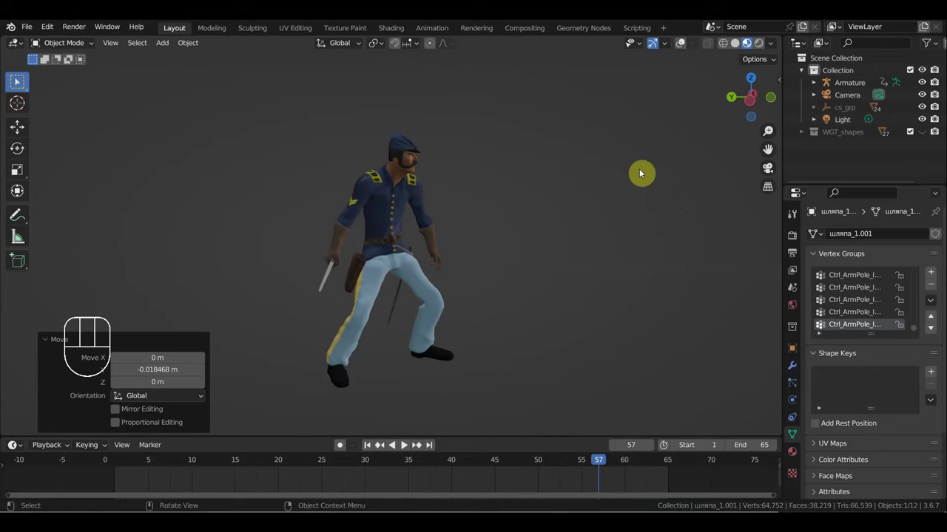
{"action": "left_click_drag", "start_coordinate": [594, 205], "coordinate": [476, 193]}
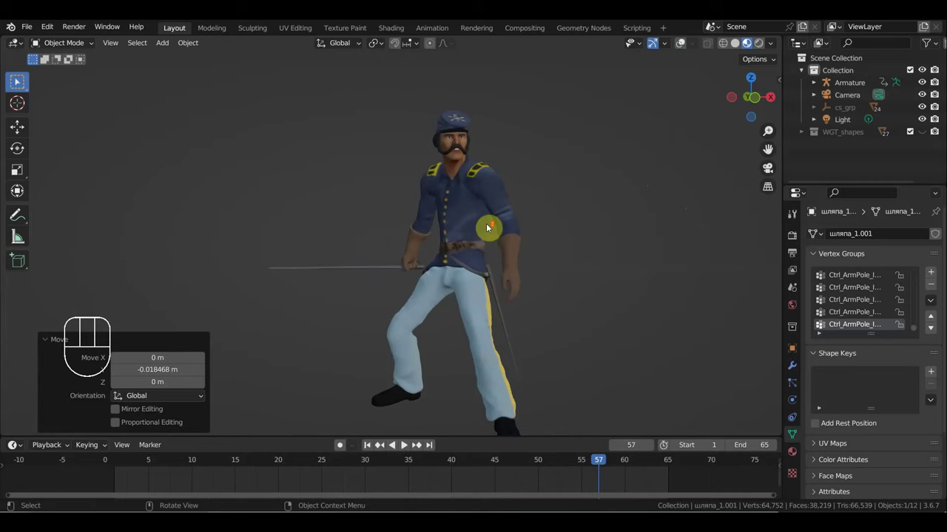
{"action": "left_click_drag", "start_coordinate": [537, 237], "coordinate": [282, 239]}
Orbit and zoom around the wide sword-low stance, including looking up at the soldier.
{"action": "left_click_drag", "start_coordinate": [344, 248], "coordinate": [588, 241]}
{"action": "scroll", "scroll_direction": "down", "scroll_amount": 3}
{"action": "left_click_drag", "start_coordinate": [599, 243], "coordinate": [584, 247]}
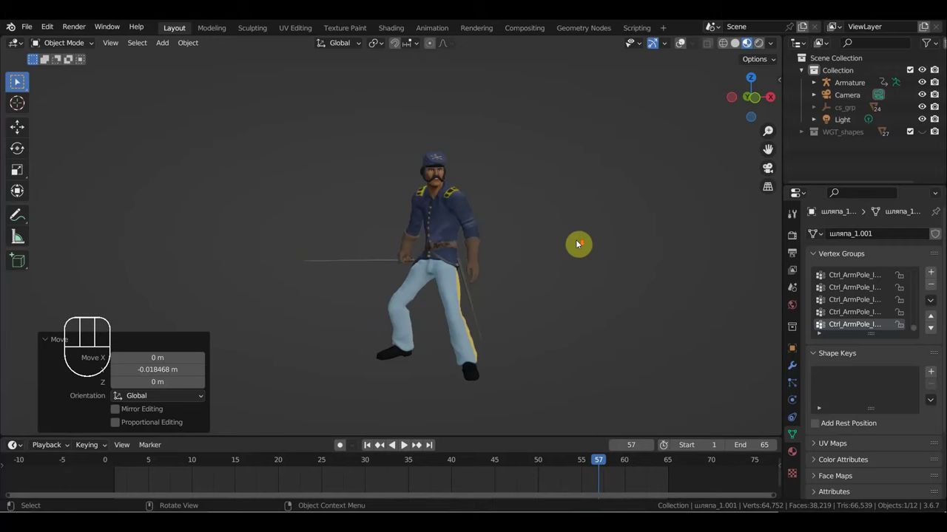
{"action": "scroll", "scroll_direction": "up", "scroll_amount": 3}
{"action": "left_click_drag", "start_coordinate": [525, 228], "coordinate": [523, 216]}
{"action": "scroll", "scroll_direction": "down", "scroll_amount": 3}
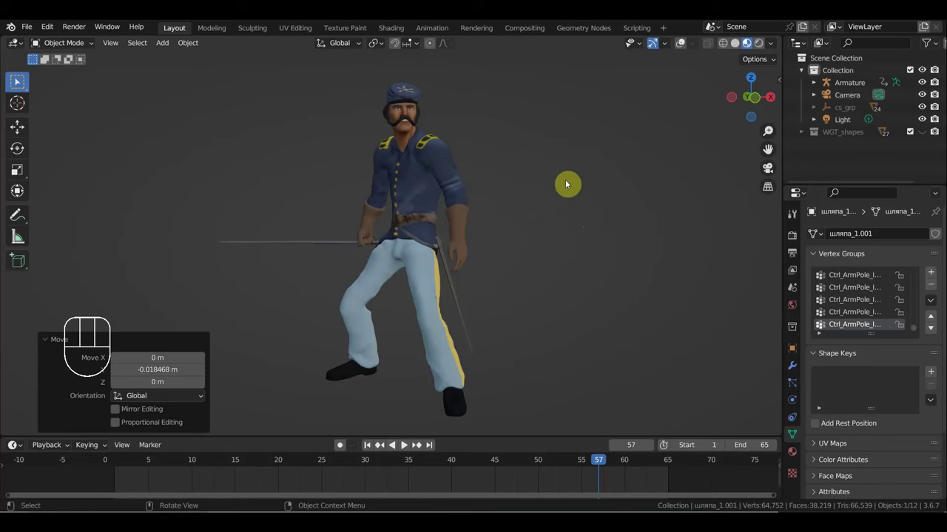
{"action": "left_click_drag", "start_coordinate": [566, 219], "coordinate": [505, 220]}
{"action": "scroll", "scroll_direction": "down", "scroll_amount": 3}
{"action": "left_click_drag", "start_coordinate": [336, 201], "coordinate": [469, 209]}
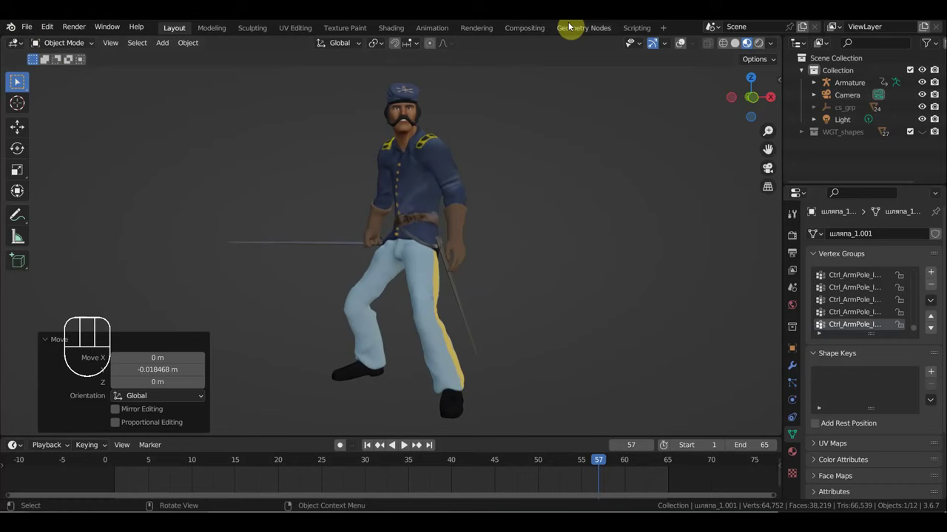
Show the viewport overlays again and save the animated soldier scene to its .blend file.
{"action": "left_click", "coordinate": [20, 80]}
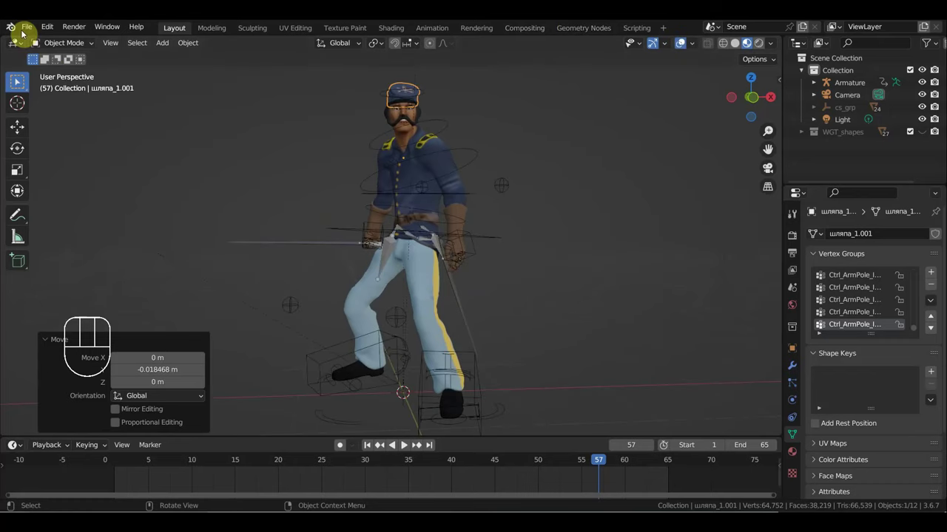
{"action": "left_click", "coordinate": [20, 79]}
{"action": "left_click_drag", "start_coordinate": [28, 26], "coordinate": [76, 104]}
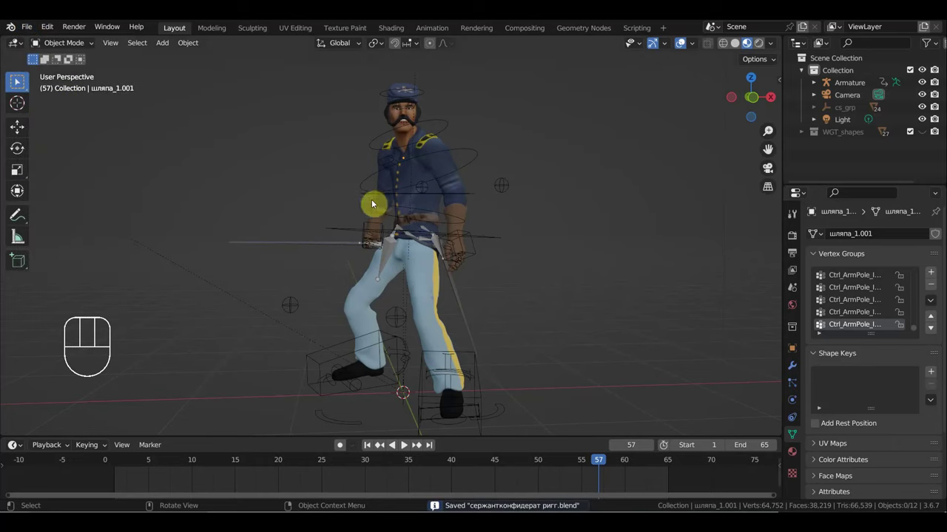